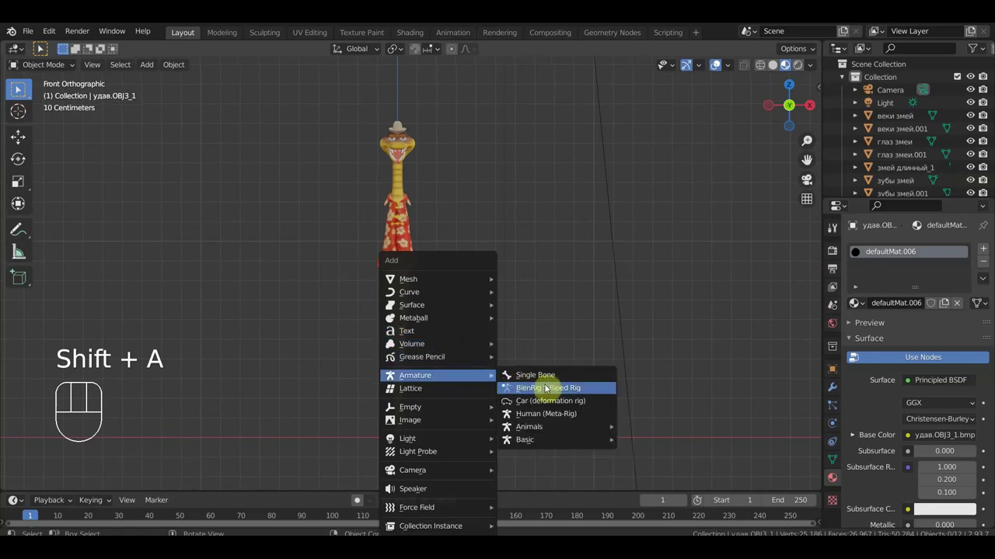
# Add a single-bone armature at the snake's base and display it in front of the mesh.
pyautogui.click(838, 432)
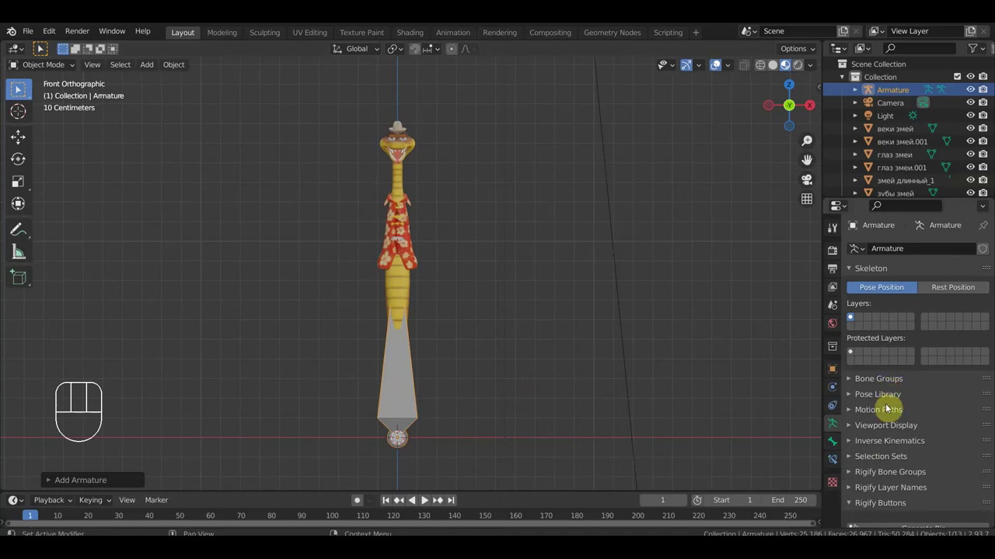
pyautogui.click(888, 431)
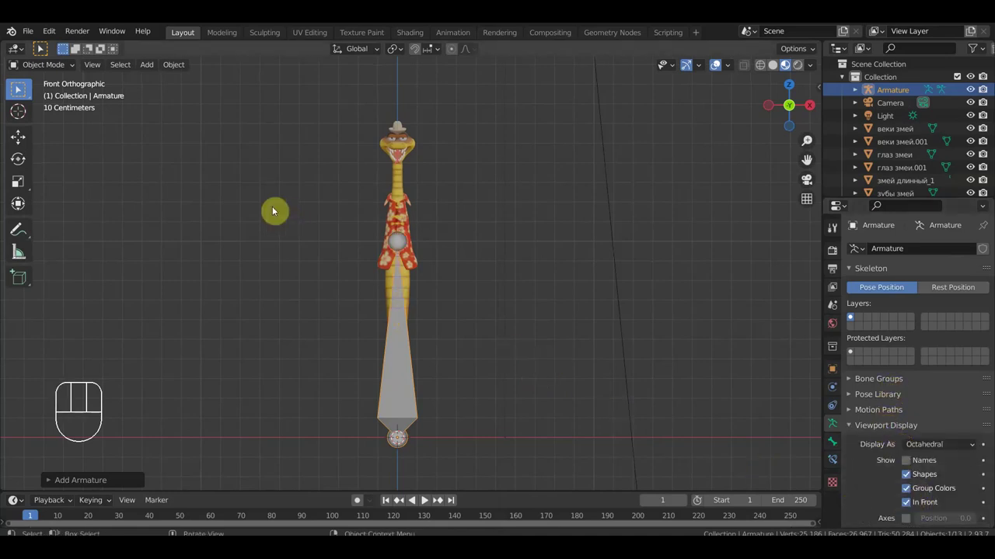
# Shrink the first bone in Edit Mode so it fits inside the snake's coat.
pyautogui.moveTo(42, 71); pyautogui.dragTo(19, 90)
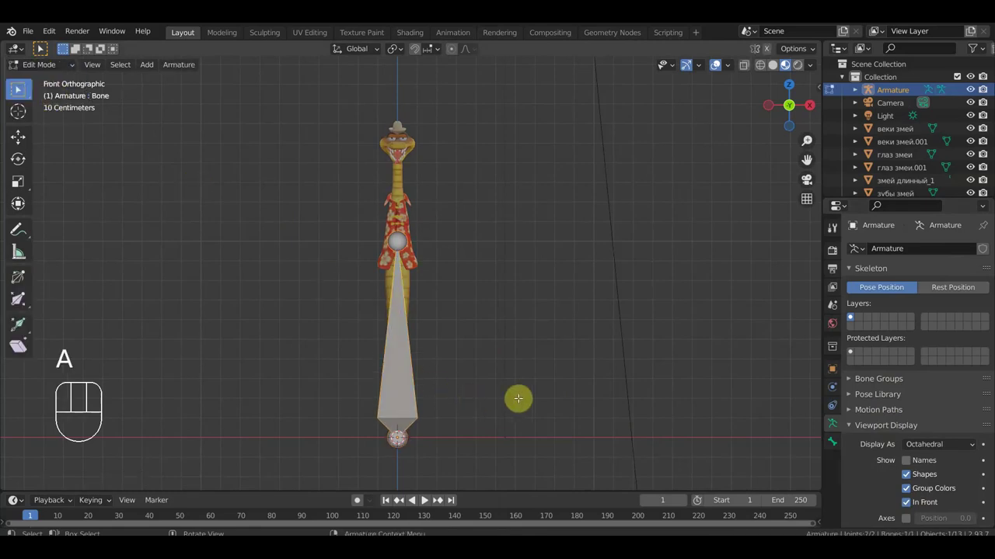
pyautogui.press('s')
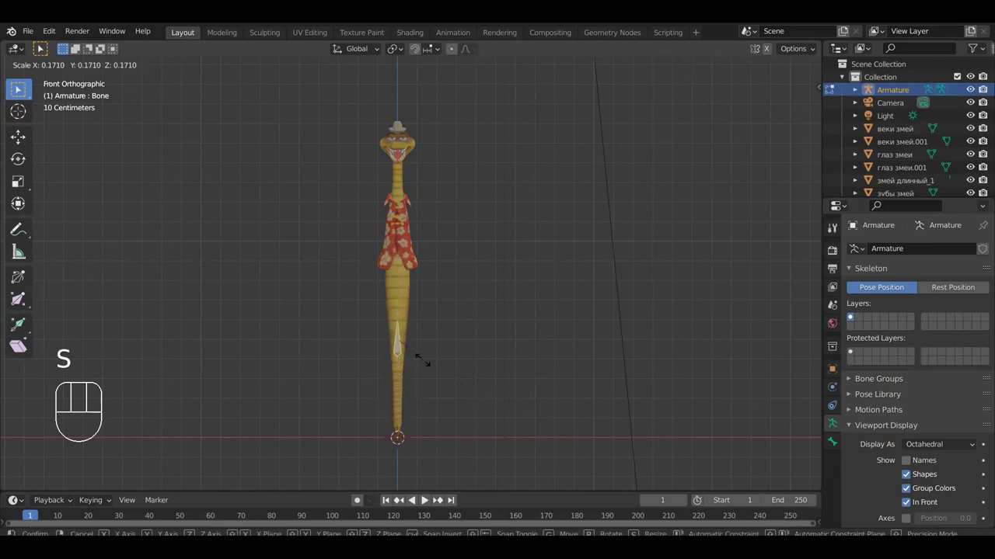
pyautogui.click(18, 90)
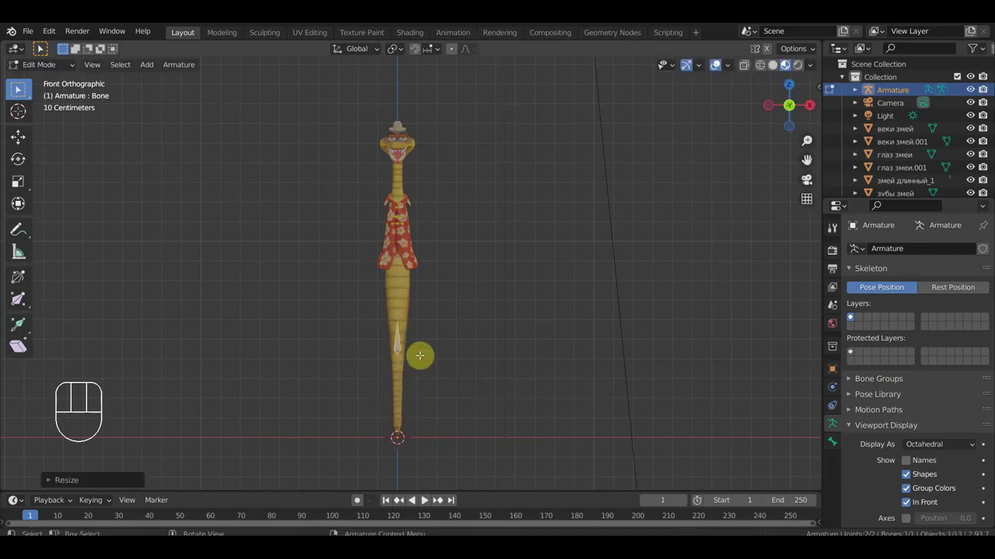
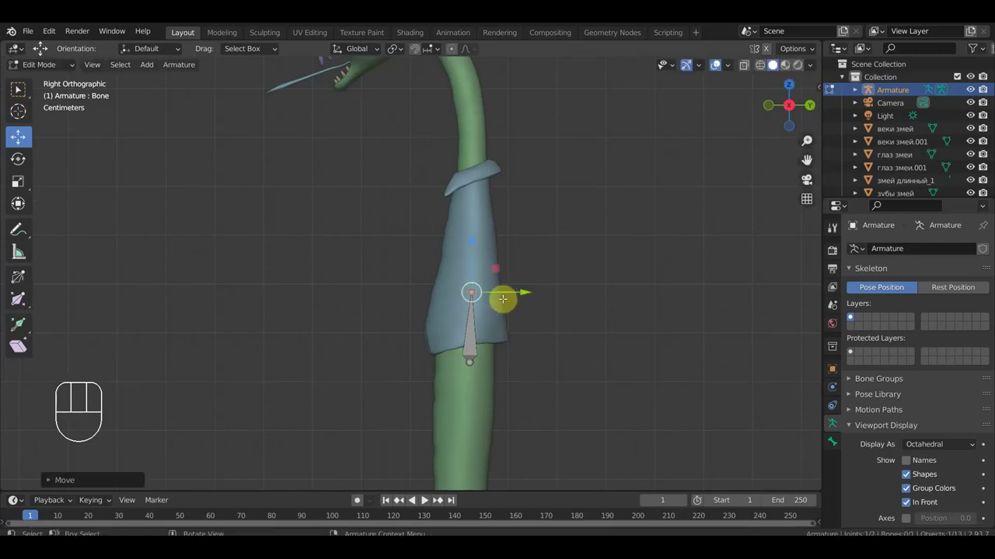
# Extrude a chain of bones from the coat up the curved neck and across the top of the head.
pyautogui.press('e')
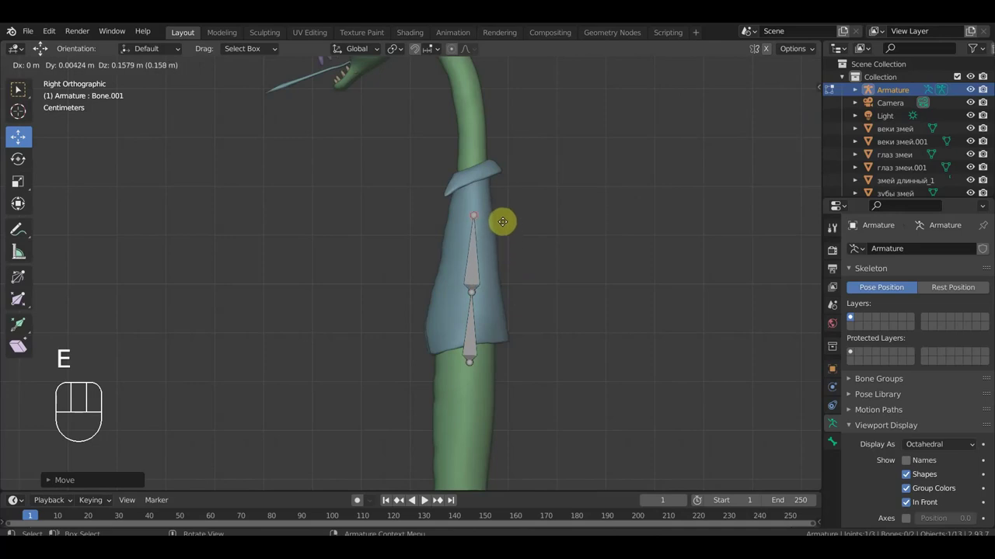
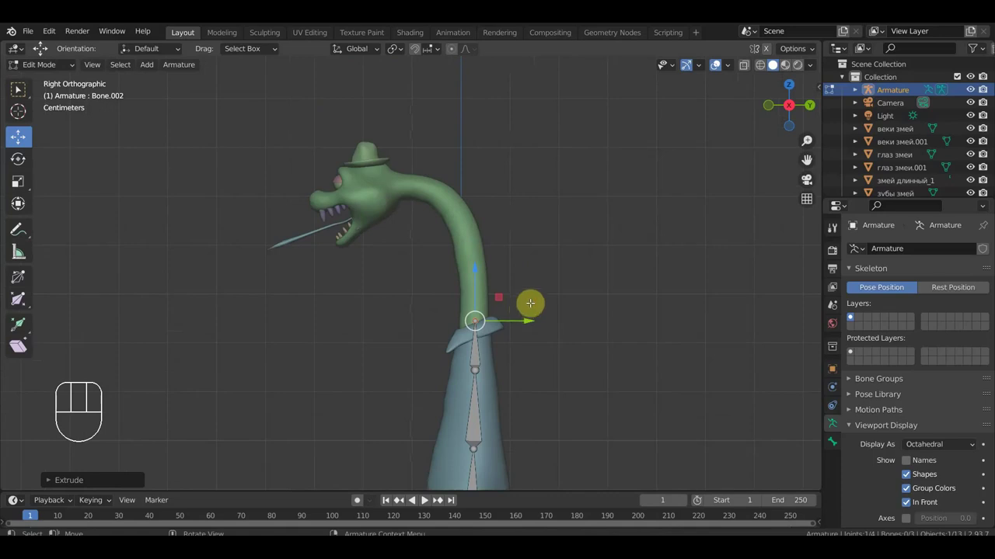
pyautogui.press('e')
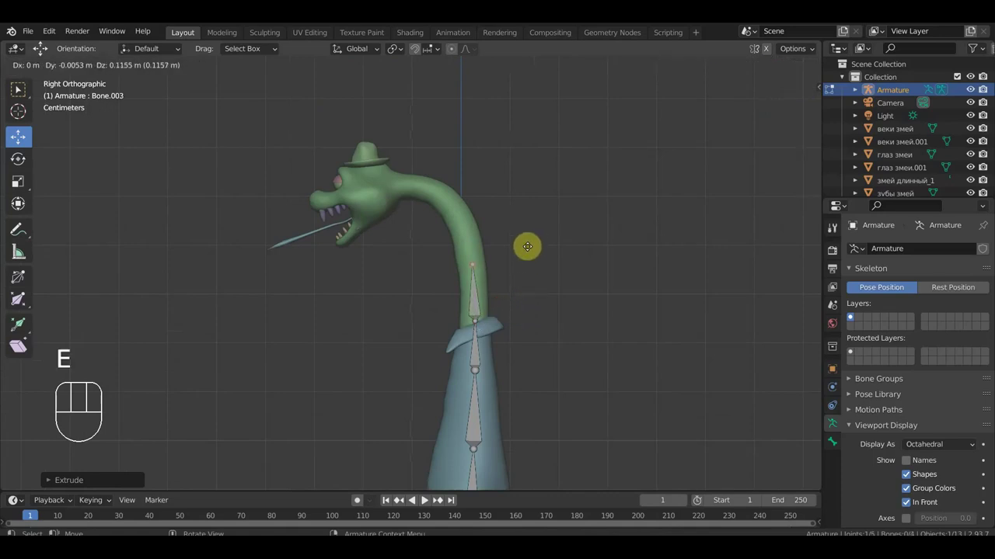
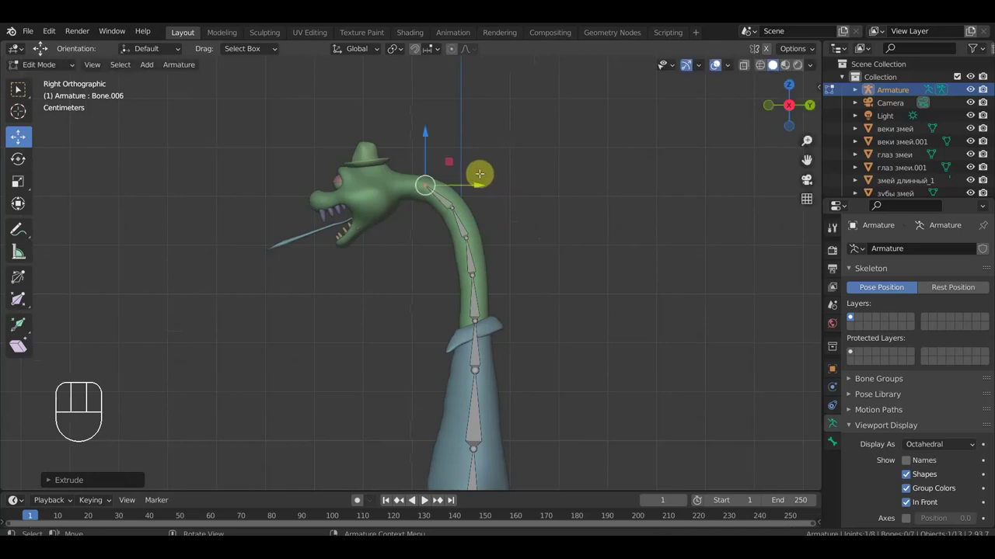
pyautogui.press('g')
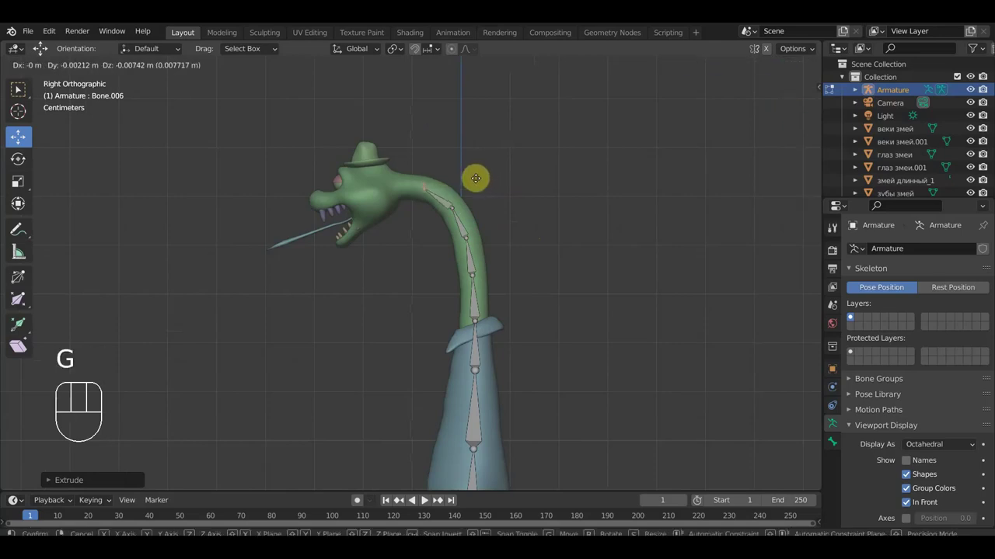
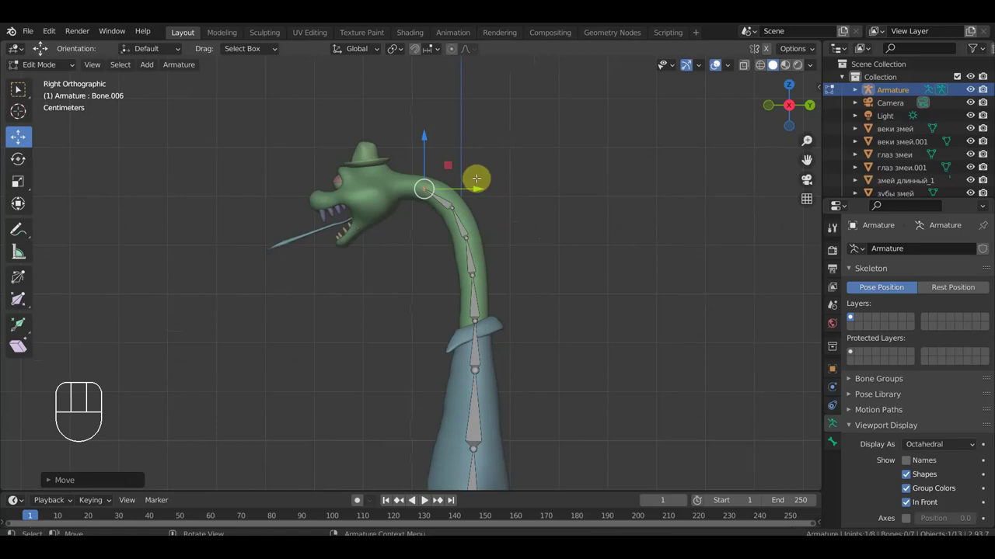
pyautogui.press('e')
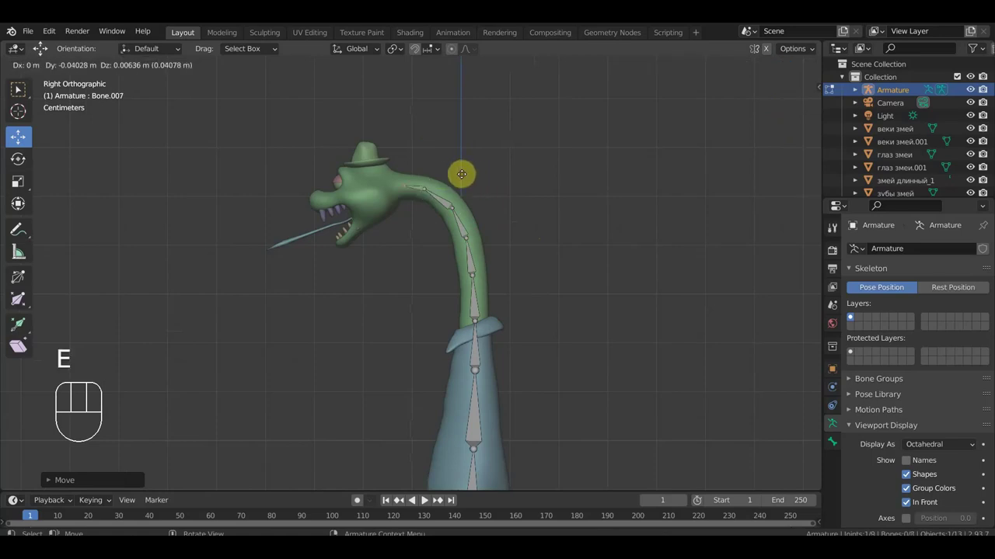
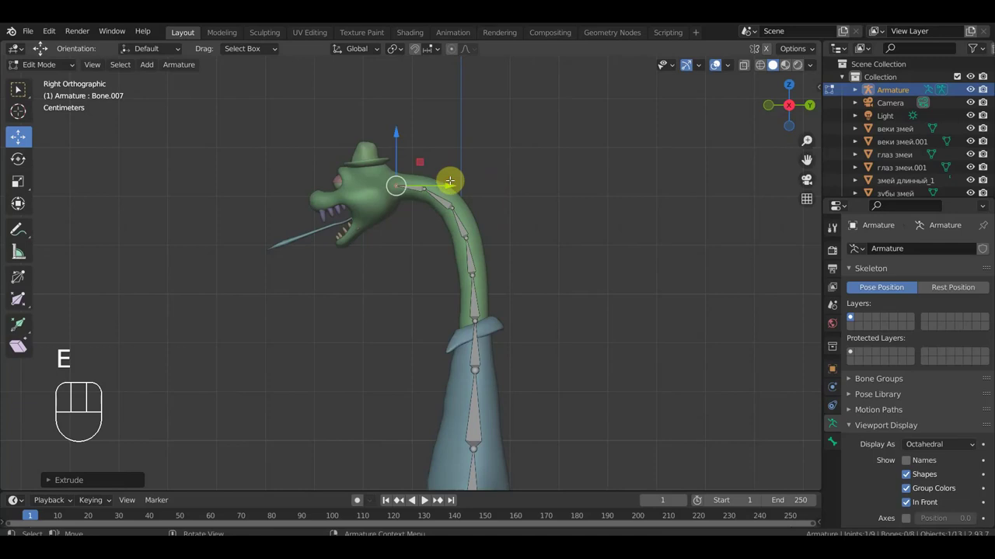
pyautogui.press('e')
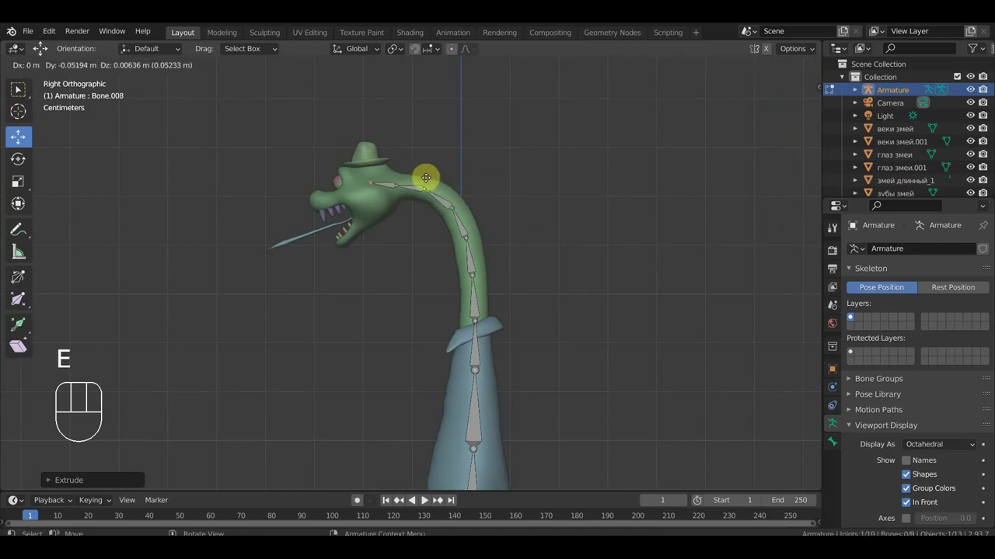
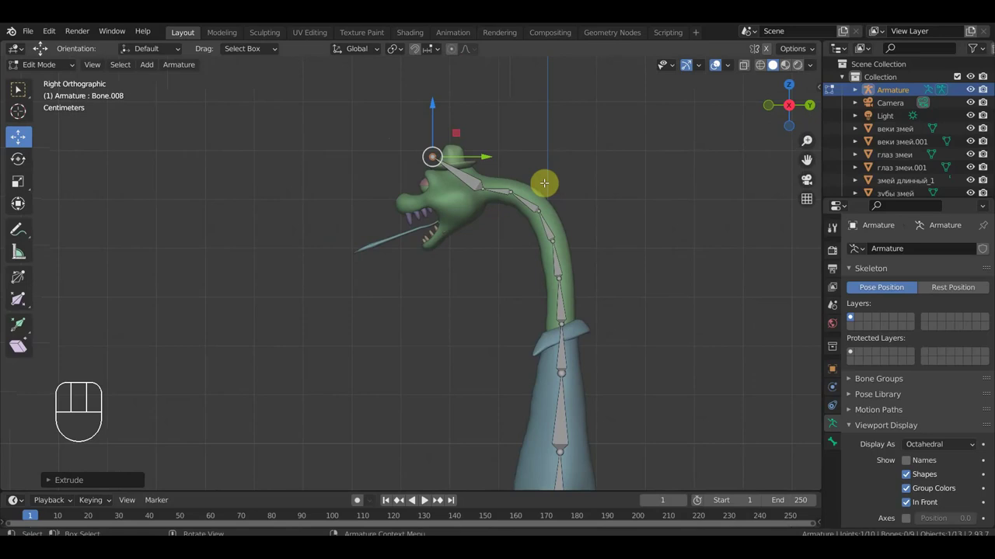
pyautogui.press('e')
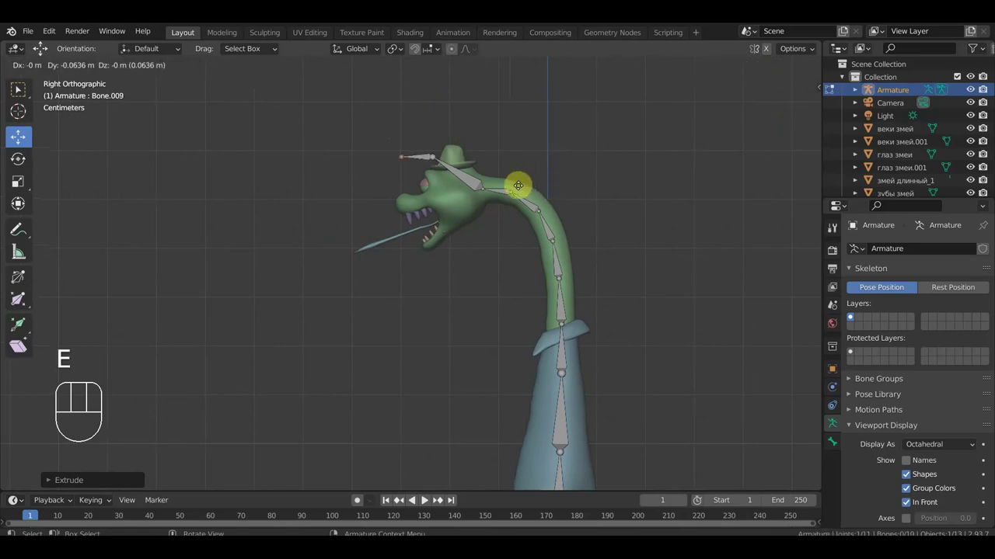
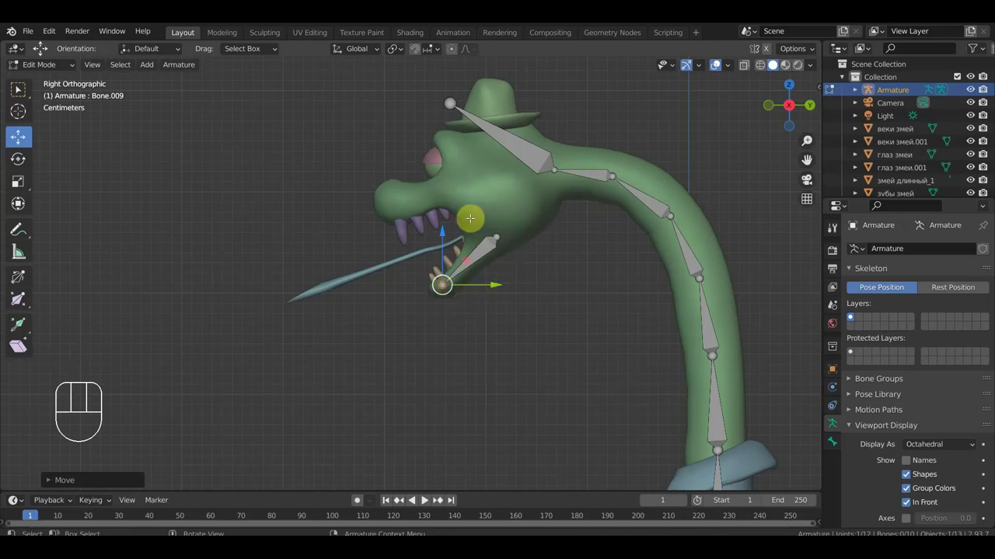
# Place separate skull, snout and lower-jaw bones, viewing the whole neck and head from the side.
pyautogui.press('KP_1')
pyautogui.press('KP_3')
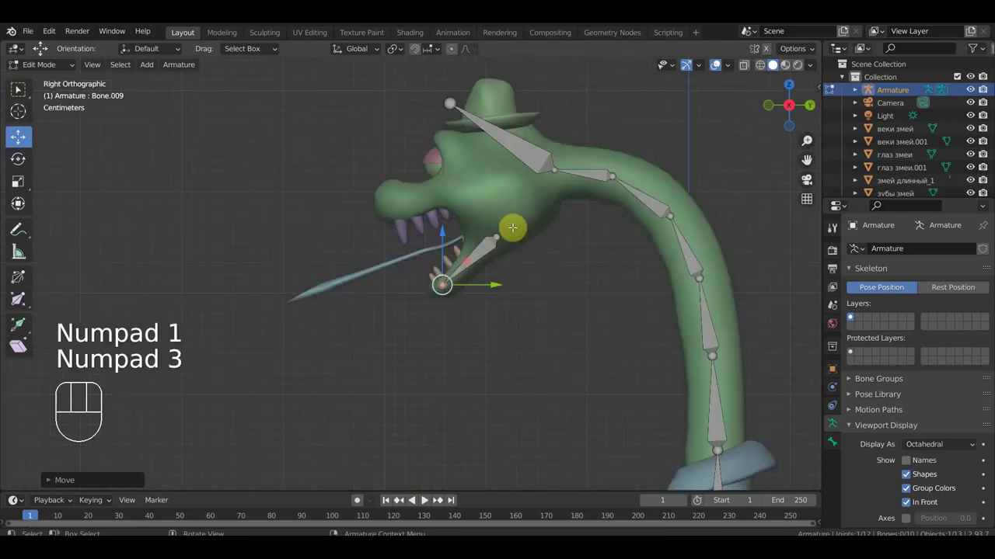
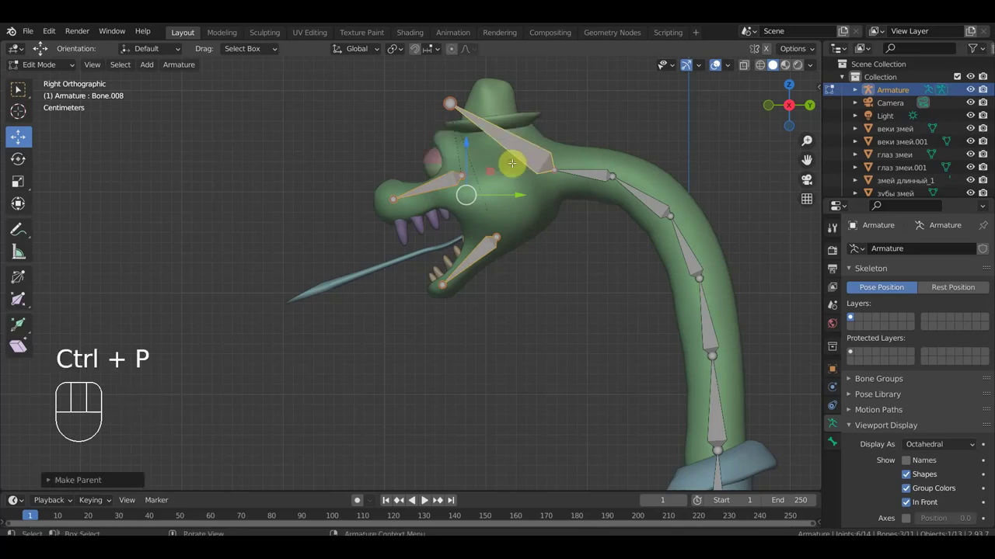
pyautogui.press('KP_3')
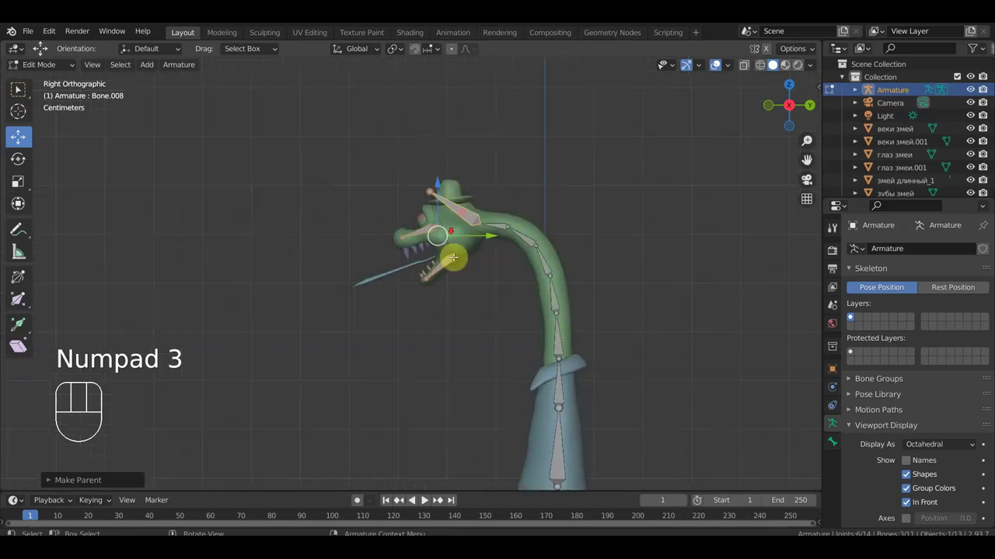
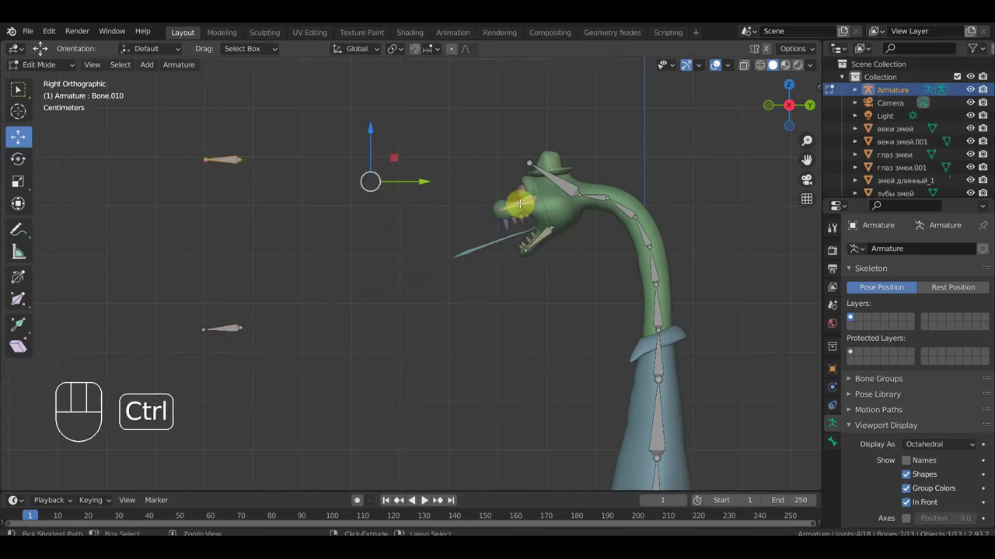
# Extrude a short bone from the snout tip and disconnect it from its parent.
pyautogui.press('ctrl+p')
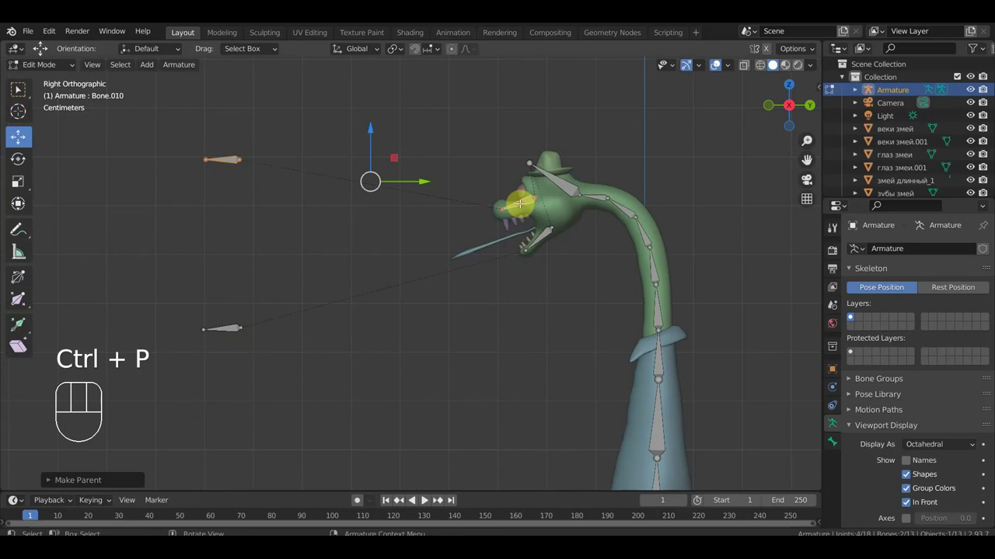
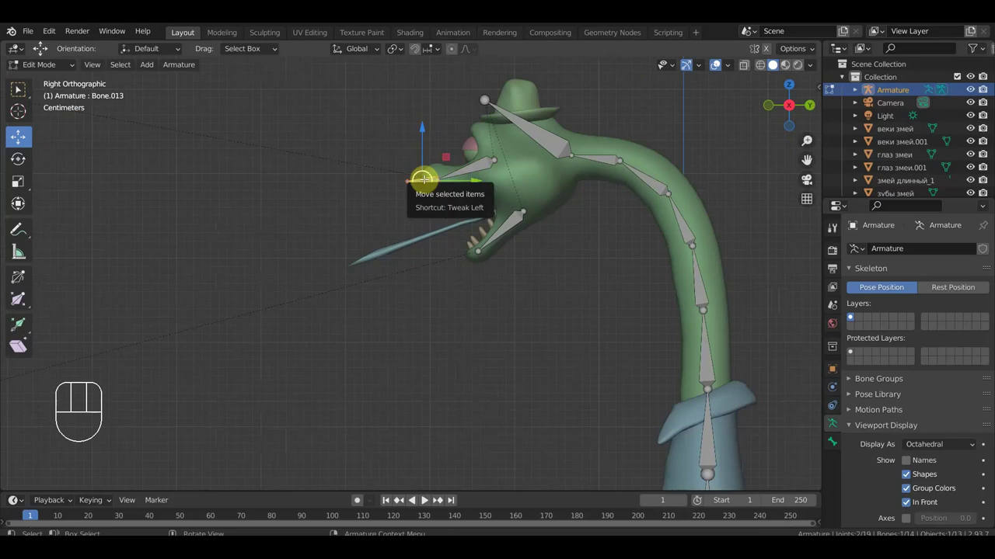
pyautogui.press('alt+p')
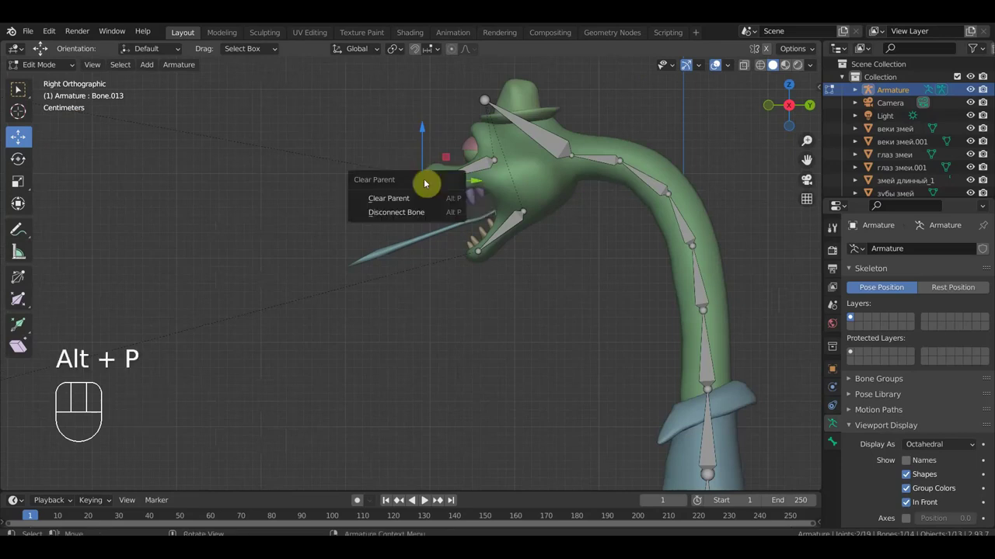
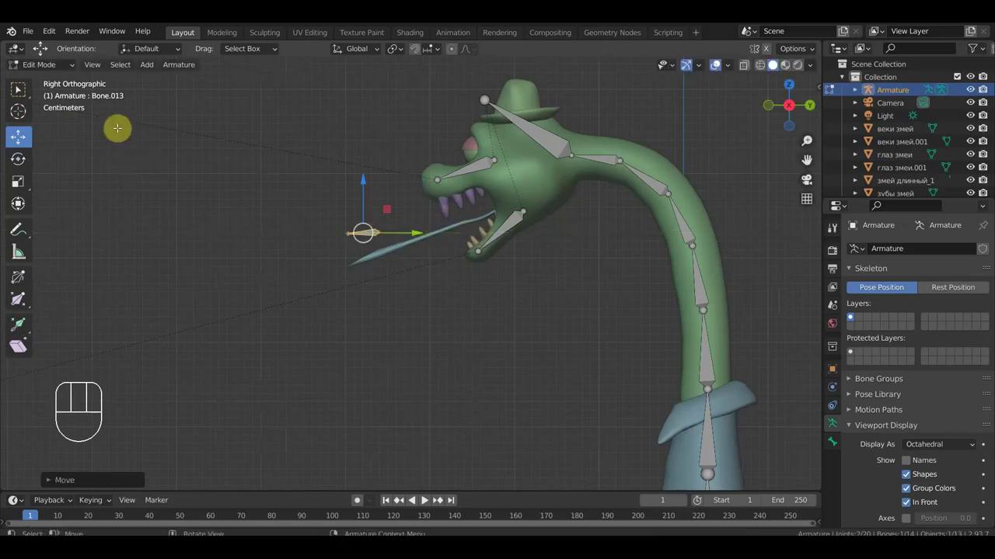
# Lay the tongue bone along the snake's tongue and return to Object Mode.
pyautogui.click(61, 77)
pyautogui.moveTo(56, 74); pyautogui.dragTo(57, 84)
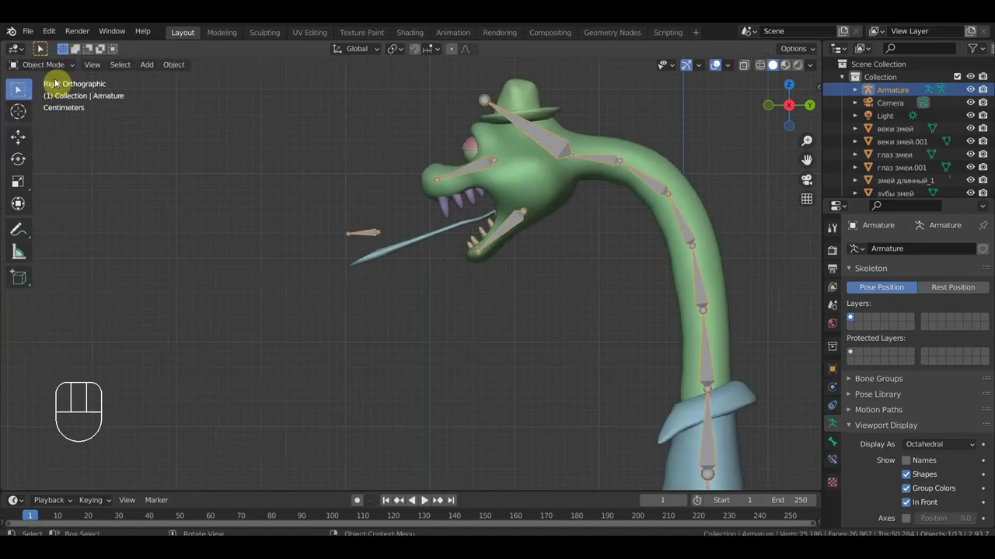
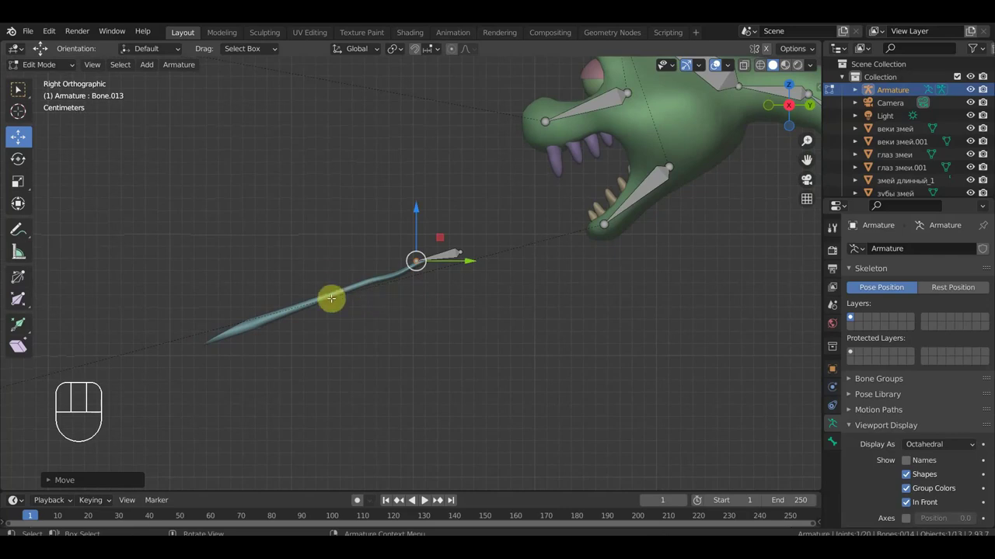
pyautogui.moveTo(48, 70); pyautogui.dragTo(56, 87)
# Select the tongue mesh and rotate it to lie level in front of the open mouth.
pyautogui.click(348, 295)
pyautogui.click(27, 212)
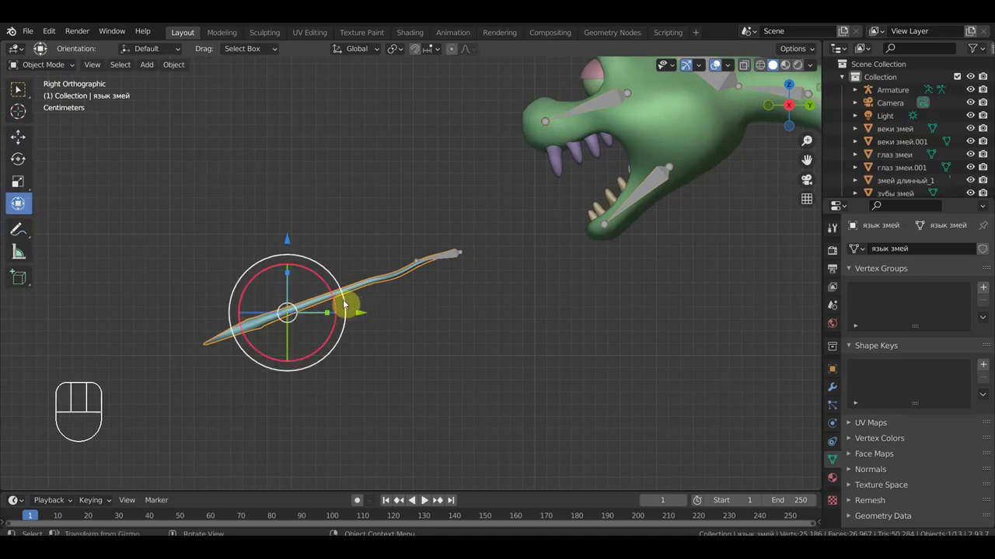
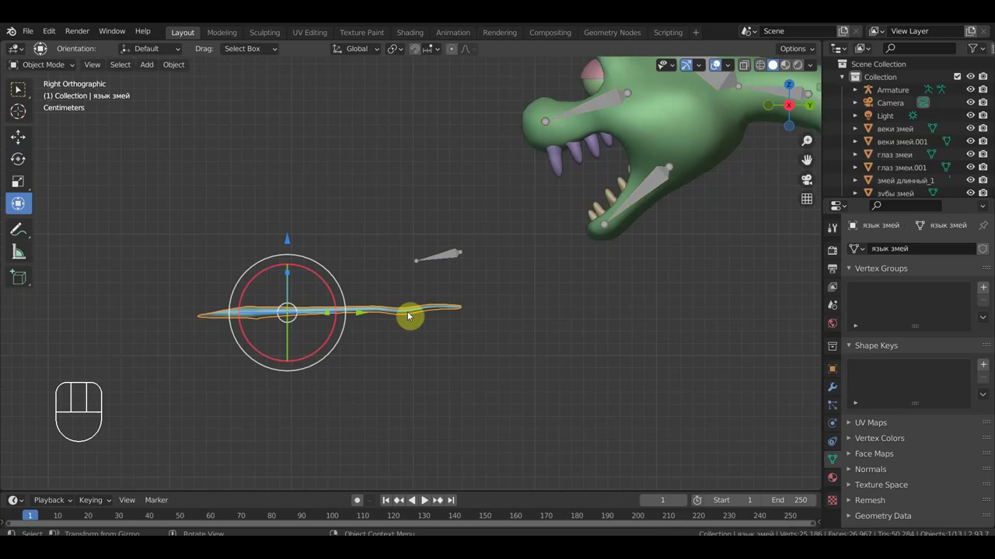
pyautogui.press('r')
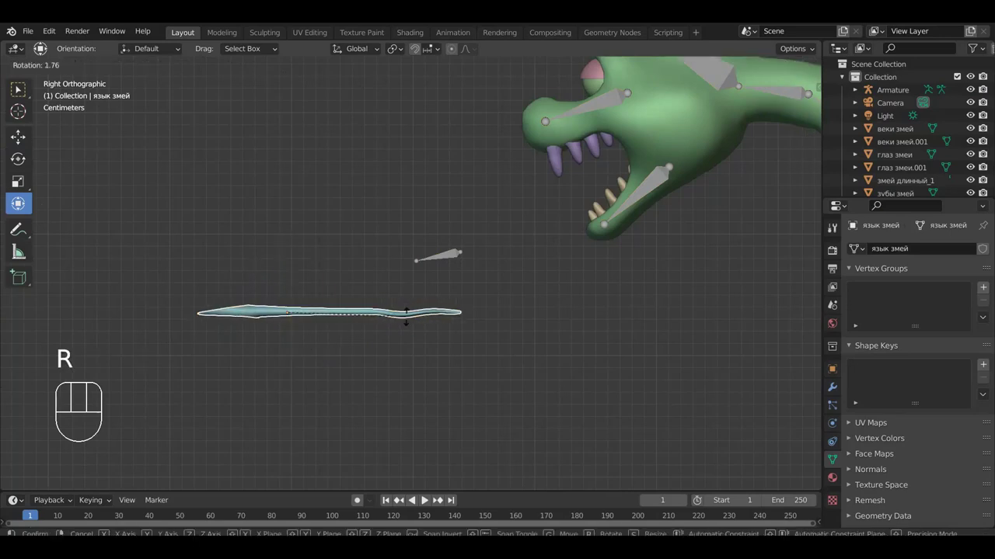
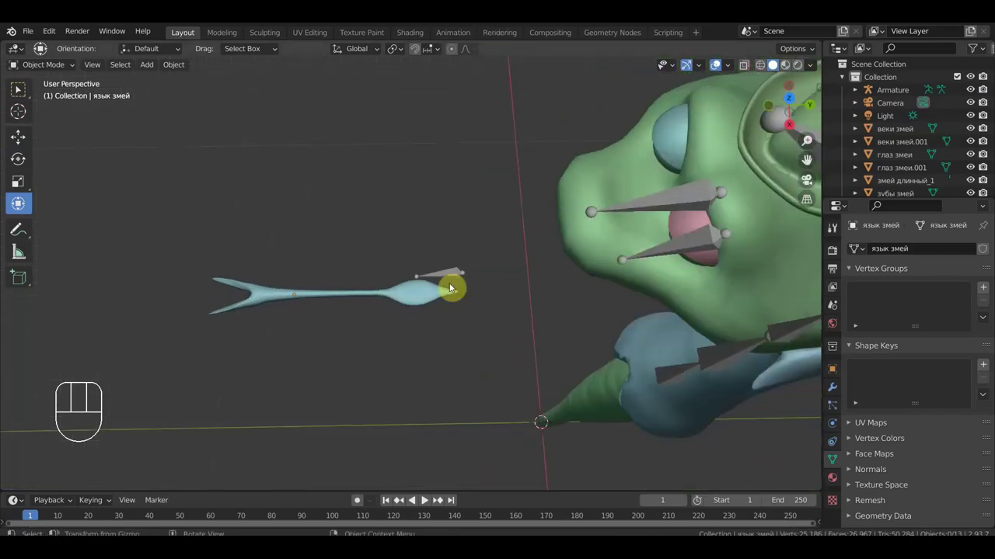
# Select the tongue mesh and inspect it from top and side views.
pyautogui.press('KP_7')
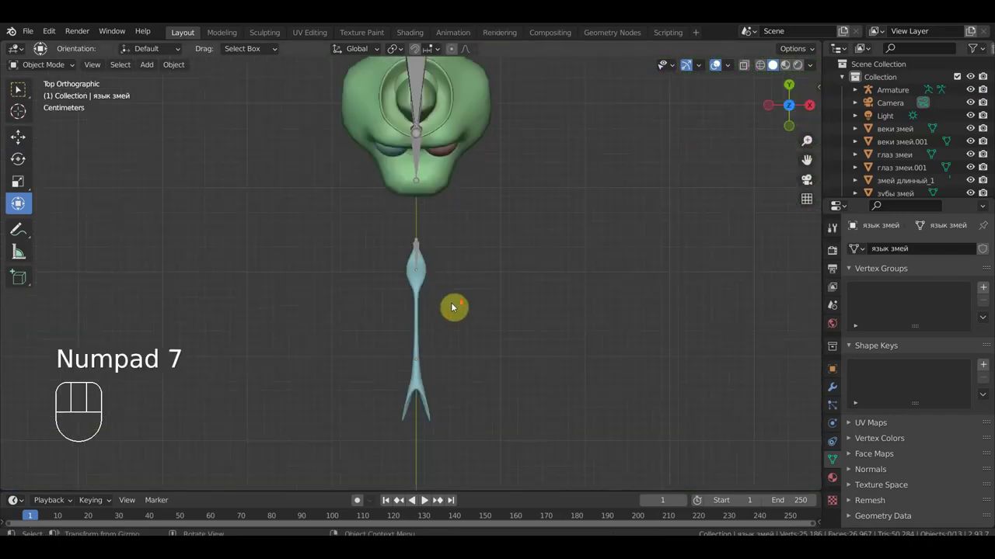
pyautogui.click(413, 310)
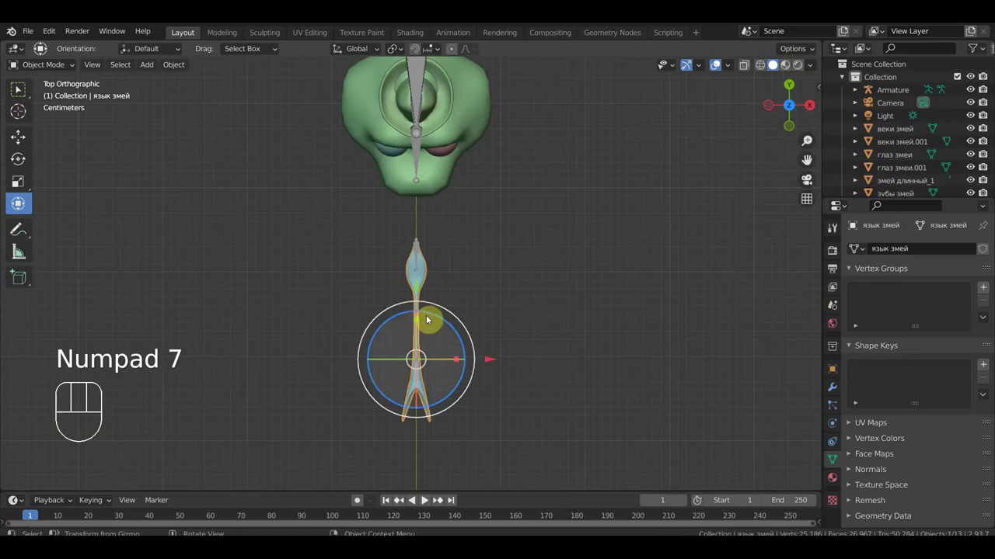
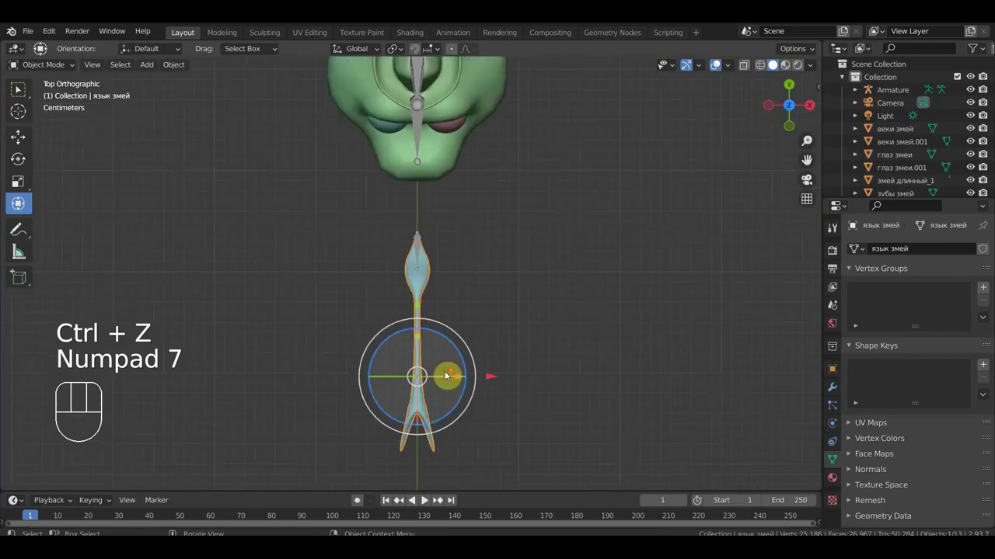
pyautogui.moveTo(497, 287); pyautogui.dragTo(472, 272)
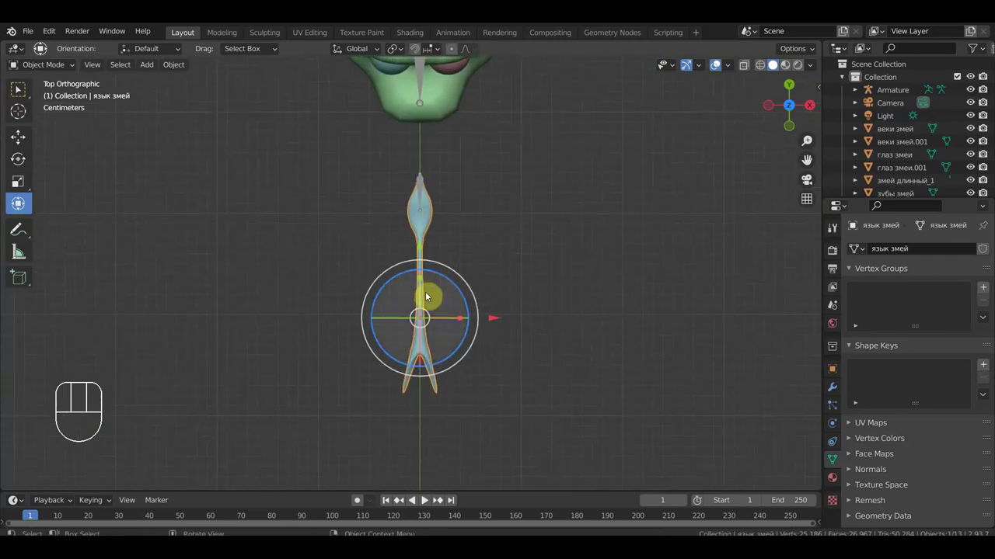
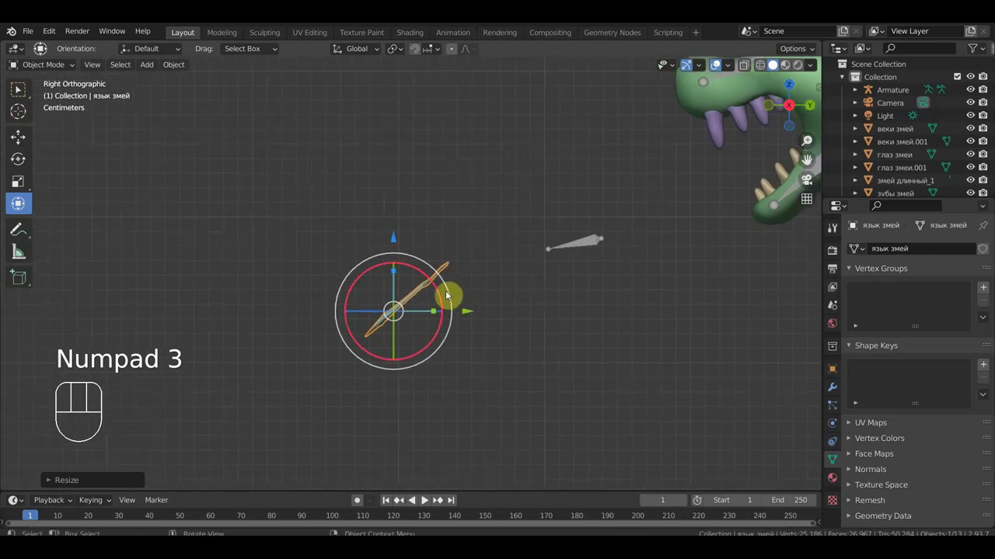
pyautogui.moveTo(472, 307); pyautogui.dragTo(480, 310)
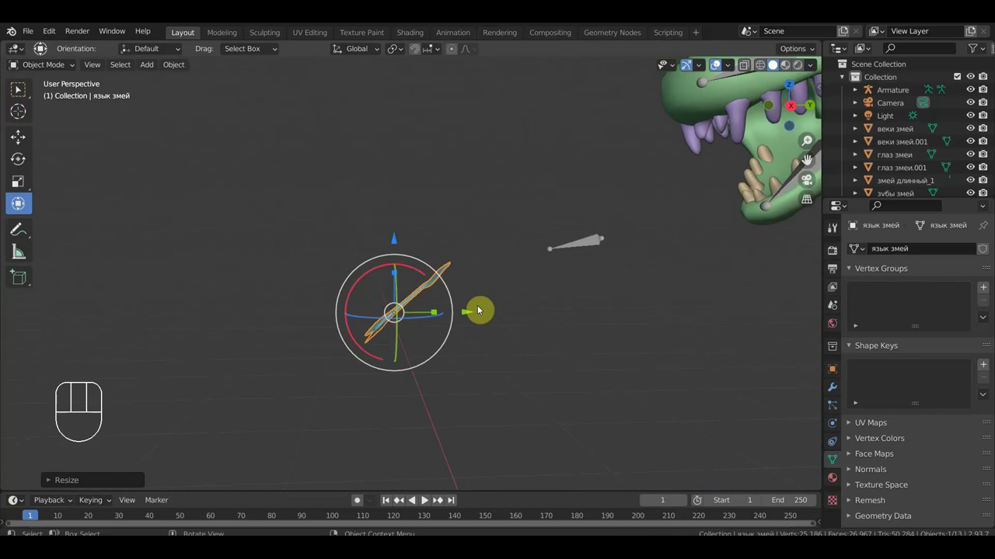
pyautogui.press('KP_1')
pyautogui.press('KP_3')
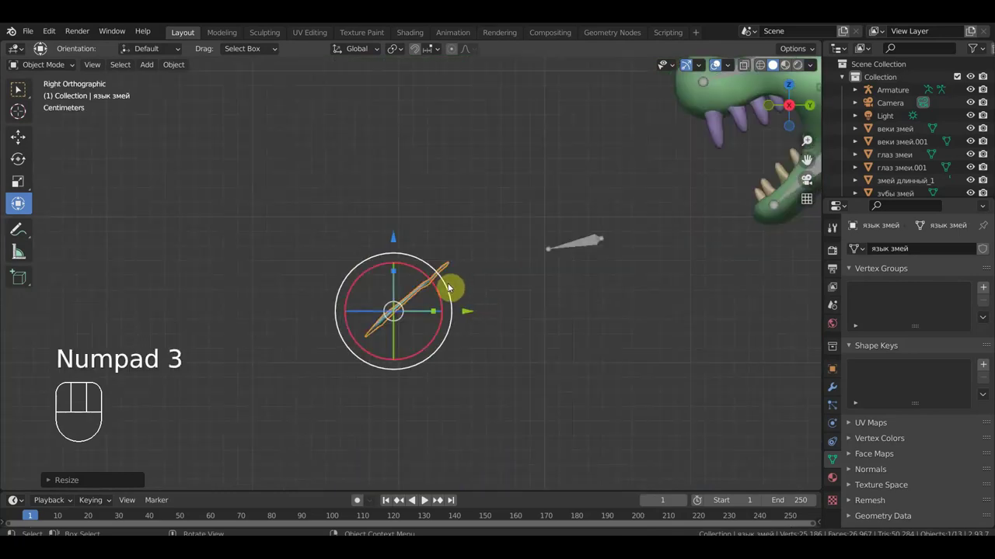
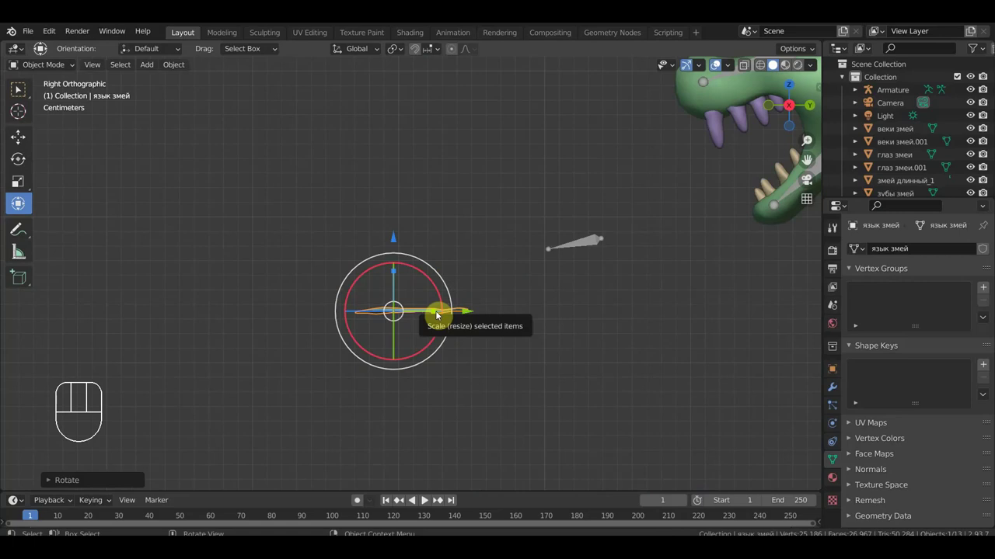
# Straighten and scale the tongue with the gizmo until it lies flat, checking it from several angles.
pyautogui.moveTo(508, 342); pyautogui.dragTo(491, 351)
pyautogui.moveTo(398, 277); pyautogui.dragTo(399, 266)
pyautogui.moveTo(413, 277); pyautogui.dragTo(456, 294)
pyautogui.press('ctrl+z')
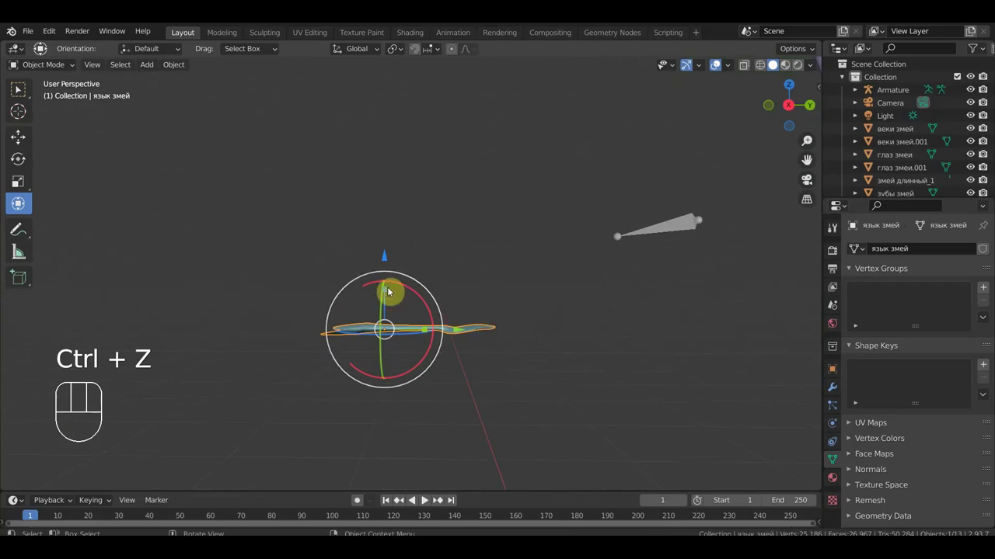
pyautogui.moveTo(186, 80); pyautogui.dragTo(350, 111)
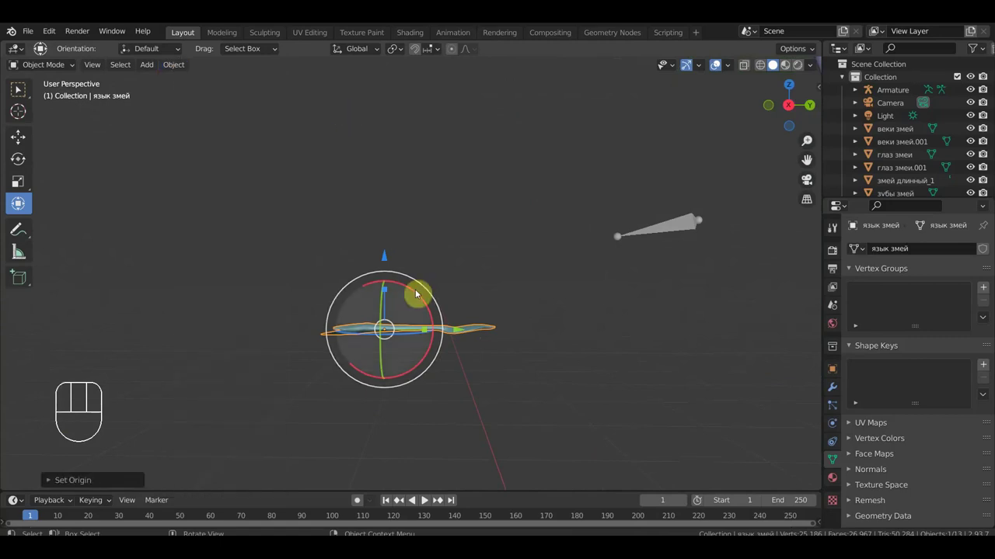
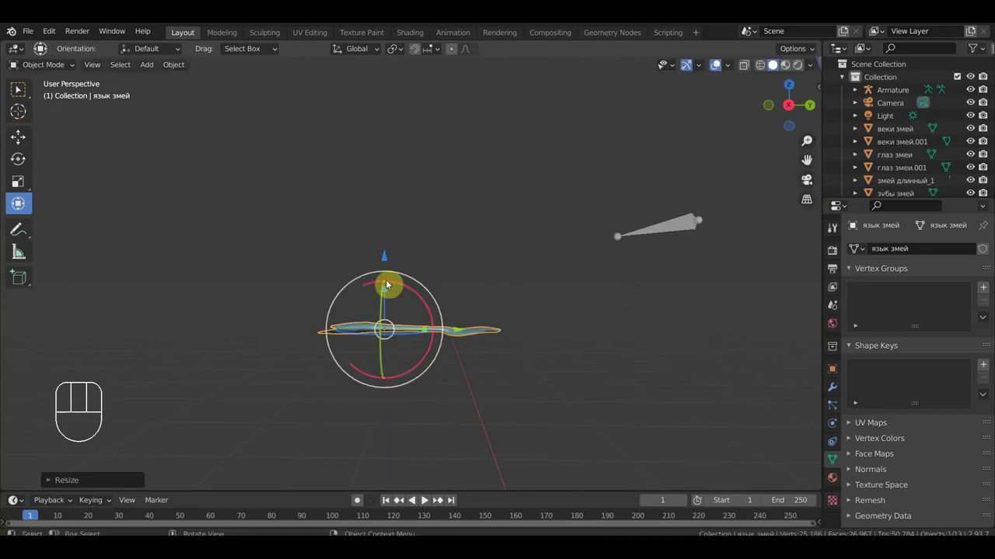
pyautogui.moveTo(529, 377); pyautogui.dragTo(523, 443)
pyautogui.moveTo(526, 402); pyautogui.dragTo(526, 337)
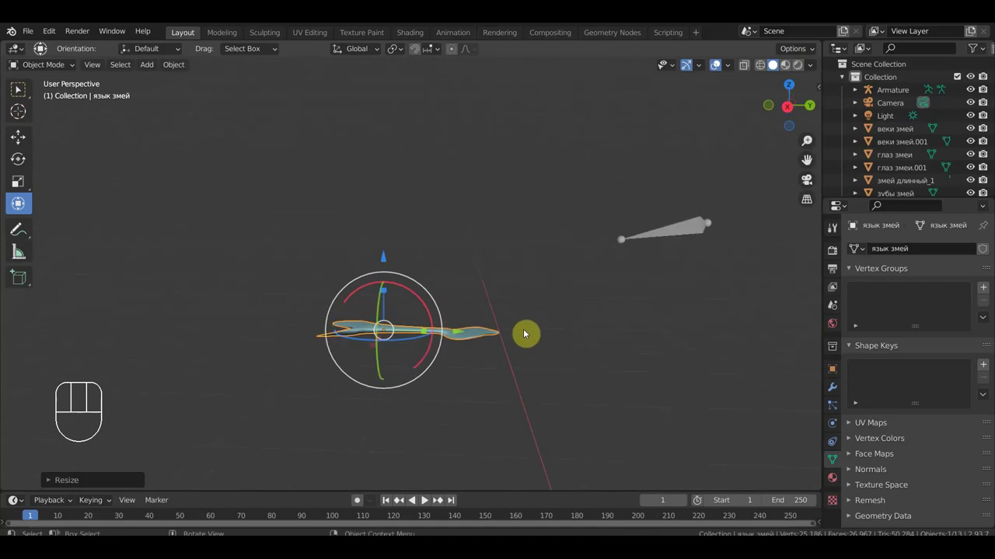
pyautogui.press('KP_3')
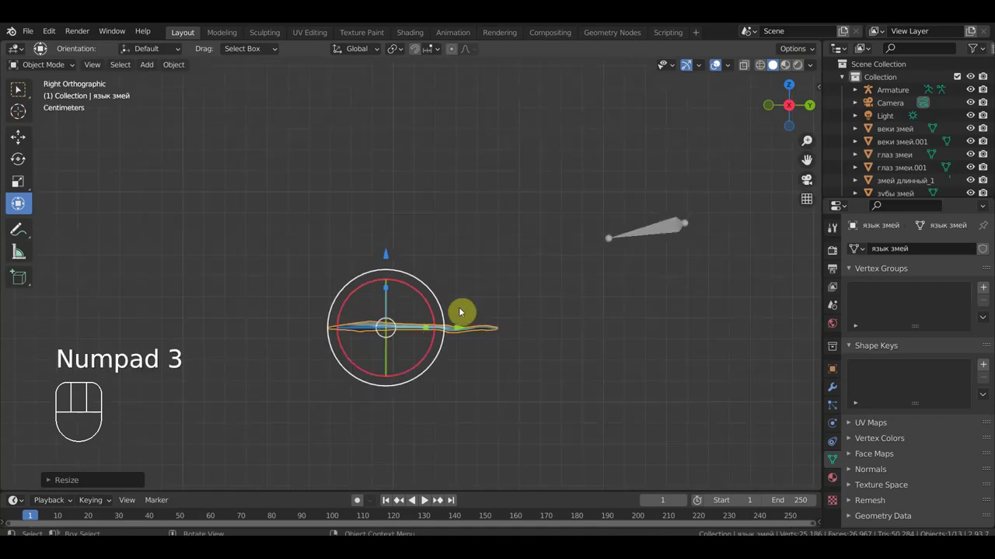
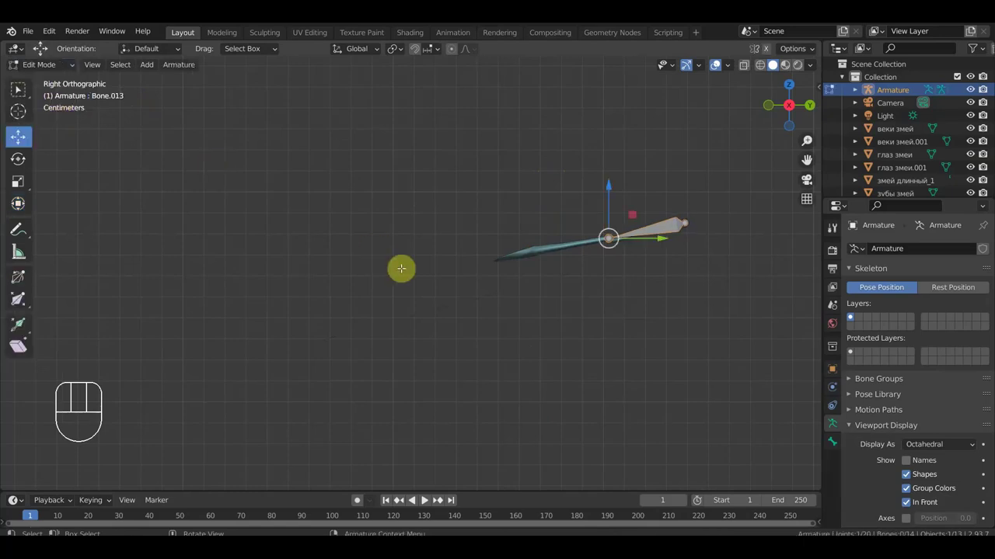
# Add two small bones and move them into place at the base of the tongue.
pyautogui.press('KP_3')
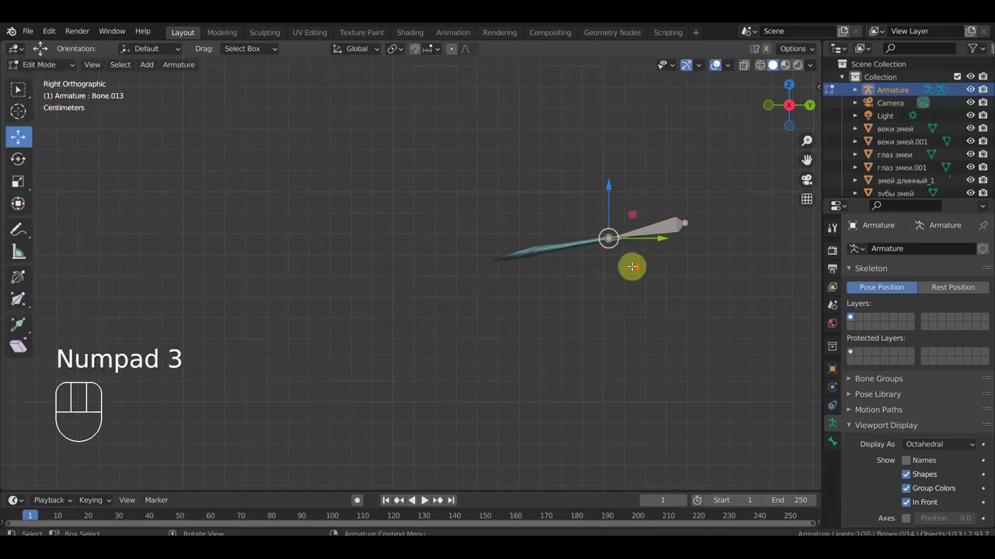
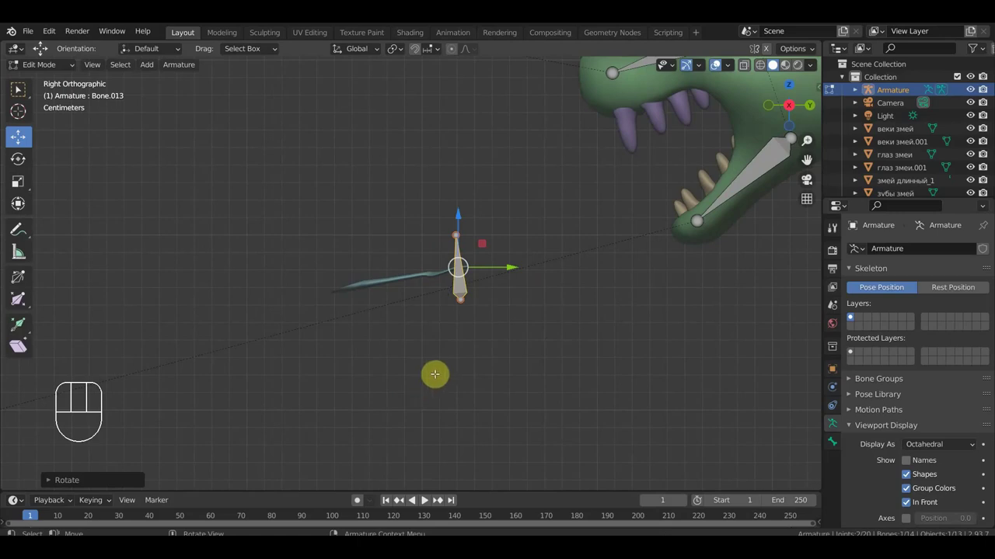
pyautogui.press('g')
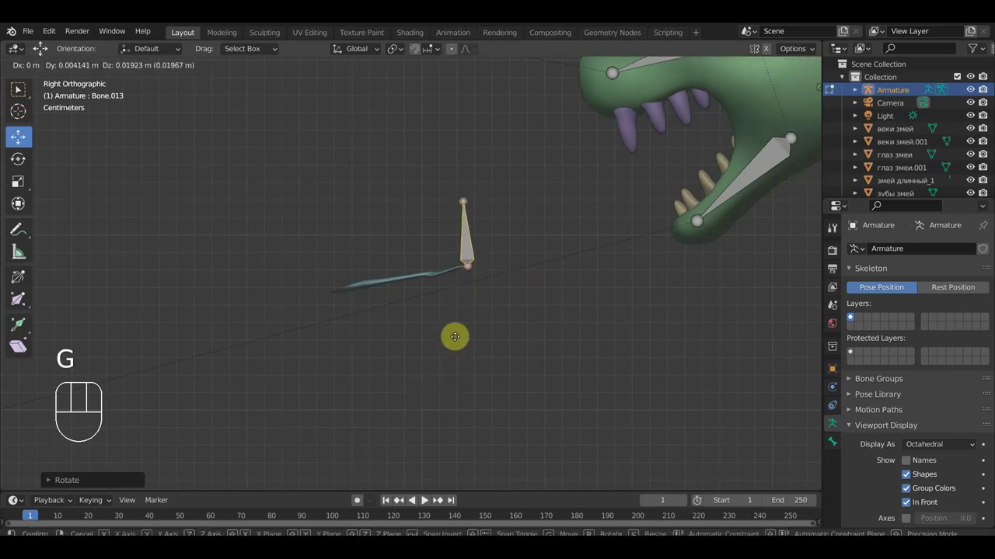
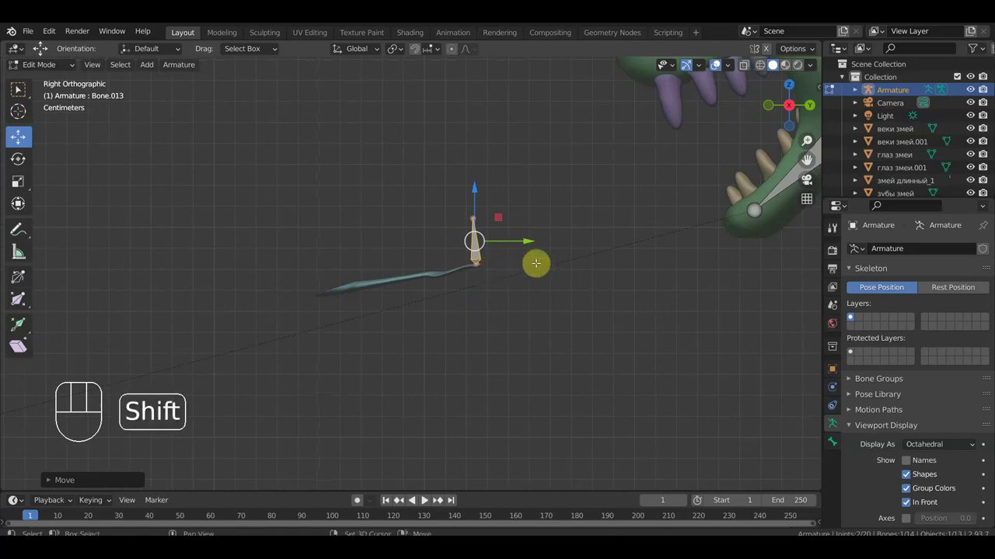
pyautogui.press('shift+d')
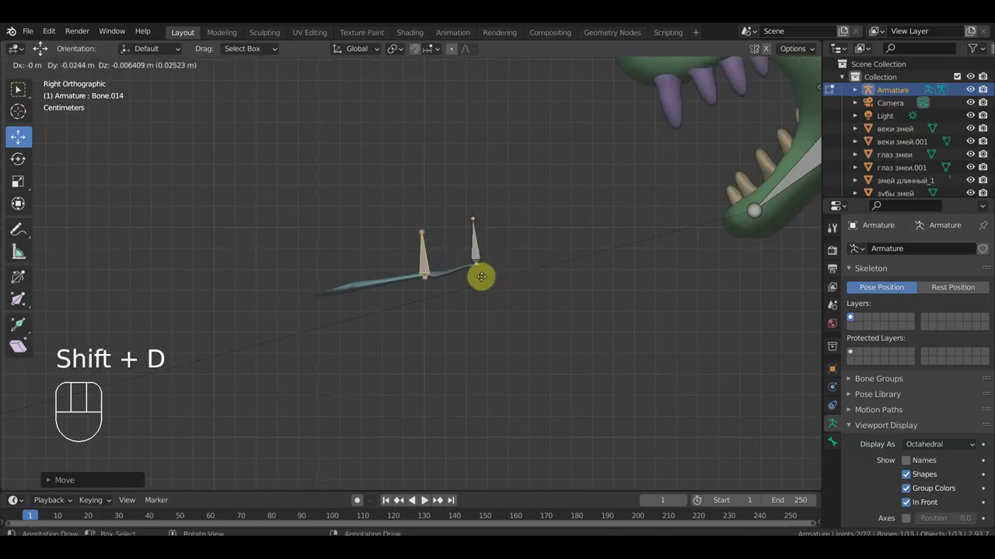
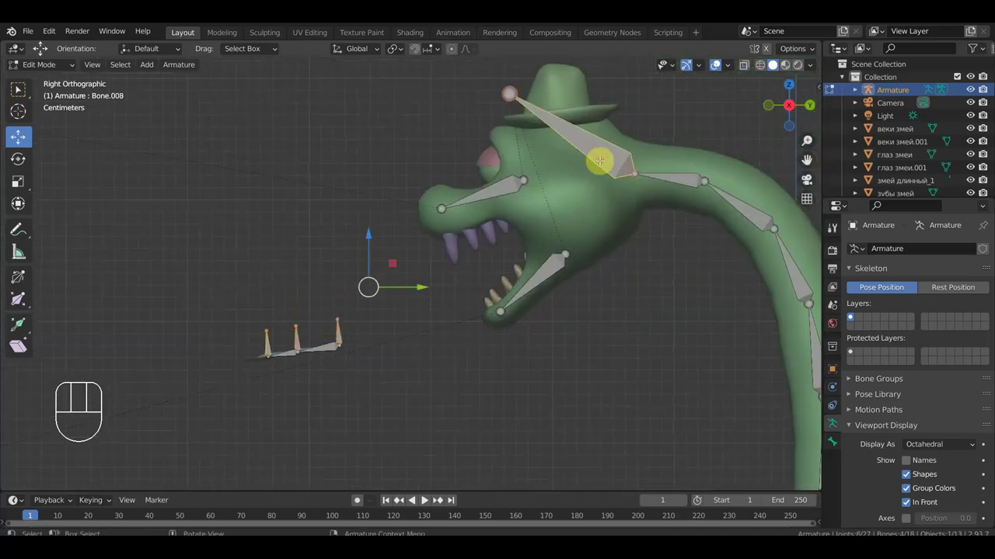
# Extrude a new bone from the skull bone tip and clear its parent link.
pyautogui.press('ctrl+p')
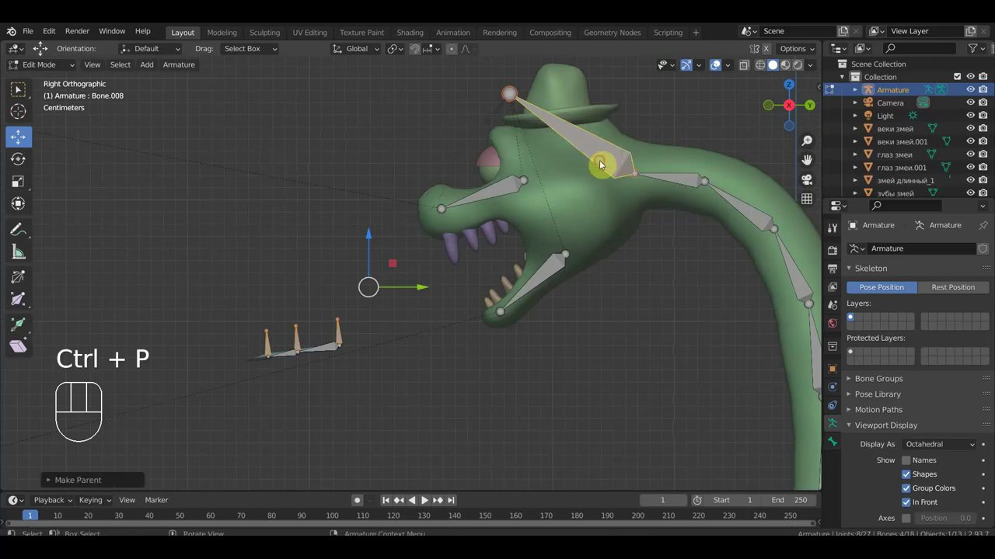
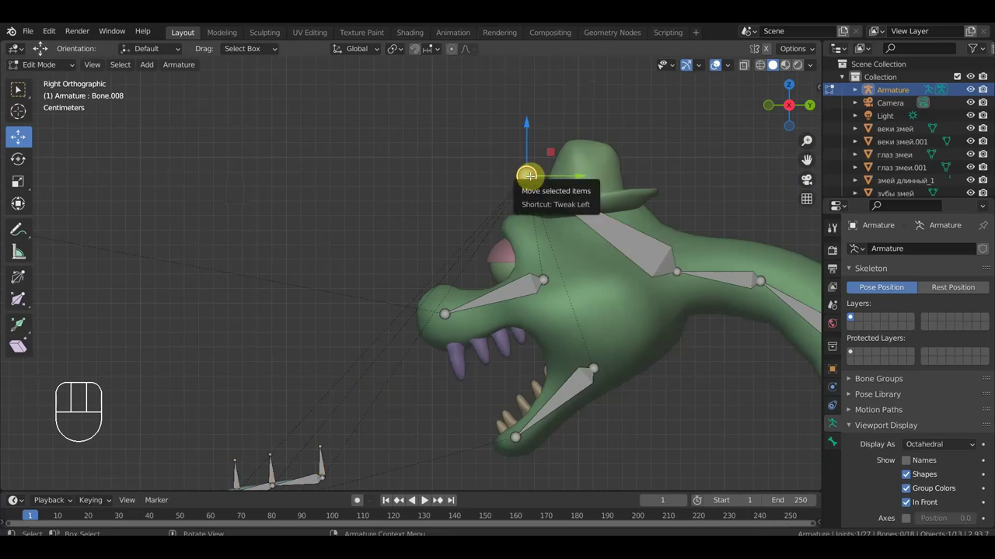
pyautogui.press('e')
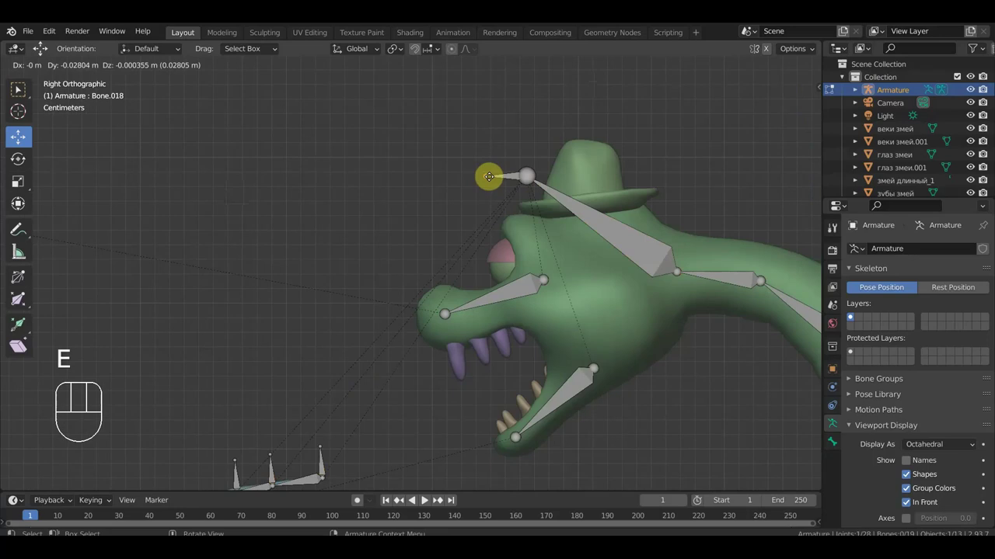
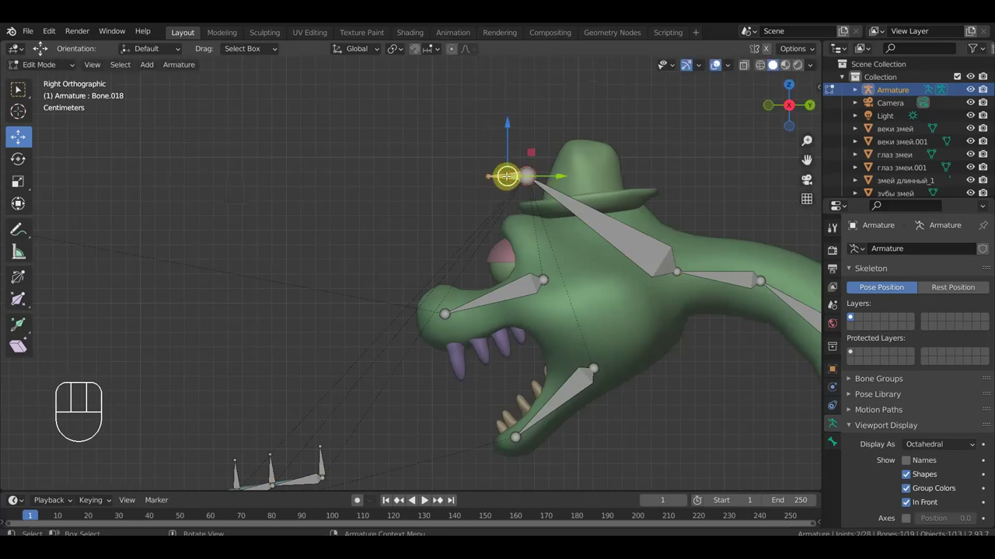
pyautogui.press('alt+p')
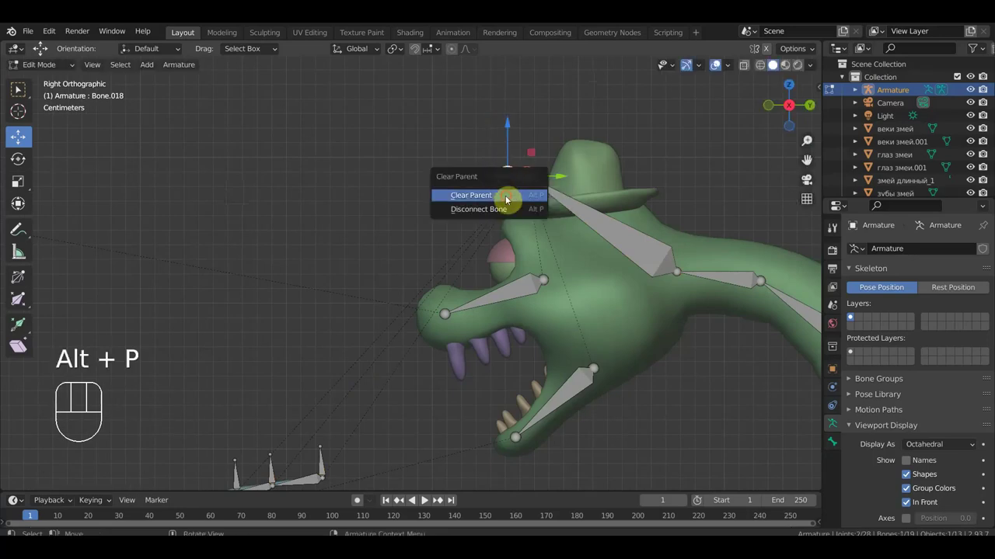
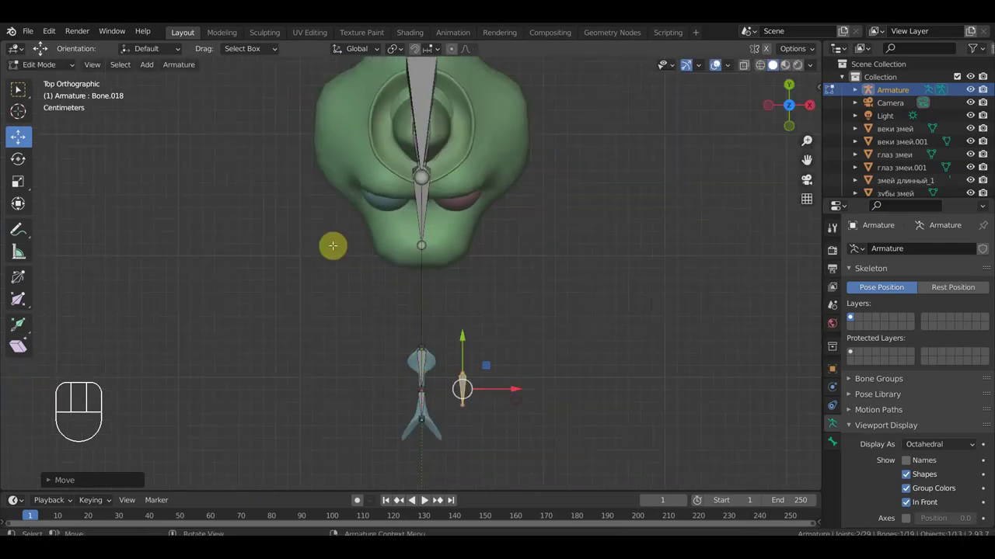
# Select the eyelid meshes, set their origins to geometry and move them out of the head.
pyautogui.moveTo(39, 67); pyautogui.dragTo(46, 85)
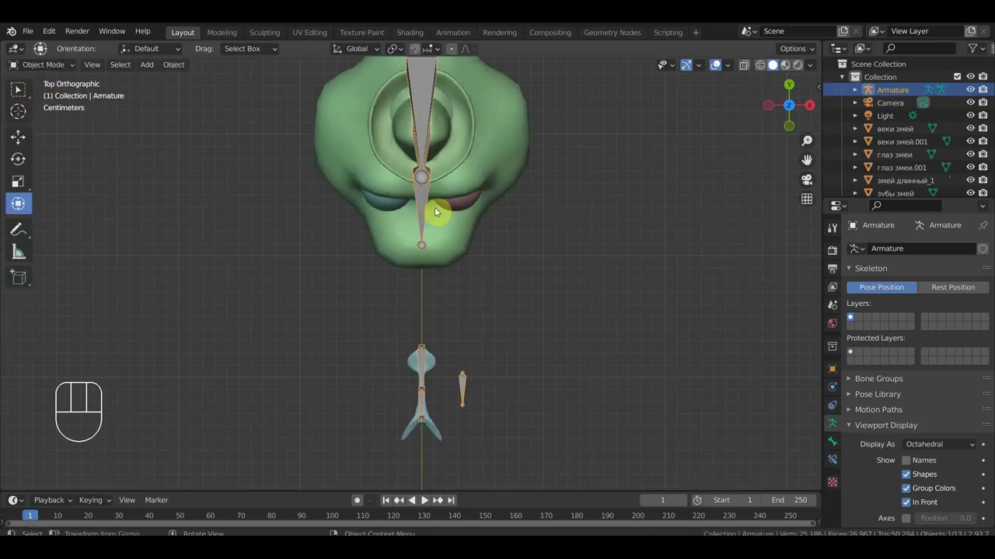
pyautogui.click(463, 209)
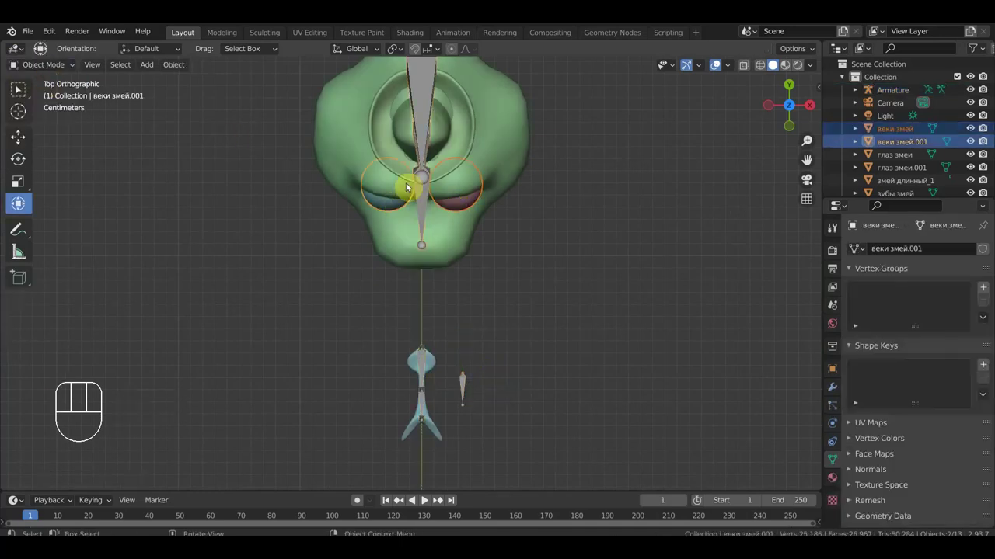
pyautogui.click(23, 142)
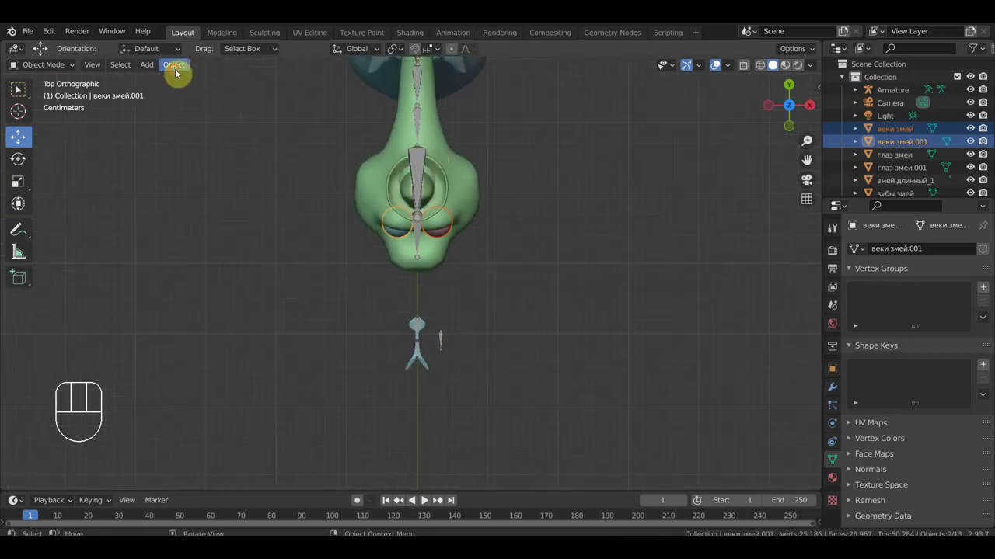
pyautogui.moveTo(177, 75); pyautogui.dragTo(341, 113)
pyautogui.moveTo(420, 173); pyautogui.dragTo(430, 291)
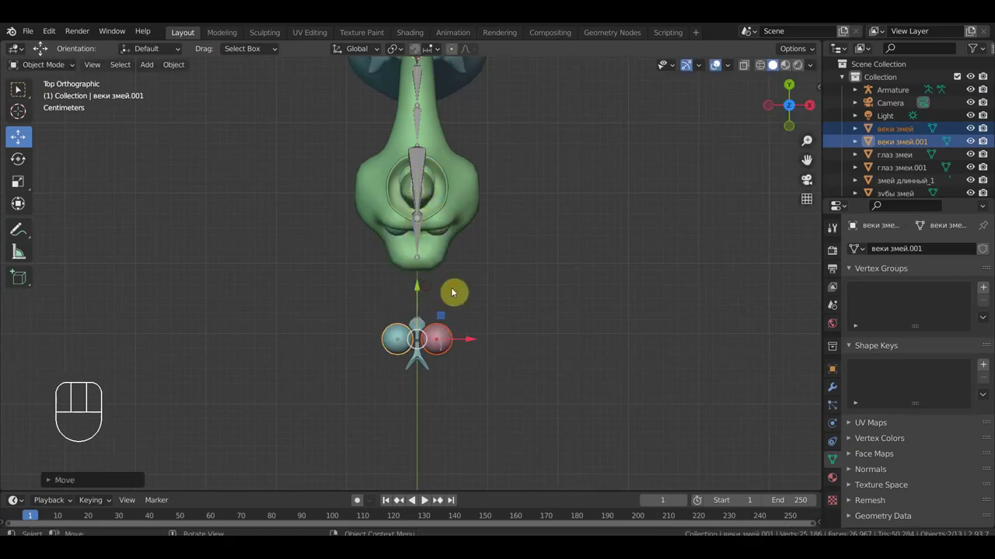
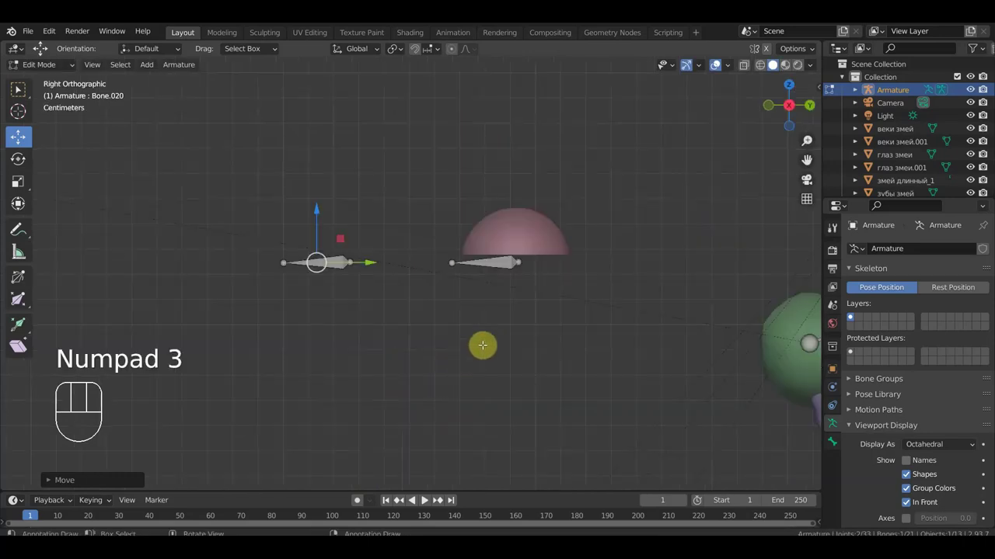
# Rotate the eyelid bone into place and parent it to the head bone, keeping offset.
pyautogui.press('r')
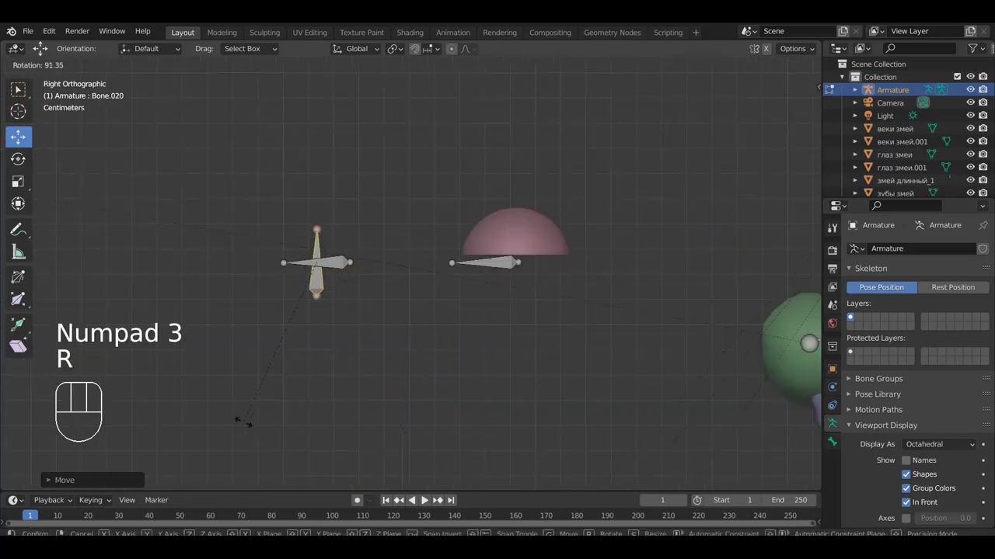
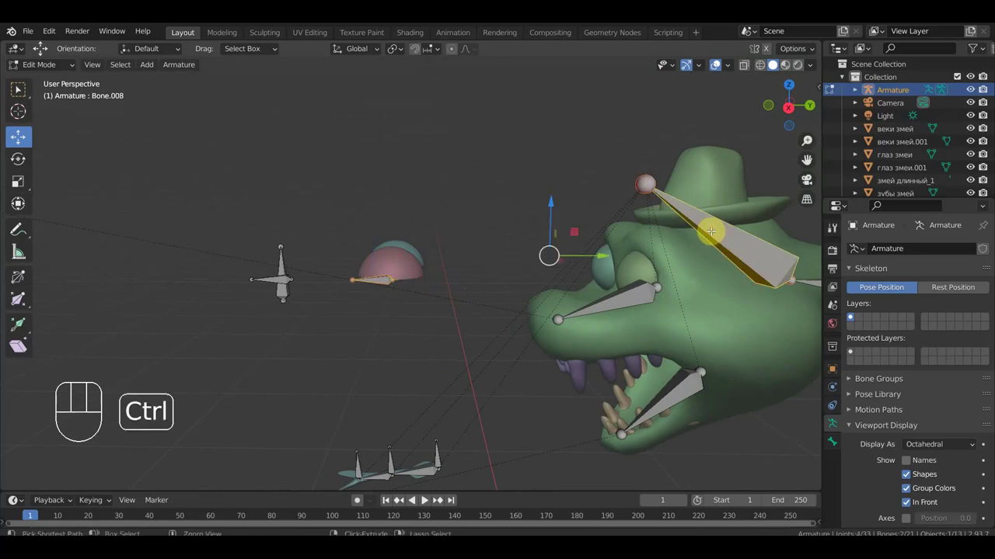
pyautogui.press('ctrl+p')
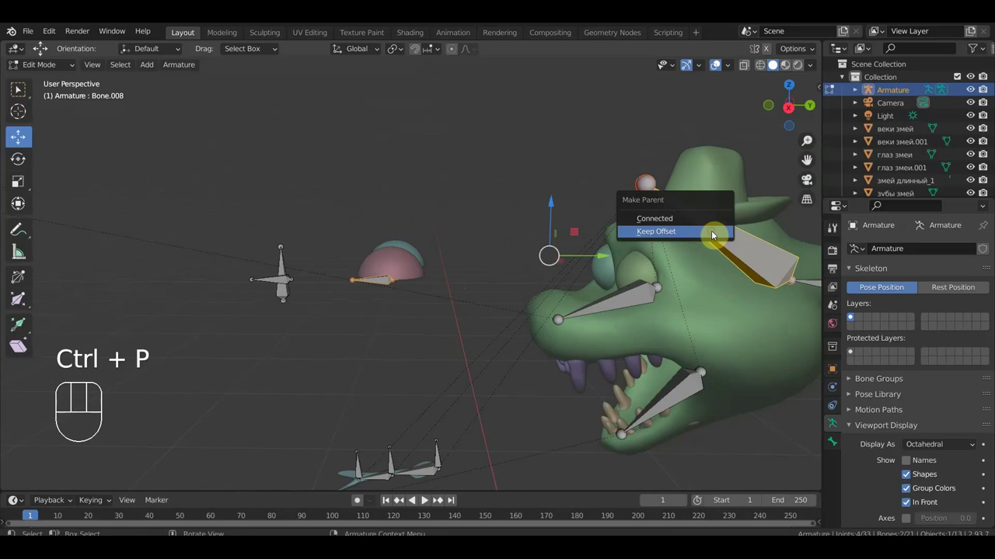
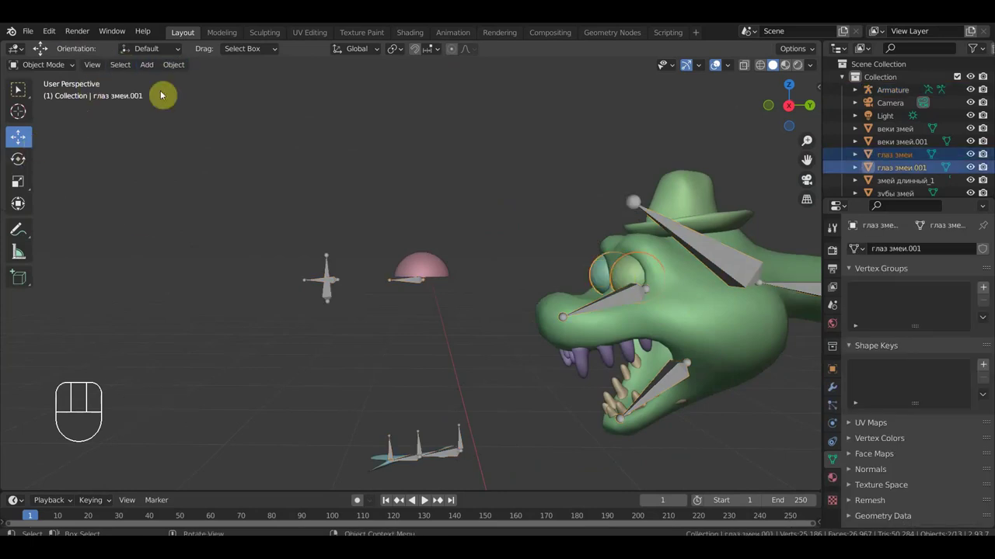
pyautogui.moveTo(174, 75); pyautogui.dragTo(350, 111)
pyautogui.moveTo(688, 283); pyautogui.dragTo(478, 300)
pyautogui.moveTo(485, 309); pyautogui.dragTo(479, 382)
pyautogui.click(446, 302)
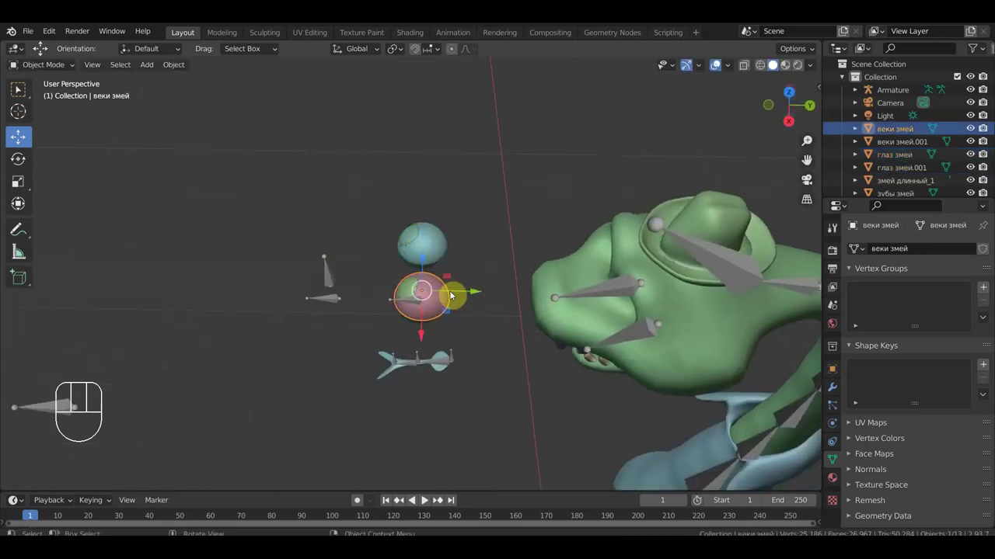
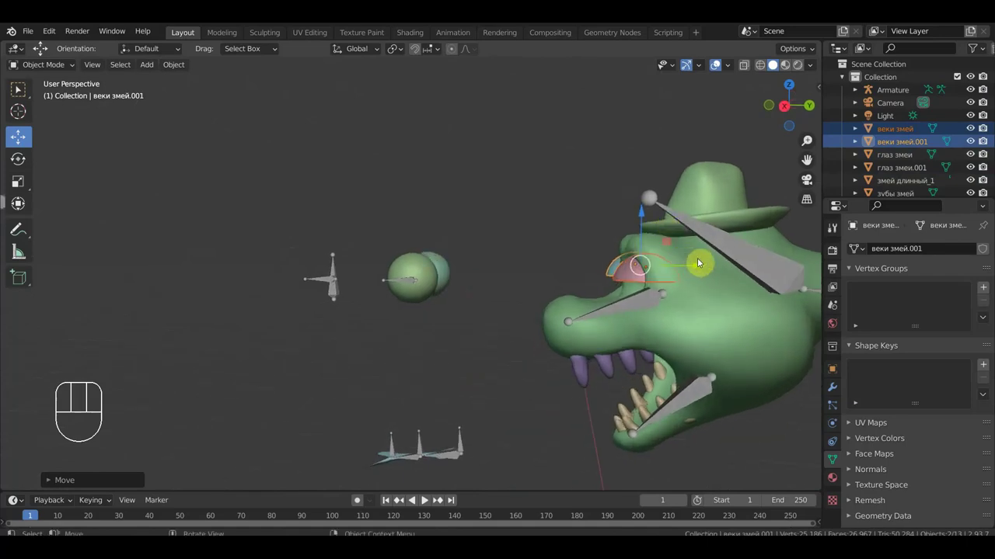
pyautogui.moveTo(699, 269); pyautogui.dragTo(702, 270)
pyautogui.moveTo(596, 302); pyautogui.dragTo(662, 307)
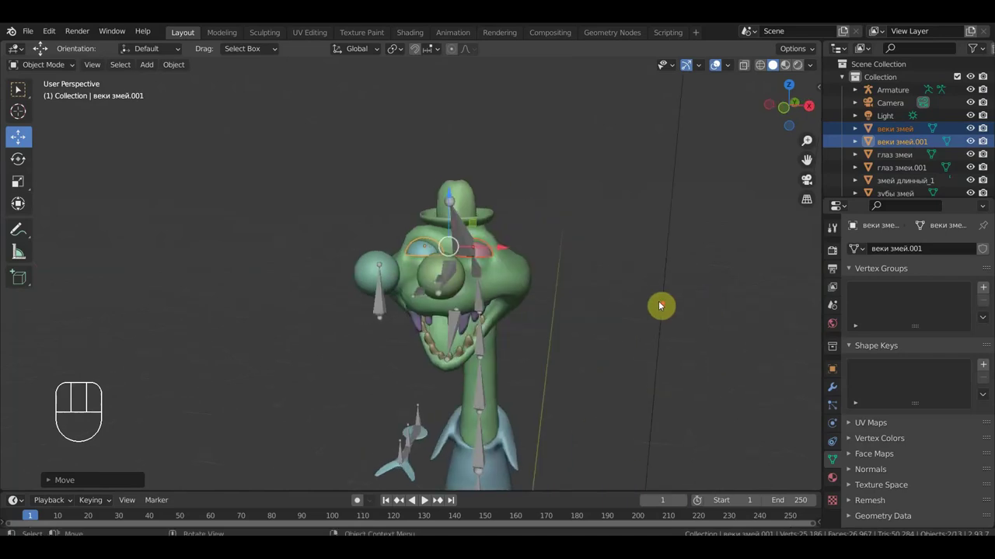
pyautogui.moveTo(585, 278); pyautogui.dragTo(591, 274)
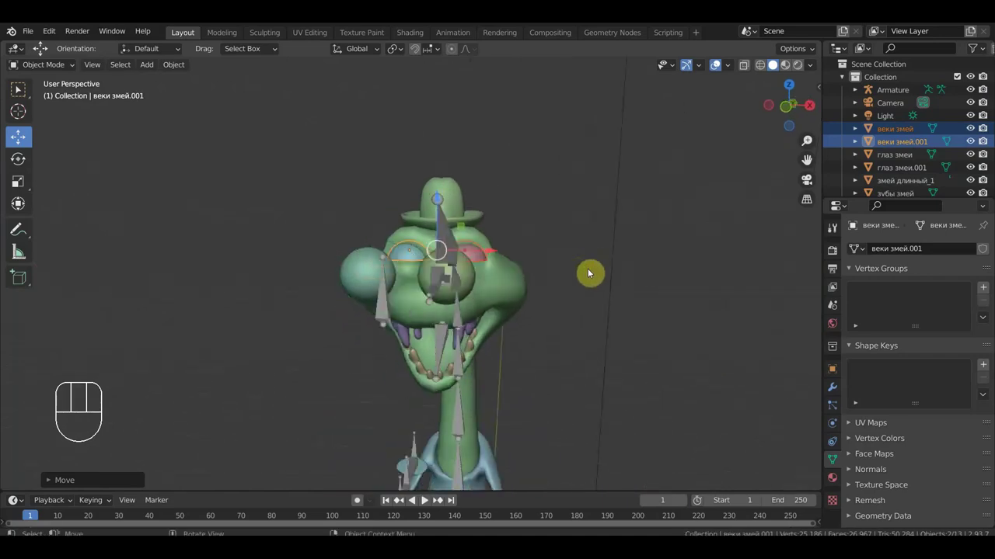
pyautogui.moveTo(595, 284); pyautogui.dragTo(462, 286)
pyautogui.moveTo(503, 287); pyautogui.dragTo(483, 262)
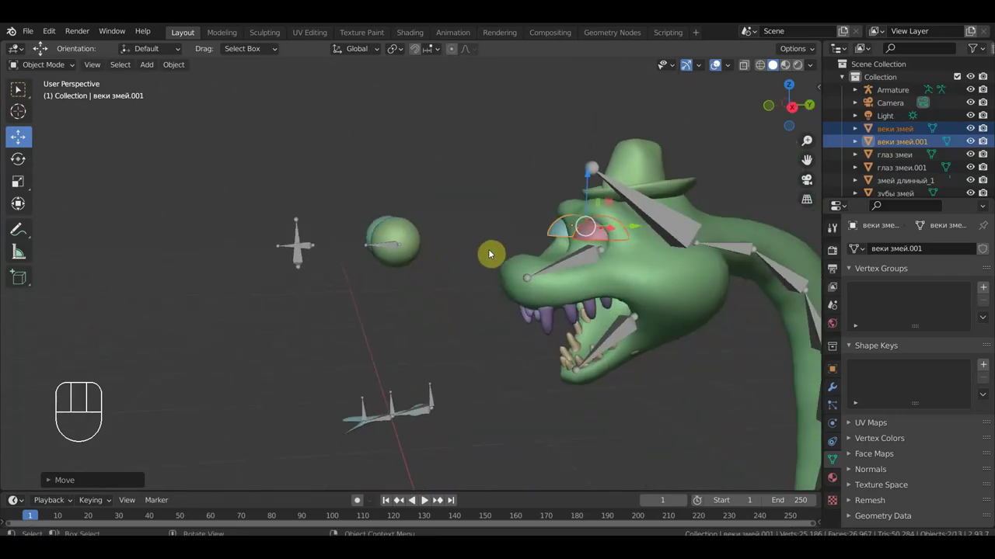
pyautogui.moveTo(497, 246); pyautogui.dragTo(485, 249)
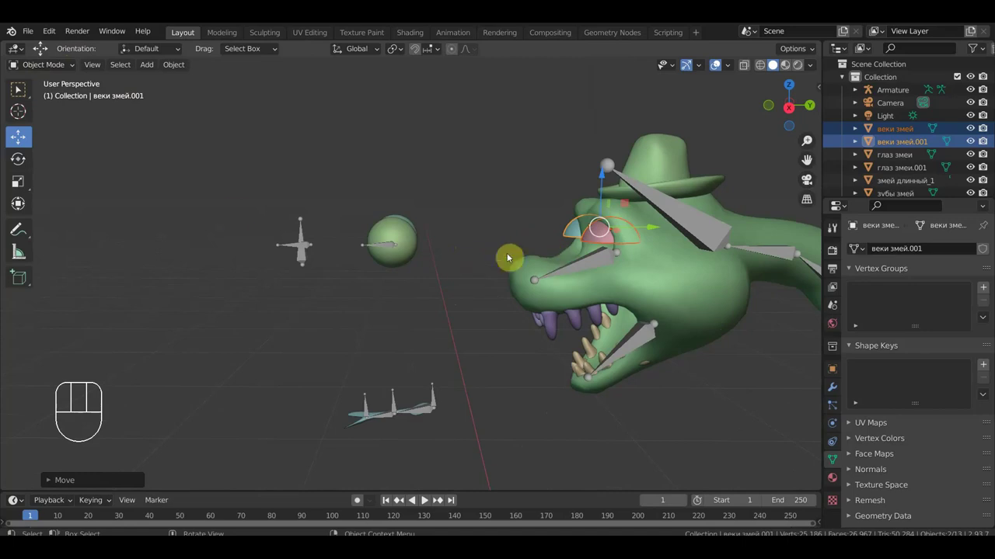
pyautogui.moveTo(410, 286); pyautogui.dragTo(415, 387)
pyautogui.moveTo(430, 326); pyautogui.dragTo(434, 344)
pyautogui.press('KP_7')
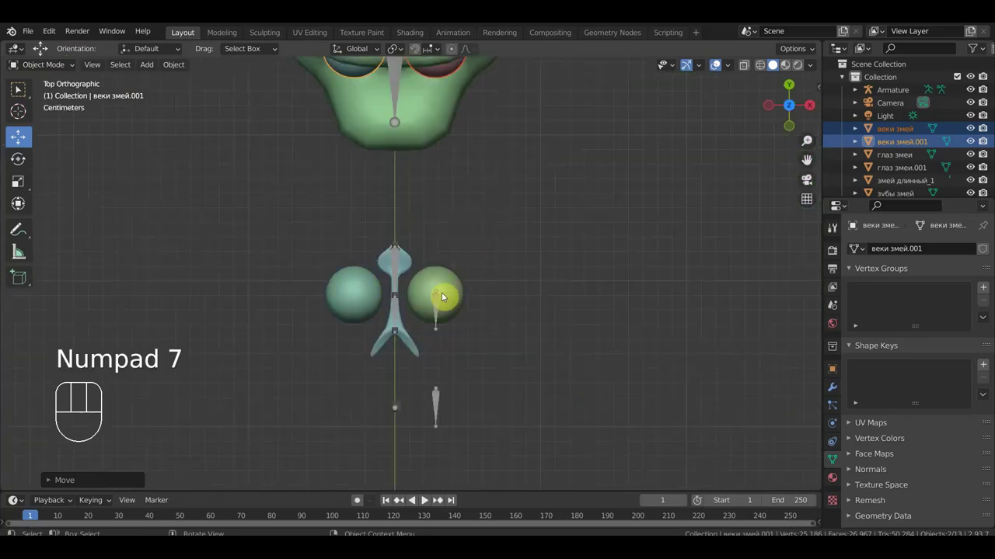
# Select the armature before lifting the hat object up along Z above the head.
pyautogui.click(437, 309)
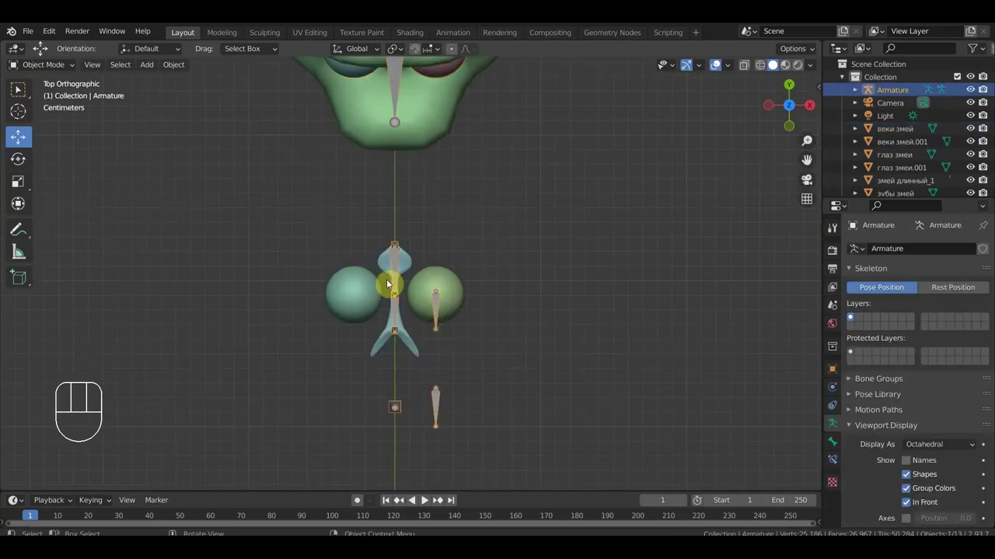
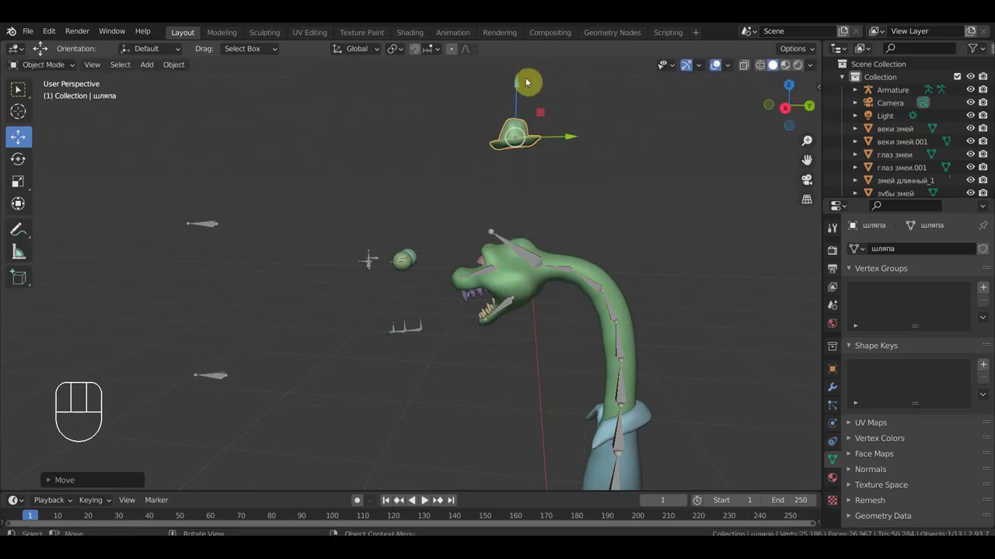
# From side view, grow a bone from the head tip to the hat and extrude a chain down the lower body.
pyautogui.press('KP_3')
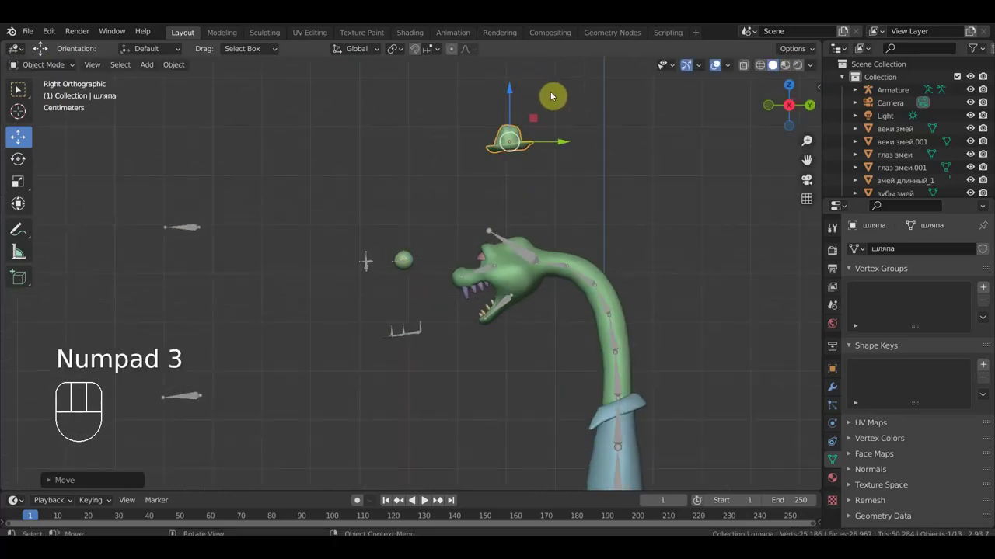
pyautogui.moveTo(625, 177); pyautogui.dragTo(575, 206)
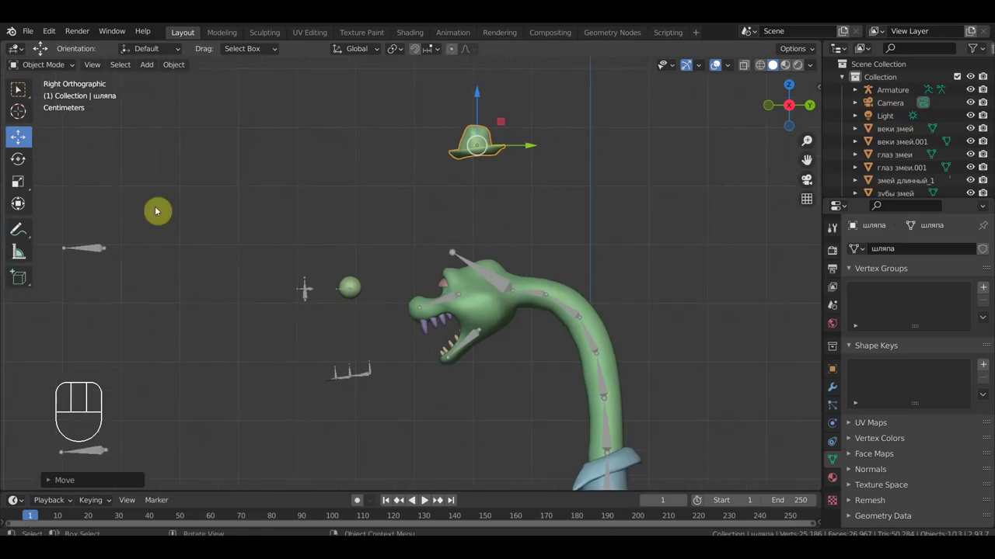
pyautogui.click(110, 254)
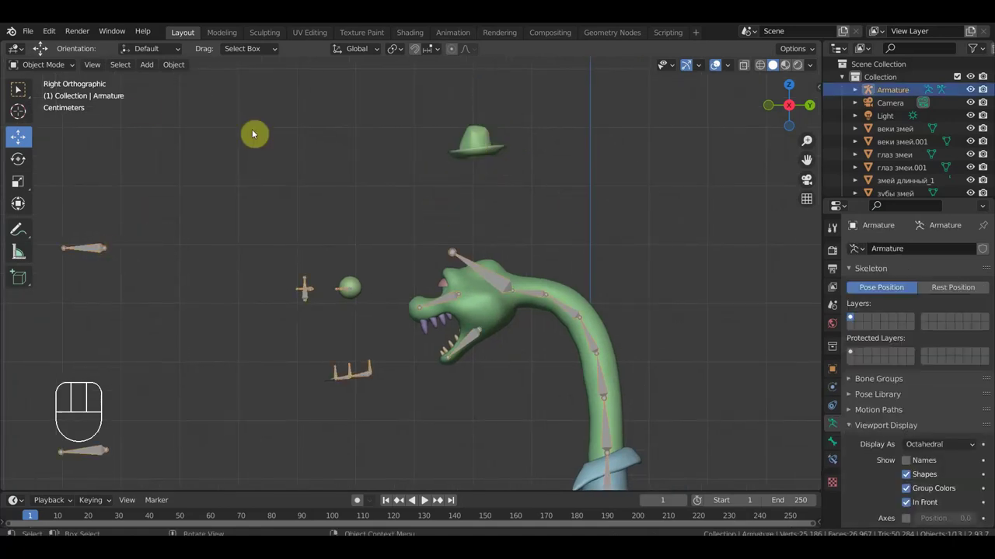
pyautogui.moveTo(62, 73); pyautogui.dragTo(64, 102)
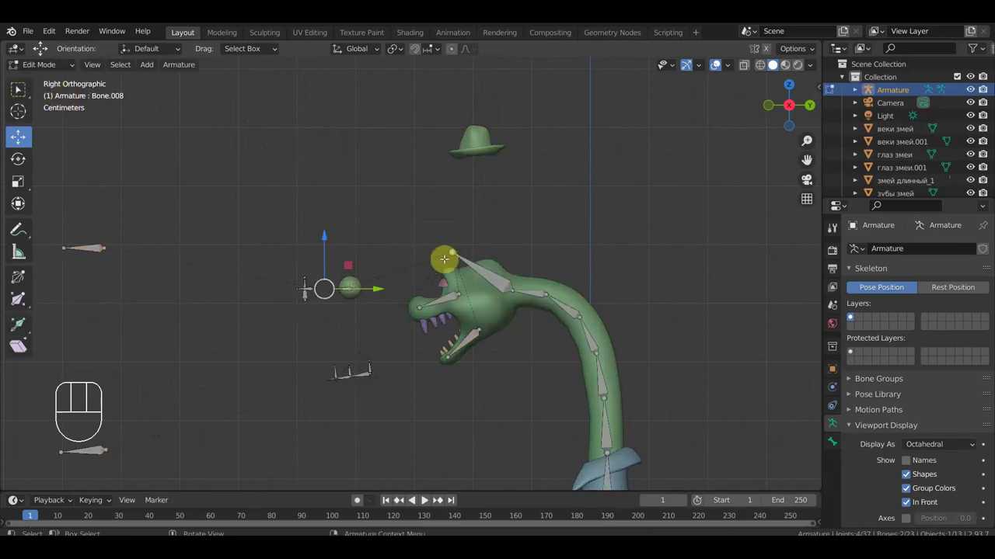
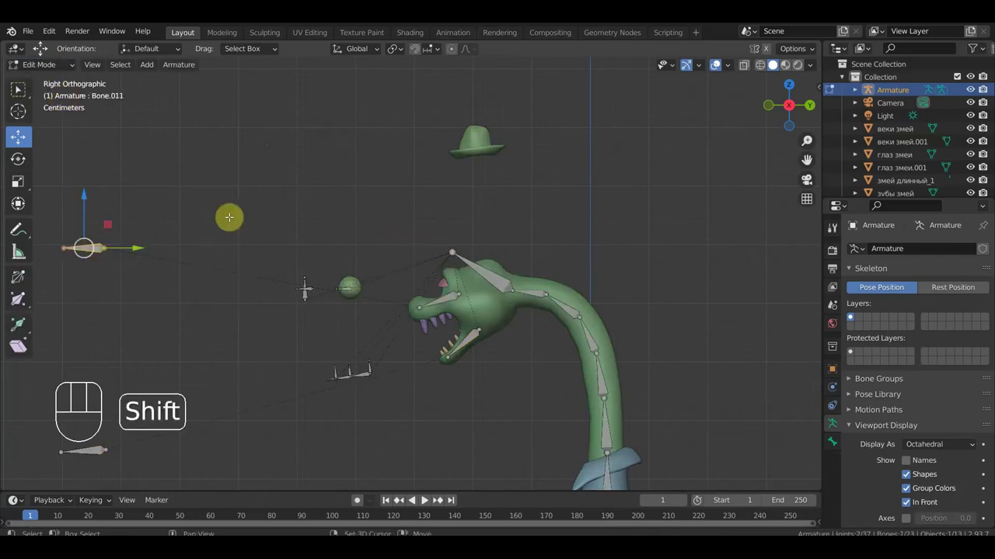
pyautogui.press('shift+d')
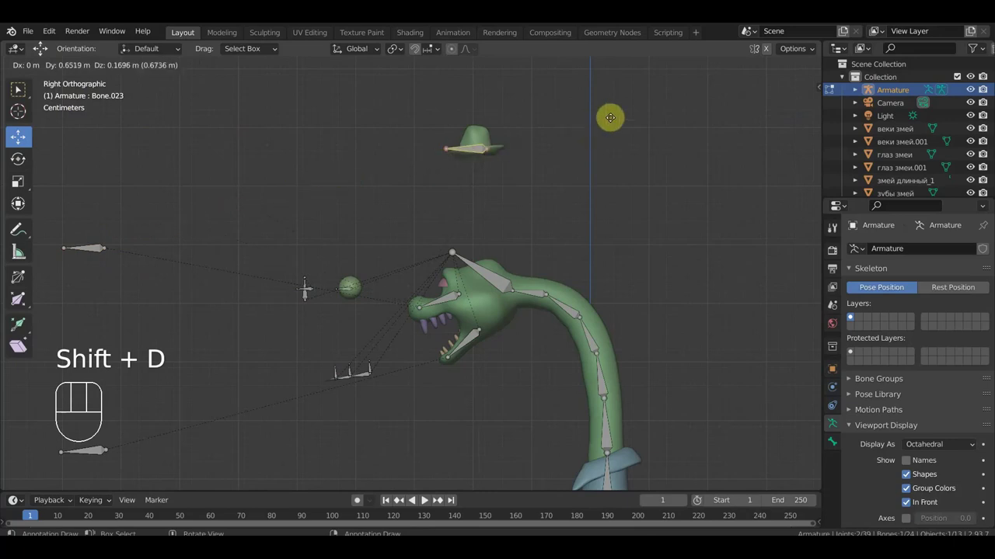
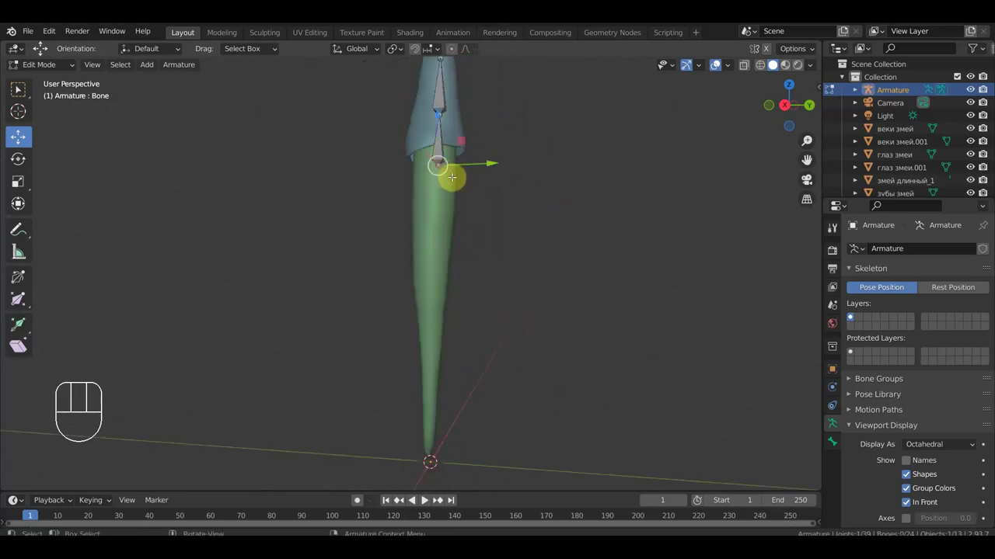
pyautogui.press('e')
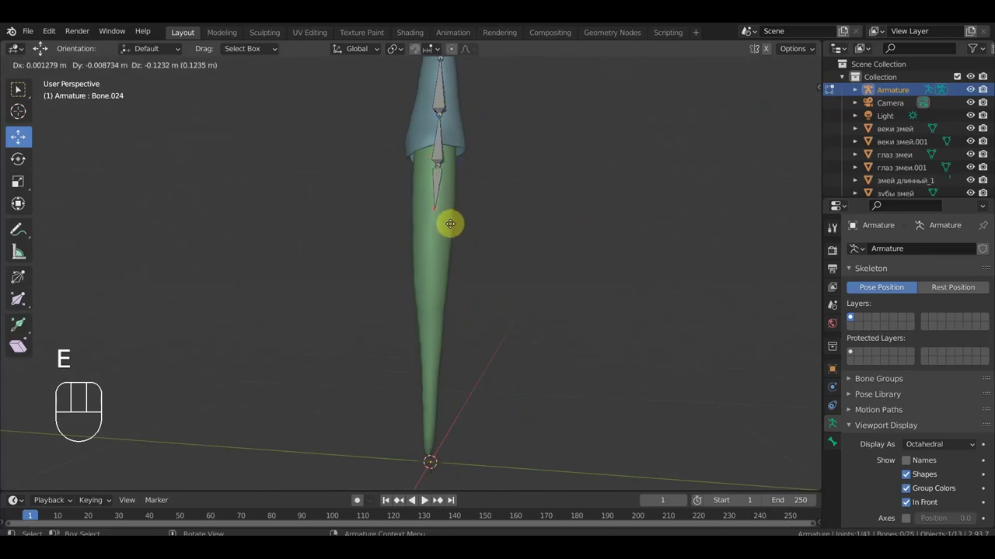
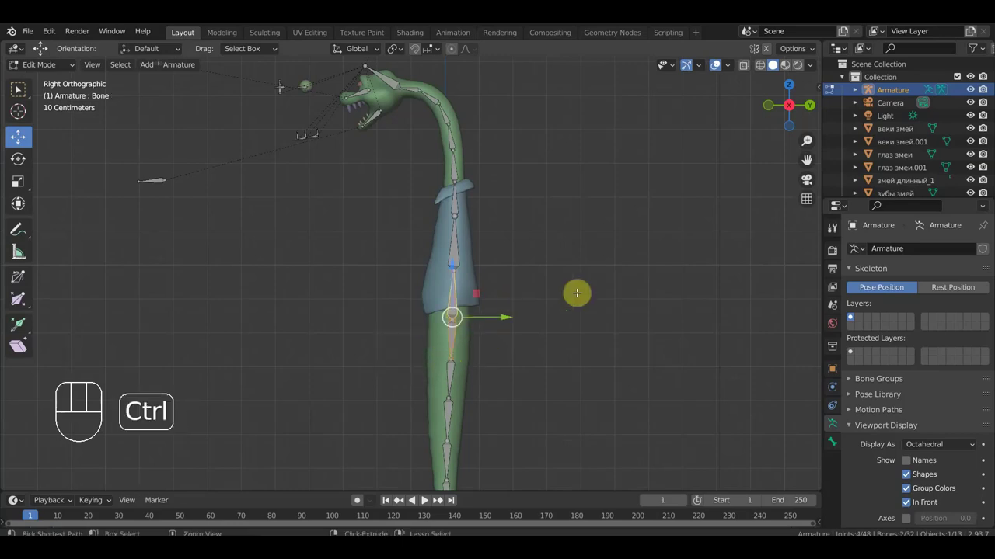
# Parent the new lower-body bone chain to the bone inside the coat.
pyautogui.press('ctrl+p')
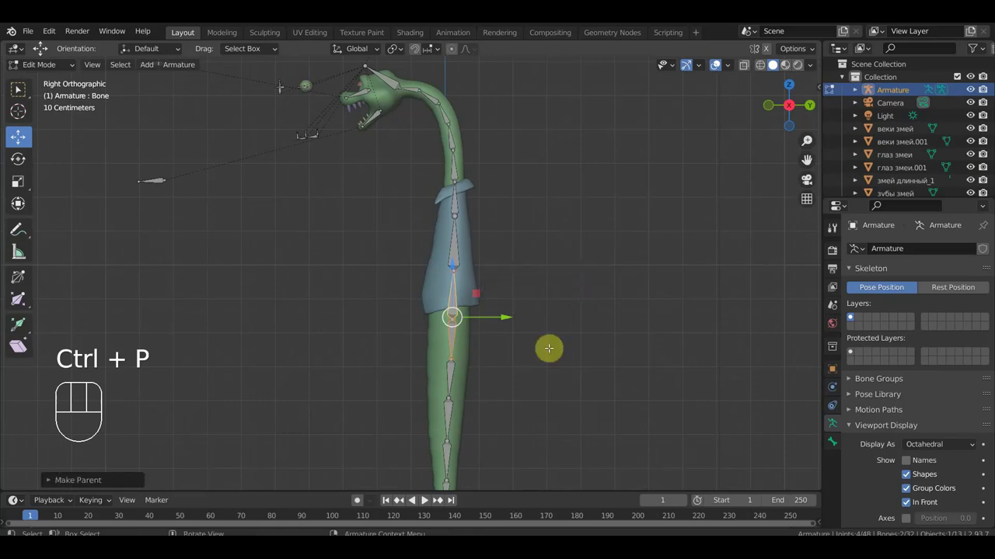
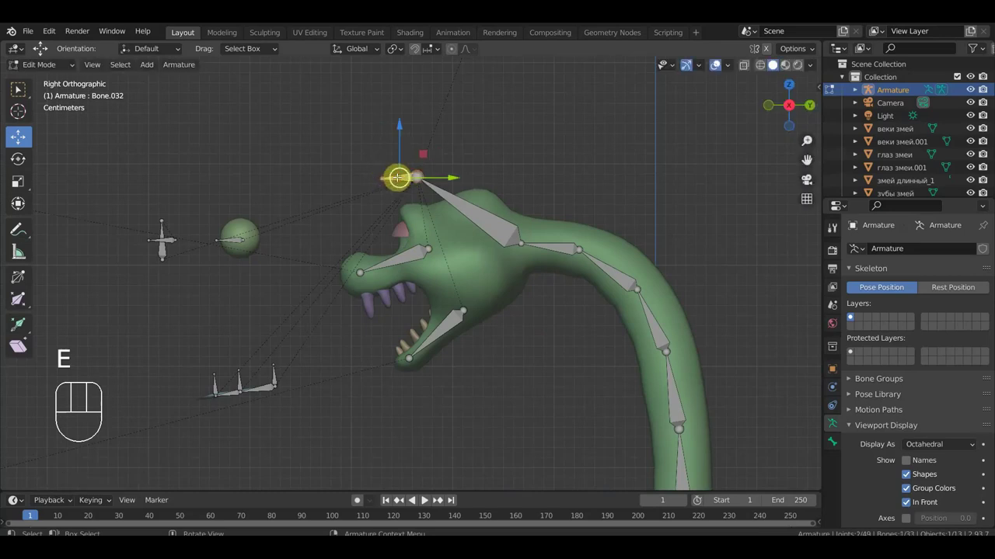
# Clear the parent of the small bone above the head.
pyautogui.press('alt+p')
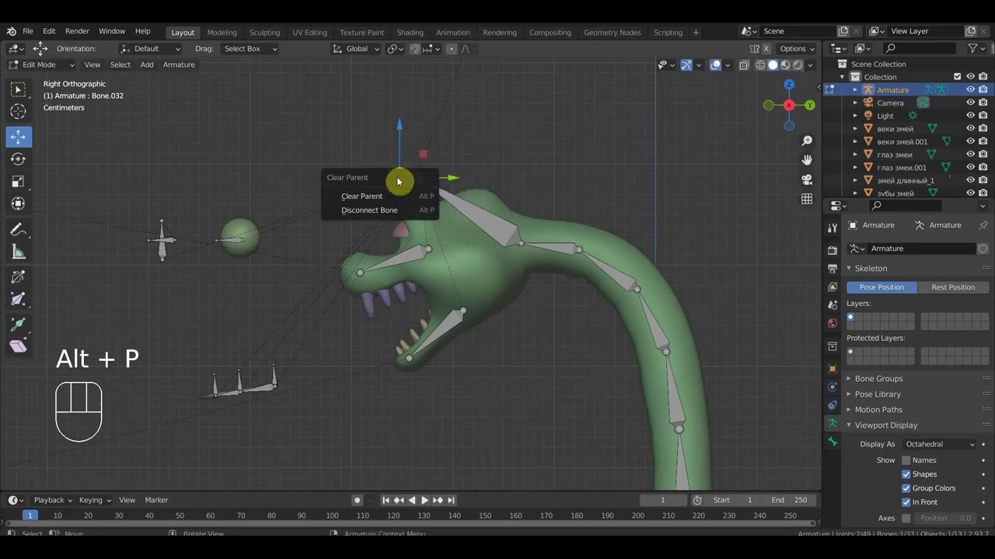
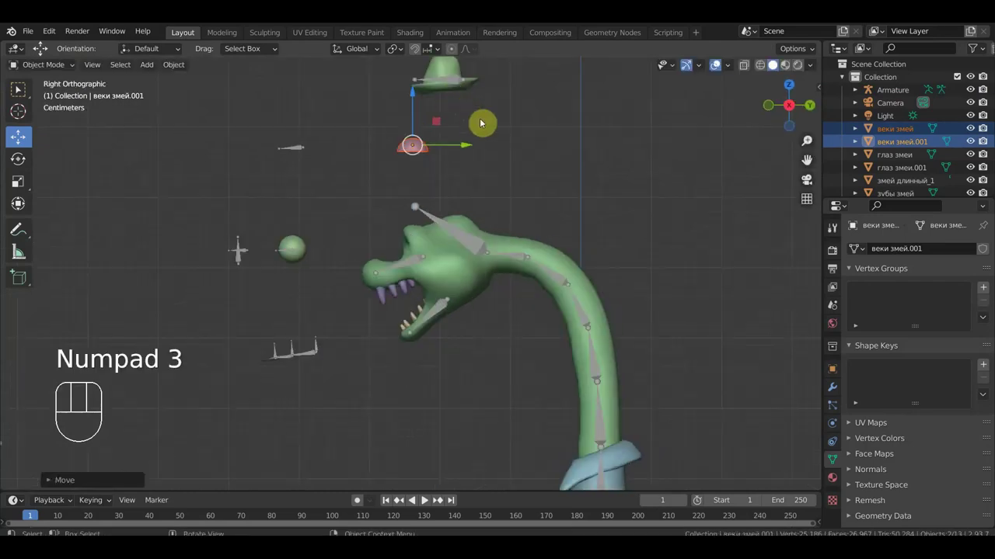
# Frame the eyelid domes, select the armature and view its head, jaw and neck bones from the right.
pyautogui.moveTo(474, 148); pyautogui.dragTo(350, 176)
pyautogui.middleClick(367, 181)
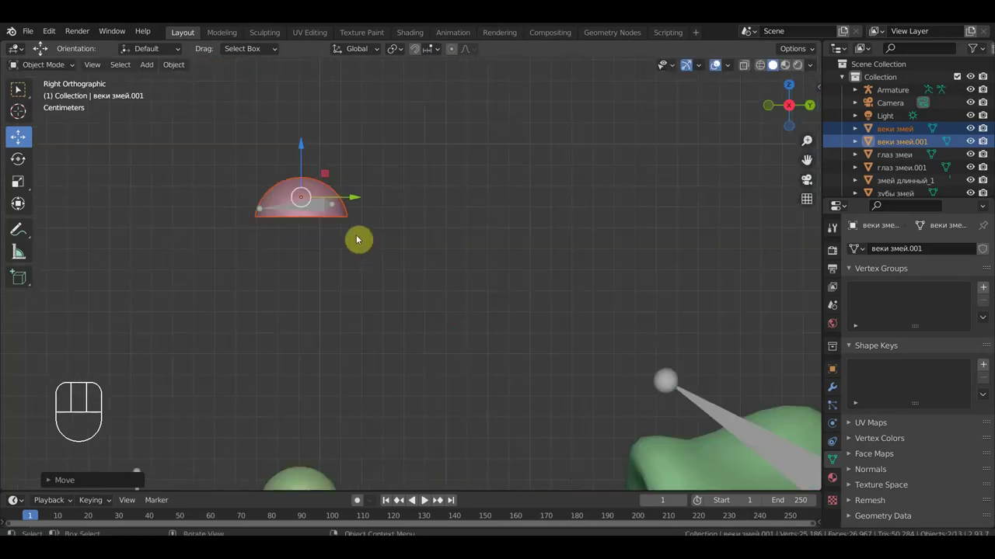
pyautogui.moveTo(359, 198); pyautogui.dragTo(349, 201)
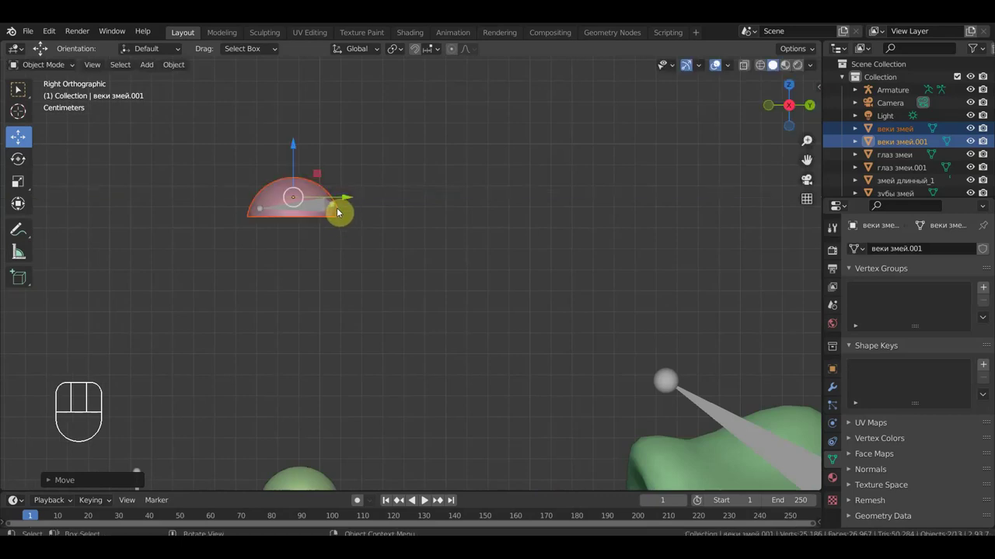
pyautogui.moveTo(339, 215); pyautogui.dragTo(462, 240)
pyautogui.click(556, 241)
pyautogui.moveTo(43, 70); pyautogui.dragTo(56, 114)
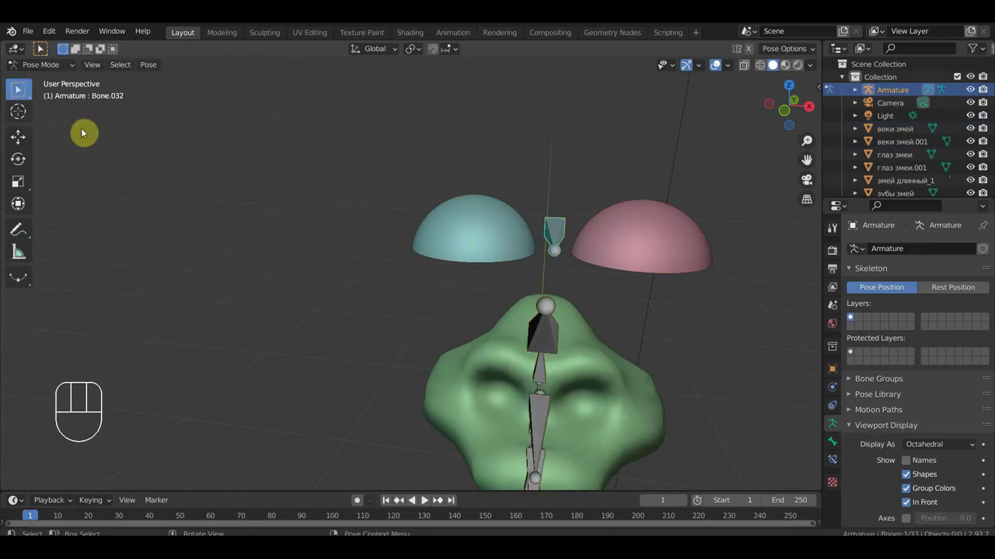
pyautogui.press('KP_3')
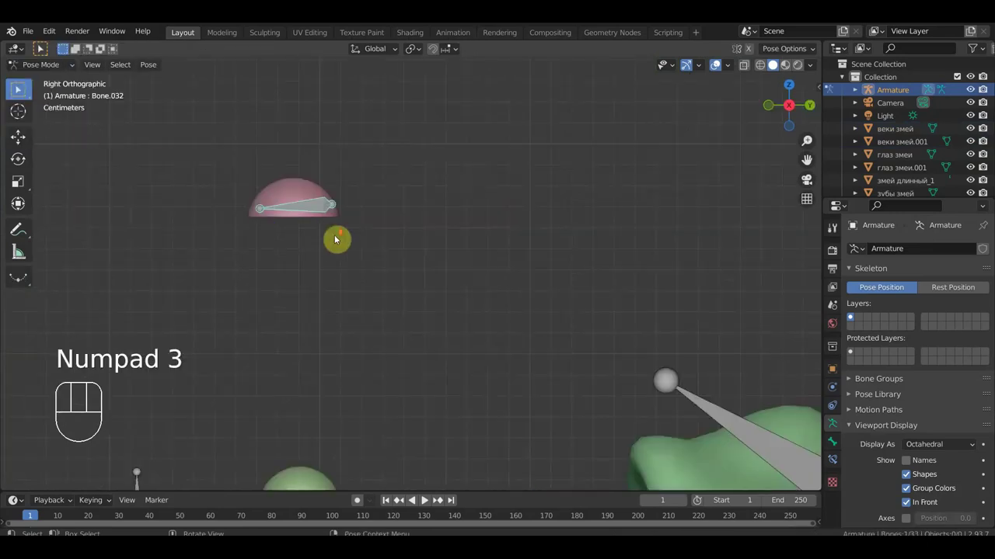
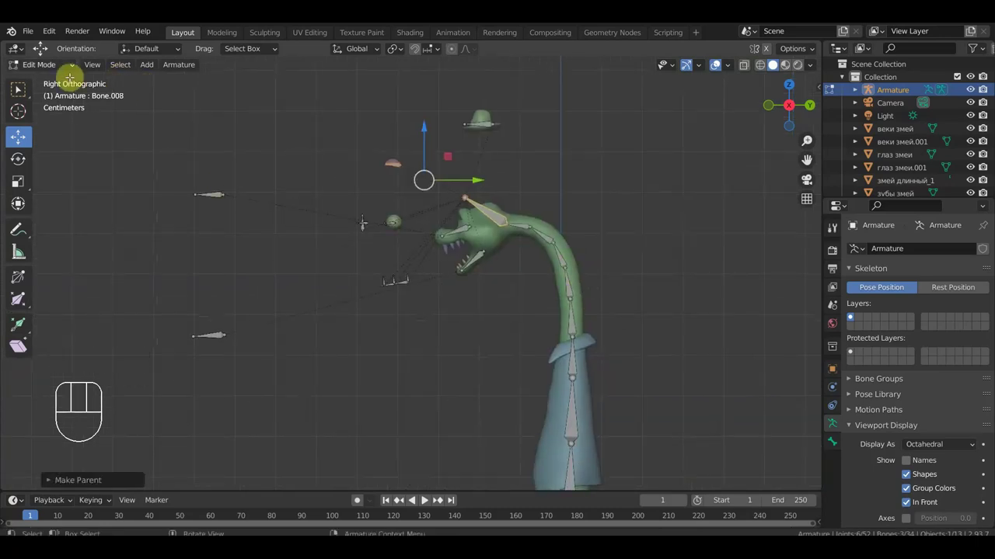
# Select both tooth meshes in turn and inspect them up close beside their jaw bones.
pyautogui.moveTo(59, 75); pyautogui.dragTo(60, 91)
pyautogui.click(456, 258)
pyautogui.click(464, 268)
pyautogui.moveTo(181, 73); pyautogui.dragTo(350, 114)
pyautogui.moveTo(519, 257); pyautogui.dragTo(269, 258)
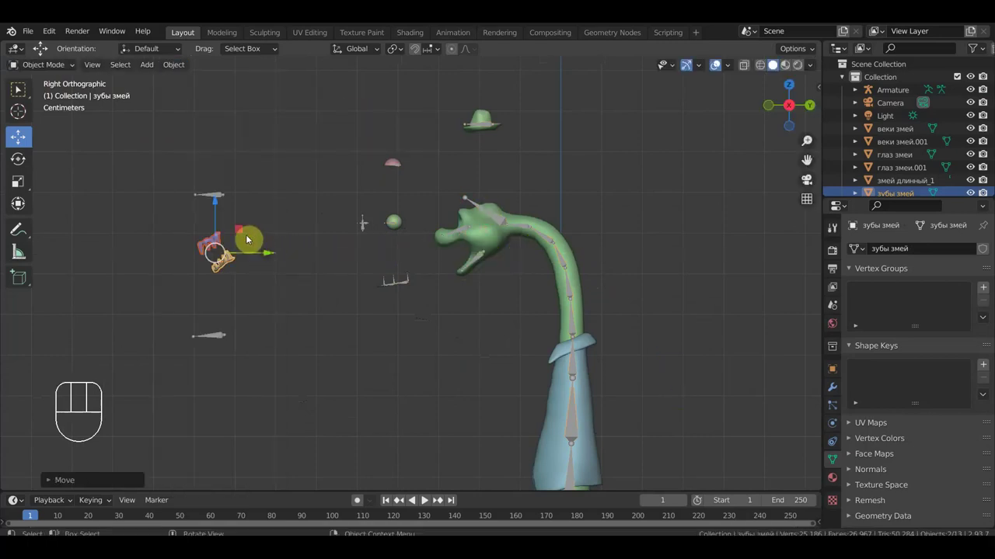
pyautogui.click(214, 244)
pyautogui.moveTo(211, 198); pyautogui.dragTo(216, 150)
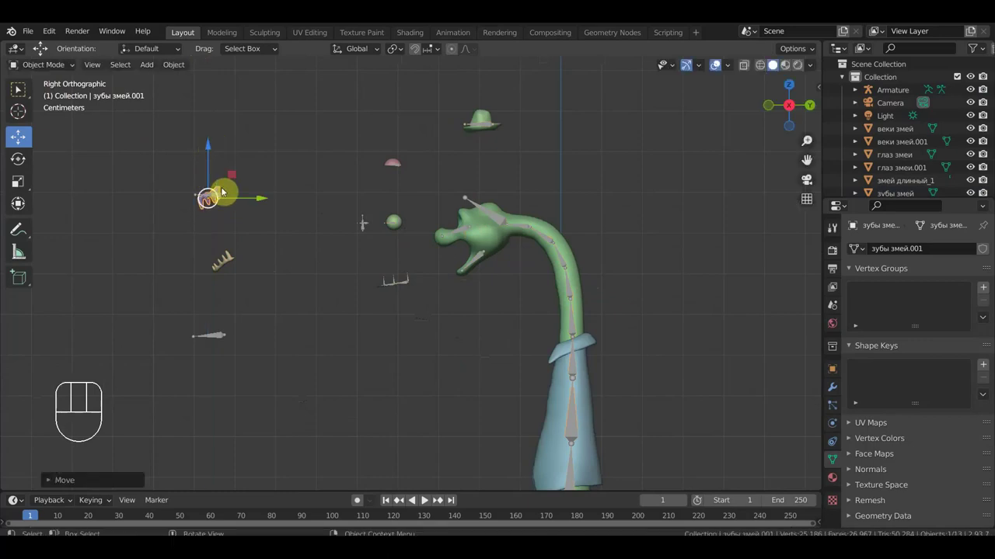
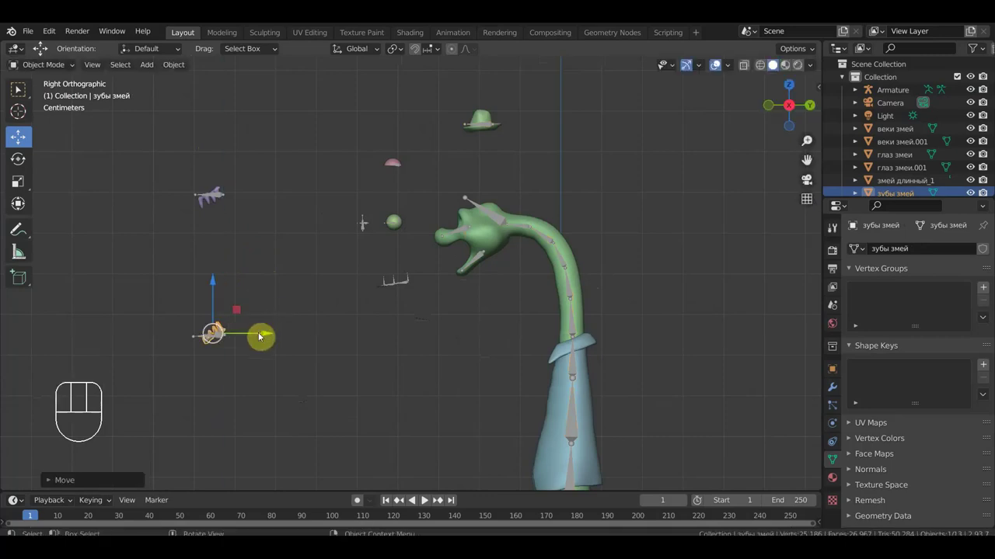
pyautogui.moveTo(316, 311); pyautogui.dragTo(558, 206)
pyautogui.moveTo(510, 255); pyautogui.dragTo(508, 352)
pyautogui.moveTo(485, 340); pyautogui.dragTo(670, 276)
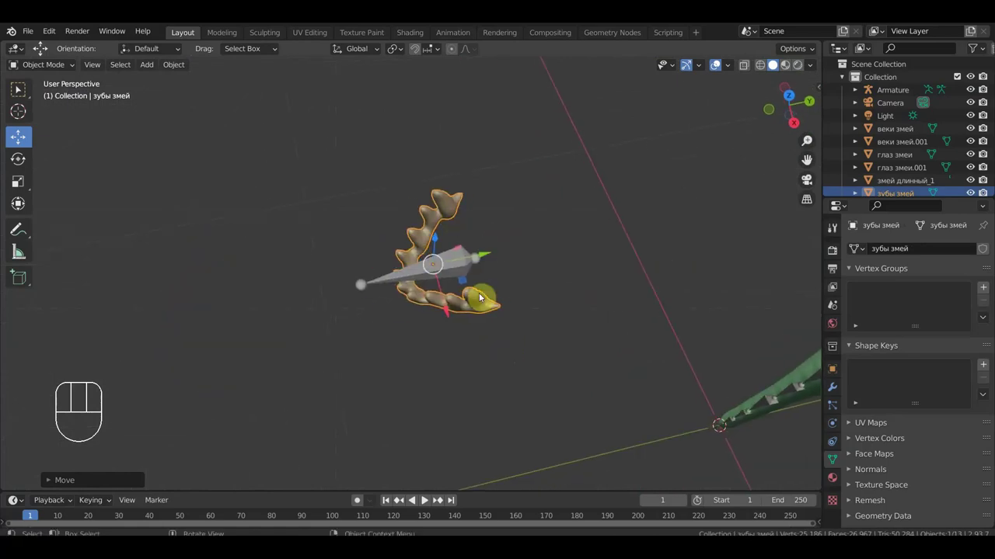
pyautogui.moveTo(551, 265); pyautogui.dragTo(513, 169)
pyautogui.moveTo(518, 220); pyautogui.dragTo(447, 286)
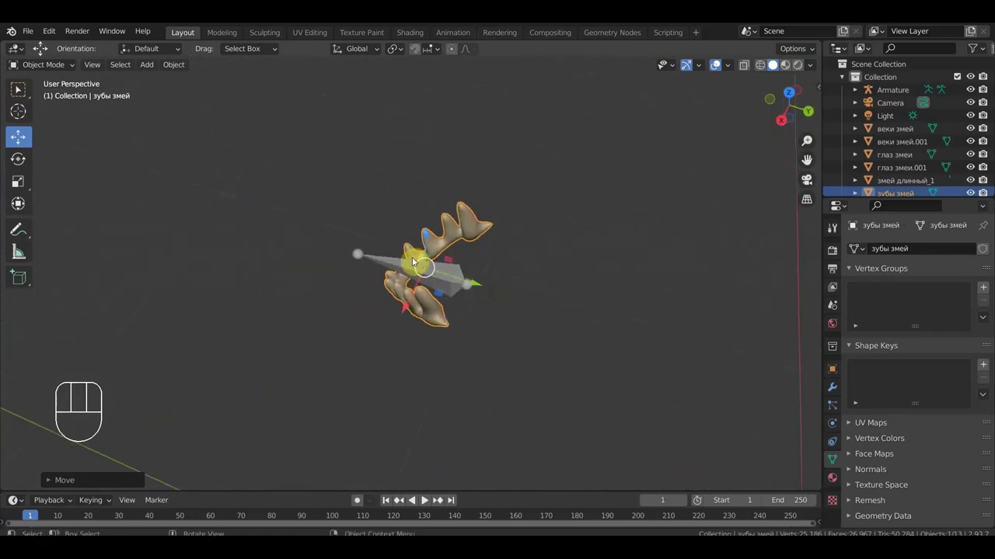
# Back in side view, select the second tooth mesh with the armature and start parenting it.
pyautogui.moveTo(428, 277); pyautogui.dragTo(467, 224)
pyautogui.press('KP_3')
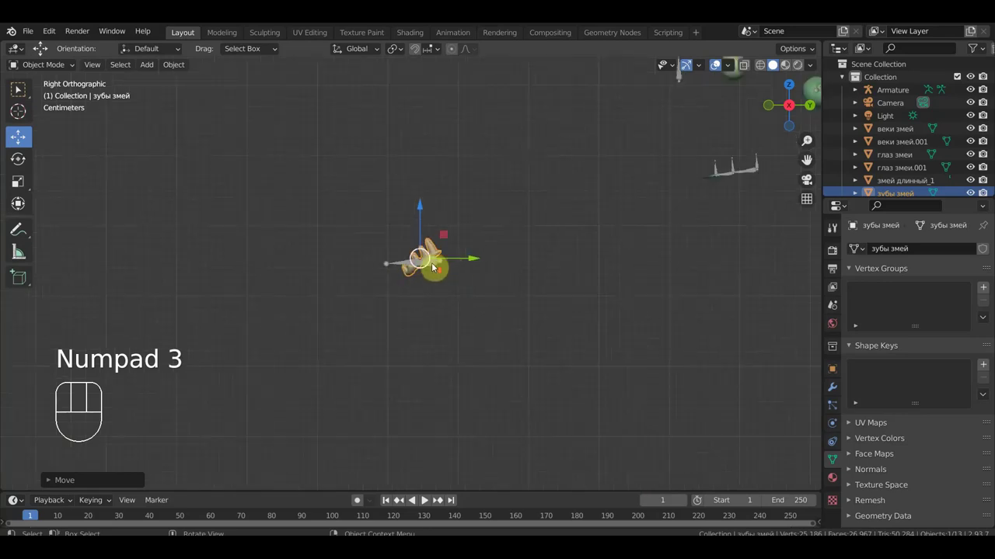
pyautogui.middleClick(532, 298)
pyautogui.moveTo(531, 290); pyautogui.dragTo(440, 326)
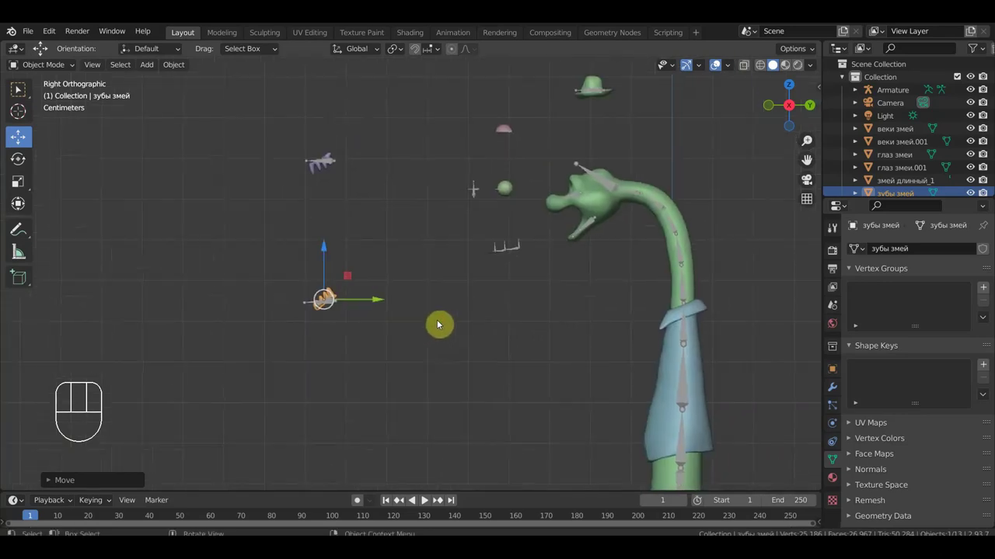
pyautogui.moveTo(516, 265); pyautogui.dragTo(425, 288)
pyautogui.moveTo(394, 252); pyautogui.dragTo(405, 251)
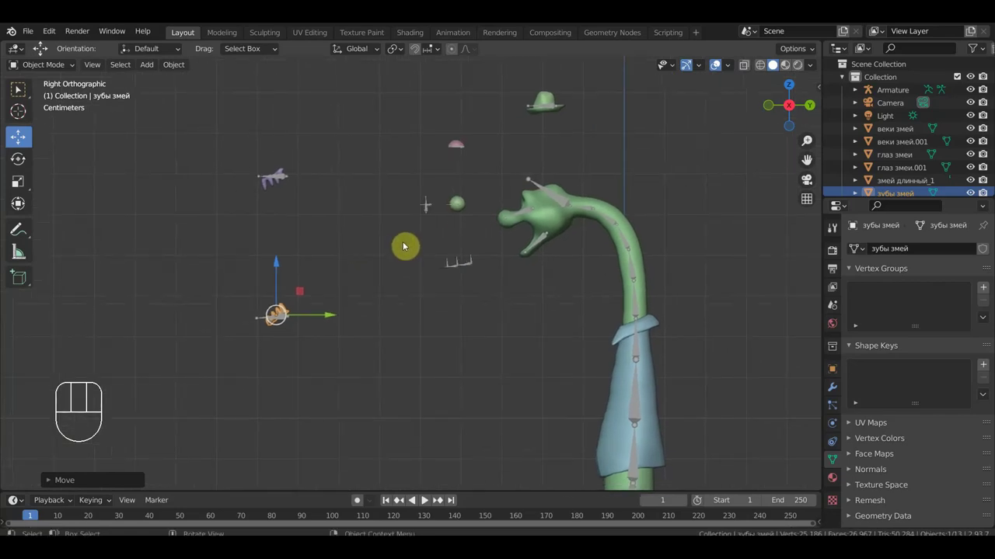
pyautogui.click(285, 173)
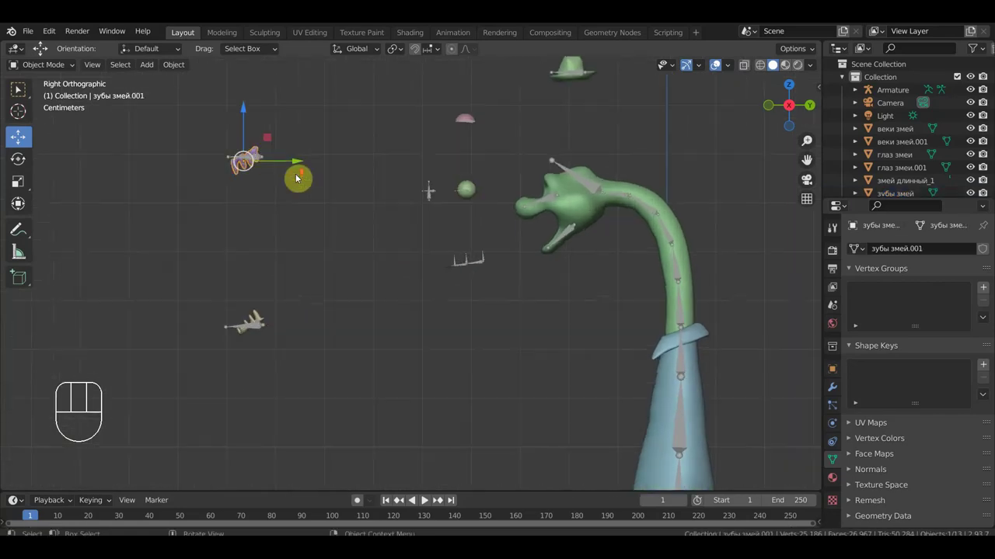
pyautogui.moveTo(303, 180); pyautogui.dragTo(214, 146)
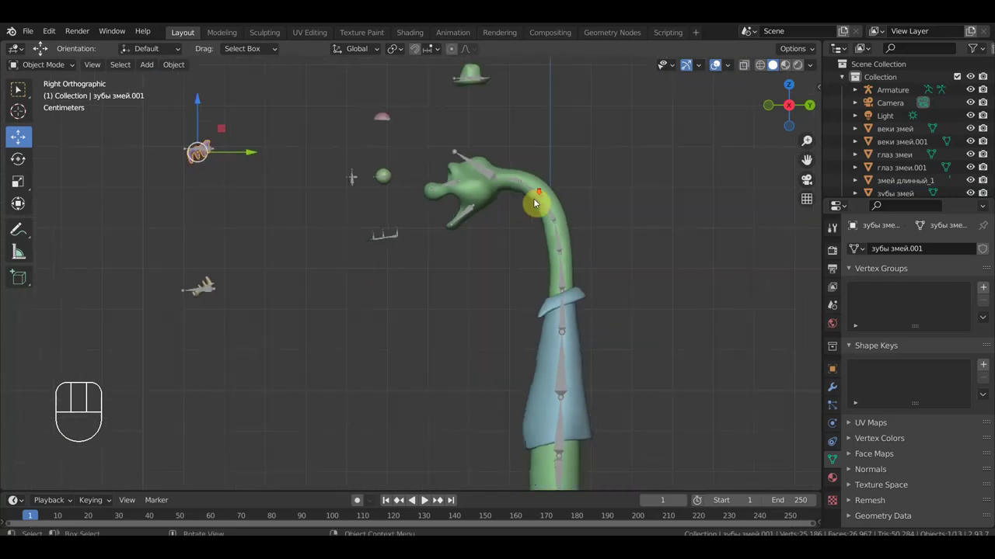
pyautogui.click(489, 178)
pyautogui.press('ctrl+p')
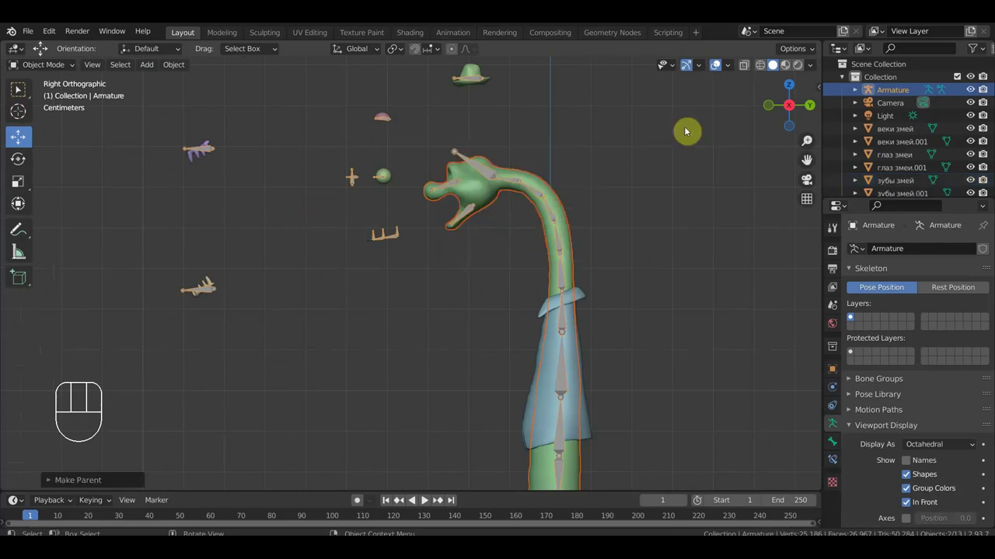
pyautogui.click(765, 68)
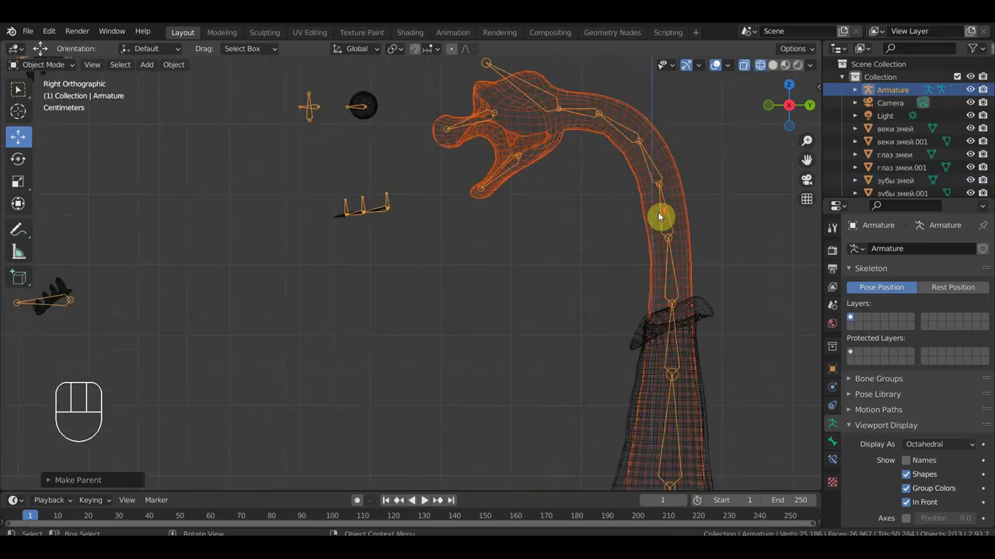
pyautogui.middleClick(582, 238)
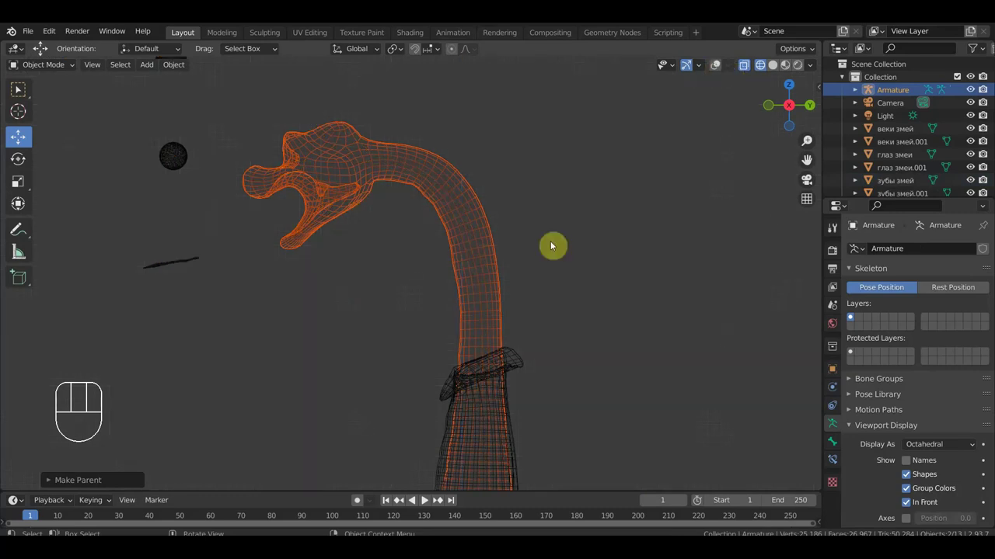
pyautogui.click(720, 69)
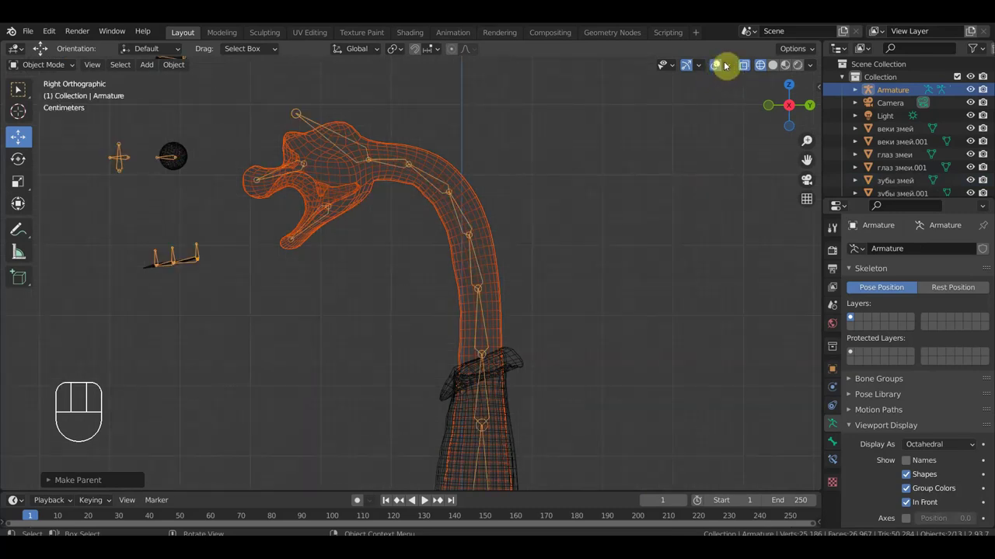
pyautogui.moveTo(569, 278); pyautogui.dragTo(662, 271)
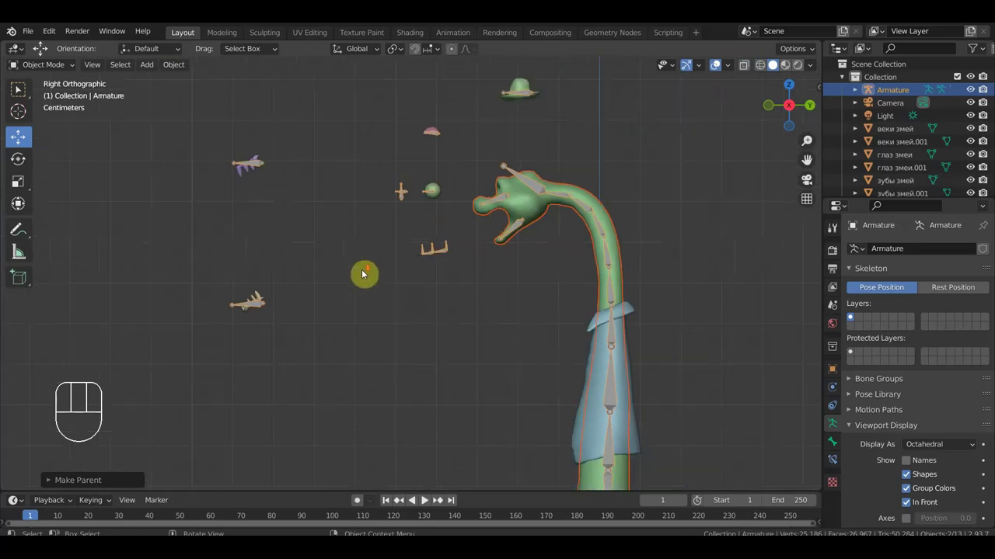
pyautogui.moveTo(372, 275); pyautogui.dragTo(361, 294)
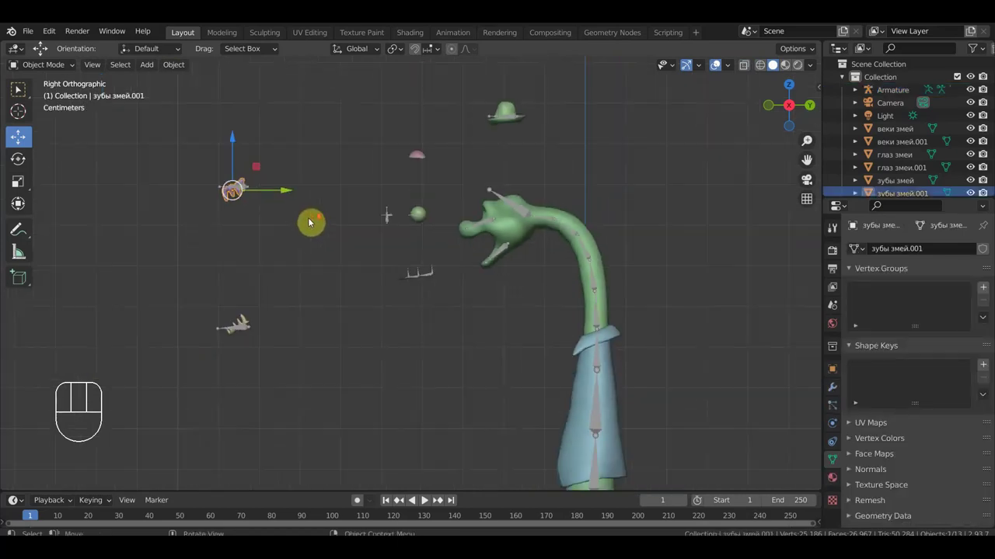
# Parent the second tooth mesh to the jaw bone via Ctrl+P > Bone in pose mode.
pyautogui.moveTo(374, 234); pyautogui.dragTo(470, 233)
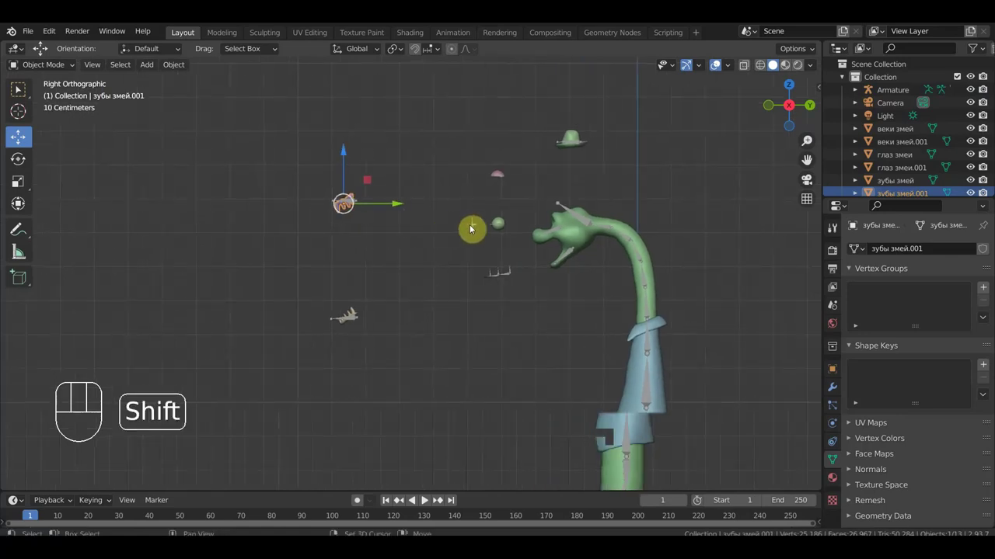
pyautogui.click(474, 229)
pyautogui.moveTo(53, 72); pyautogui.dragTo(200, 165)
pyautogui.moveTo(328, 199); pyautogui.dragTo(304, 189)
pyautogui.press('ctrl+p')
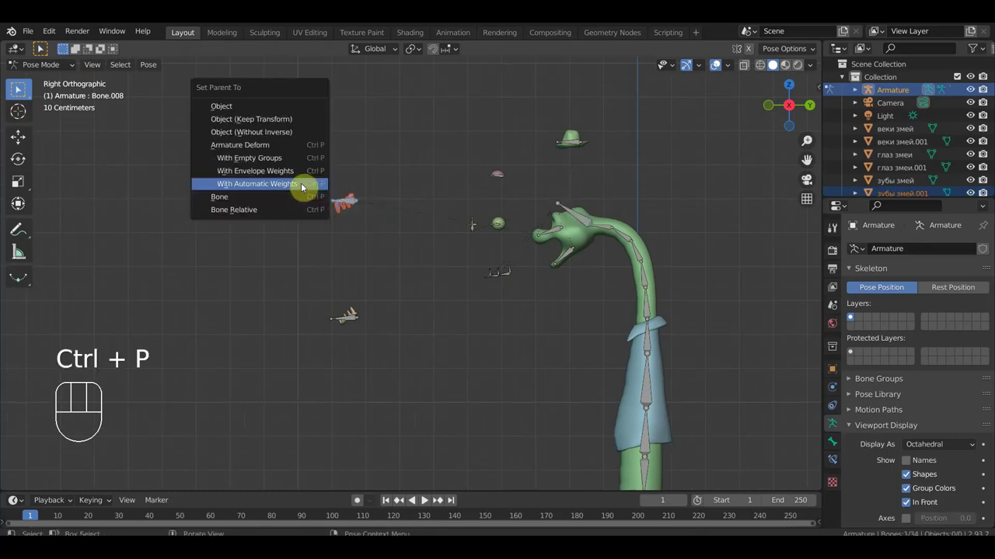
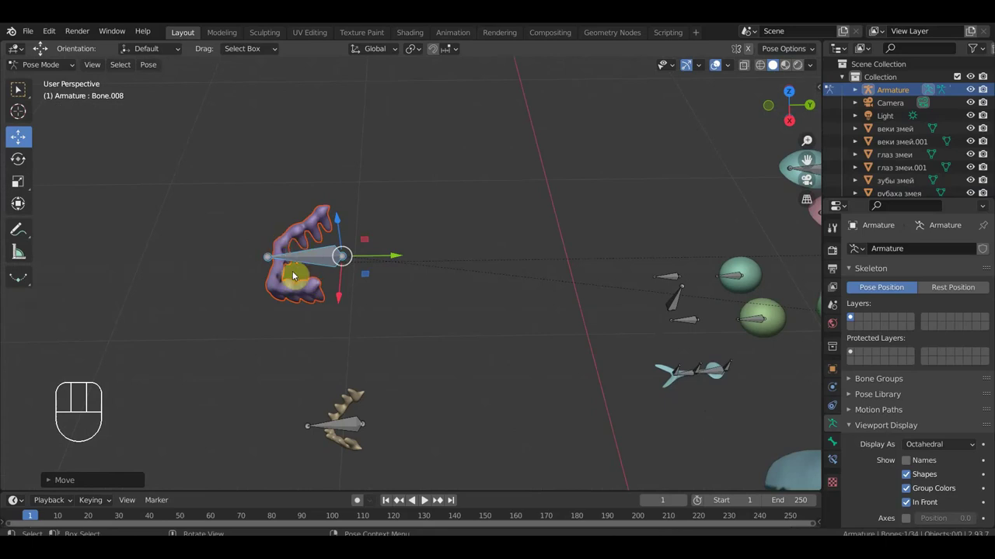
# Inspect the result, clear the tooth mesh's parent again and show its empty modifier properties.
pyautogui.moveTo(309, 266); pyautogui.dragTo(444, 269)
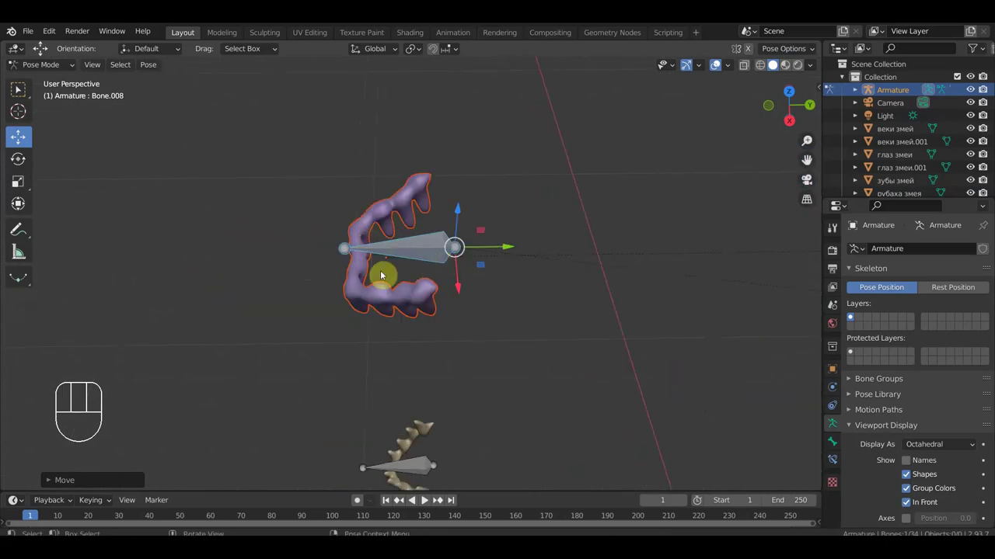
pyautogui.moveTo(435, 265); pyautogui.dragTo(436, 194)
pyautogui.press('KP_3')
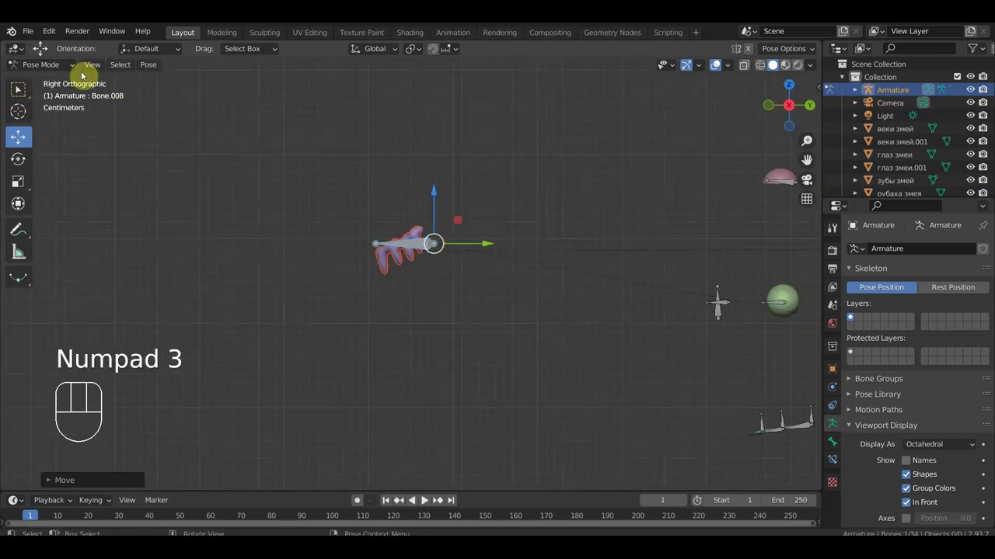
pyautogui.moveTo(65, 68); pyautogui.dragTo(286, 195)
pyautogui.click(397, 268)
pyautogui.press('alt+p')
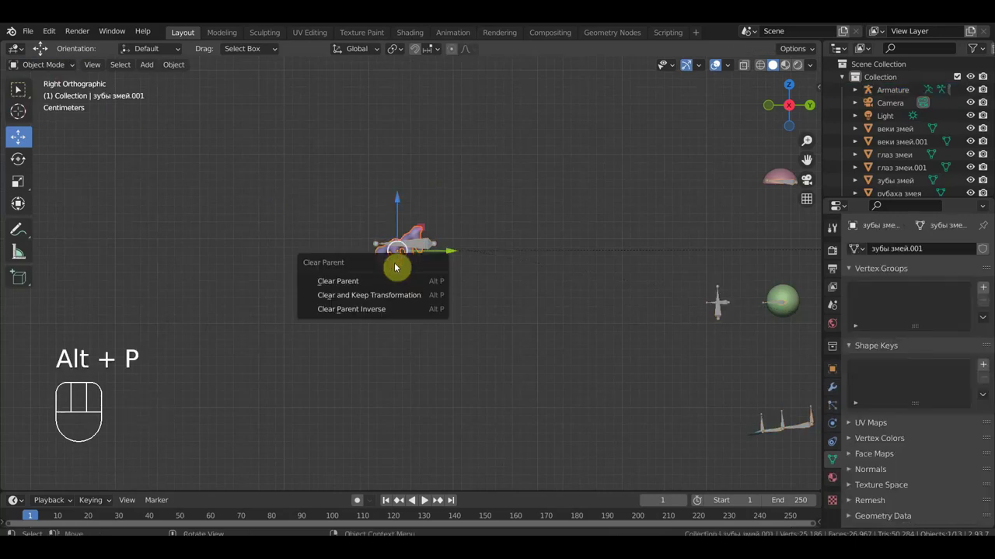
pyautogui.moveTo(432, 305); pyautogui.dragTo(416, 281)
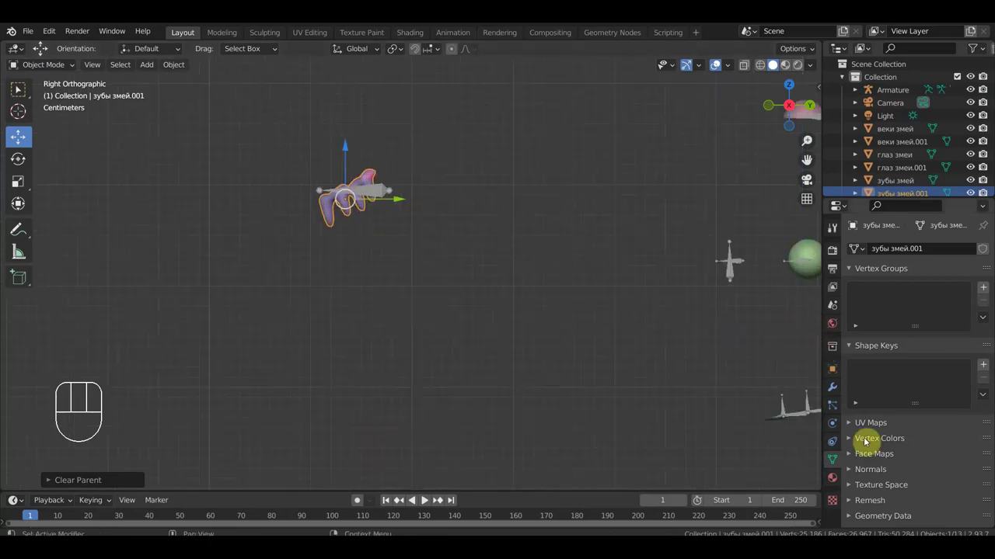
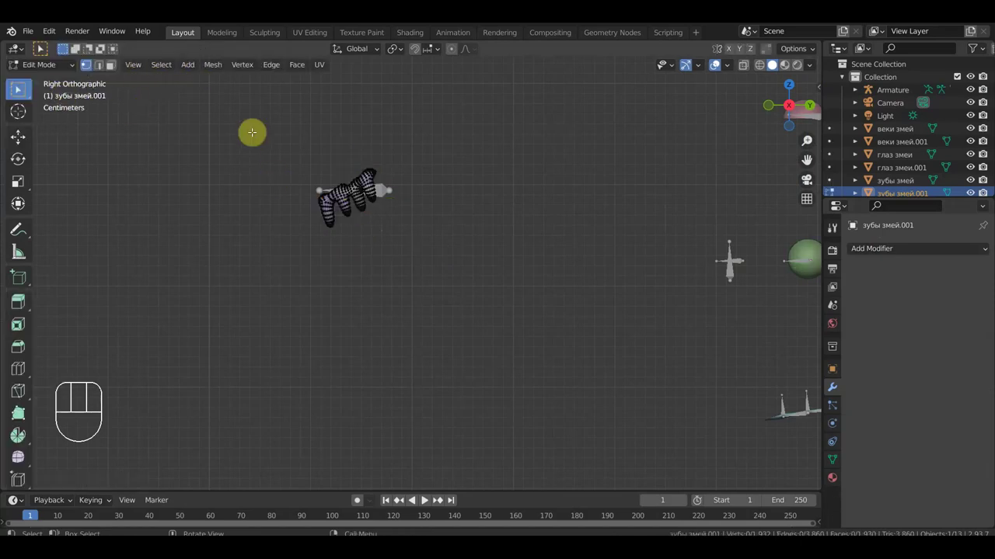
# Merge all of the second tooth mesh's vertices by distance (none removed), then return to pose mode on the armature.
pyautogui.press('a')
pyautogui.middleClick(19, 91)
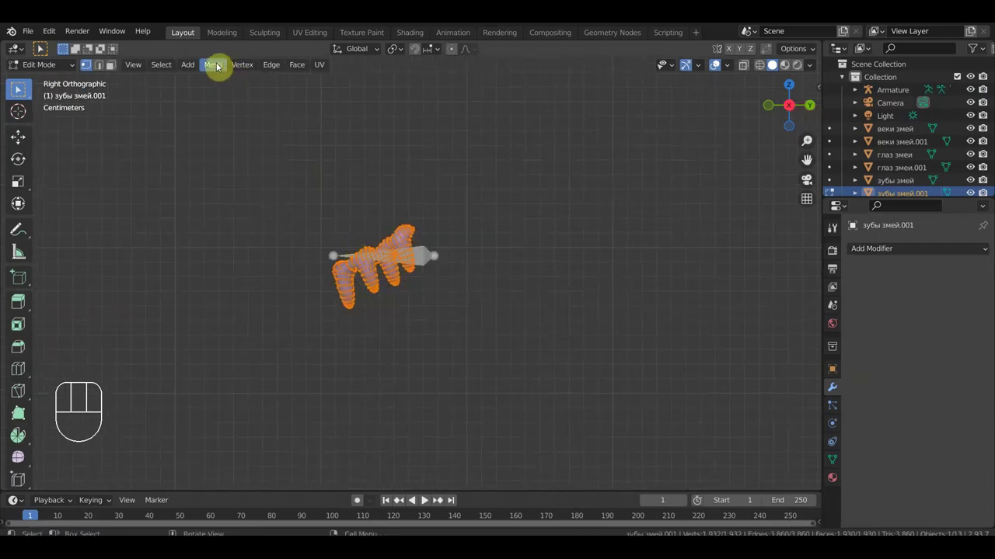
pyautogui.moveTo(221, 69); pyautogui.dragTo(19, 90)
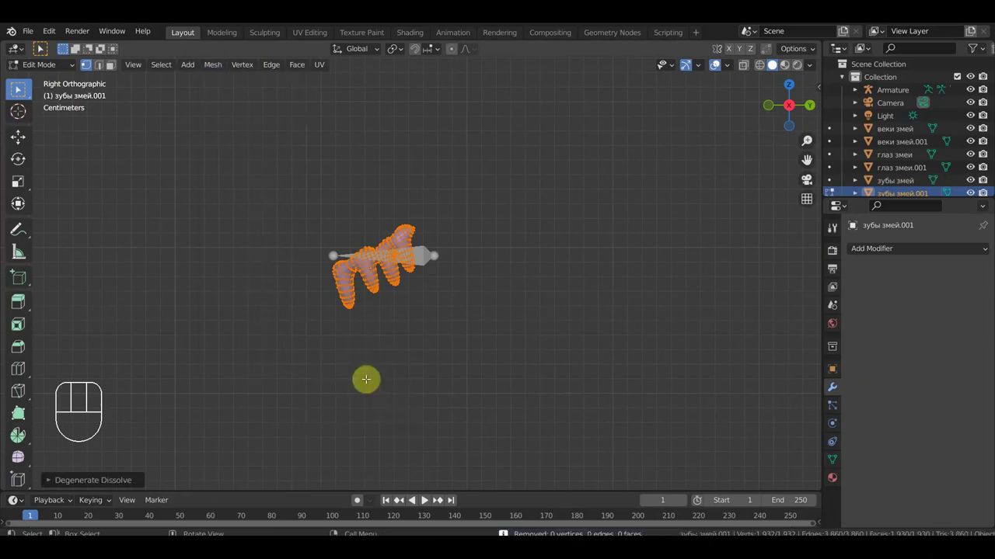
pyautogui.moveTo(60, 69); pyautogui.dragTo(61, 86)
pyautogui.click(423, 260)
pyautogui.moveTo(61, 67); pyautogui.dragTo(116, 132)
pyautogui.moveTo(396, 260); pyautogui.dragTo(305, 222)
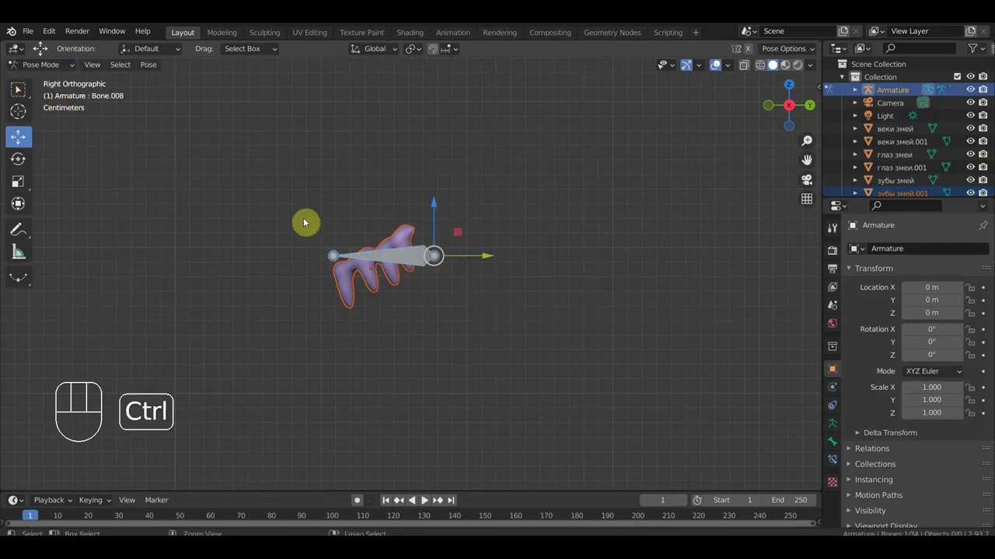
# Inspect the teeth mesh and its bone up close in wireframe from several angles.
pyautogui.press('ctrl+p')
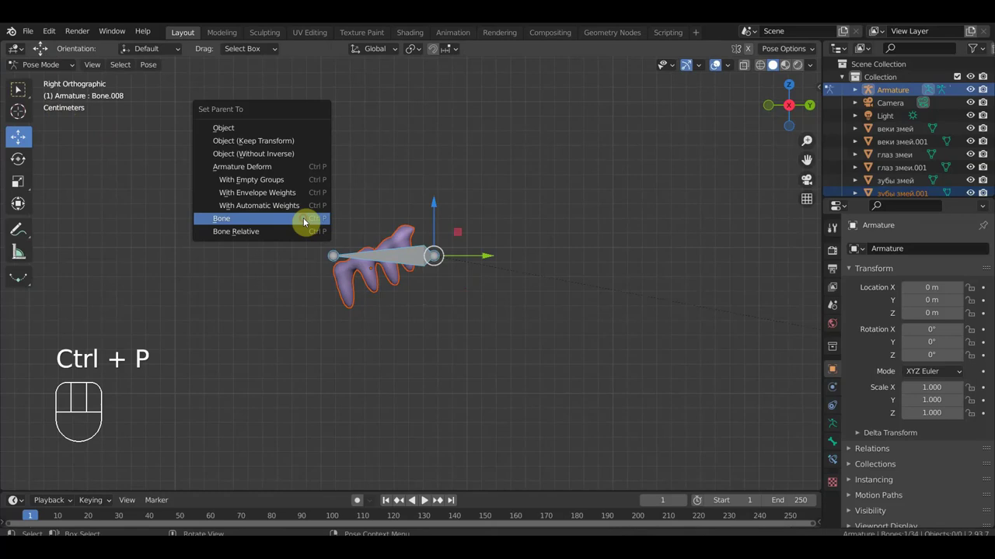
pyautogui.moveTo(488, 258); pyautogui.dragTo(498, 276)
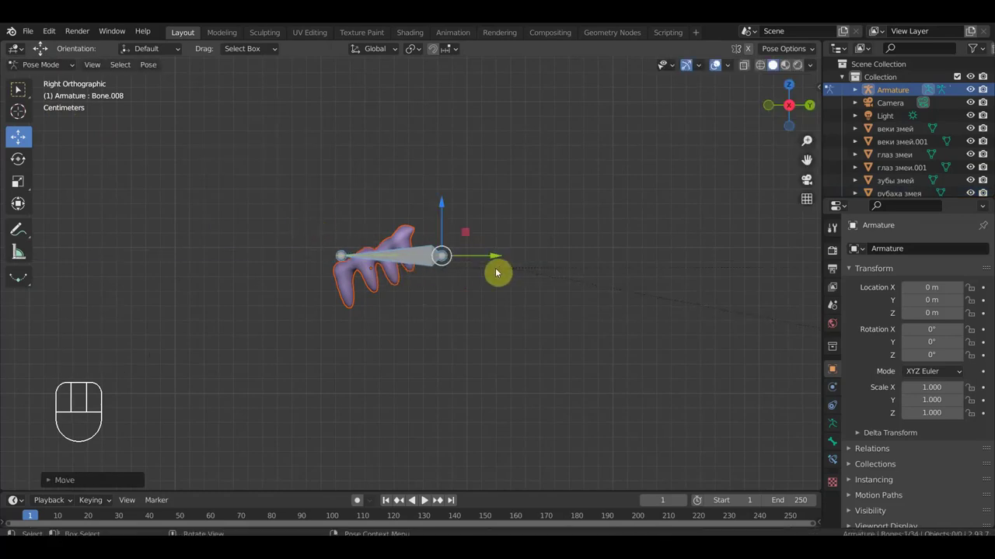
pyautogui.moveTo(54, 68); pyautogui.dragTo(65, 89)
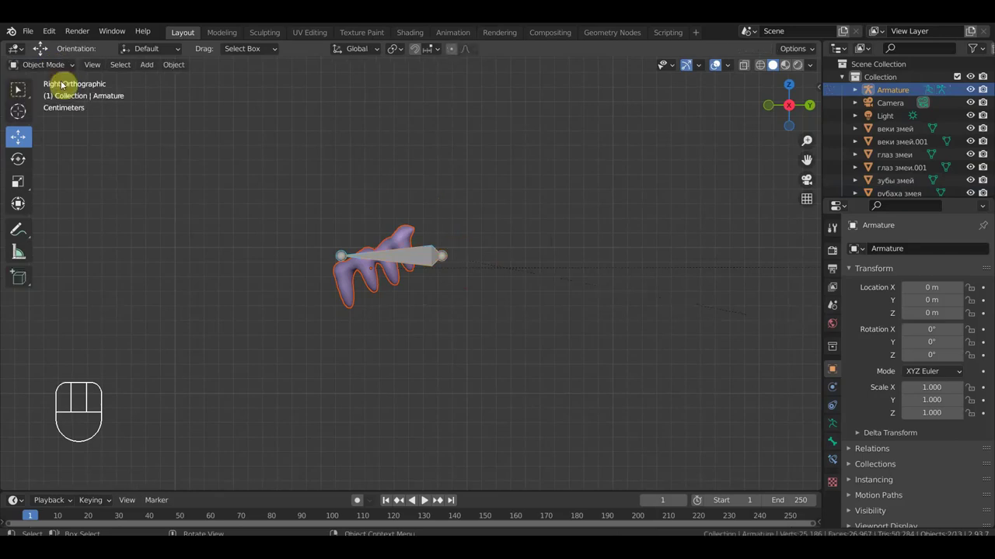
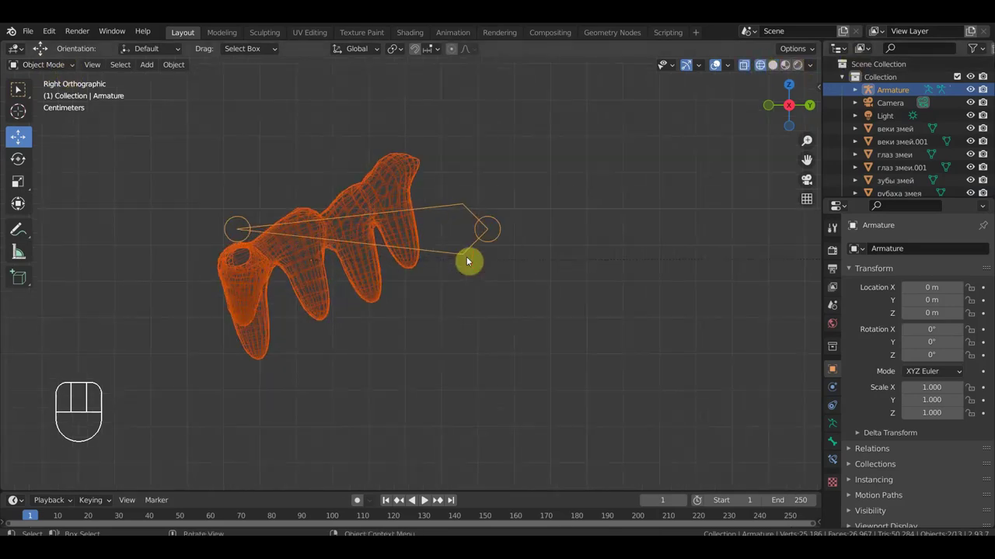
pyautogui.moveTo(505, 275); pyautogui.dragTo(529, 275)
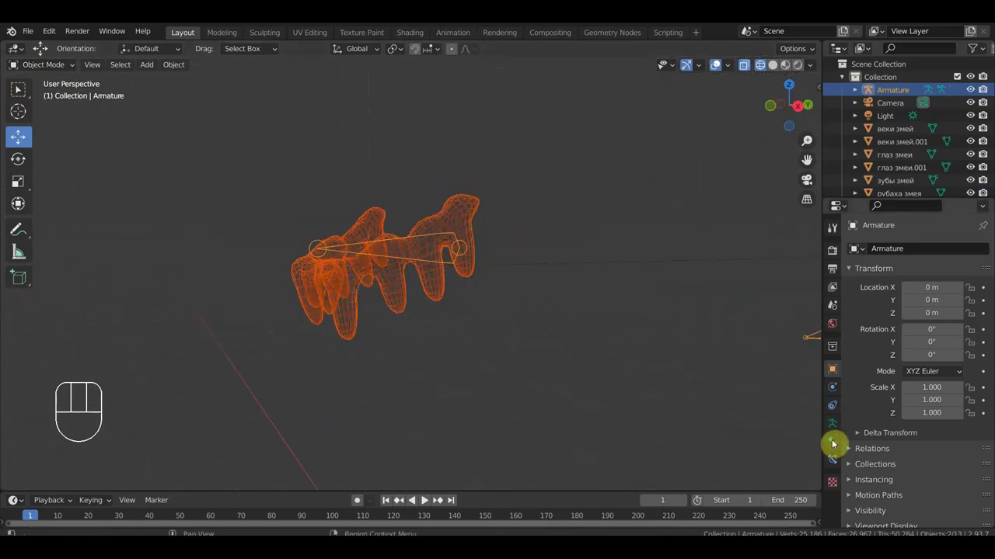
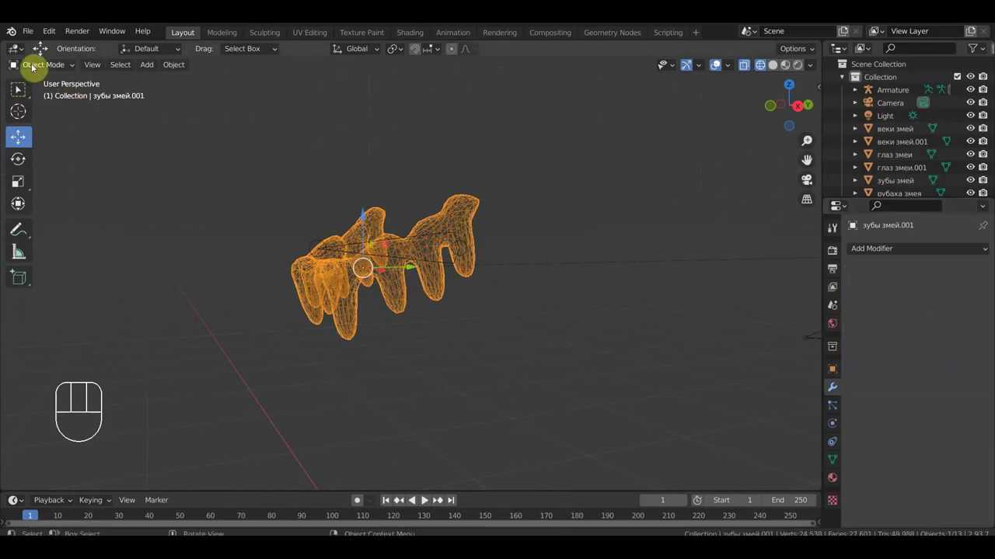
pyautogui.moveTo(40, 70); pyautogui.dragTo(68, 90)
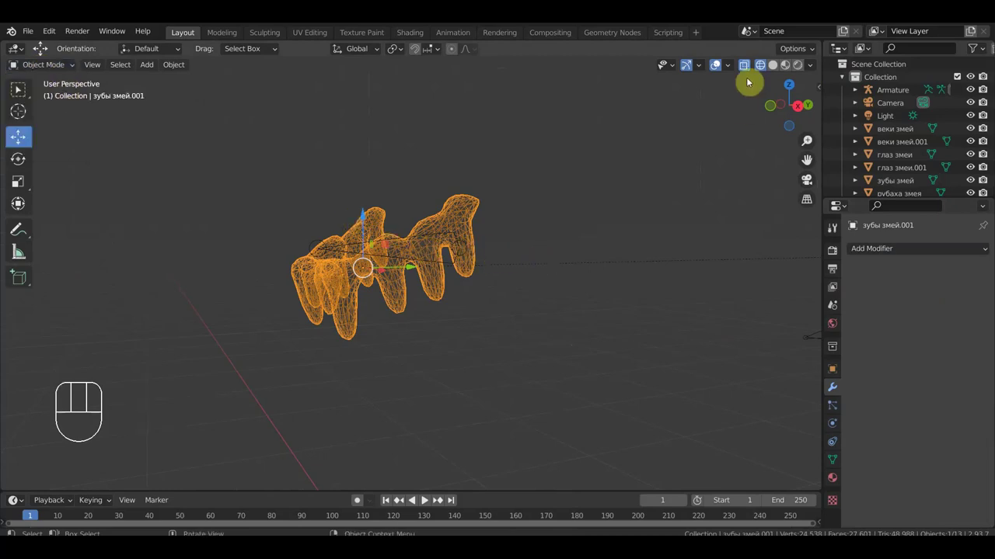
# Return the viewport to Solid shading, select the snake armature and enter Pose Mode.
pyautogui.click(777, 71)
pyautogui.middleClick(591, 208)
pyautogui.click(439, 257)
pyautogui.moveTo(50, 67); pyautogui.dragTo(50, 115)
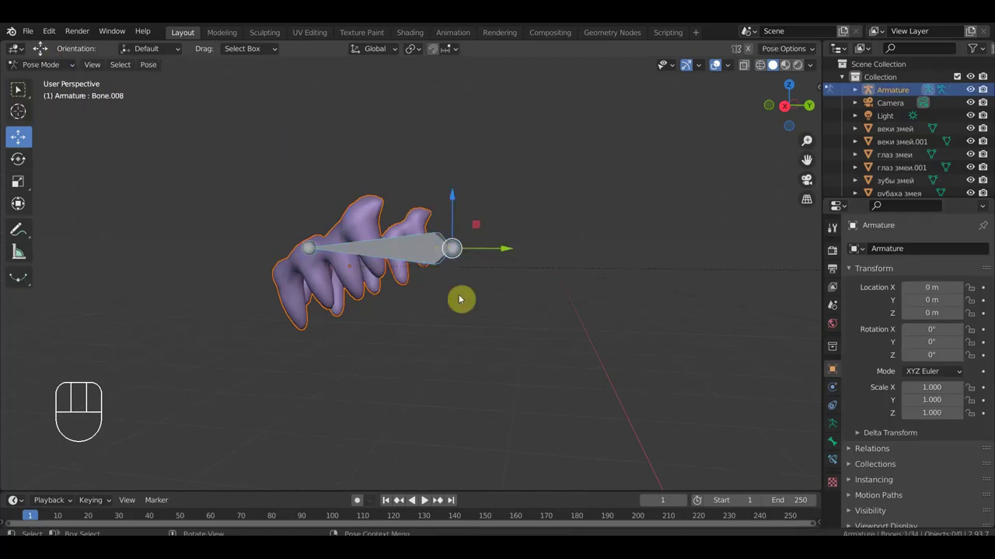
# Test-rotate the teeth bone in Pose Mode and undo the move.
pyautogui.press('ctrl+p')
pyautogui.moveTo(504, 316); pyautogui.dragTo(511, 316)
pyautogui.moveTo(515, 253); pyautogui.dragTo(505, 268)
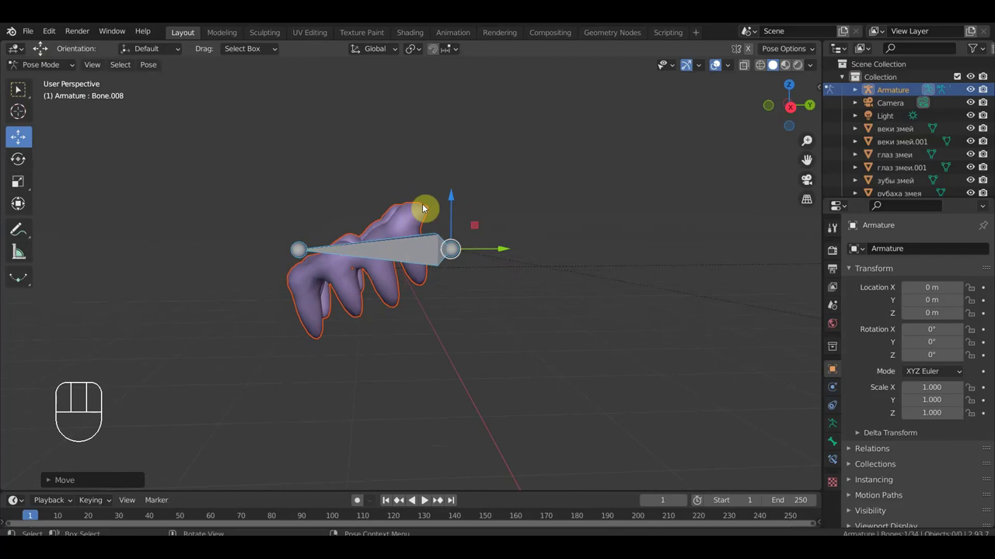
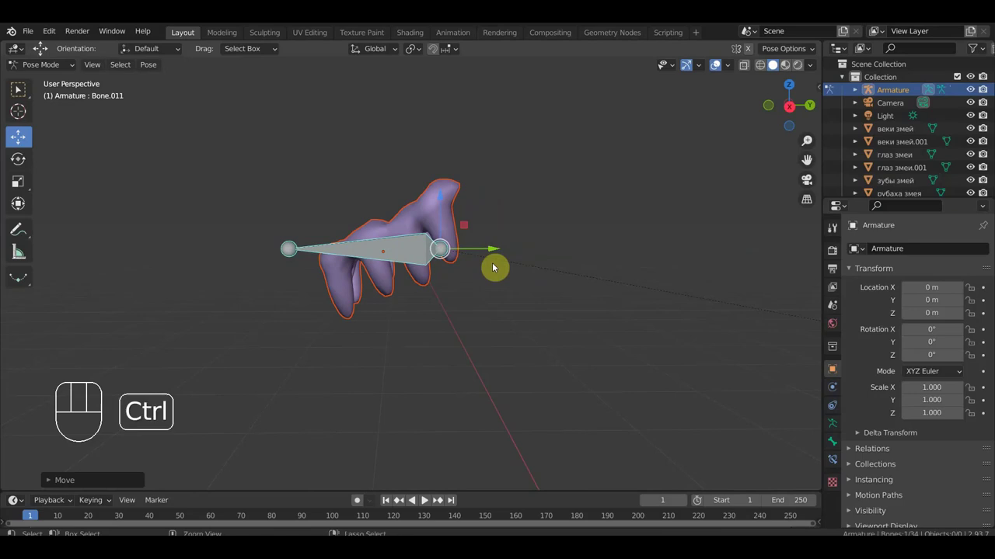
pyautogui.press('ctrl+z')
# Back in Object Mode, select the зубы змей teeth mesh and check its empty modifier list.
pyautogui.moveTo(502, 312); pyautogui.dragTo(434, 132)
pyautogui.moveTo(466, 307); pyautogui.dragTo(466, 210)
pyautogui.click(344, 266)
pyautogui.moveTo(372, 277); pyautogui.dragTo(408, 281)
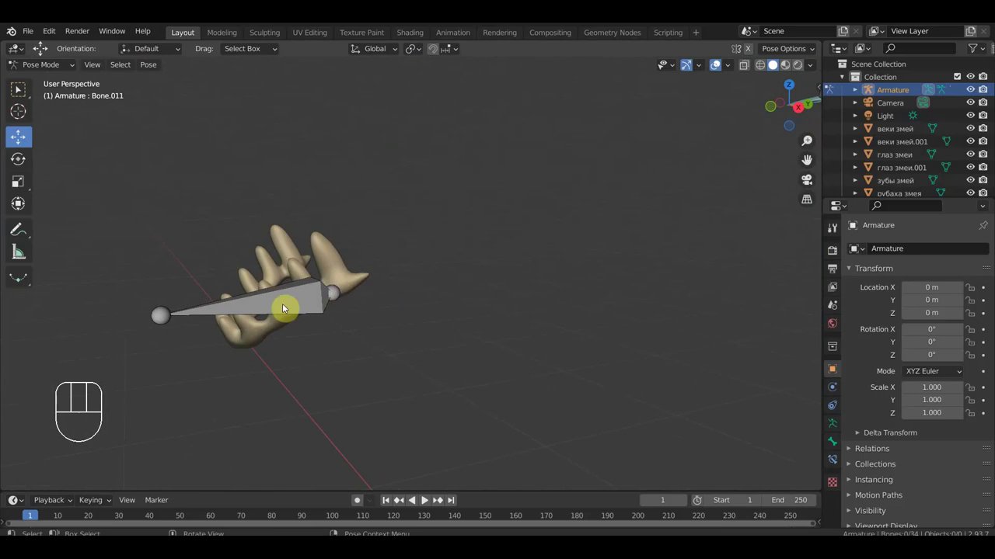
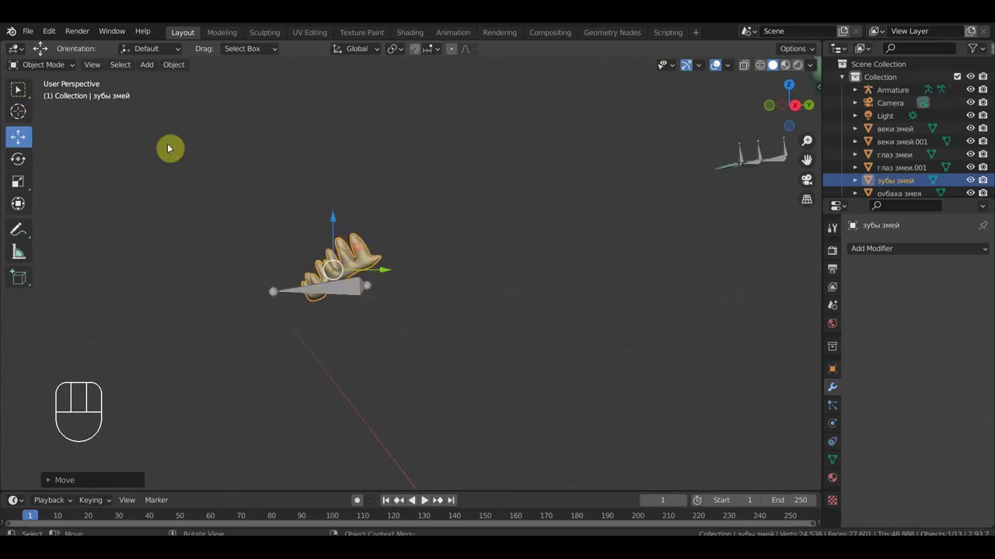
# Move new Bone.012 into the teeth mesh and rotate it into alignment from top view.
pyautogui.moveTo(52, 71); pyautogui.dragTo(256, 223)
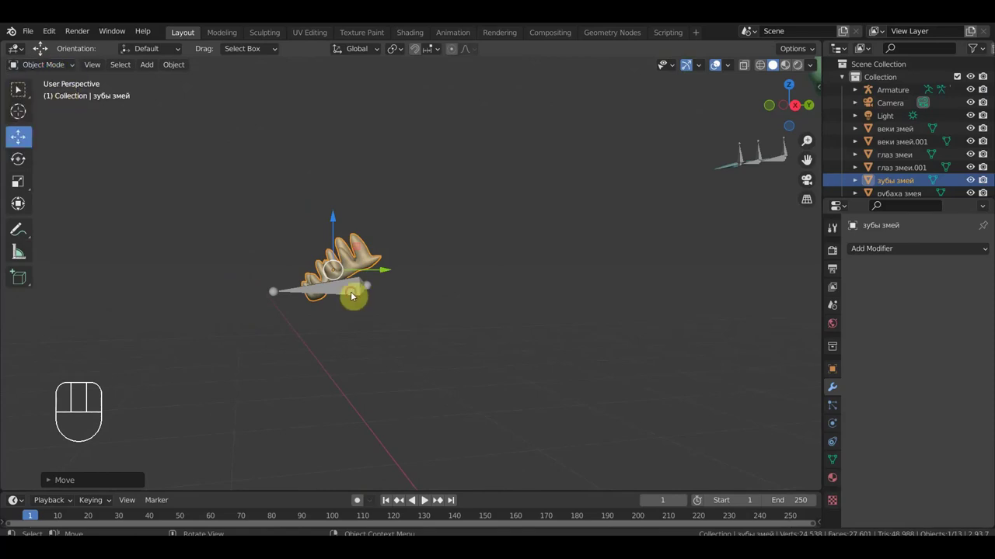
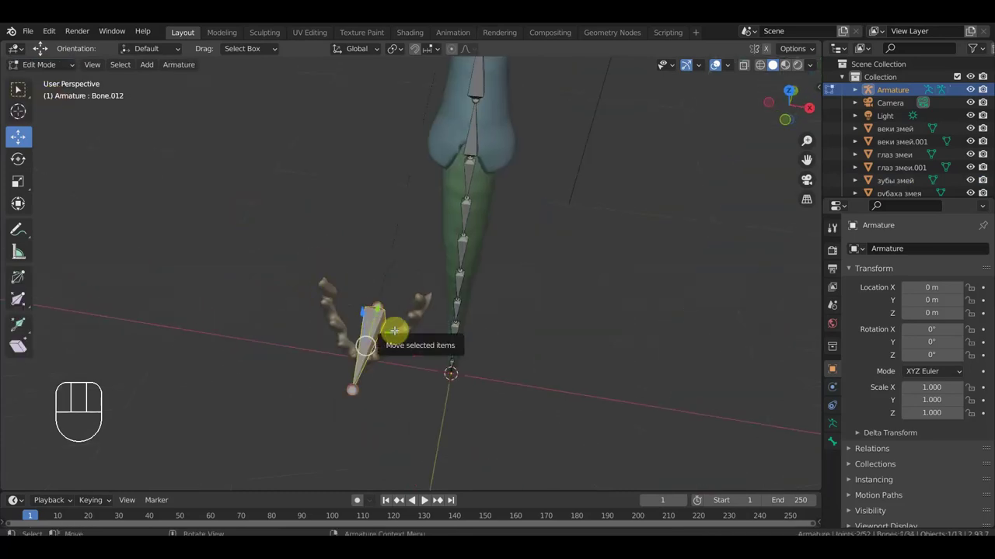
pyautogui.press('KP_7')
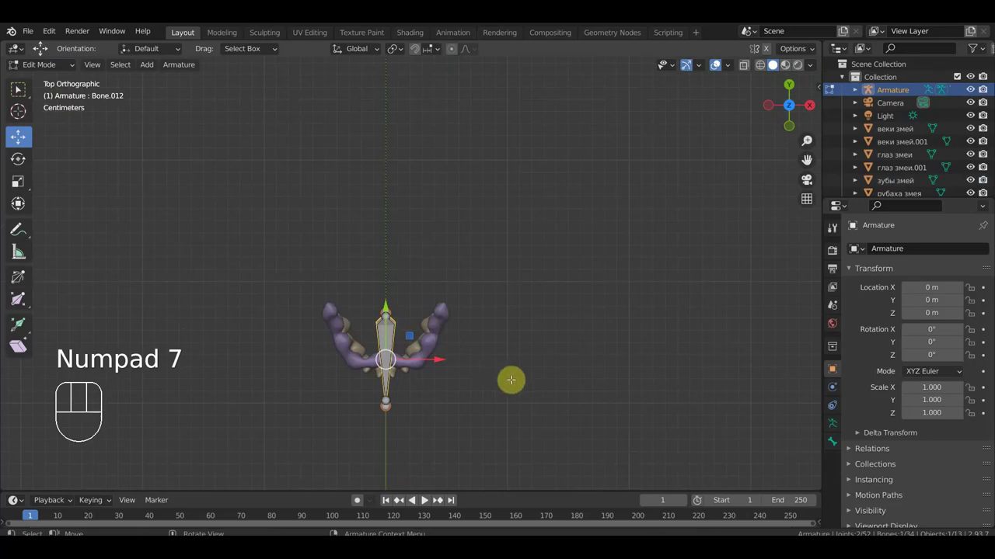
pyautogui.press('r')
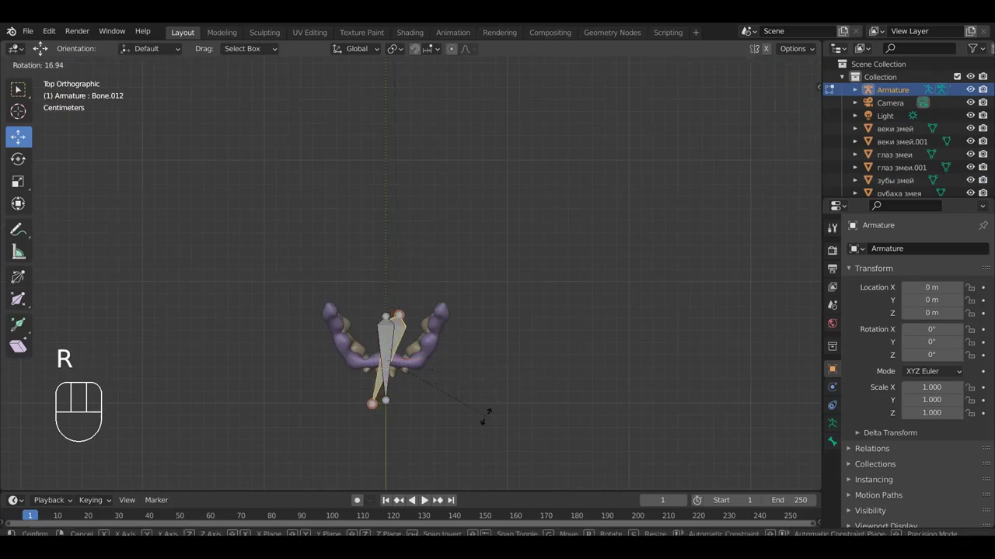
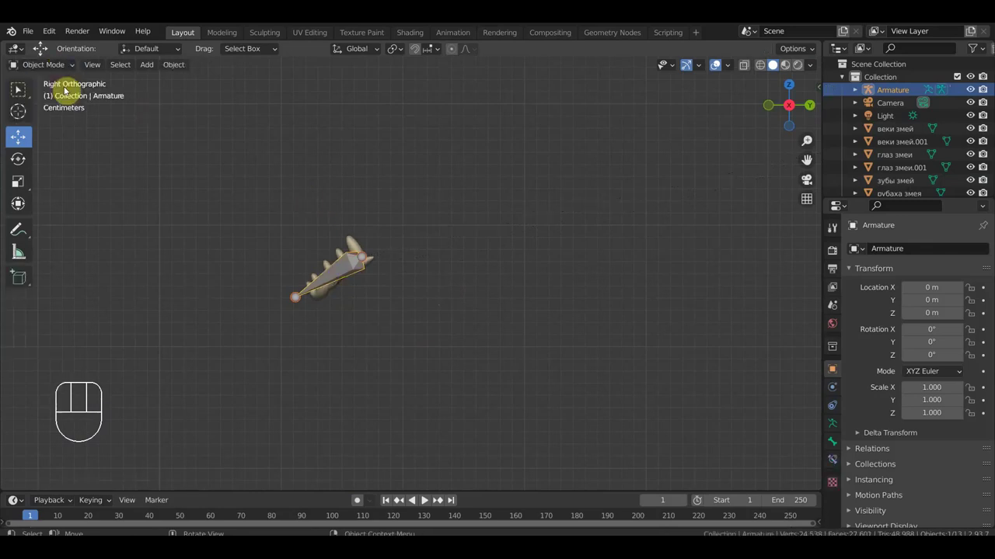
# Parent the teeth mesh to the teeth bone of the armature (Ctrl+P > Bone).
pyautogui.click(356, 244)
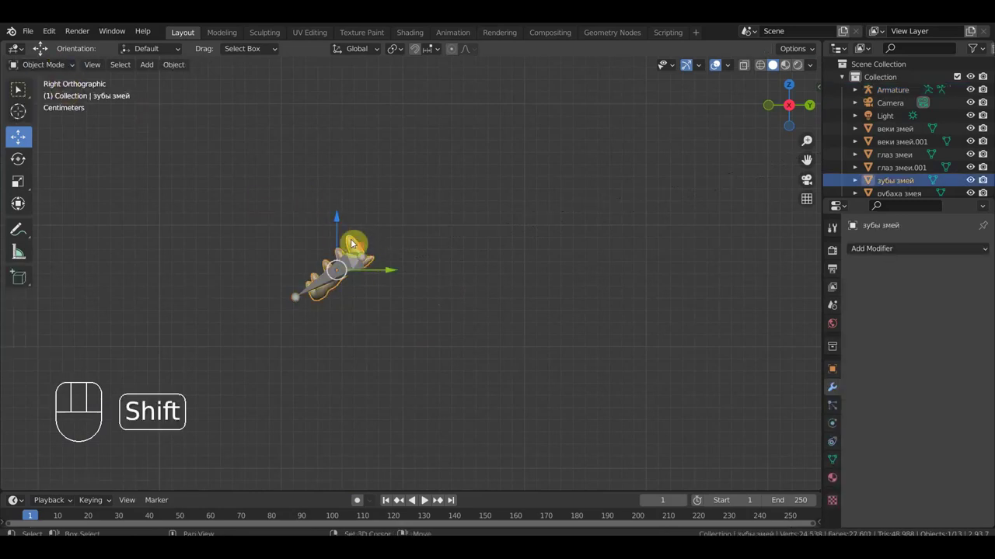
pyautogui.click(353, 269)
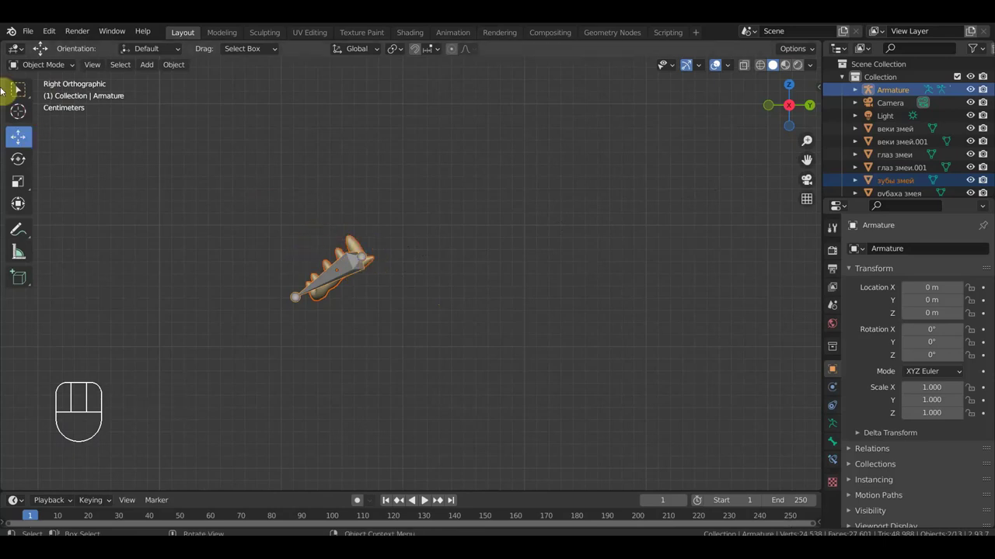
pyautogui.moveTo(45, 71); pyautogui.dragTo(67, 109)
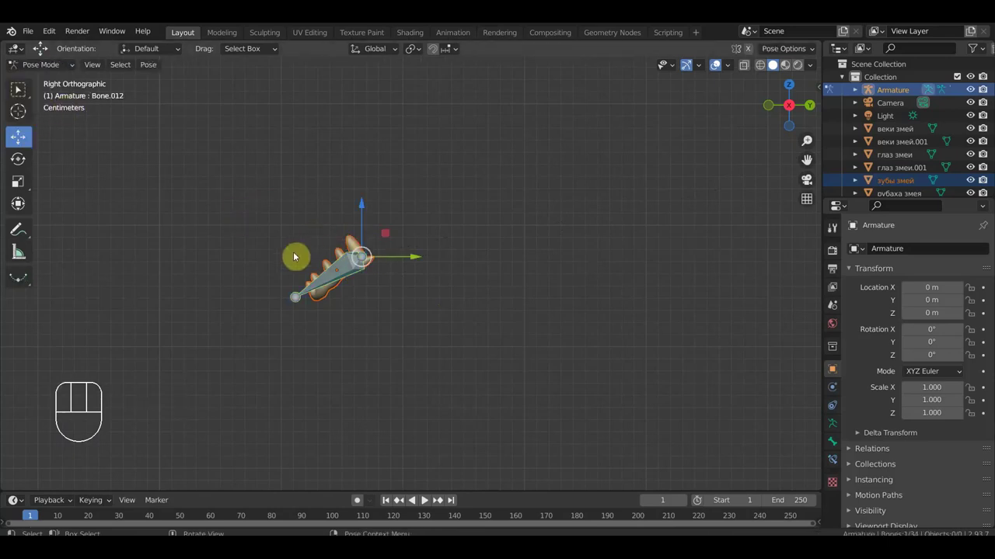
pyautogui.moveTo(403, 318); pyautogui.dragTo(245, 226)
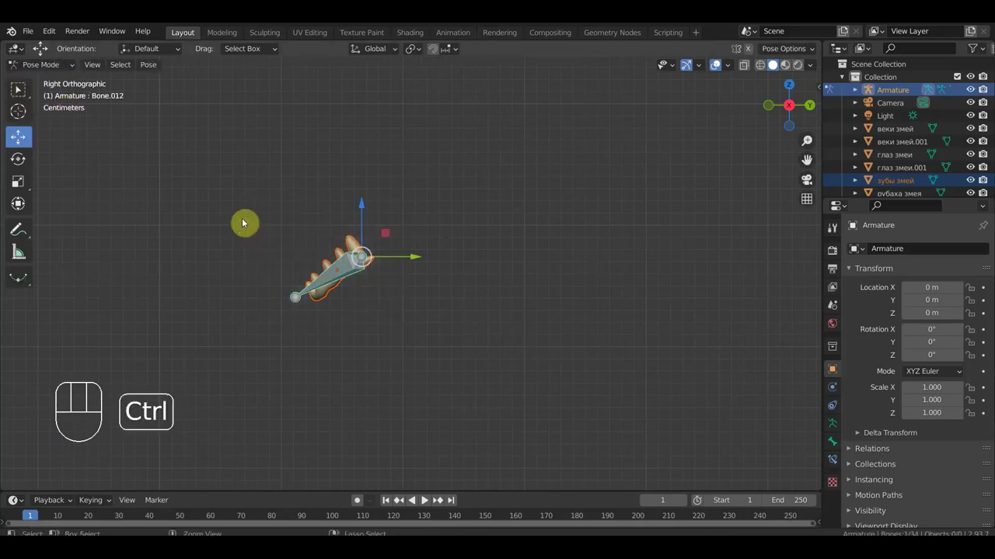
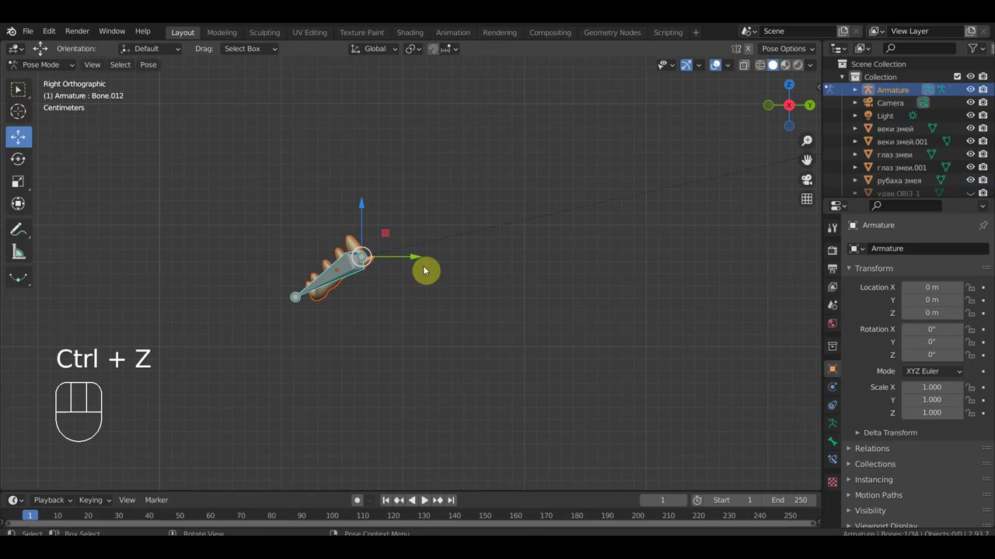
# Zoom out to side view of the snake head and reselect the armature in Object Mode.
pyautogui.press('KP_3')
pyautogui.moveTo(388, 329); pyautogui.dragTo(325, 346)
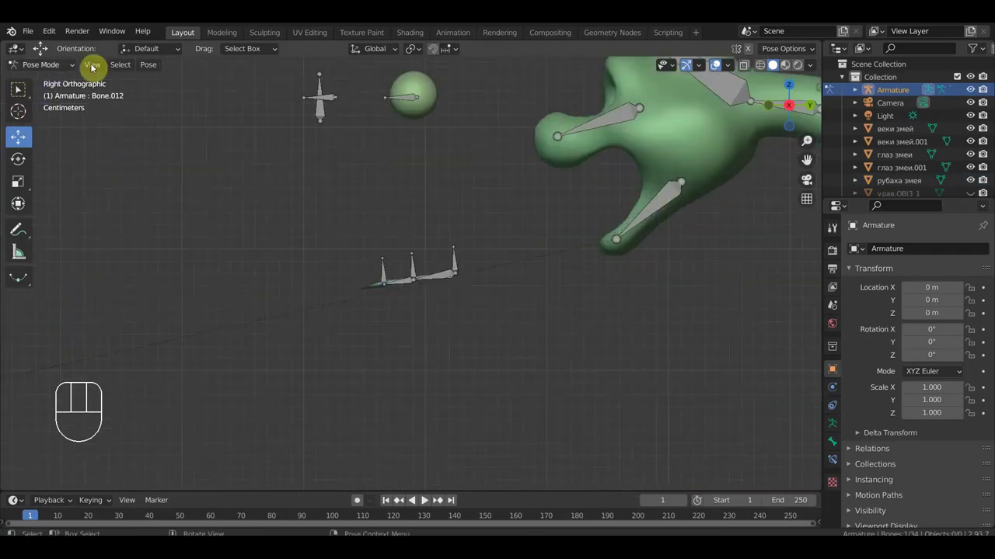
pyautogui.click(51, 83)
pyautogui.click(354, 296)
pyautogui.click(374, 277)
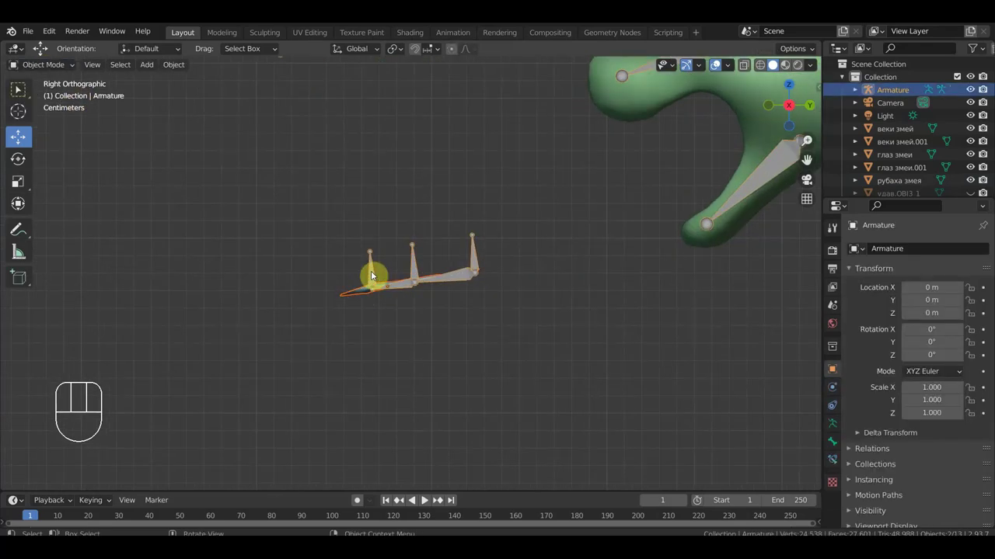
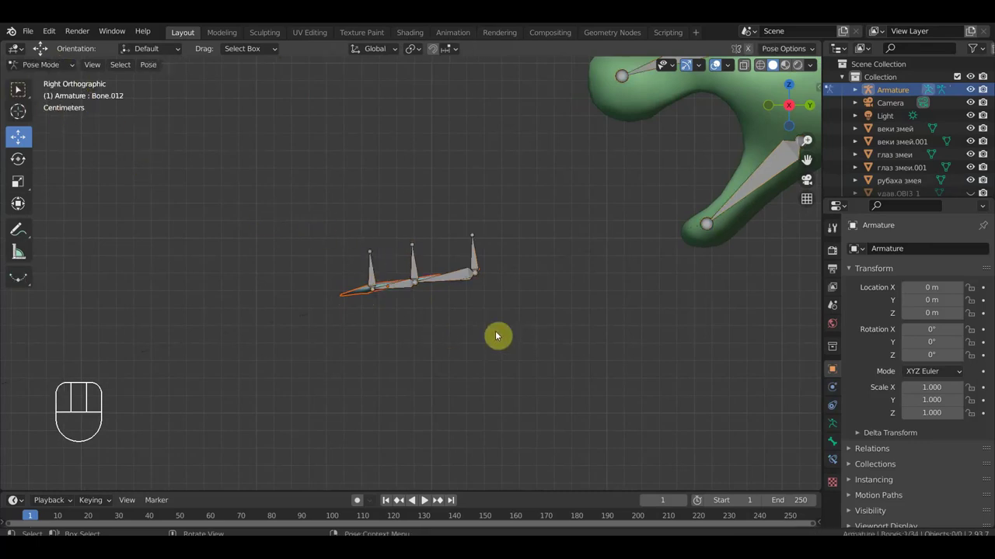
# Check the body mesh and armature selections while viewing the snake's head, neck and body.
pyautogui.moveTo(566, 315); pyautogui.dragTo(487, 290)
pyautogui.moveTo(55, 69); pyautogui.dragTo(129, 131)
pyautogui.click(379, 290)
pyautogui.click(659, 177)
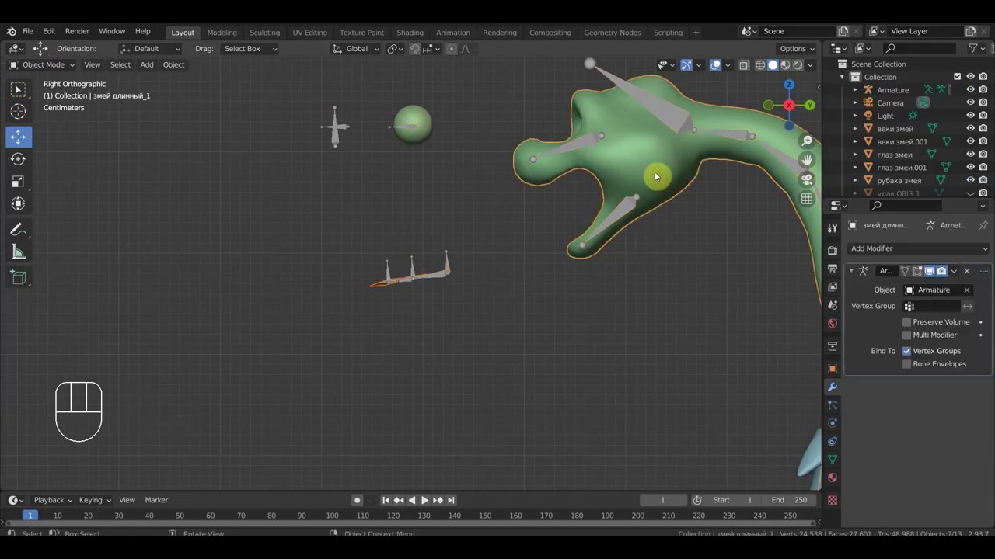
pyautogui.click(452, 267)
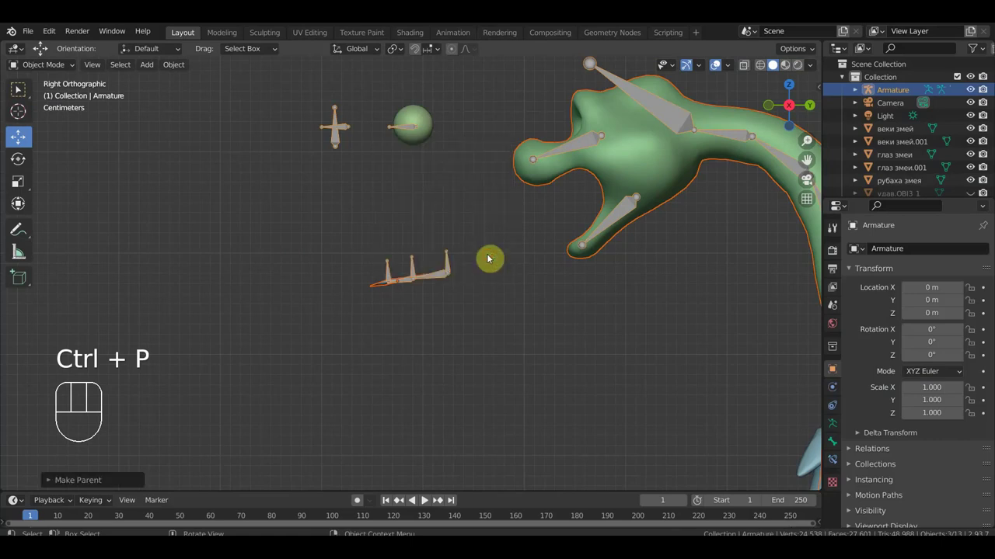
pyautogui.moveTo(497, 300); pyautogui.dragTo(474, 300)
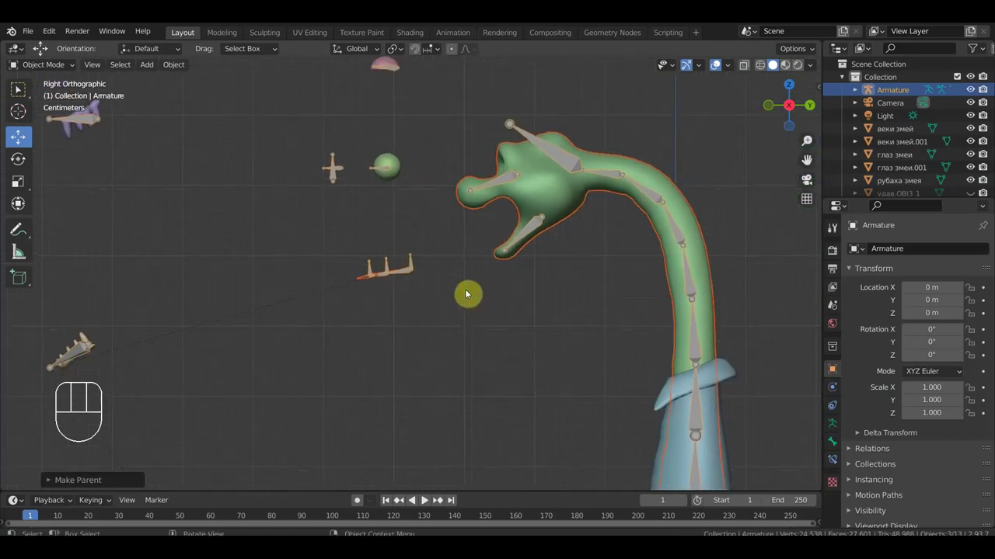
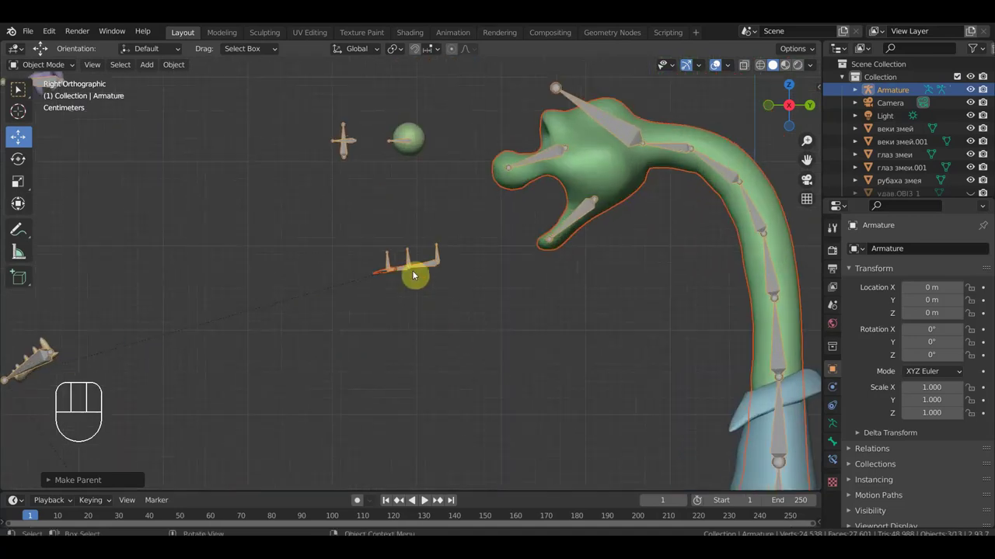
pyautogui.click(412, 259)
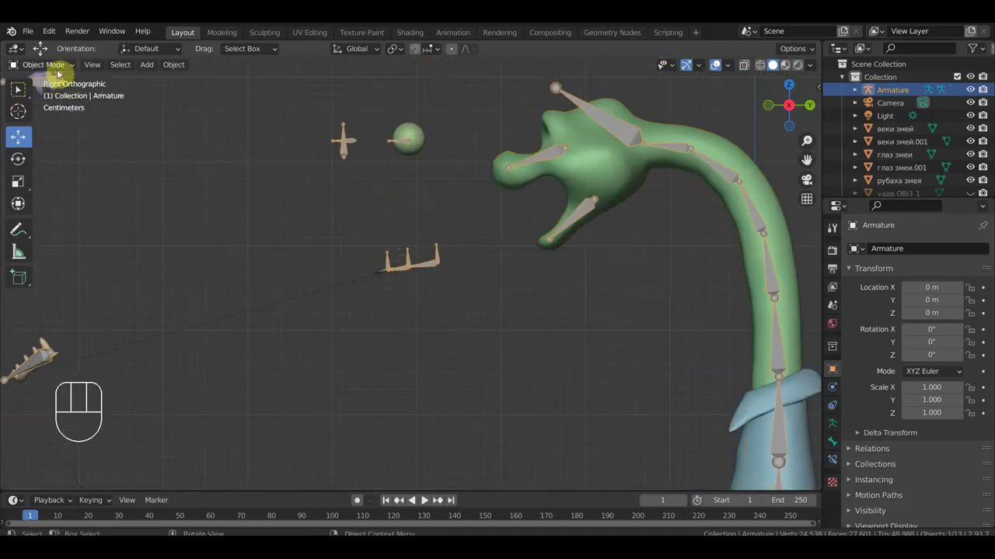
# Zoom in and select tooth and tongue bones in Pose Mode for testing.
pyautogui.moveTo(57, 71); pyautogui.dragTo(72, 128)
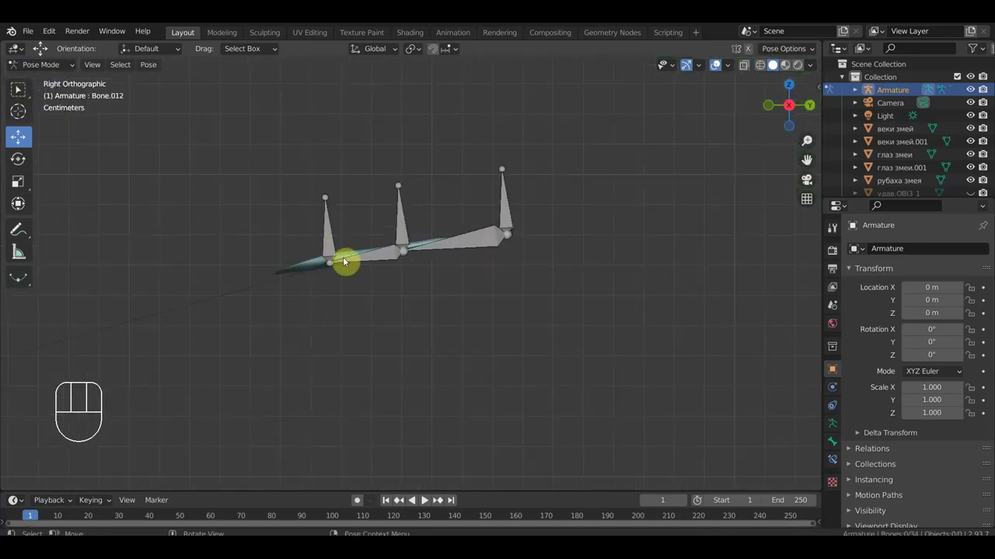
pyautogui.moveTo(333, 245); pyautogui.dragTo(358, 259)
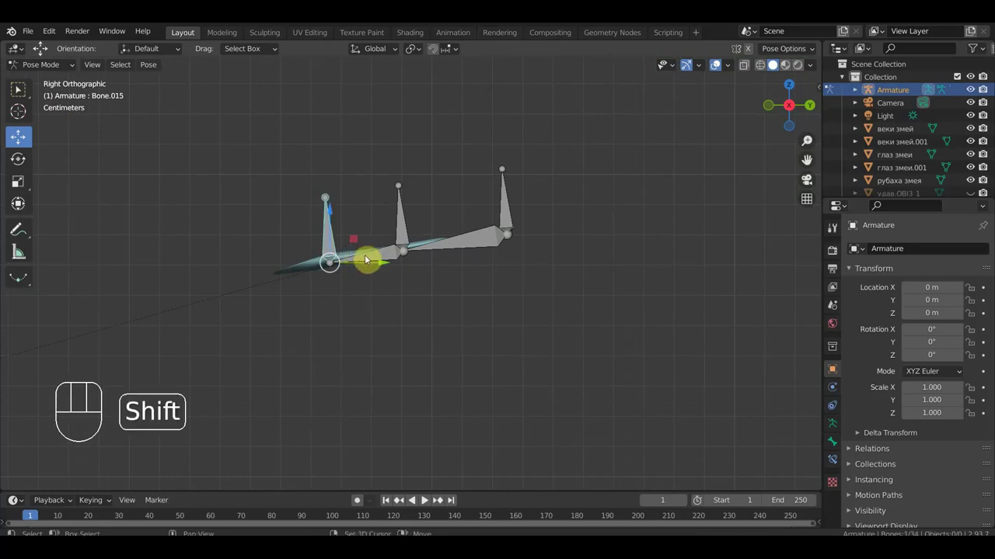
pyautogui.click(371, 260)
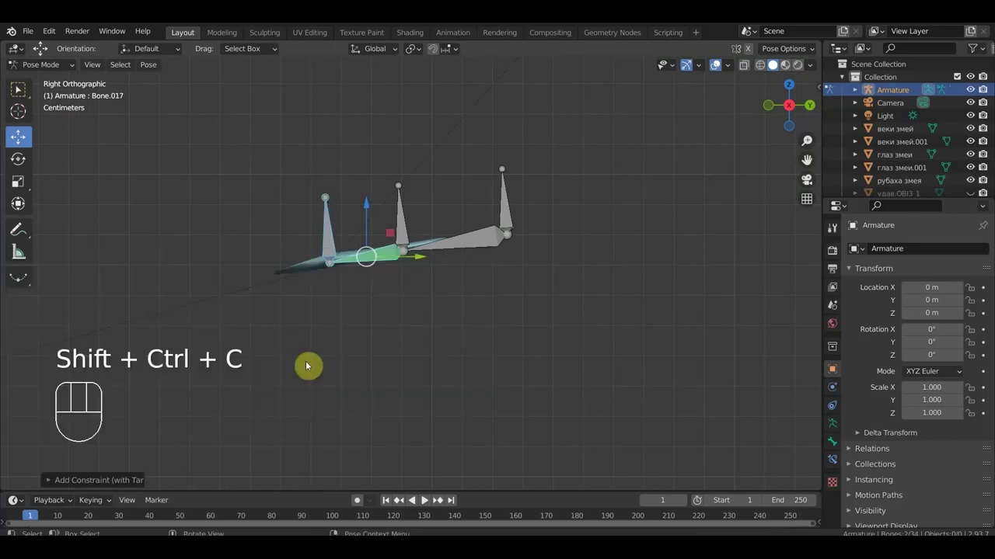
pyautogui.click(403, 228)
pyautogui.click(470, 247)
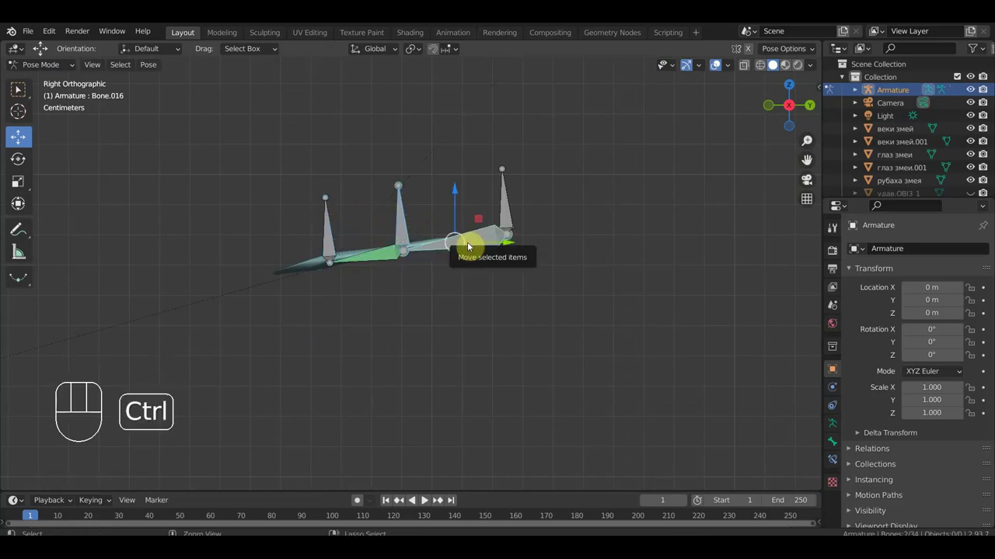
# Test-move the tongue bones and orbit around the tongue rig to see how it responds.
pyautogui.press('ctrl+shift+c')
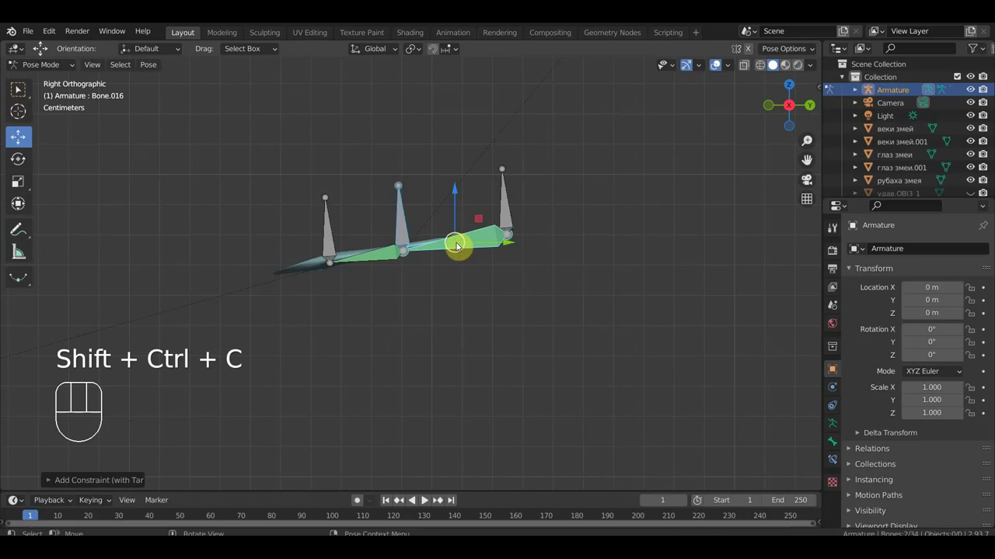
pyautogui.click(331, 251)
pyautogui.moveTo(383, 267); pyautogui.dragTo(369, 275)
pyautogui.moveTo(395, 307); pyautogui.dragTo(454, 348)
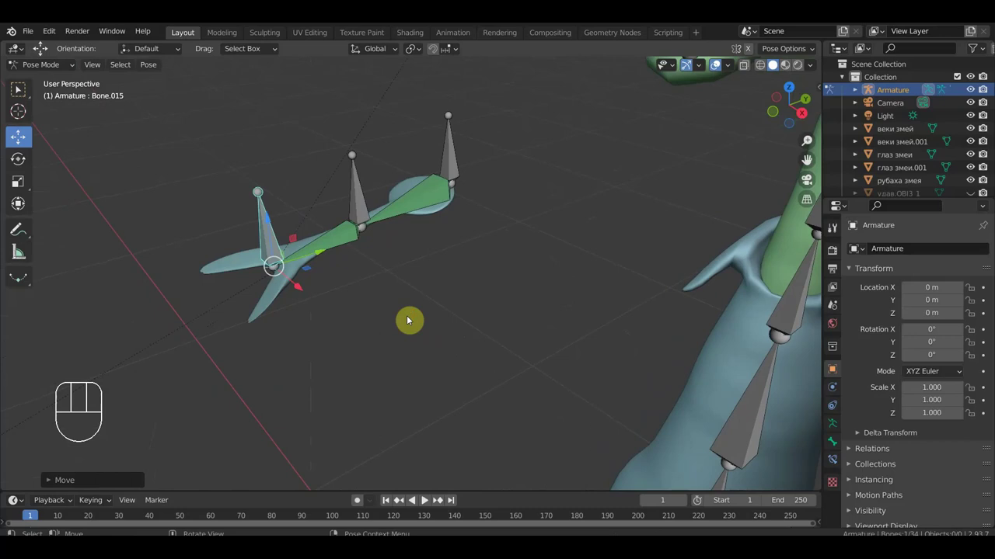
pyautogui.moveTo(65, 70); pyautogui.dragTo(59, 91)
# Parent the tongue mesh to the armature with automatic weights, which reports bone heat failures.
pyautogui.click(283, 285)
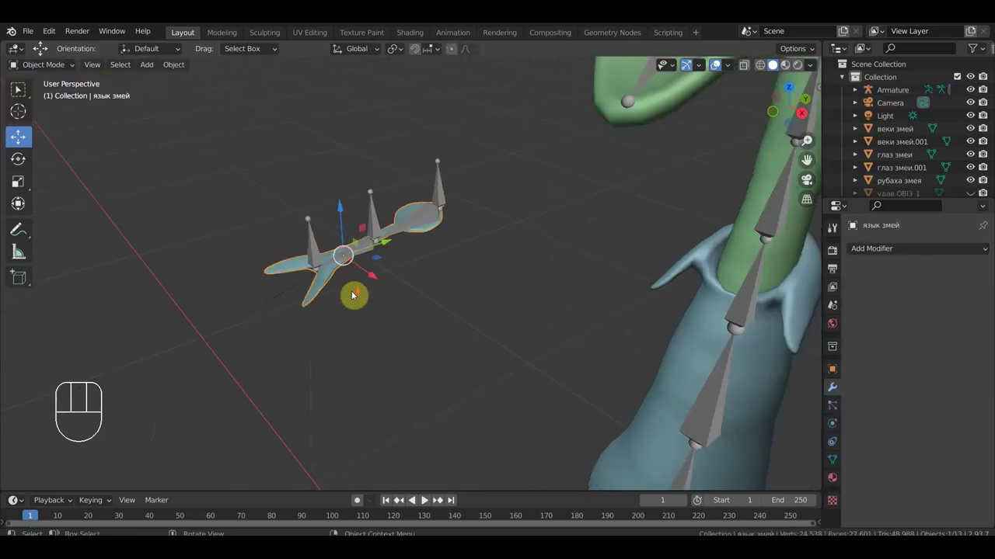
pyautogui.click(432, 228)
pyautogui.press('ctrl+p')
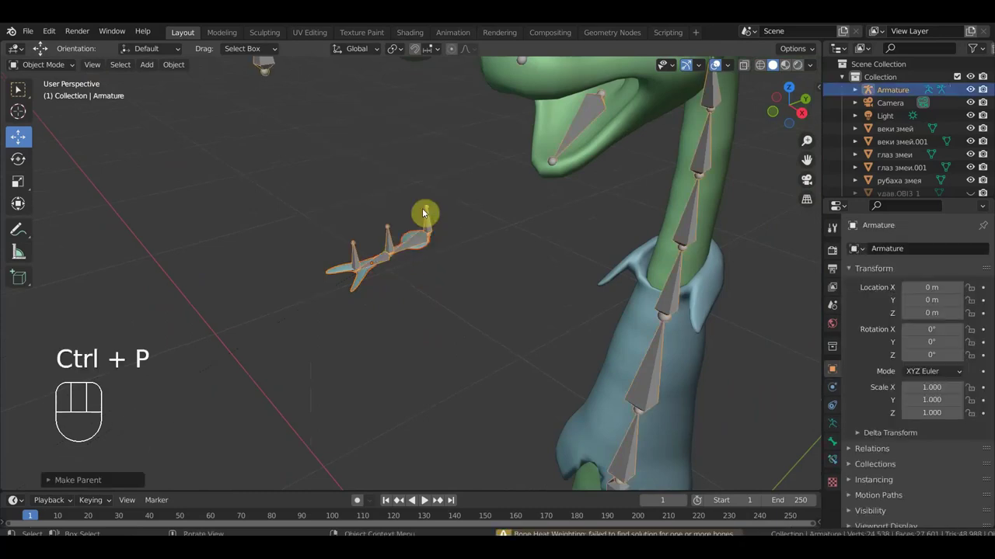
pyautogui.middleClick(392, 248)
# Select the armature in Pose Mode and pick a tongue bone to test the result.
pyautogui.click(362, 277)
pyautogui.click(358, 249)
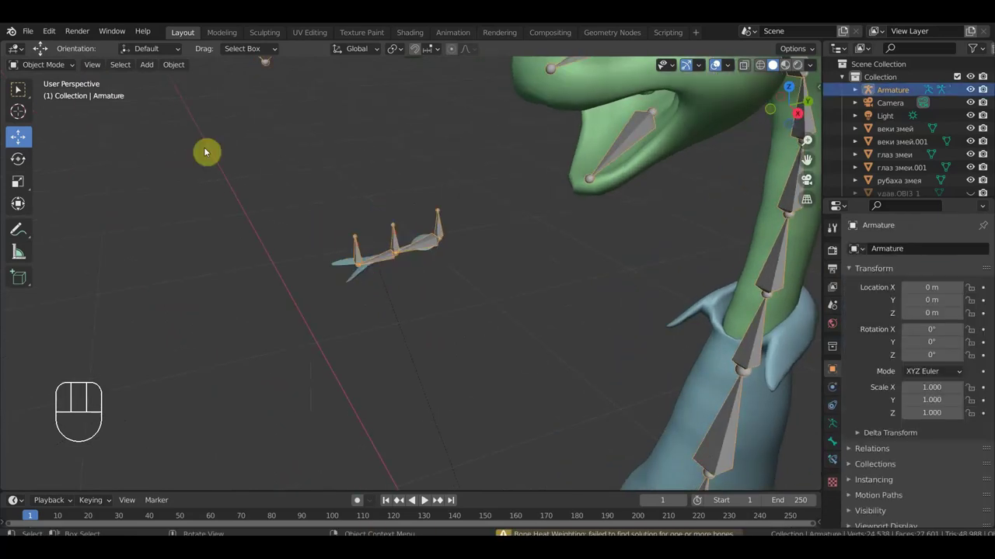
pyautogui.moveTo(57, 72); pyautogui.dragTo(55, 111)
pyautogui.click(356, 255)
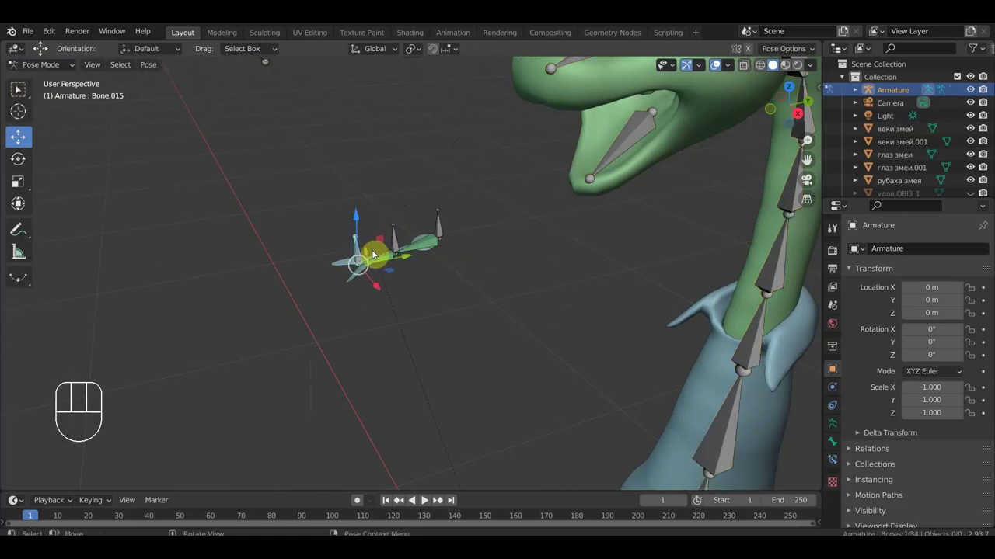
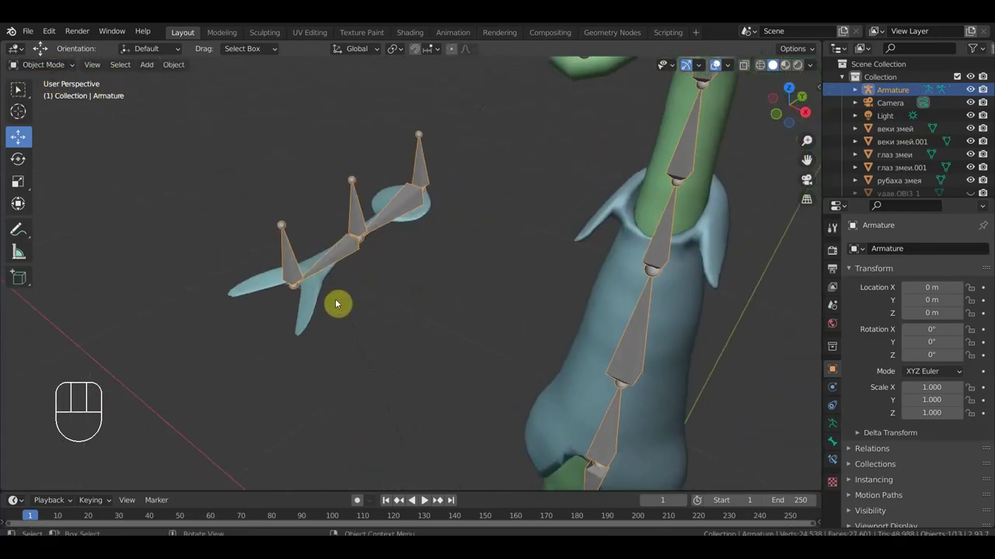
# Remove the tongue's Armature modifier and clear its parent with Alt+P.
pyautogui.click(315, 305)
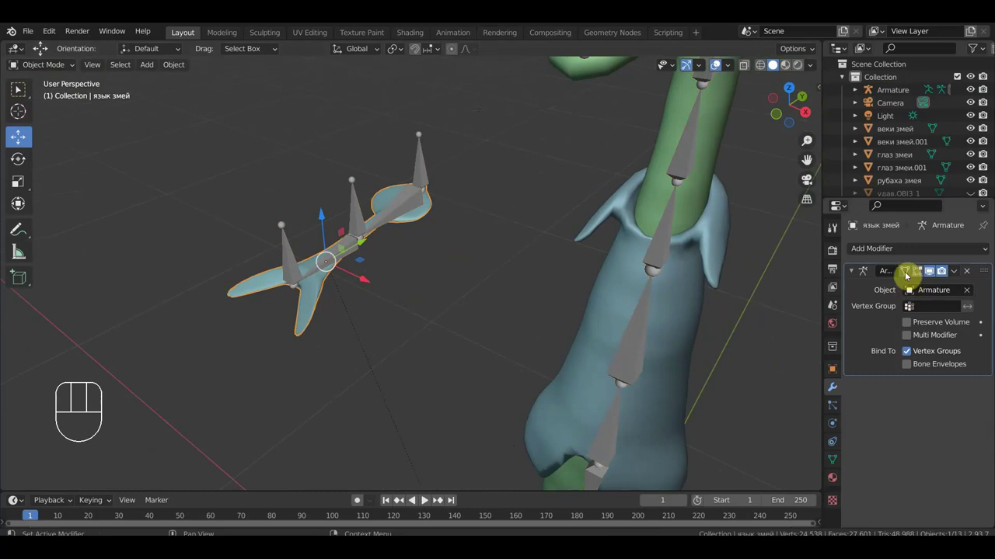
pyautogui.click(893, 255)
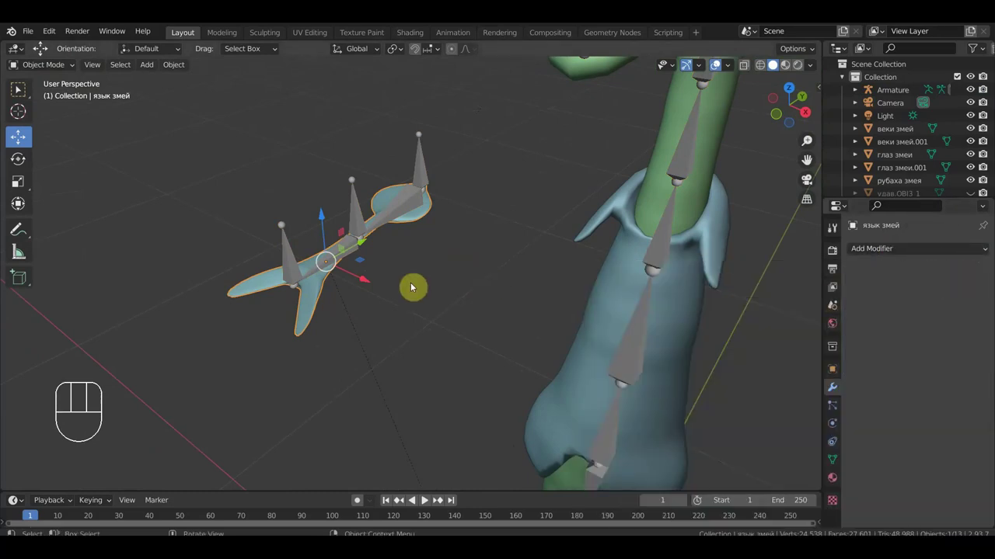
pyautogui.click(310, 319)
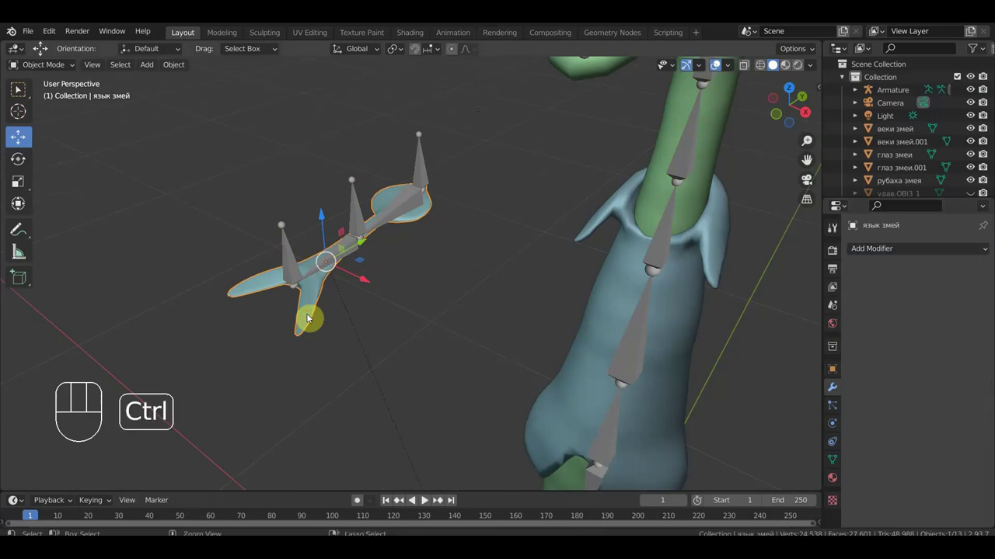
pyautogui.press('alt+p')
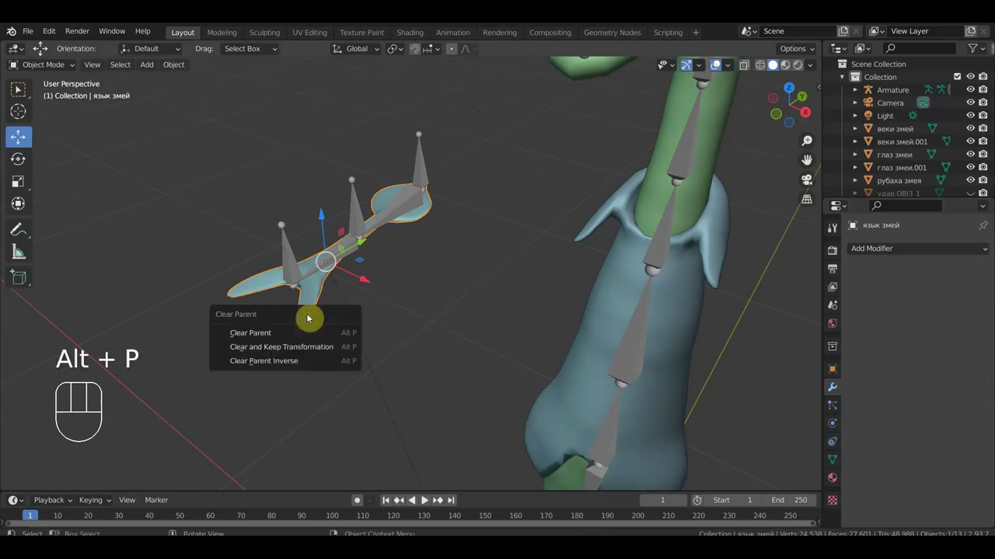
pyautogui.click(303, 320)
# Add and apply a Decimate modifier to the tongue, checking the reduced mesh in wireframe.
pyautogui.click(833, 392)
pyautogui.moveTo(885, 256); pyautogui.dragTo(742, 344)
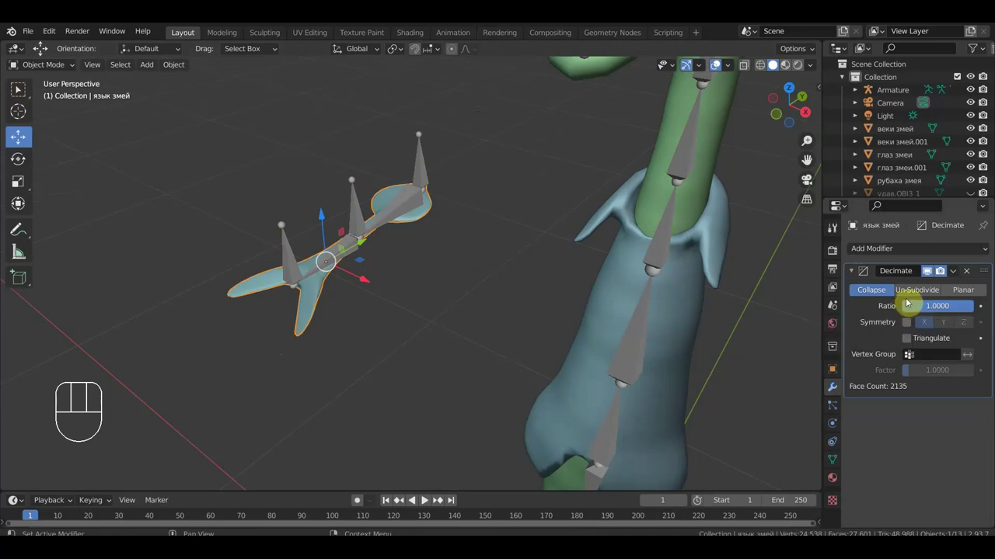
pyautogui.click(762, 72)
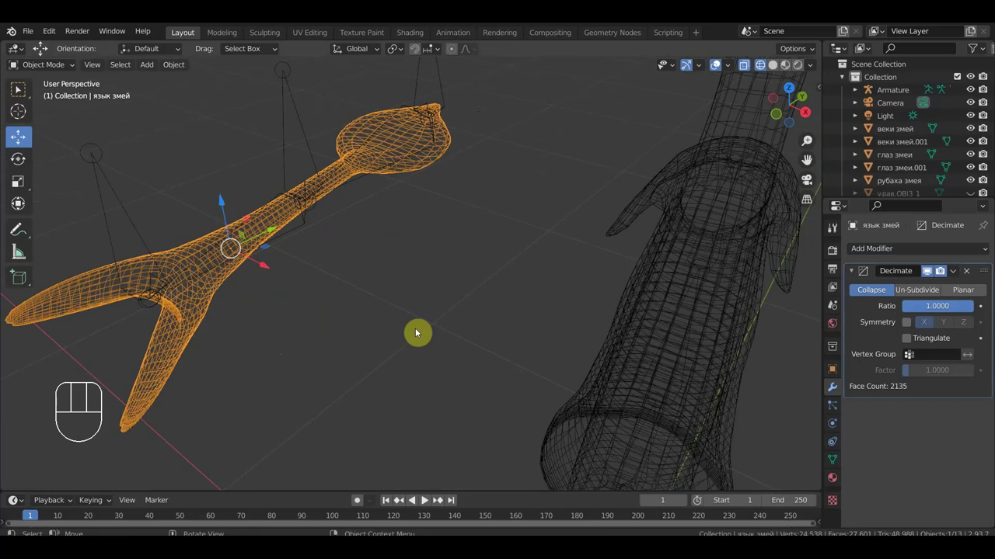
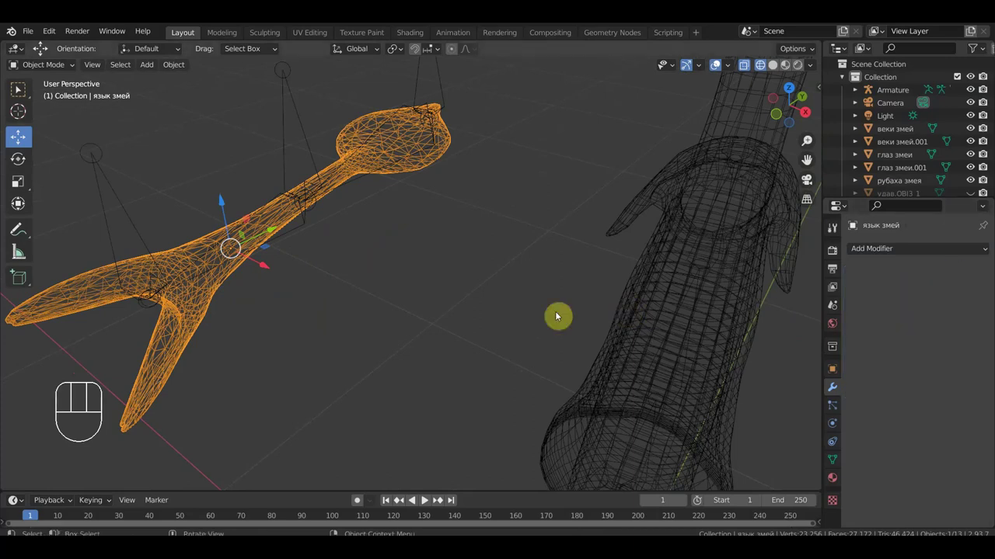
pyautogui.moveTo(484, 319); pyautogui.dragTo(415, 296)
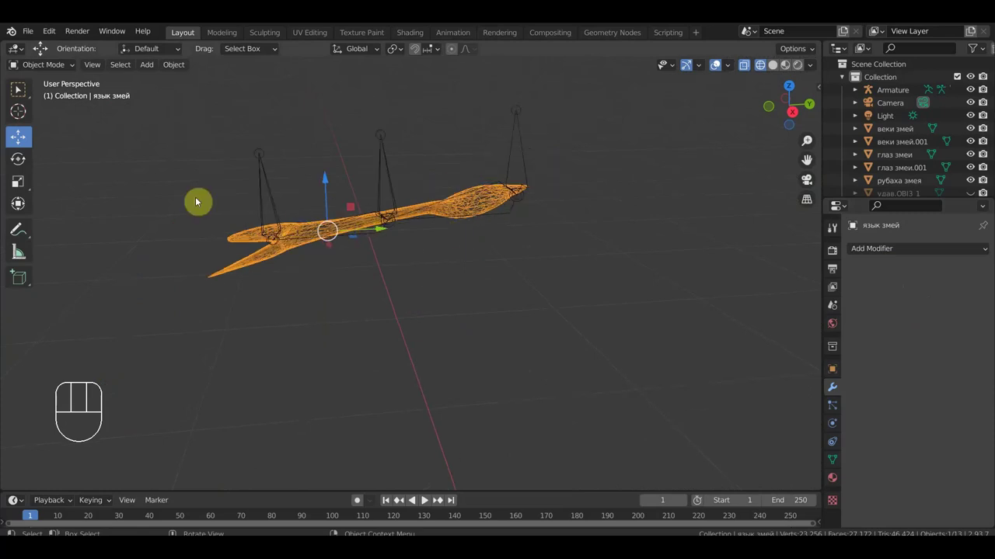
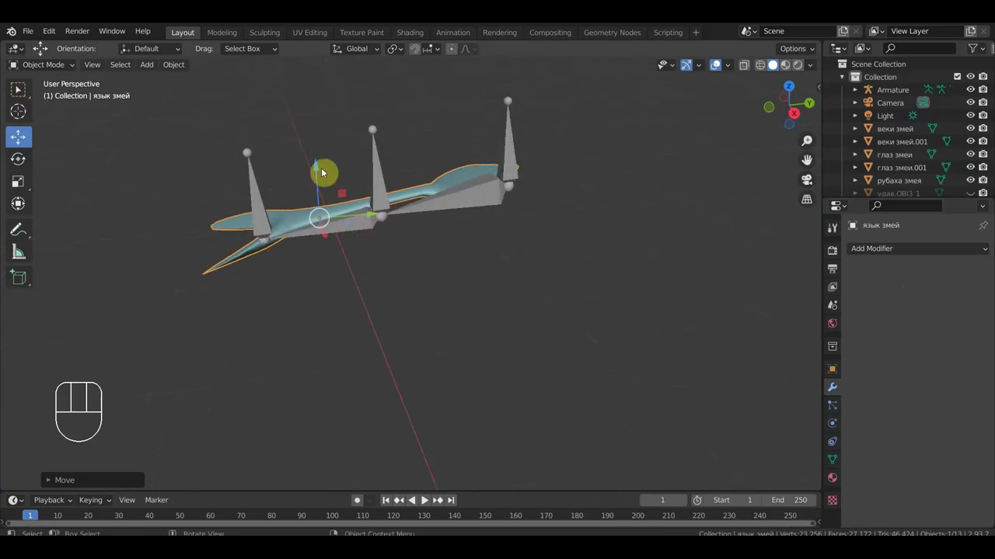
pyautogui.moveTo(321, 172); pyautogui.dragTo(325, 178)
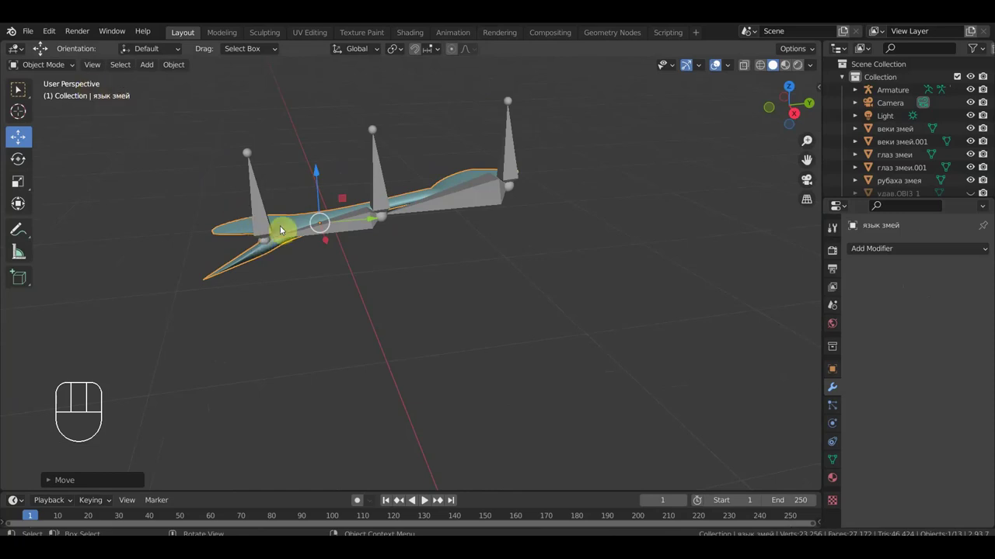
# Re-parent the tongue to the armature with automatic weights, again hitting bone heat failures.
pyautogui.click(690, 139)
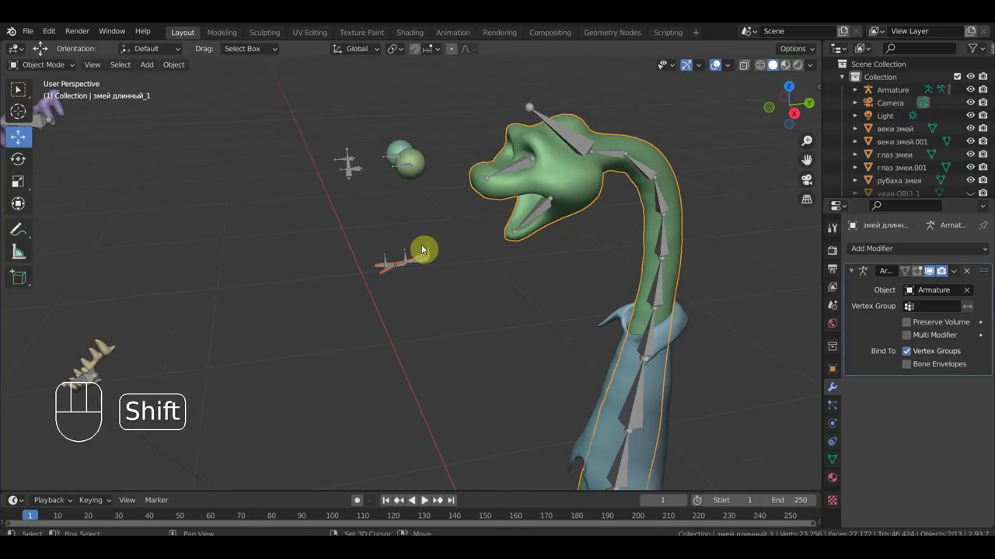
pyautogui.click(431, 248)
pyautogui.press('ctrl+p')
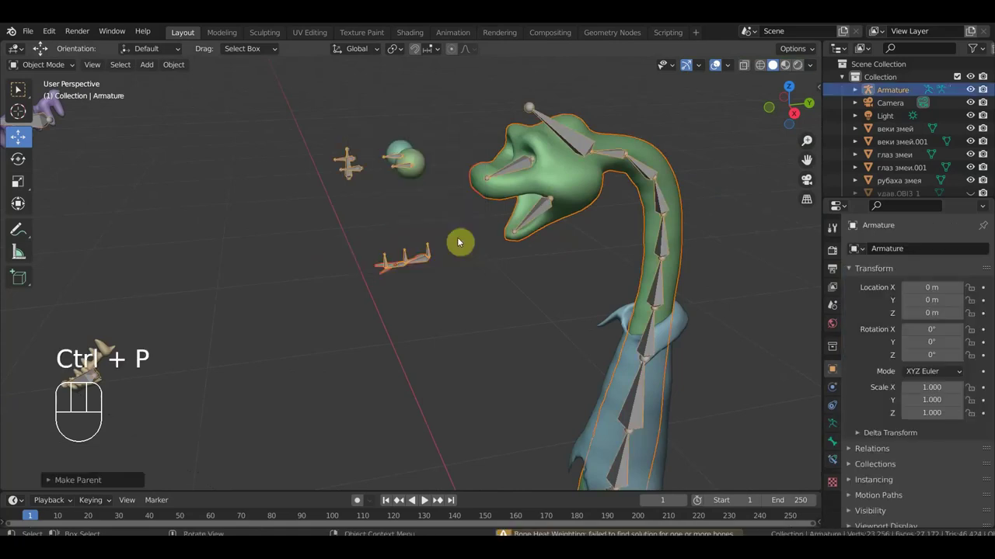
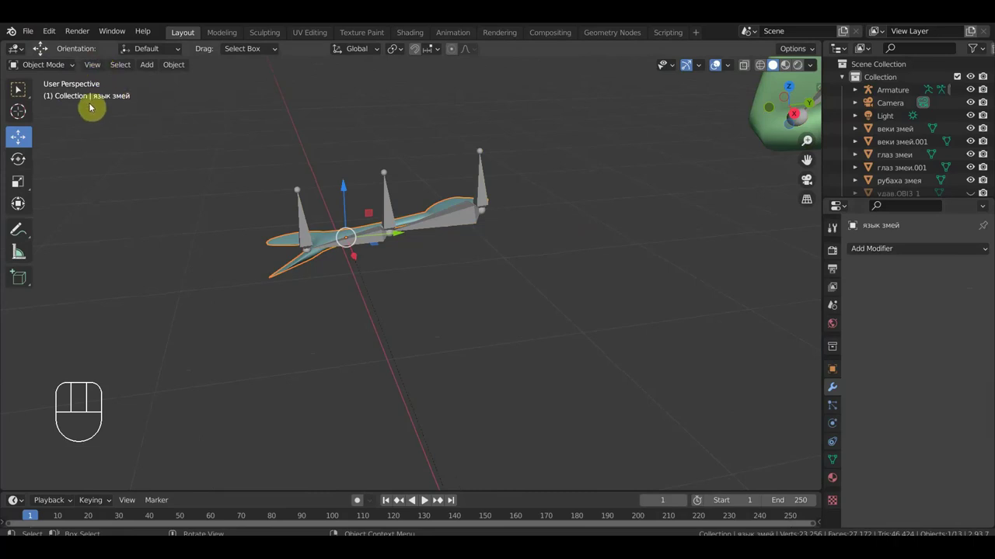
# Merge the tongue's vertices by distance (3 removed), then parent it to the armature with automatic weights.
pyautogui.moveTo(54, 71); pyautogui.dragTo(18, 90)
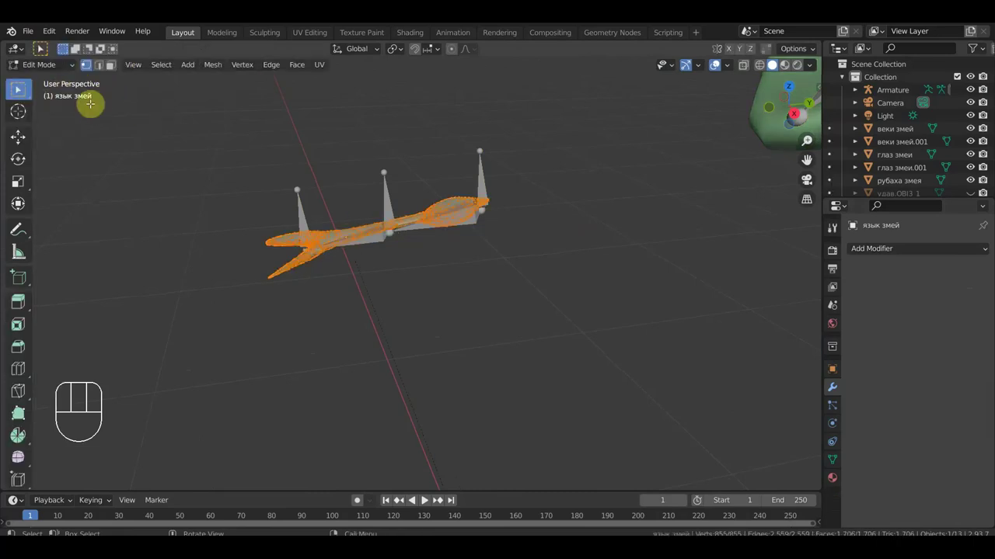
pyautogui.moveTo(18, 90); pyautogui.dragTo(18, 90)
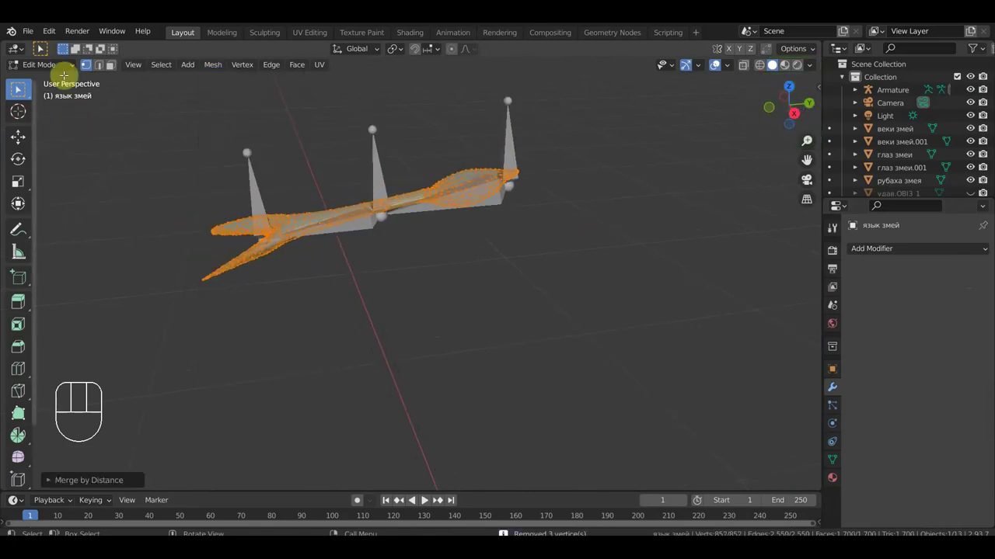
pyautogui.moveTo(56, 68); pyautogui.dragTo(59, 82)
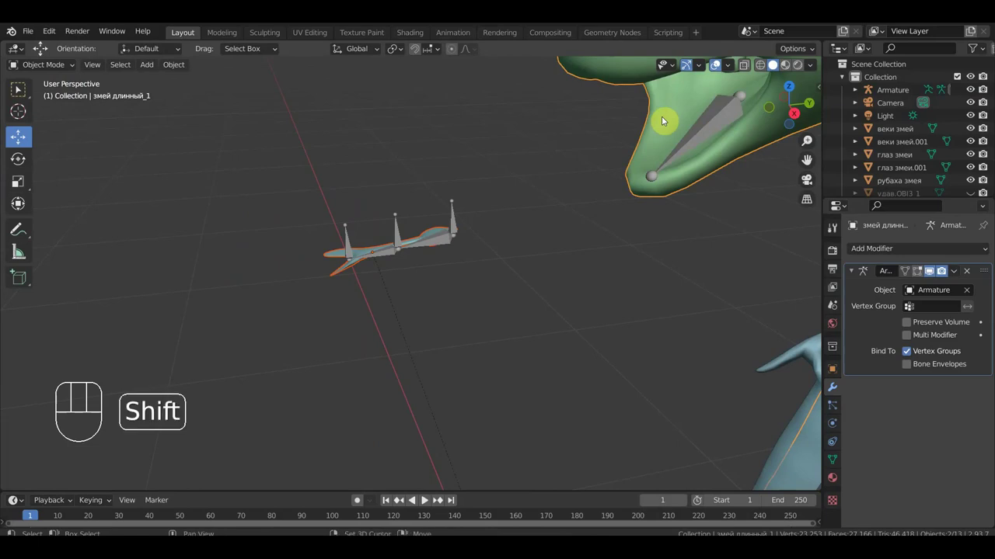
pyautogui.click(458, 222)
pyautogui.press('ctrl+p')
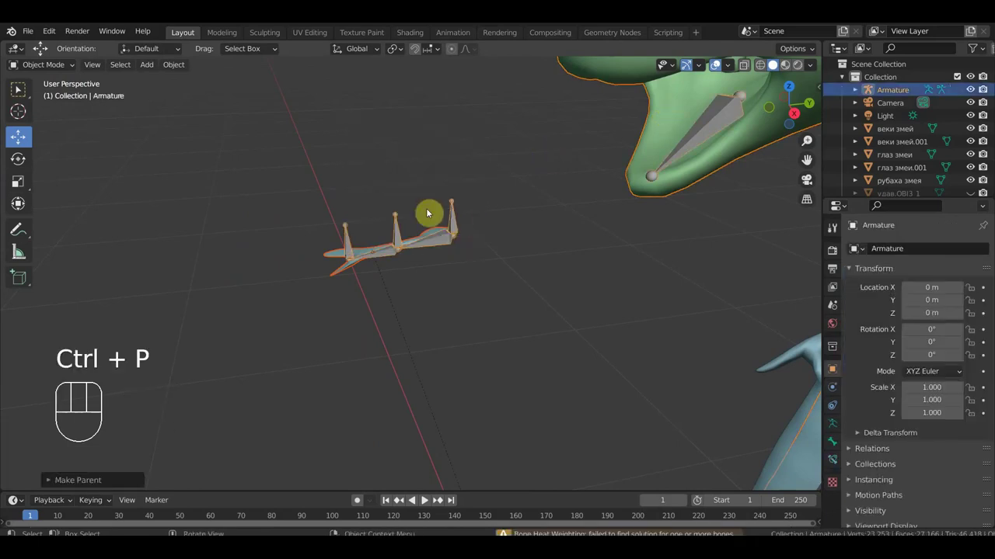
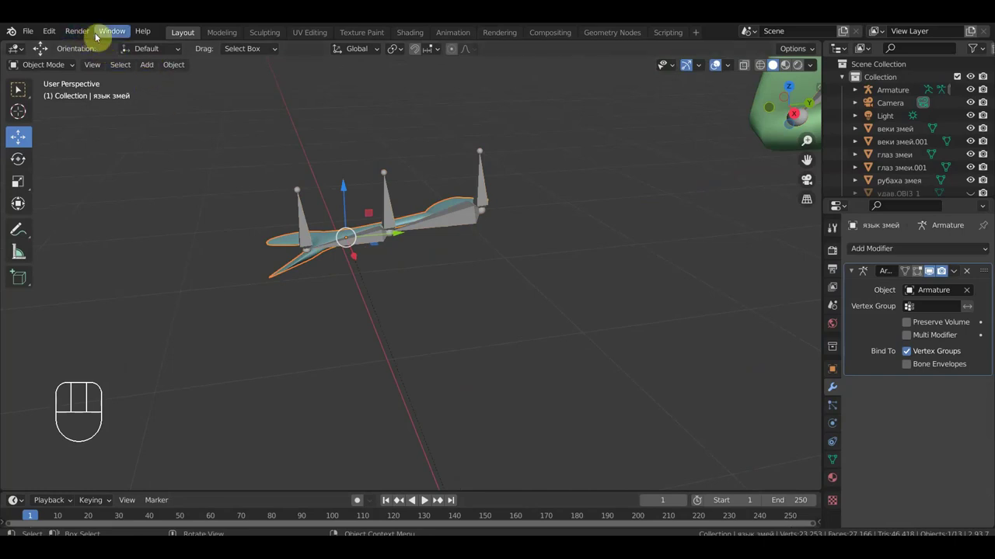
# Run 3D-Print Check All on the tongue (46 intersecting faces) and Make Manifold, removing 1 vertex, 16 edges, 15 faces.
pyautogui.moveTo(58, 34); pyautogui.dragTo(158, 234)
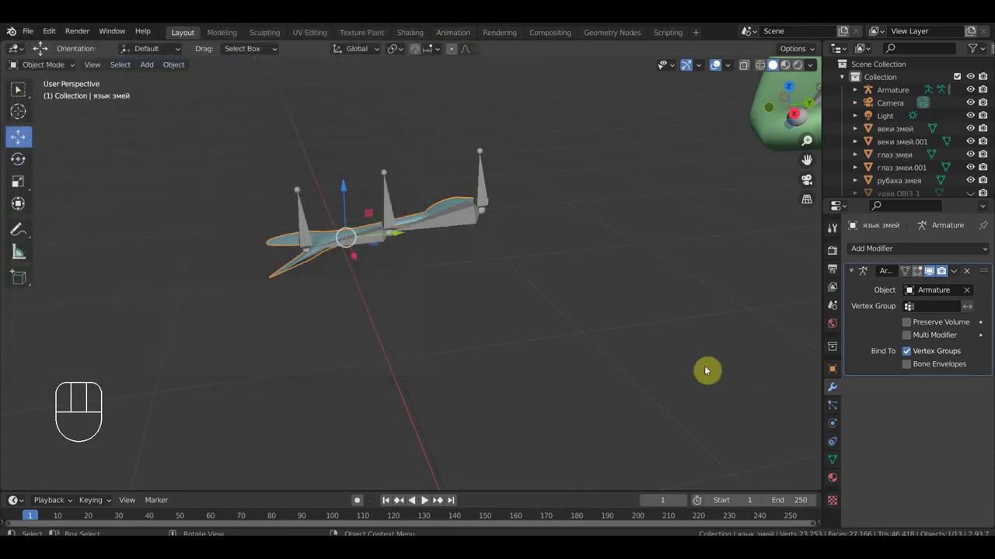
pyautogui.press('n')
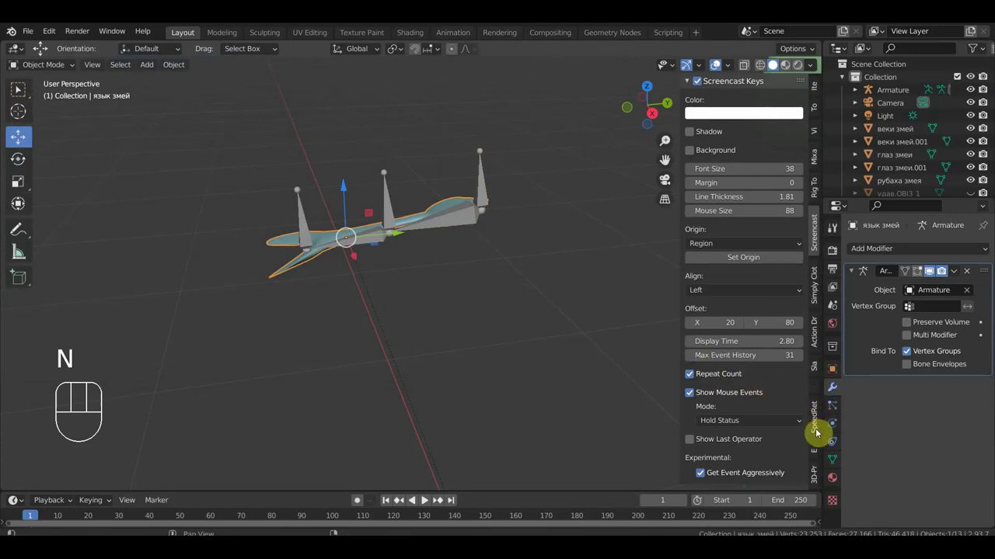
pyautogui.click(818, 477)
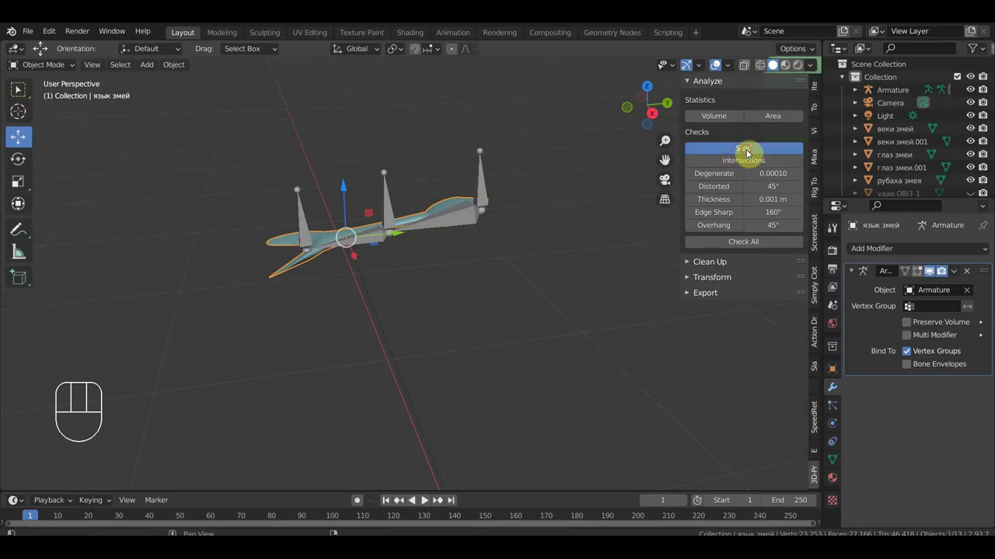
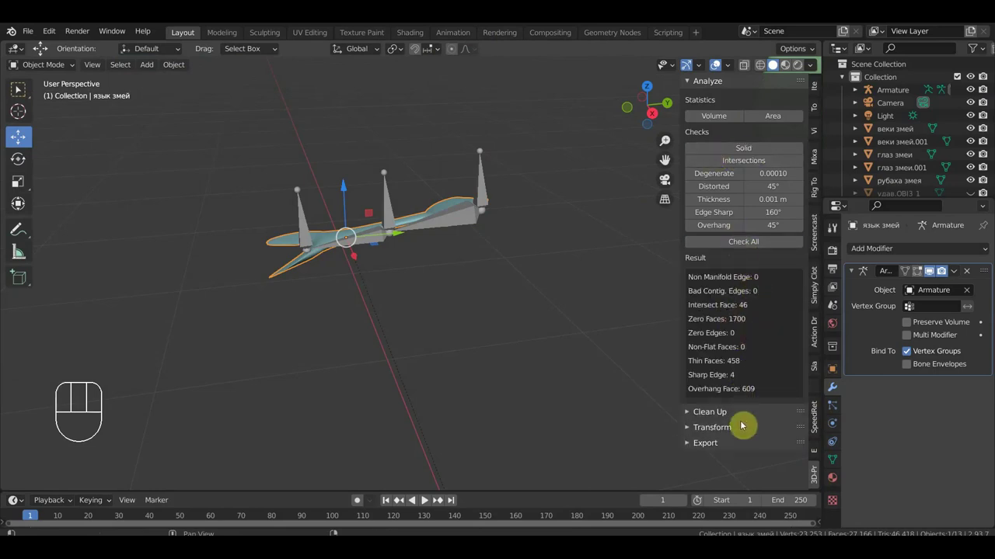
pyautogui.click(693, 420)
pyautogui.click(749, 452)
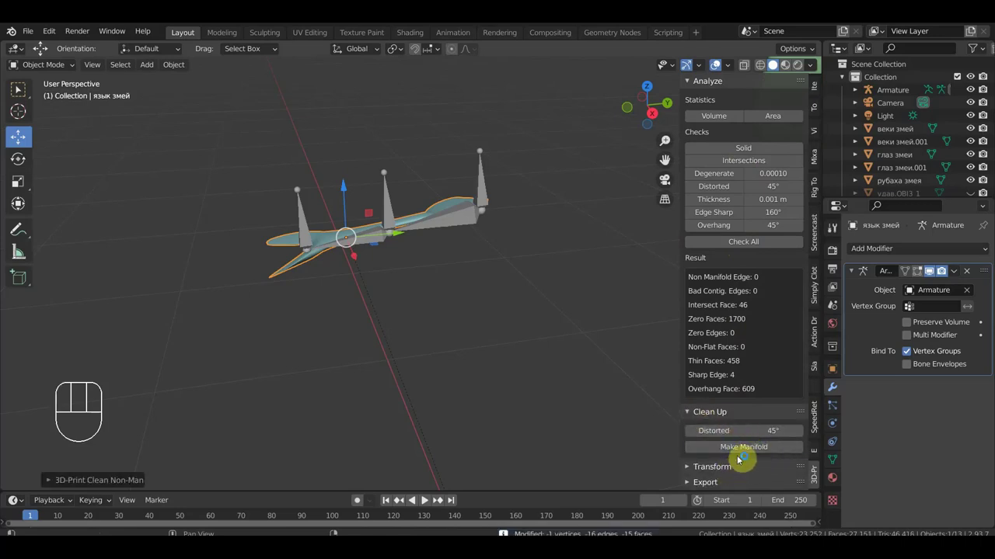
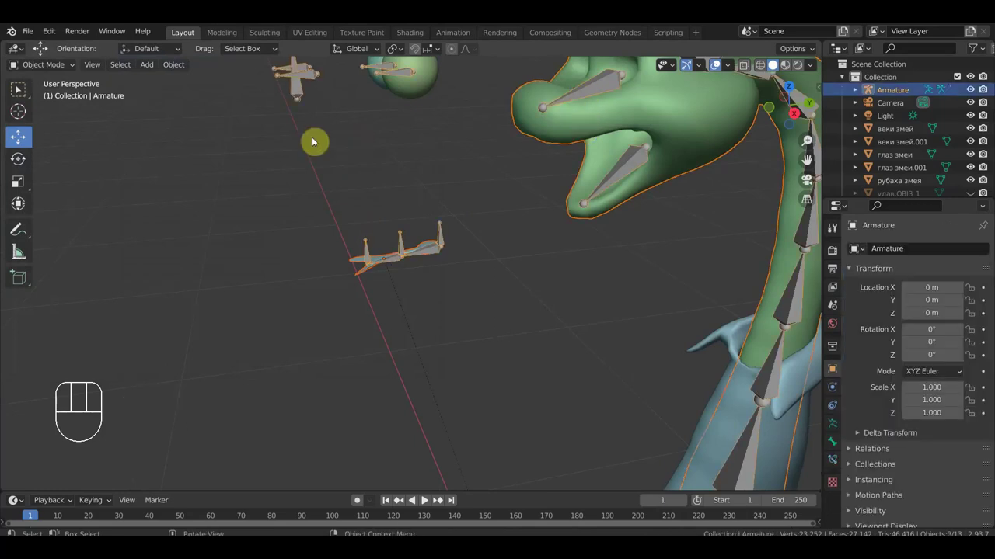
# Select the tongue mesh and inspect its Armature binding from several angles.
pyautogui.moveTo(61, 68); pyautogui.dragTo(324, 212)
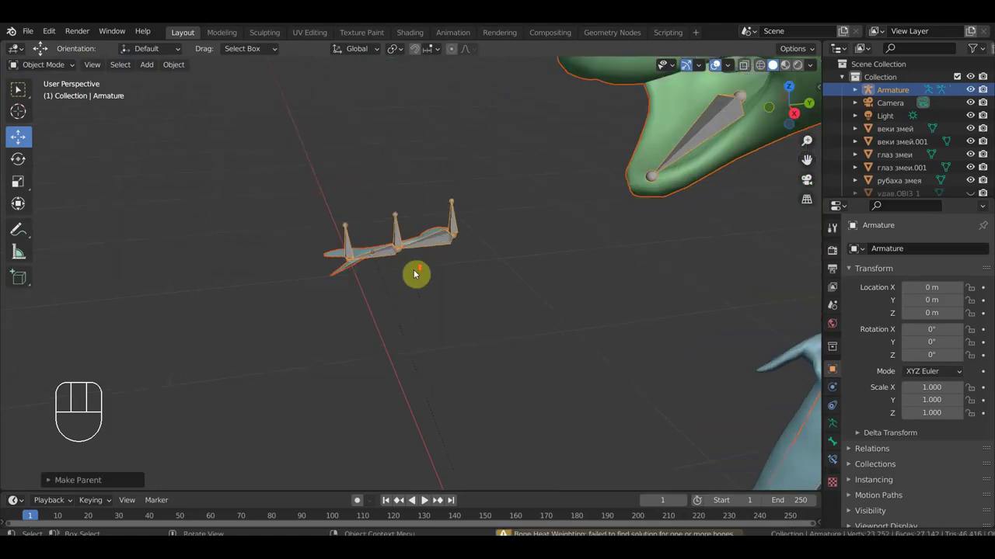
pyautogui.click(431, 238)
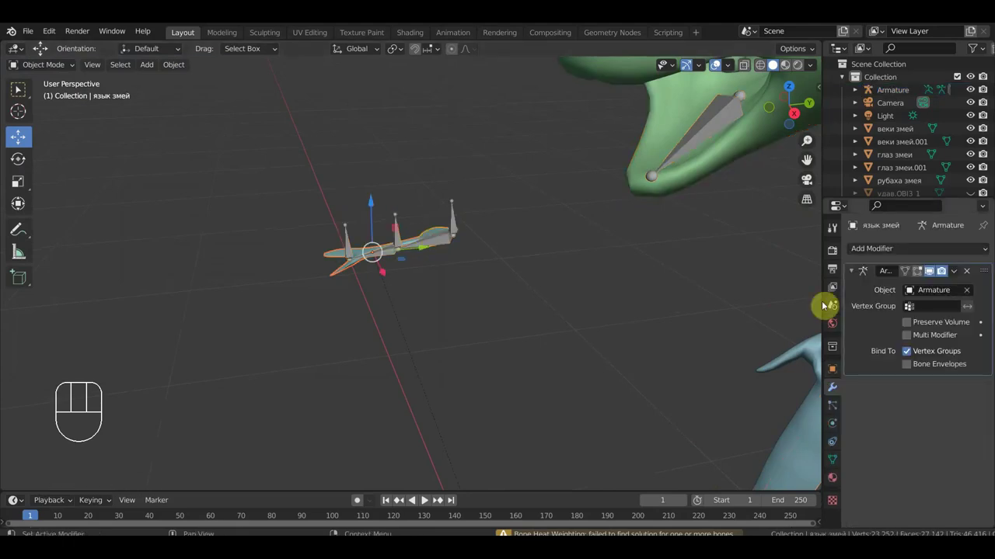
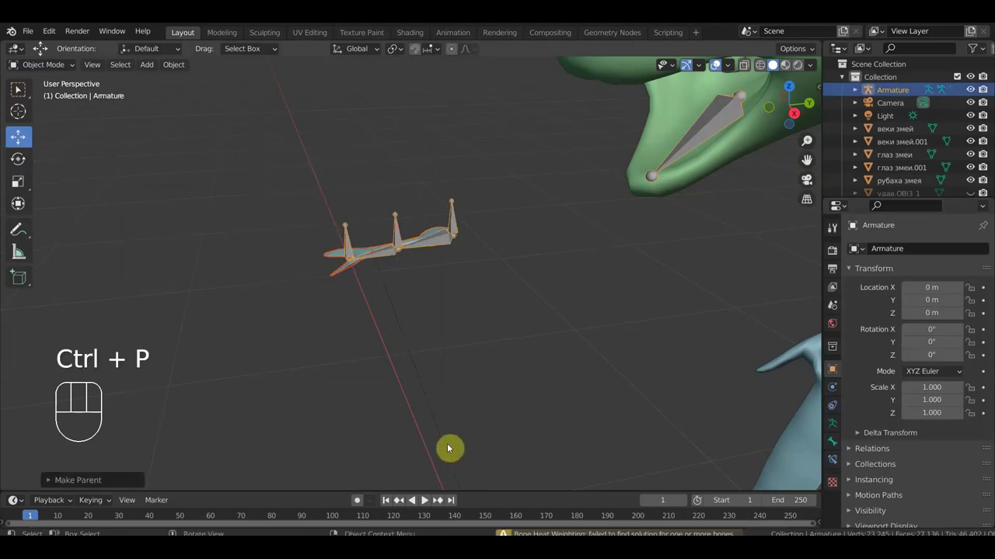
pyautogui.moveTo(461, 422); pyautogui.dragTo(469, 418)
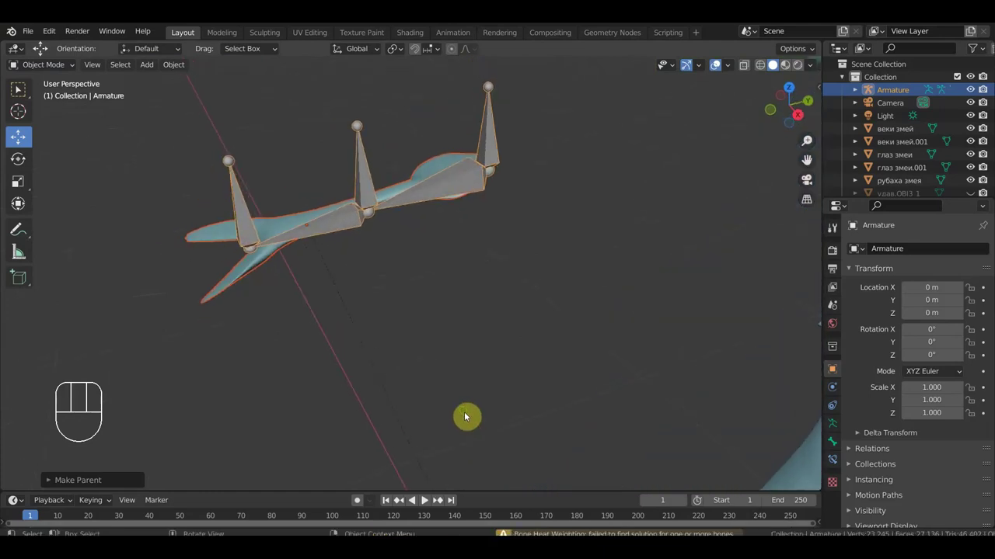
pyautogui.moveTo(472, 381); pyautogui.dragTo(463, 374)
pyautogui.moveTo(465, 347); pyautogui.dragTo(515, 359)
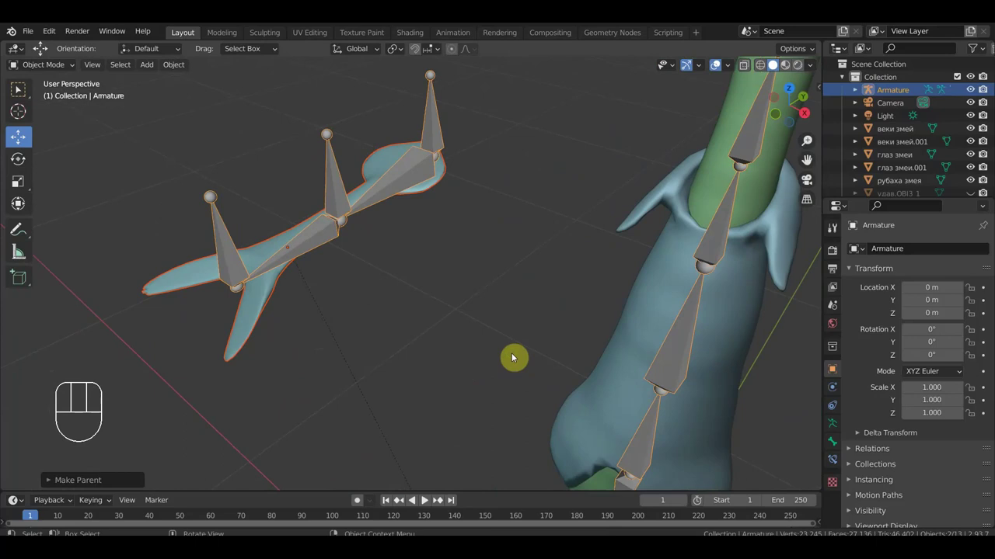
pyautogui.moveTo(337, 308); pyautogui.dragTo(276, 289)
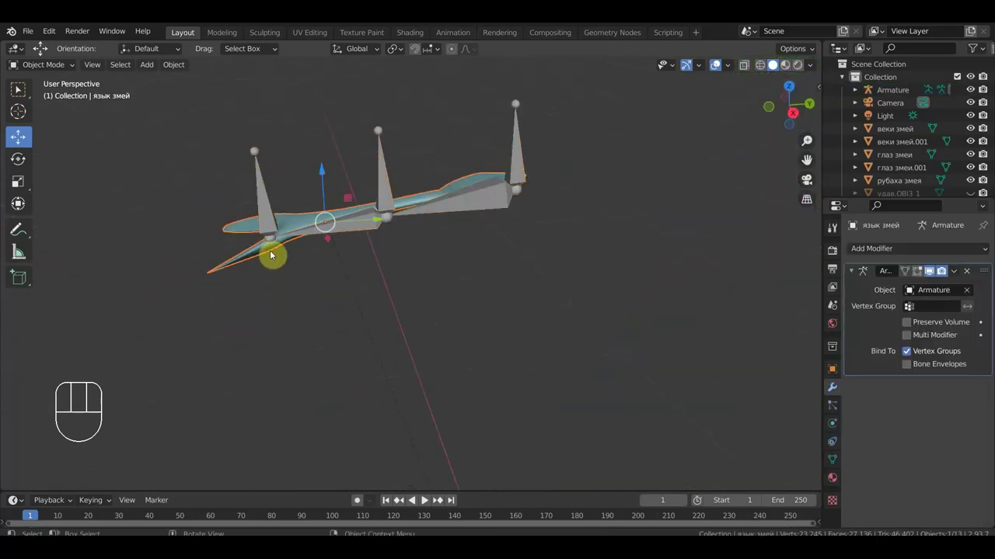
# Give the tongue a Solidify thickness of 0.002 m with offset -1 and apply it.
pyautogui.moveTo(921, 253); pyautogui.dragTo(756, 468)
pyautogui.moveTo(711, 396); pyautogui.dragTo(757, 425)
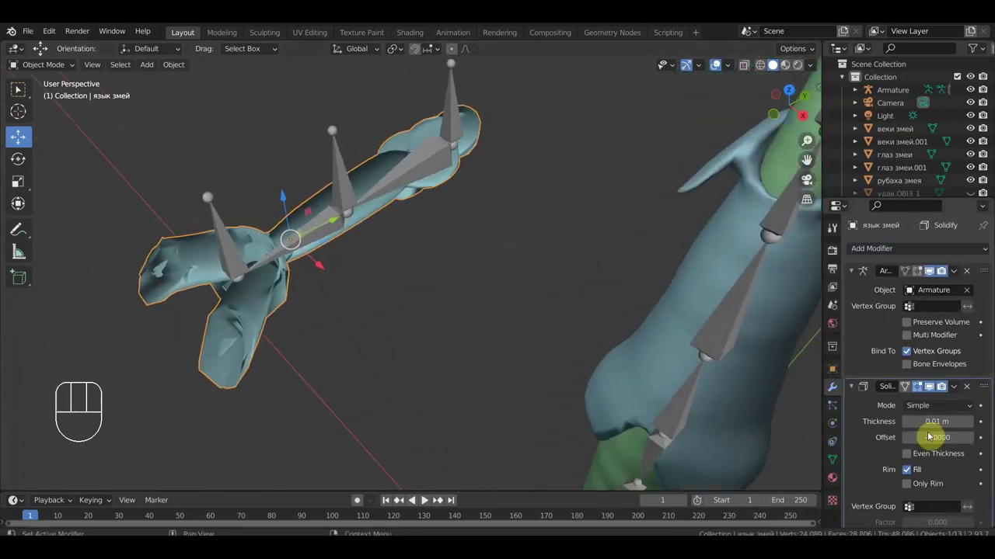
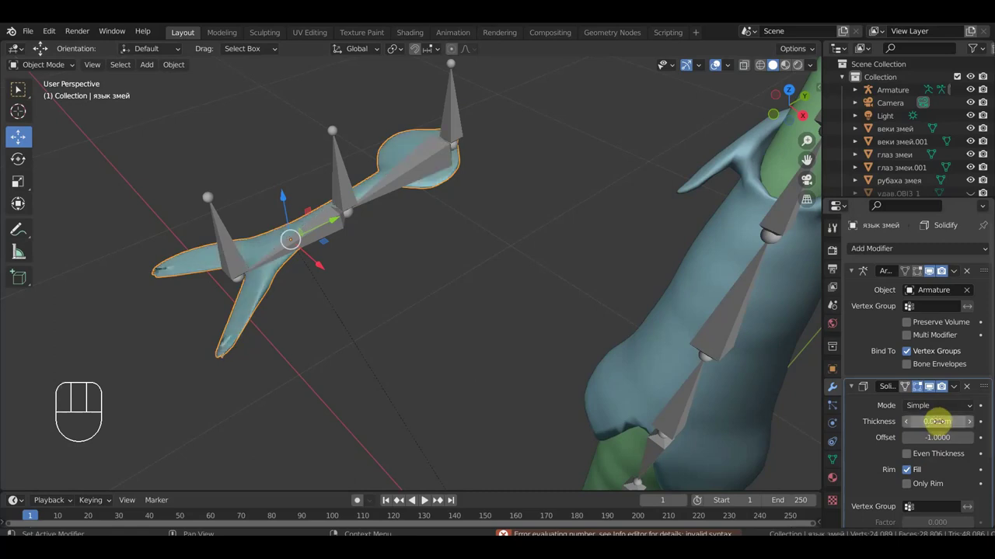
pyautogui.moveTo(500, 294); pyautogui.dragTo(550, 265)
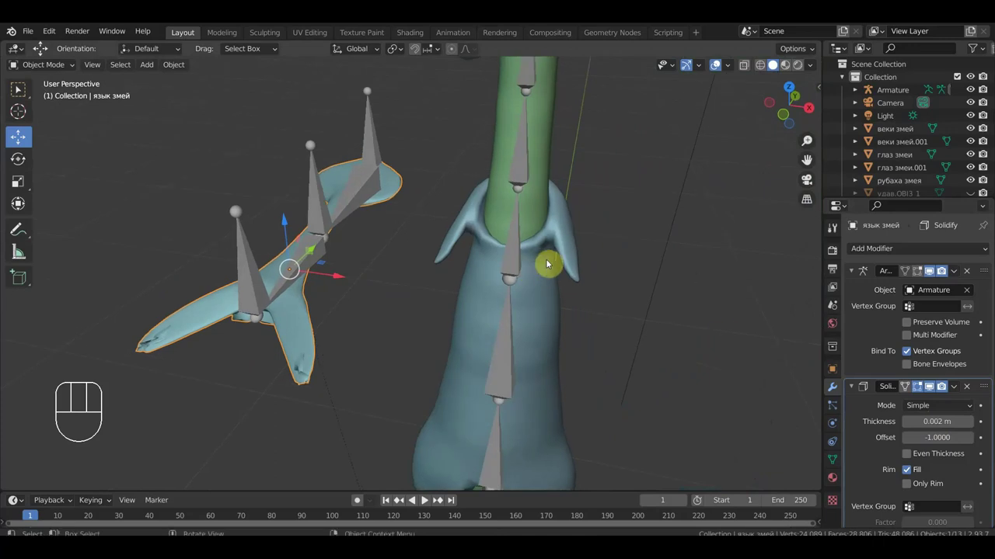
pyautogui.moveTo(961, 393); pyautogui.dragTo(925, 404)
pyautogui.click(307, 359)
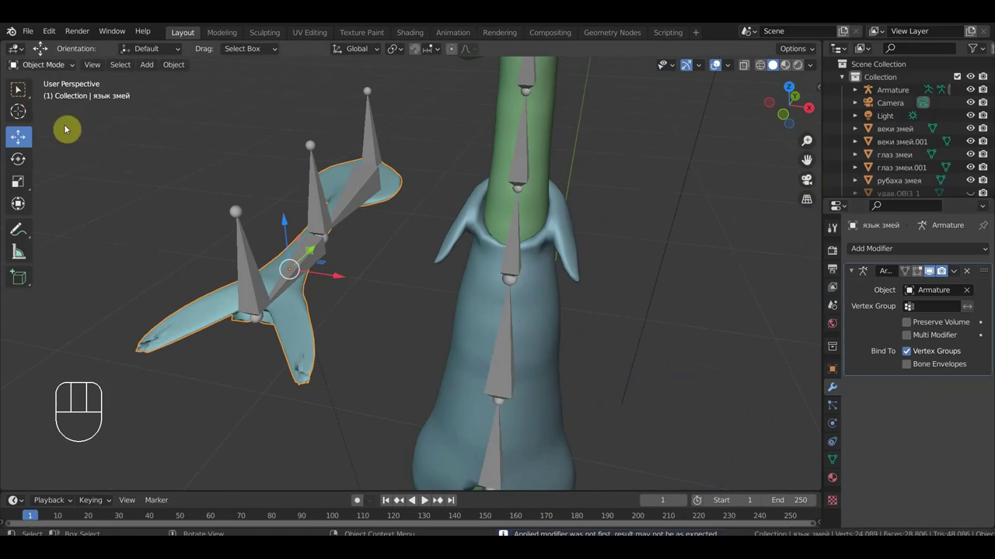
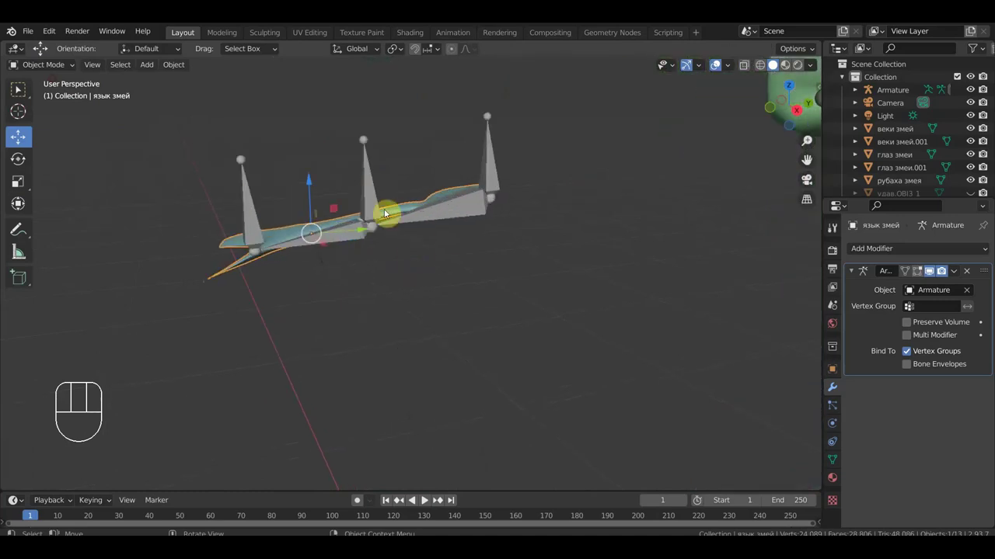
# Parent with automatic weights, then delete the unwanted object from the scene.
pyautogui.press('ctrl+p')
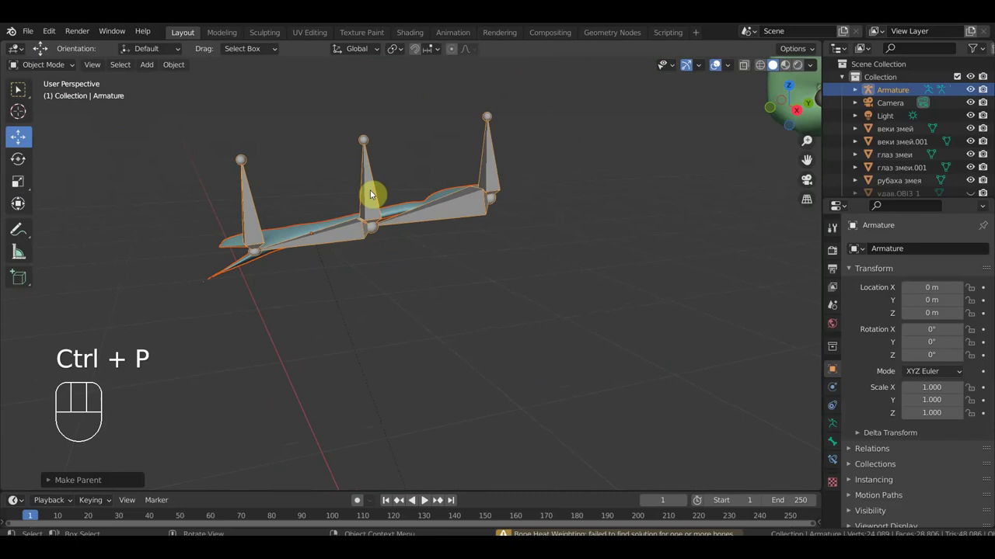
pyautogui.moveTo(478, 317); pyautogui.dragTo(534, 350)
pyautogui.click(305, 323)
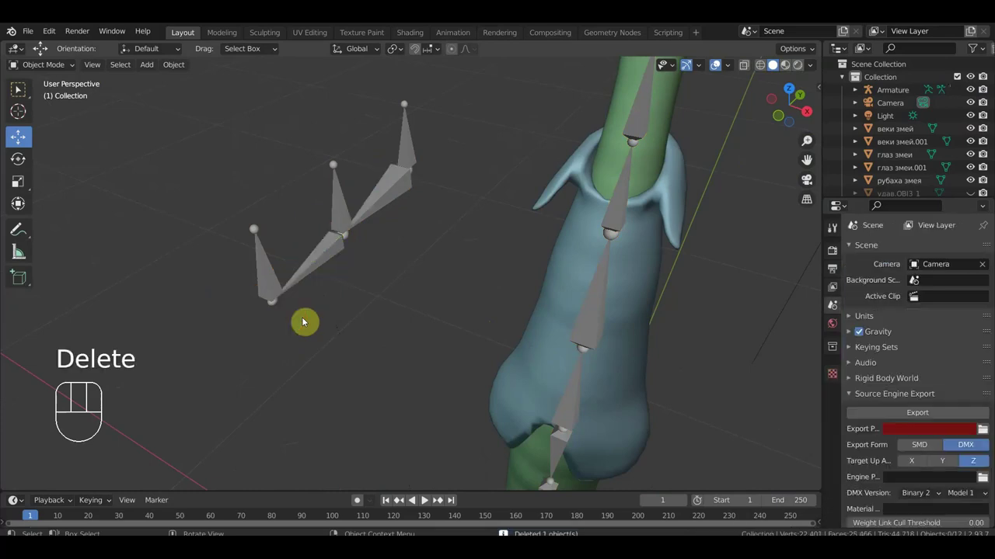
# Select the first eye глаз змеи and its eye bone in Pose Mode and start parenting with Ctrl+P.
pyautogui.moveTo(417, 320); pyautogui.dragTo(346, 294)
pyautogui.moveTo(379, 279); pyautogui.dragTo(410, 402)
pyautogui.moveTo(419, 391); pyautogui.dragTo(393, 378)
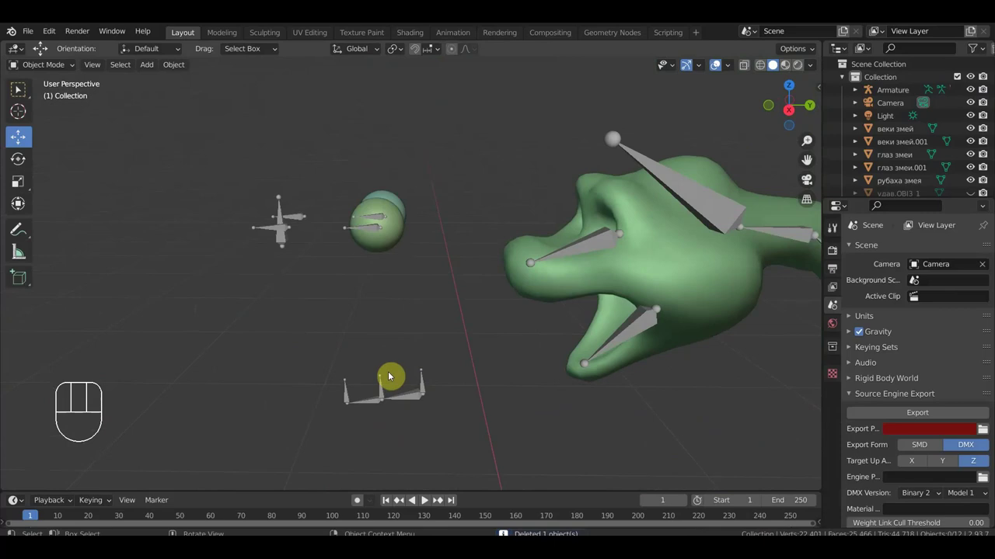
pyautogui.moveTo(397, 375); pyautogui.dragTo(414, 373)
pyautogui.click(395, 214)
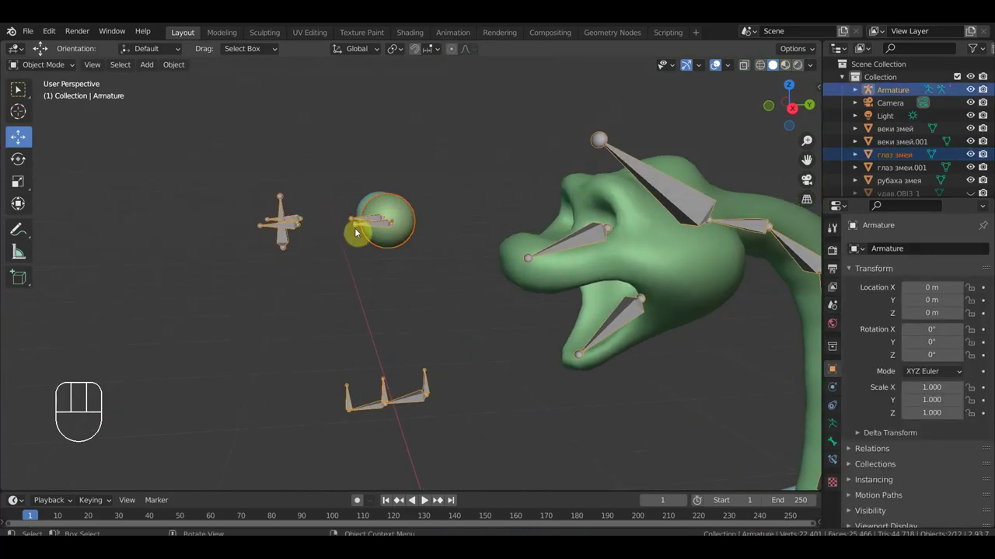
pyautogui.moveTo(59, 71); pyautogui.dragTo(59, 111)
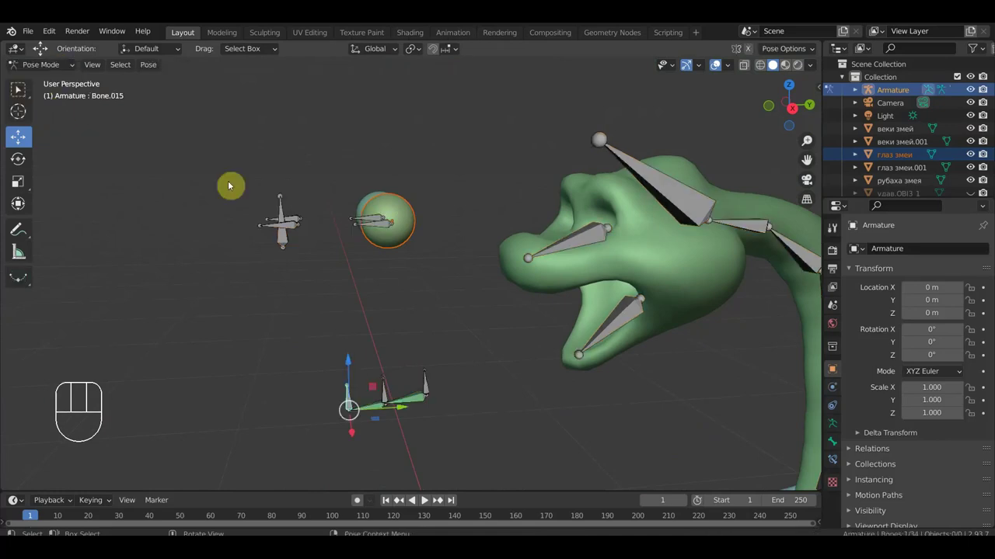
pyautogui.click(387, 229)
pyautogui.moveTo(427, 233); pyautogui.dragTo(430, 266)
pyautogui.press('ctrl+p')
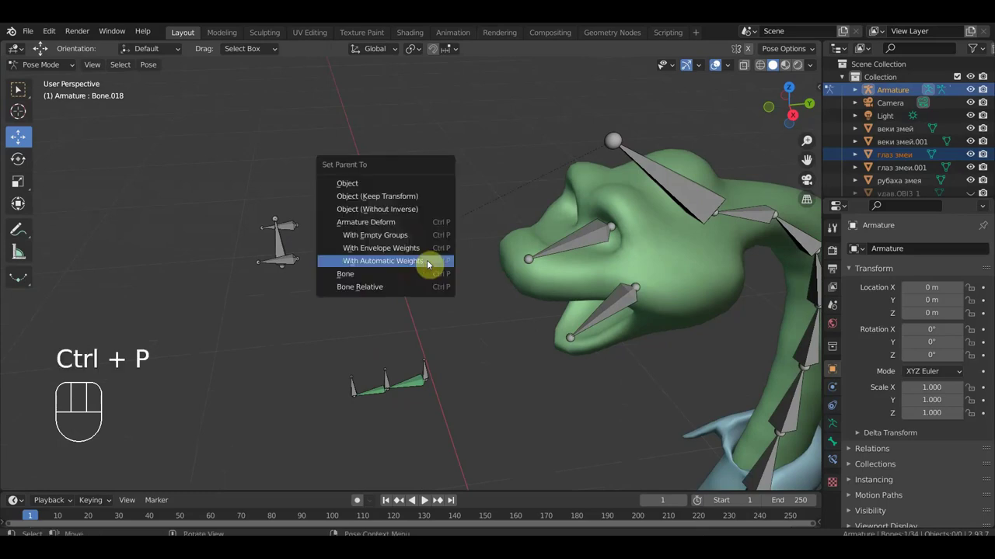
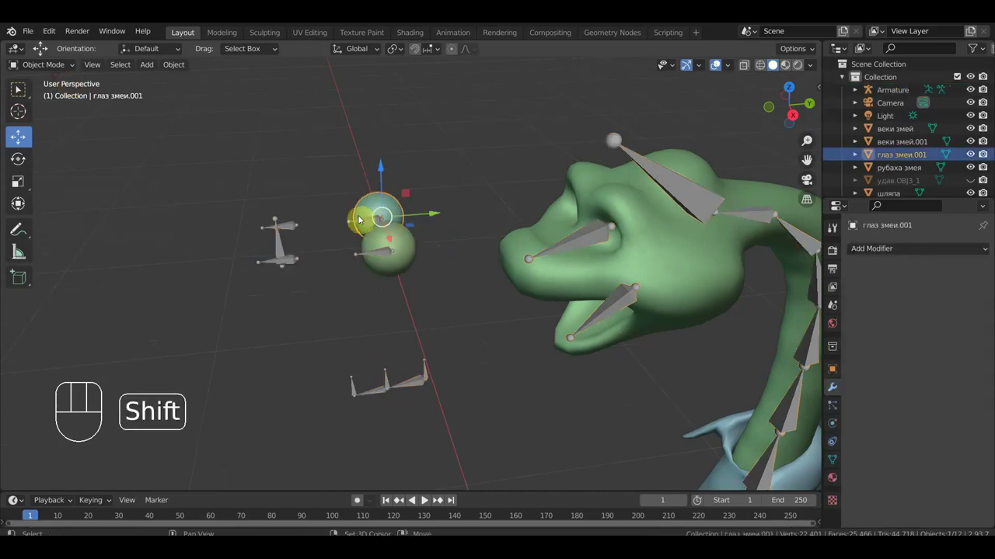
# Bind the second eye глаз змеи.001 to the Armature with automatic weights and return to Object Mode.
pyautogui.click(358, 226)
pyautogui.moveTo(50, 71); pyautogui.dragTo(221, 199)
pyautogui.click(367, 228)
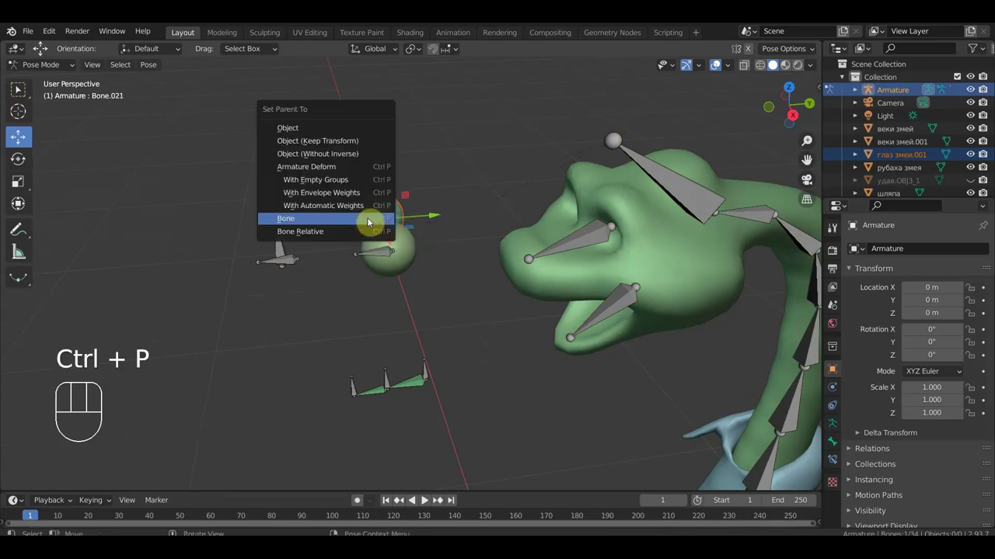
pyautogui.middleClick(353, 268)
pyautogui.moveTo(377, 290); pyautogui.dragTo(327, 245)
pyautogui.click(50, 78)
pyautogui.click(401, 207)
pyautogui.click(412, 212)
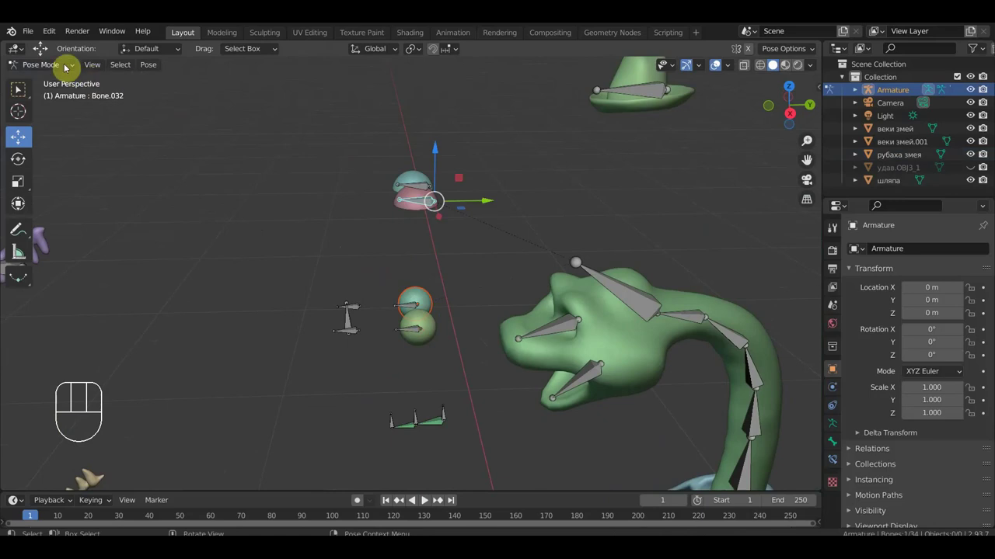
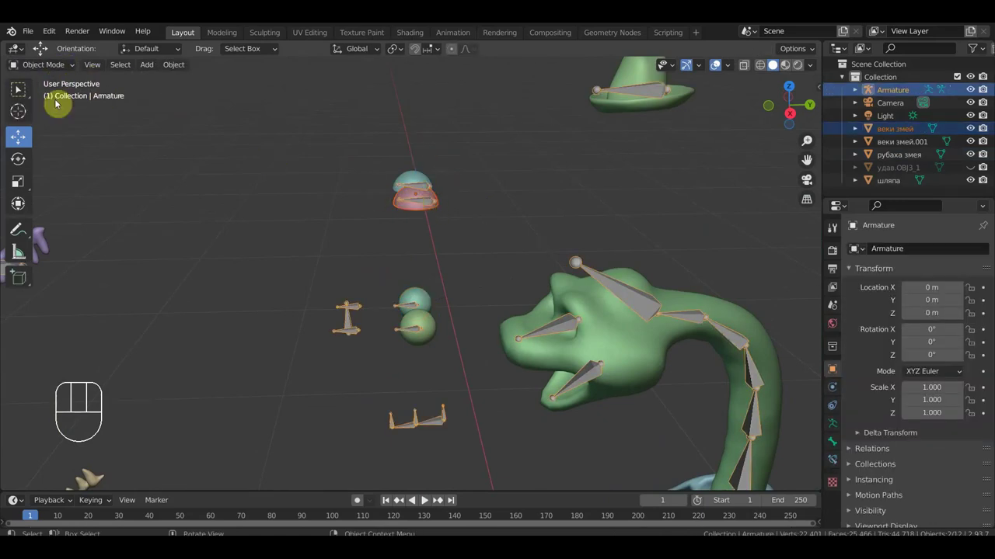
# Parent both eyelids веки змей and веки змей.001 to their bones with automatic weights.
pyautogui.moveTo(39, 73); pyautogui.dragTo(56, 116)
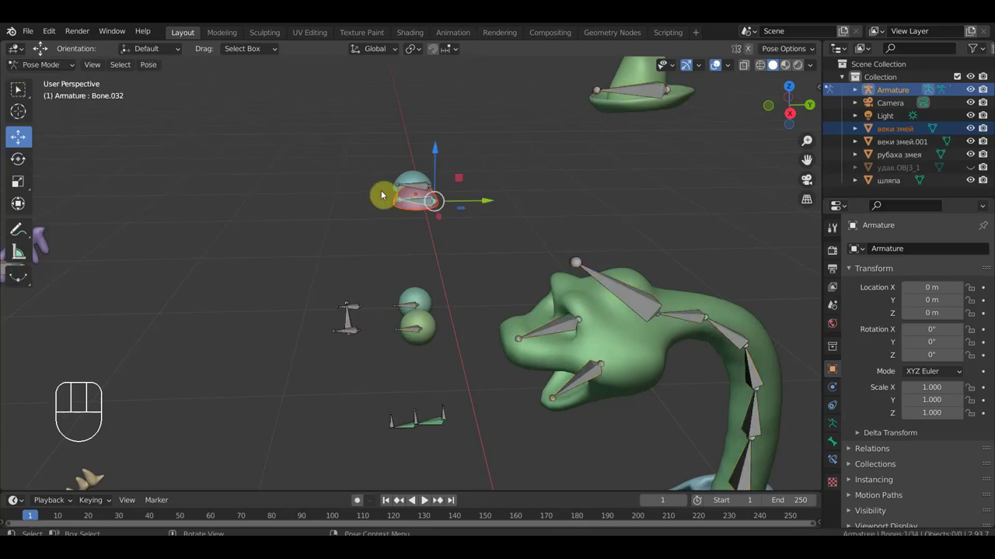
pyautogui.click(420, 205)
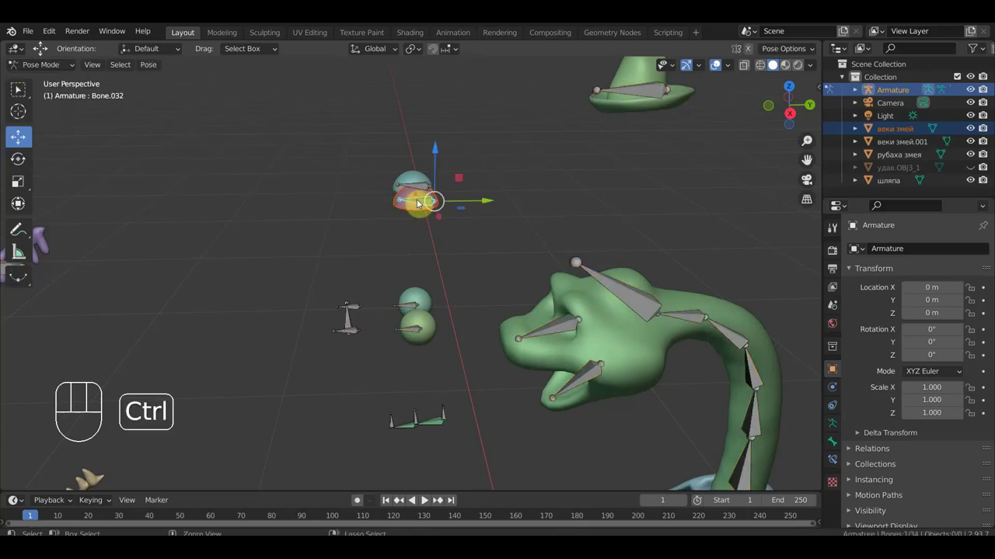
pyautogui.middleClick(423, 216)
pyautogui.click(492, 224)
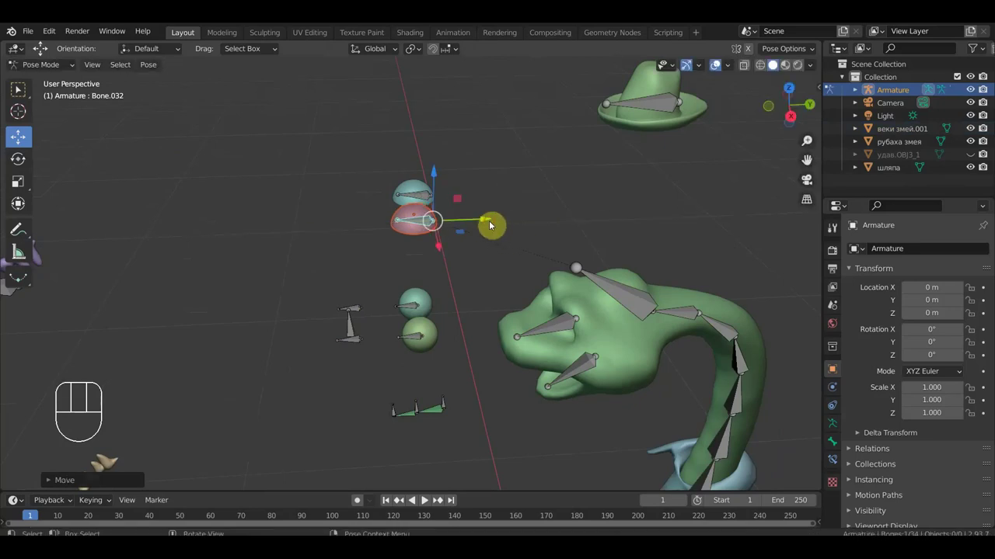
pyautogui.press('ctrl+z')
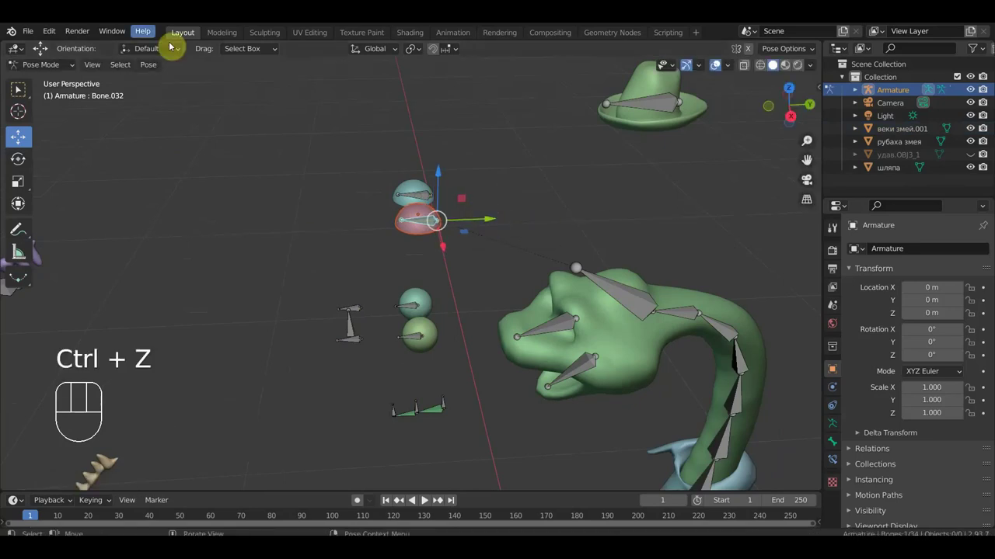
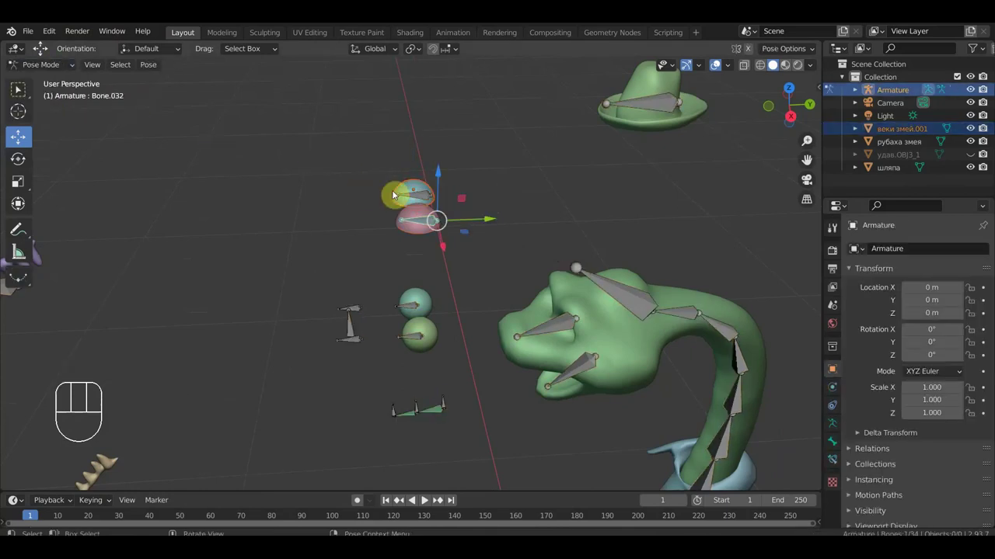
pyautogui.click(421, 199)
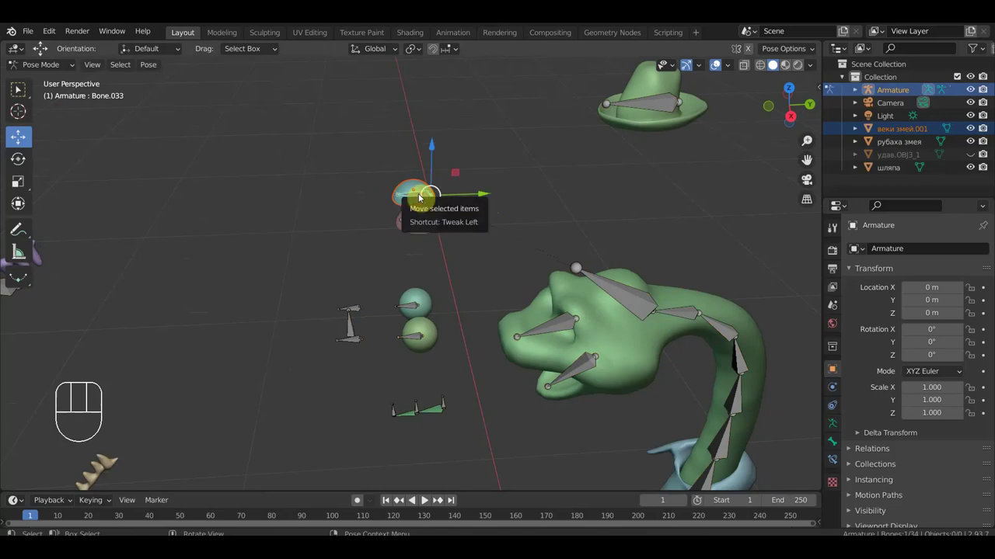
pyautogui.press('ctrl+p')
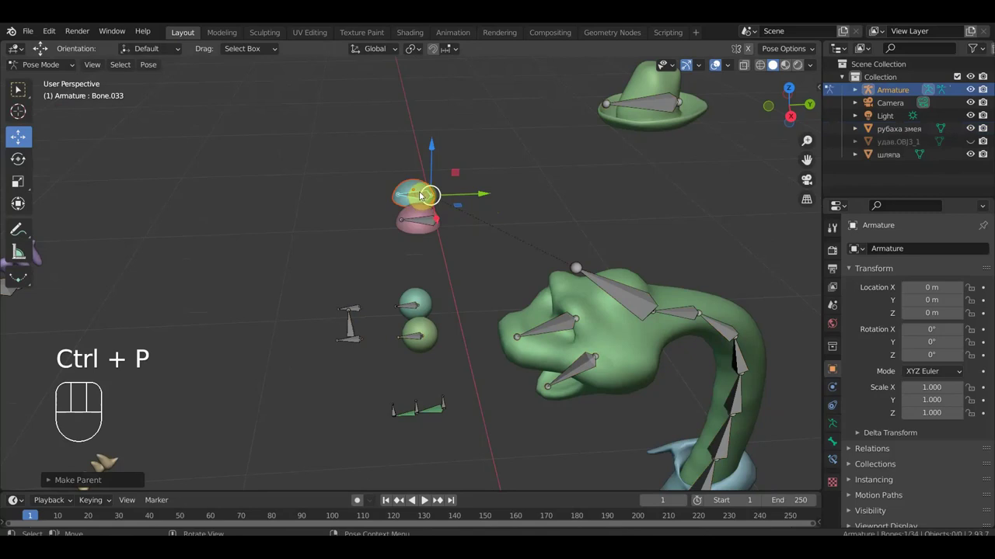
pyautogui.moveTo(446, 256); pyautogui.dragTo(426, 215)
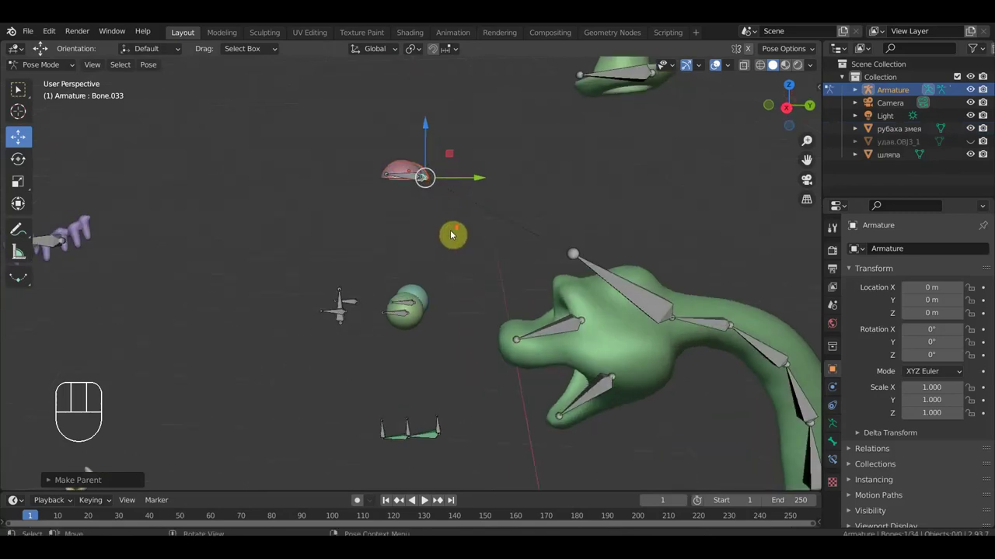
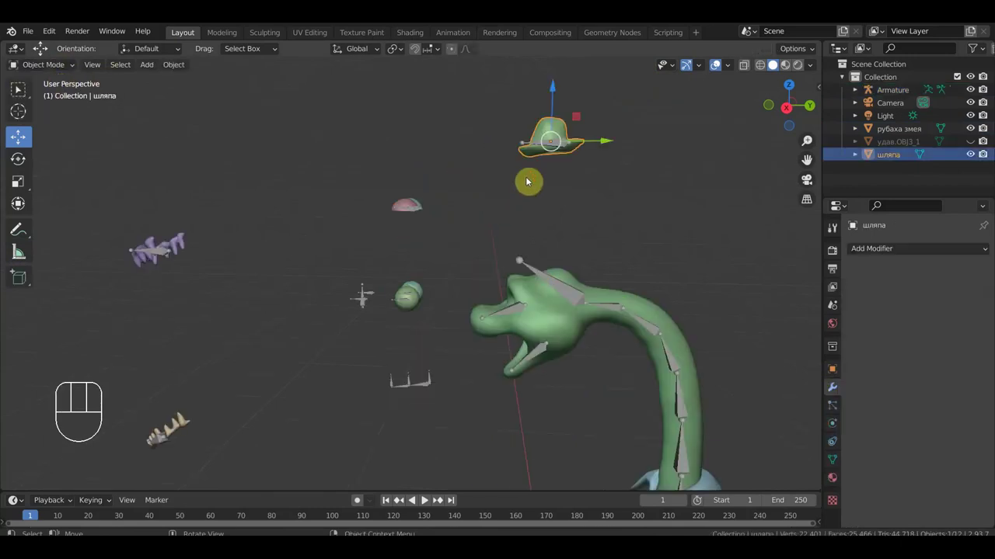
# Parent the hat to the active bone and check that it follows the rig from several angles.
pyautogui.moveTo(45, 71); pyautogui.dragTo(56, 112)
pyautogui.click(560, 151)
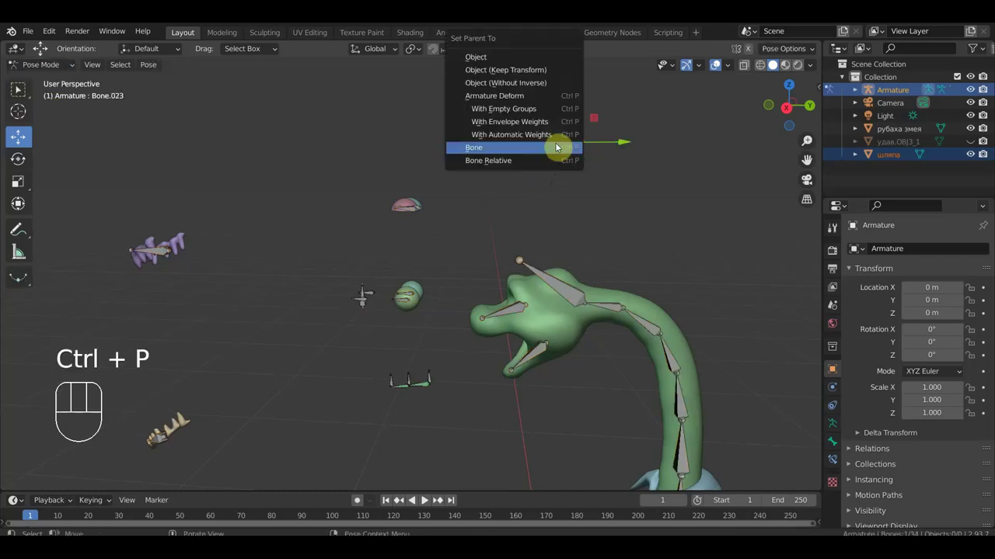
pyautogui.moveTo(322, 272); pyautogui.dragTo(350, 227)
pyautogui.moveTo(497, 362); pyautogui.dragTo(485, 266)
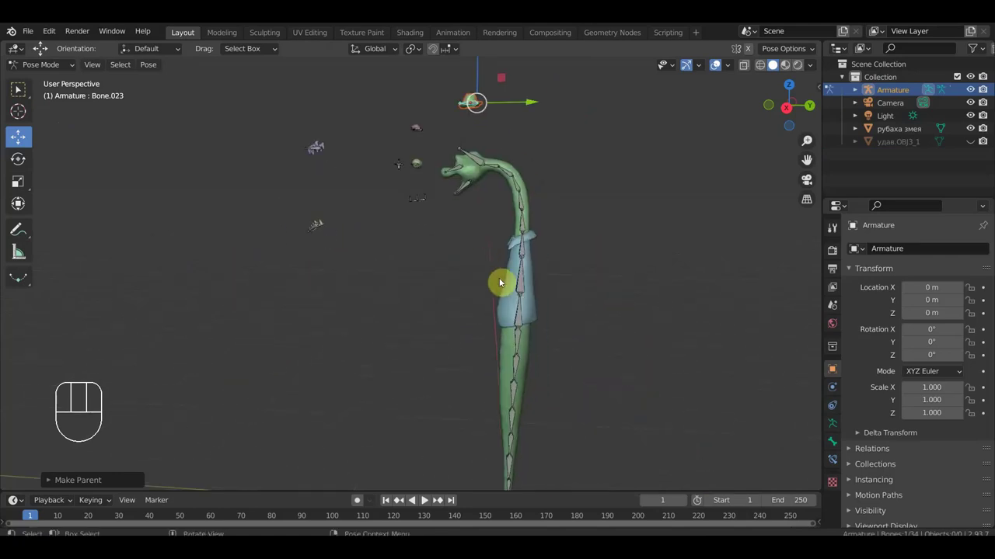
pyautogui.moveTo(479, 236); pyautogui.dragTo(460, 326)
pyautogui.moveTo(459, 319); pyautogui.dragTo(474, 314)
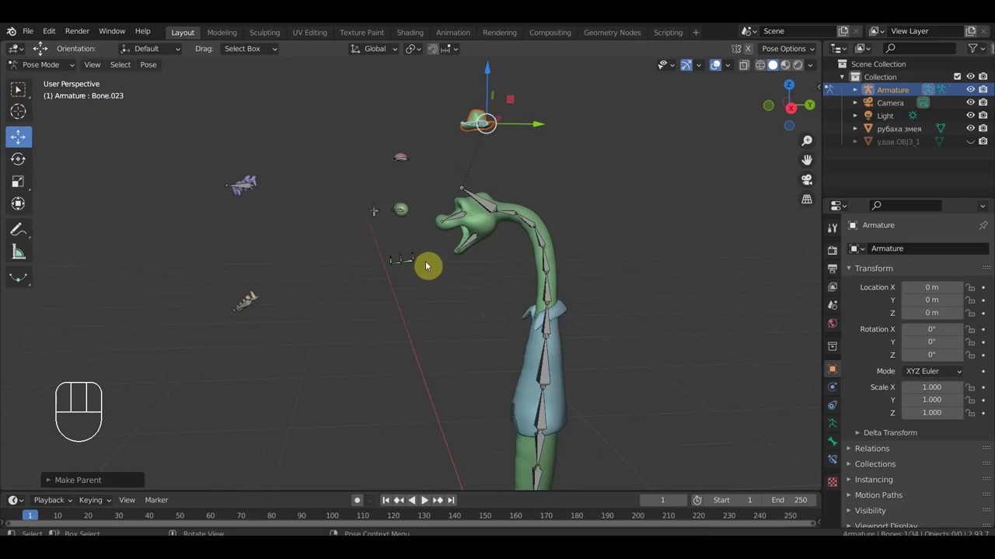
pyautogui.moveTo(428, 271); pyautogui.dragTo(429, 271)
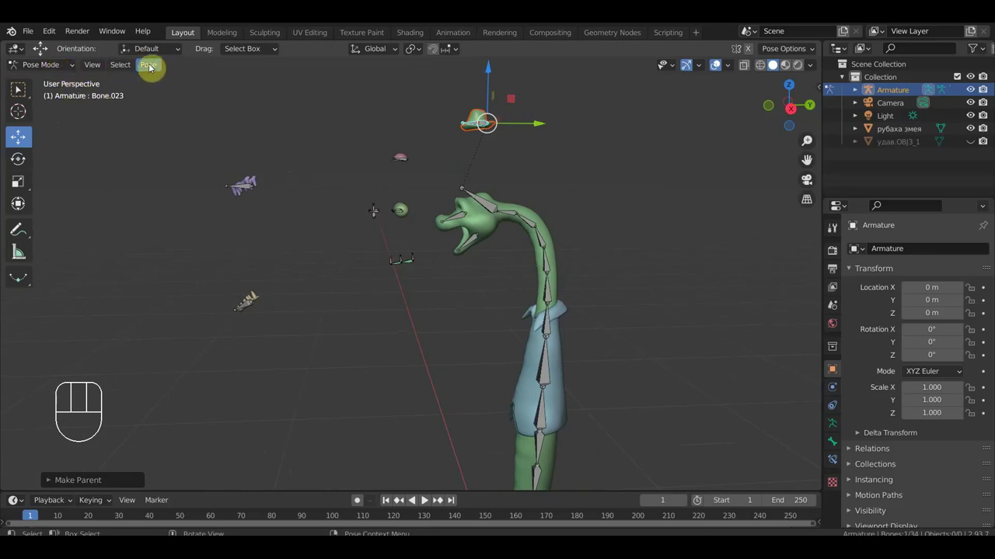
# Return to Object Mode and bring up the Add > Mesh list for a new primitive.
pyautogui.moveTo(50, 70); pyautogui.dragTo(57, 87)
pyautogui.moveTo(152, 73); pyautogui.dragTo(274, 95)
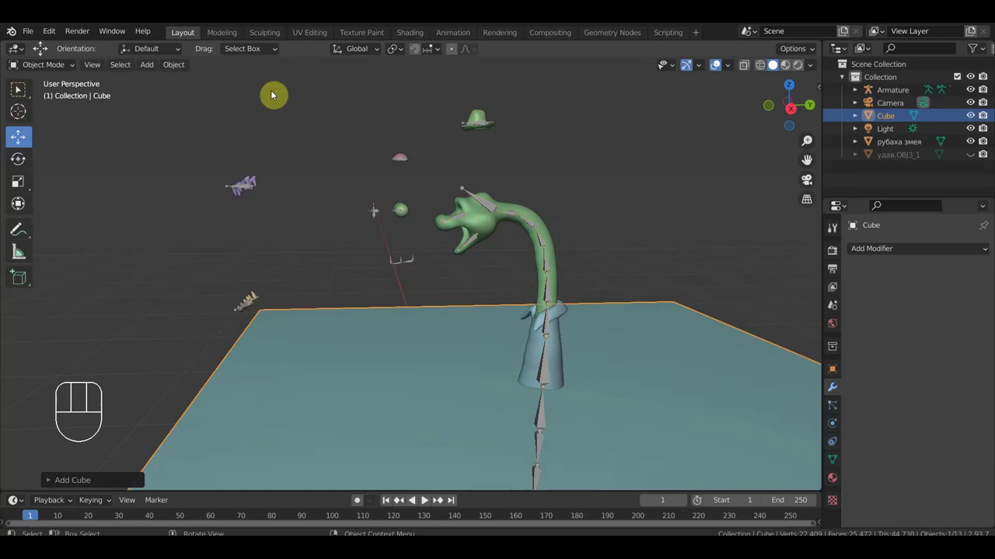
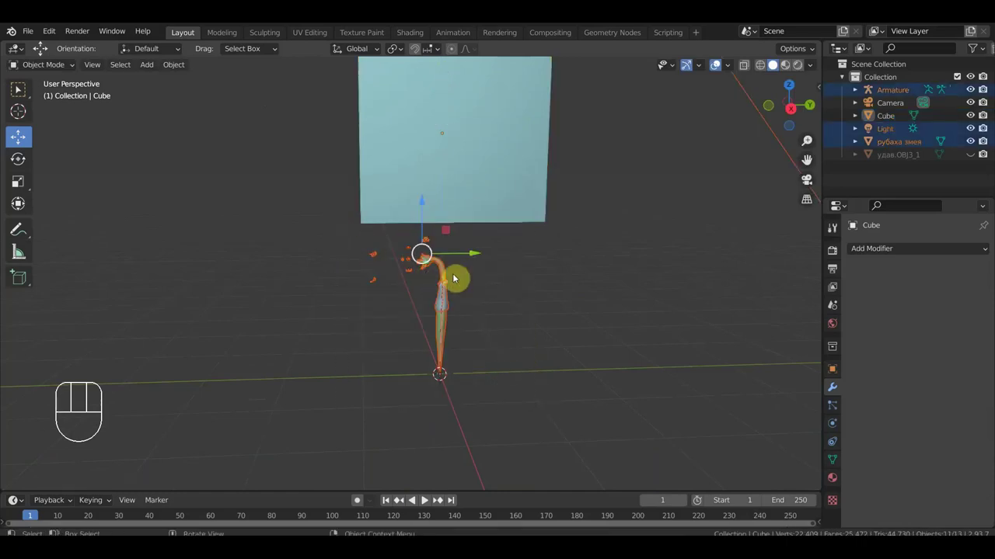
# Hide the snake, rig and other objects, then take the new cube into Edit Mode.
pyautogui.press('h')
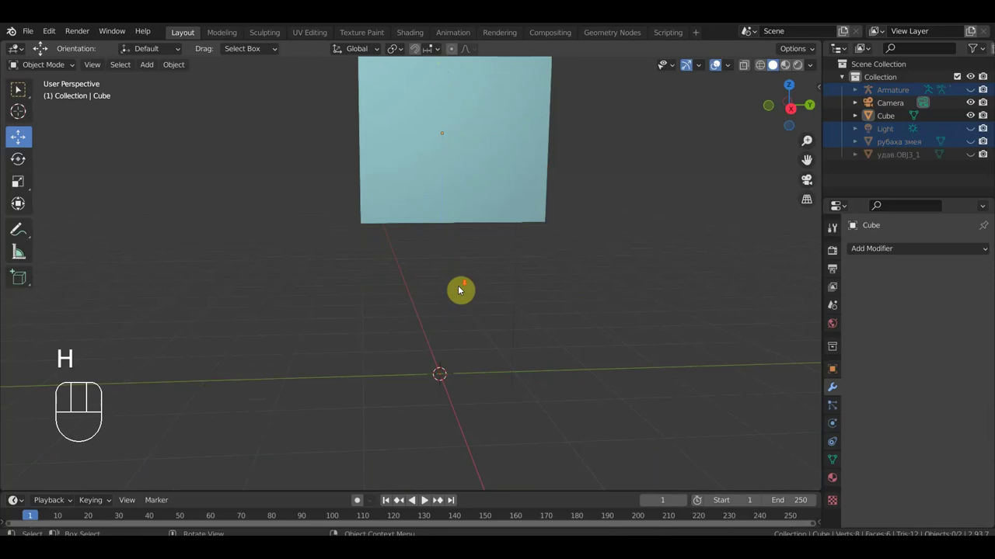
pyautogui.moveTo(470, 318); pyautogui.dragTo(470, 343)
pyautogui.click(454, 251)
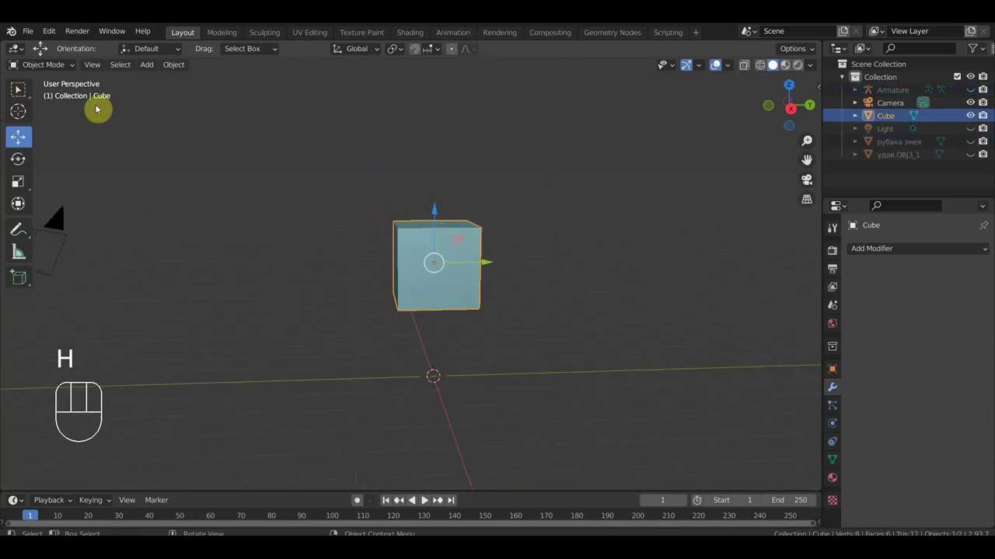
pyautogui.moveTo(56, 67); pyautogui.dragTo(19, 92)
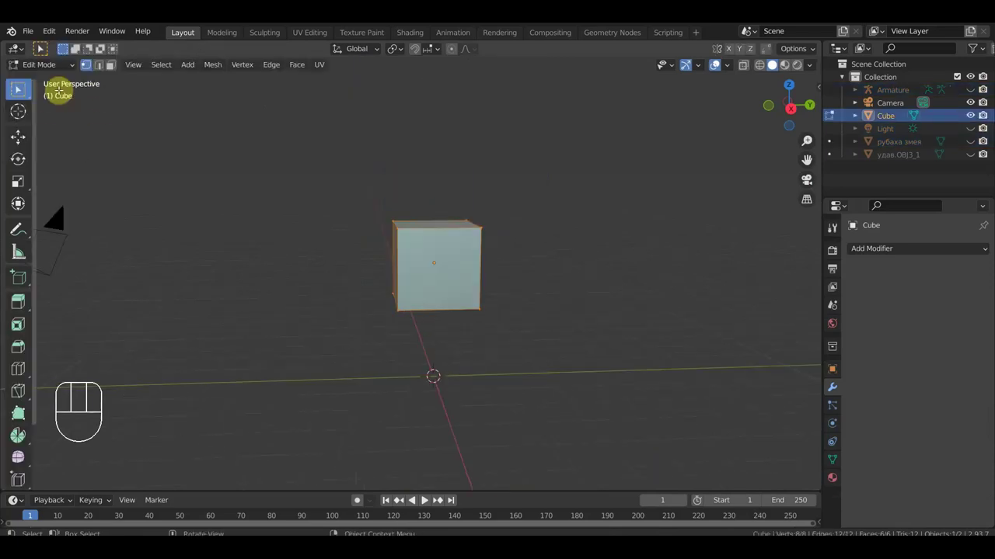
# Orbit around the cube and switch to front view (Numpad 1) ready to stretch it into a bar.
pyautogui.moveTo(19, 92); pyautogui.dragTo(19, 93)
pyautogui.moveTo(19, 92); pyautogui.dragTo(20, 92)
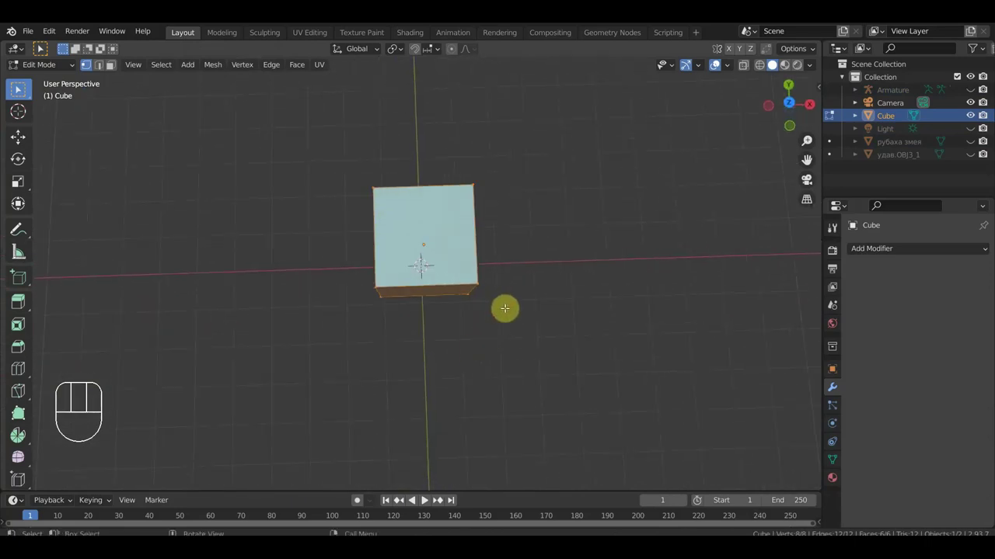
pyautogui.middleClick(20, 92)
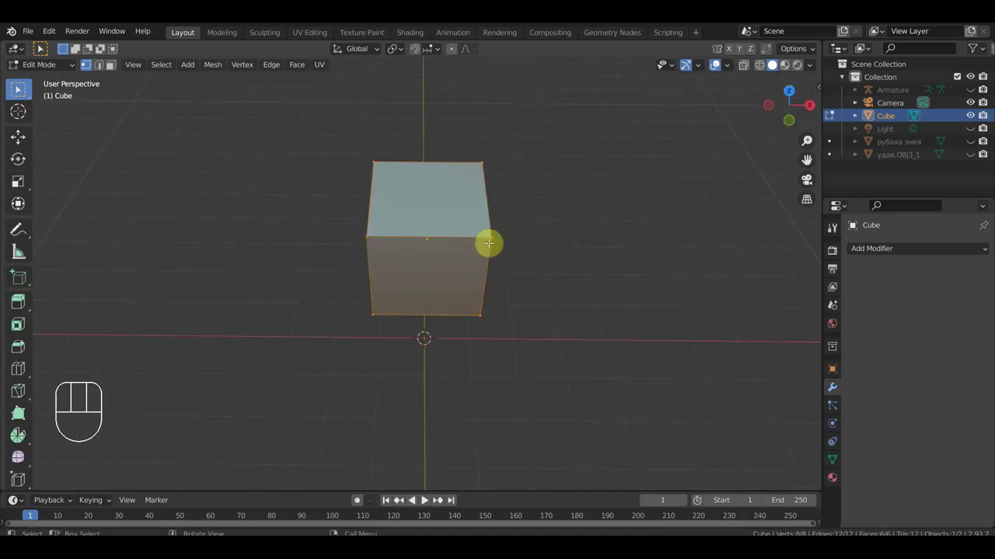
pyautogui.press('KP_1')
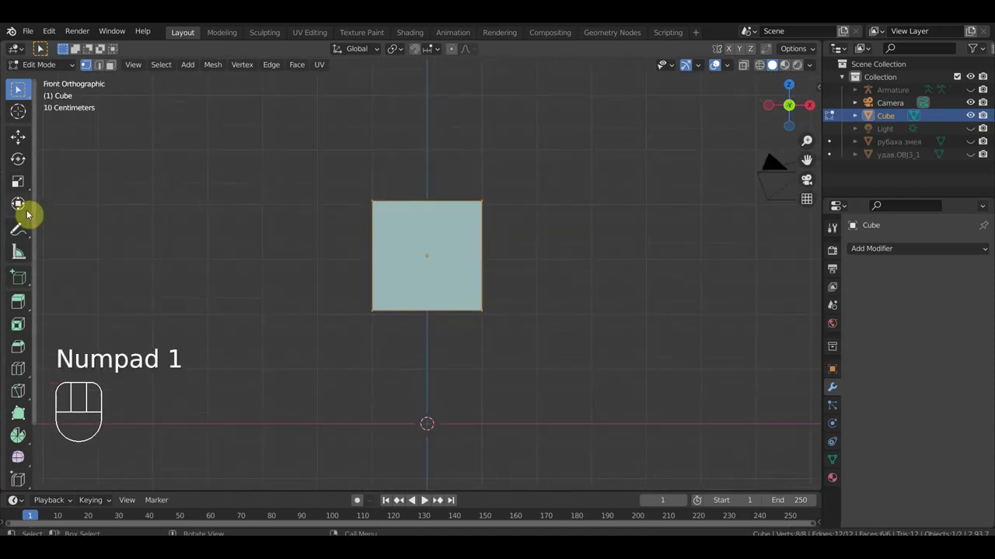
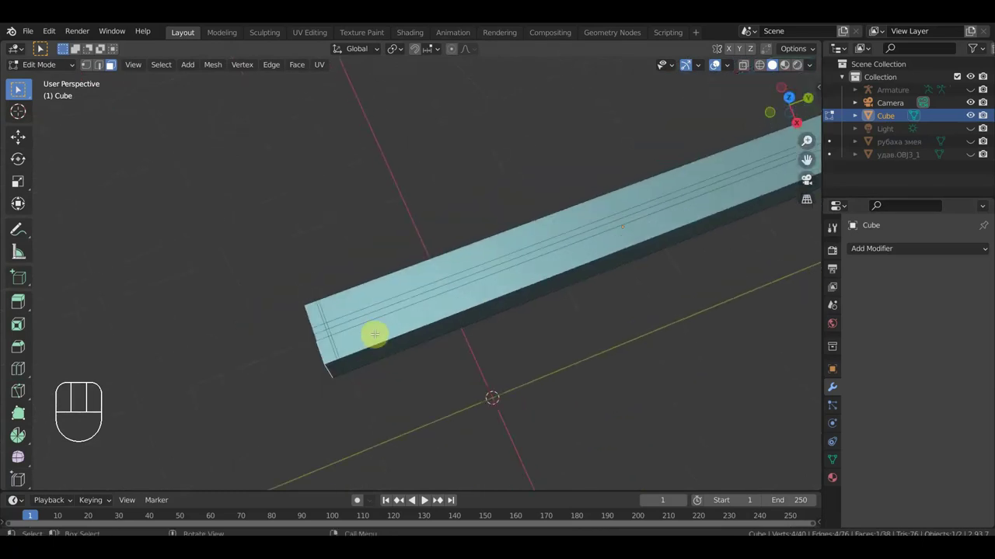
# In top view, extrude two diagonal prongs from the bar's end and nudge their tips into a fork.
pyautogui.press('KP_7')
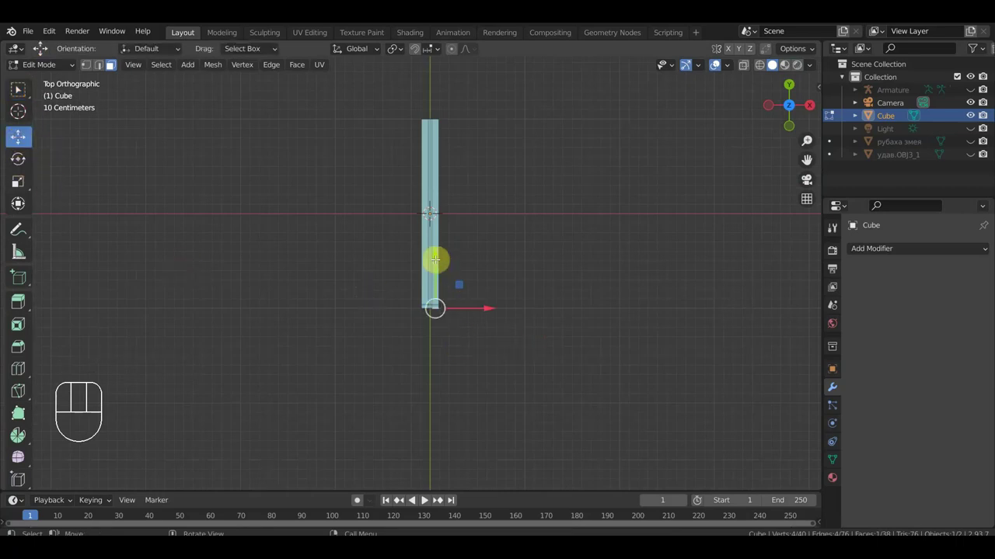
pyautogui.press('g')
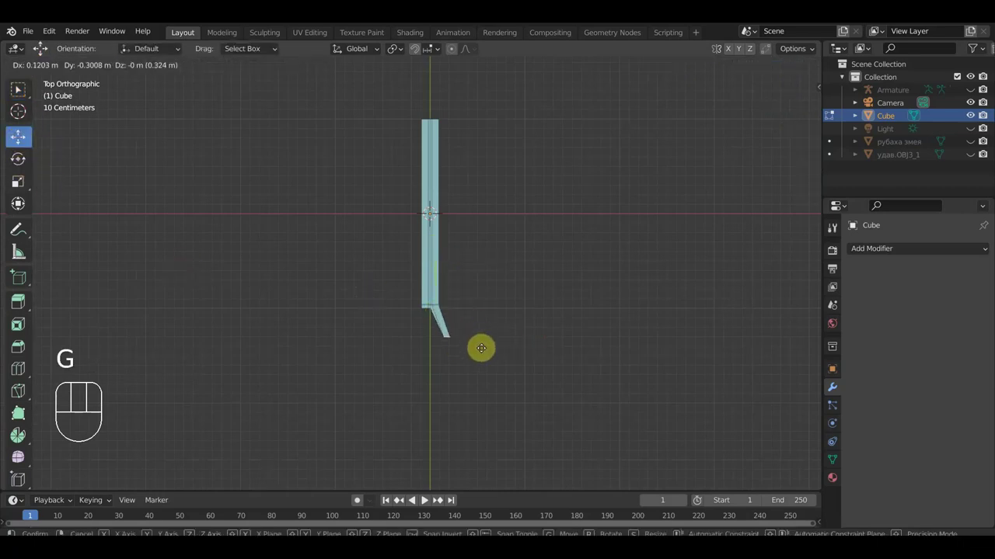
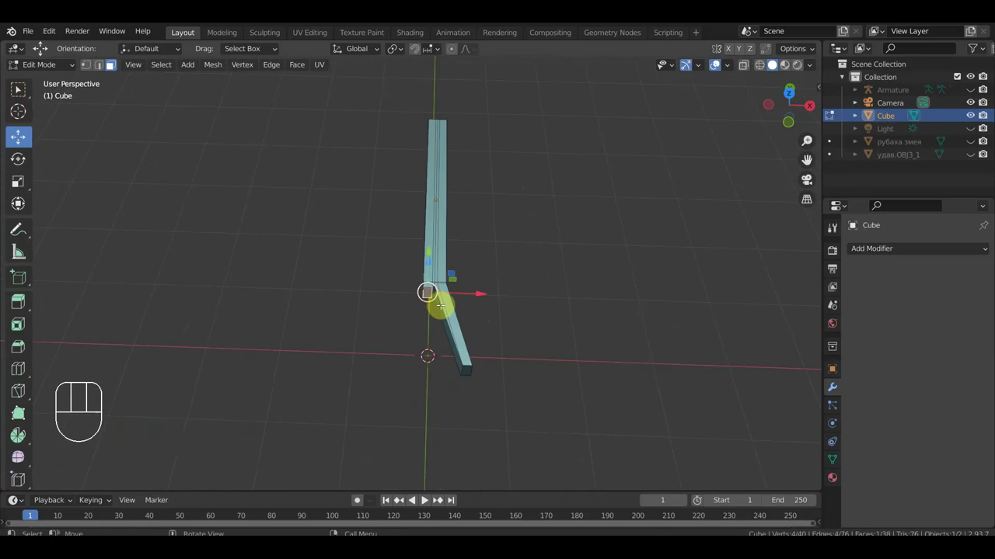
pyautogui.press('KP_7')
pyautogui.press('g')
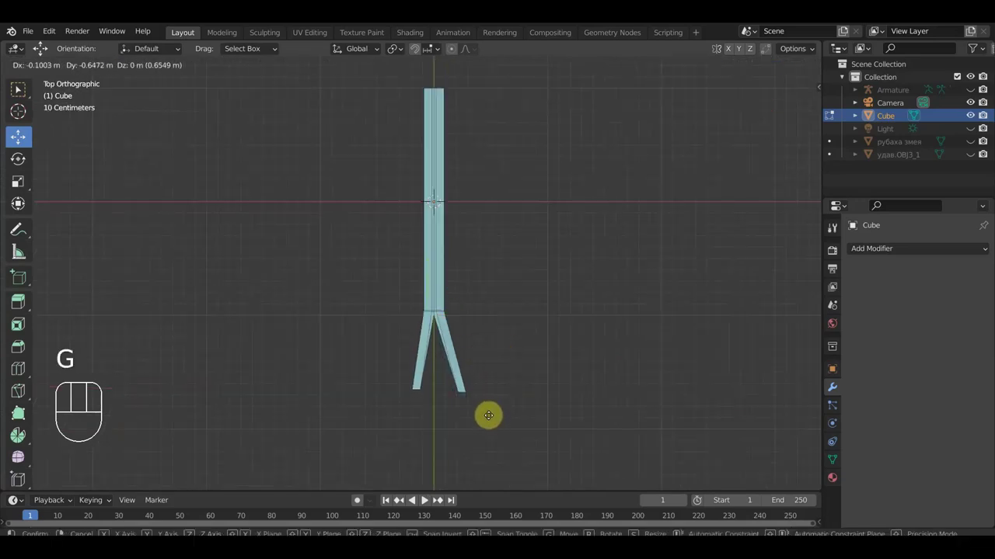
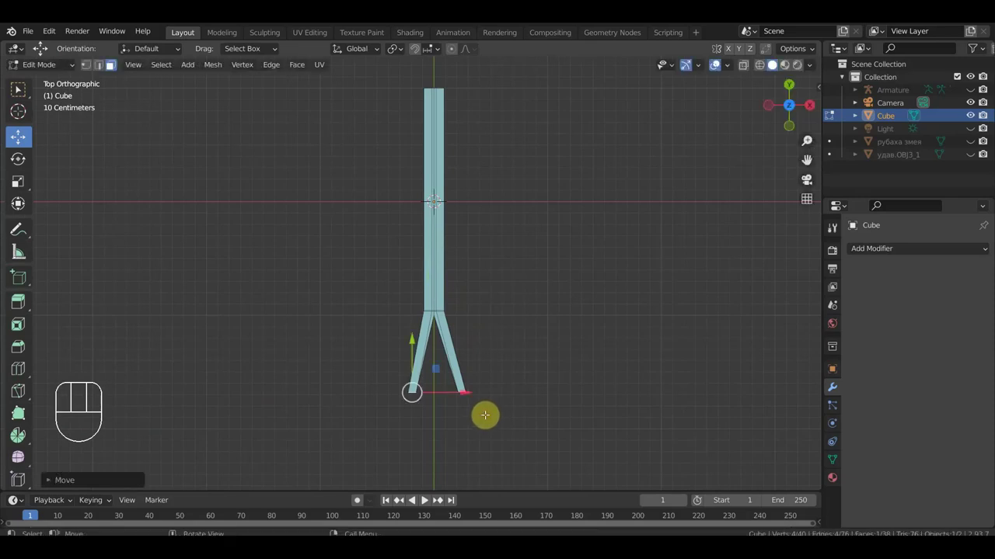
pyautogui.press('g')
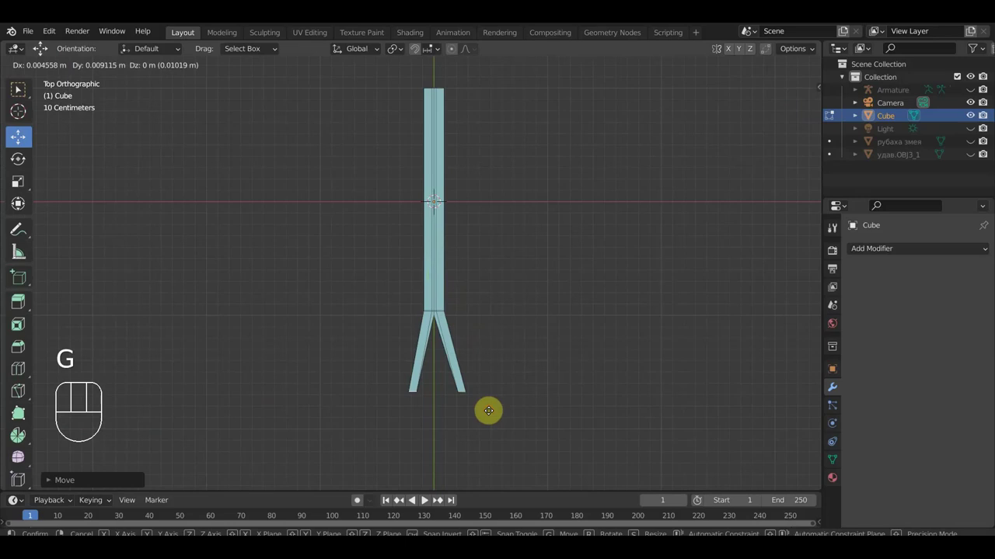
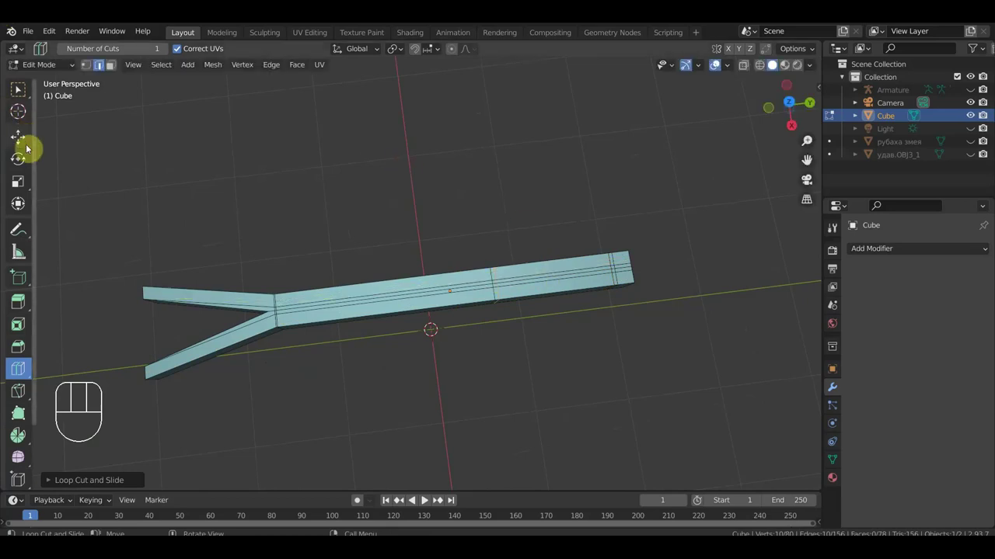
# In face select, thicken a short end section into a chunky block and check it in right view.
pyautogui.click(22, 146)
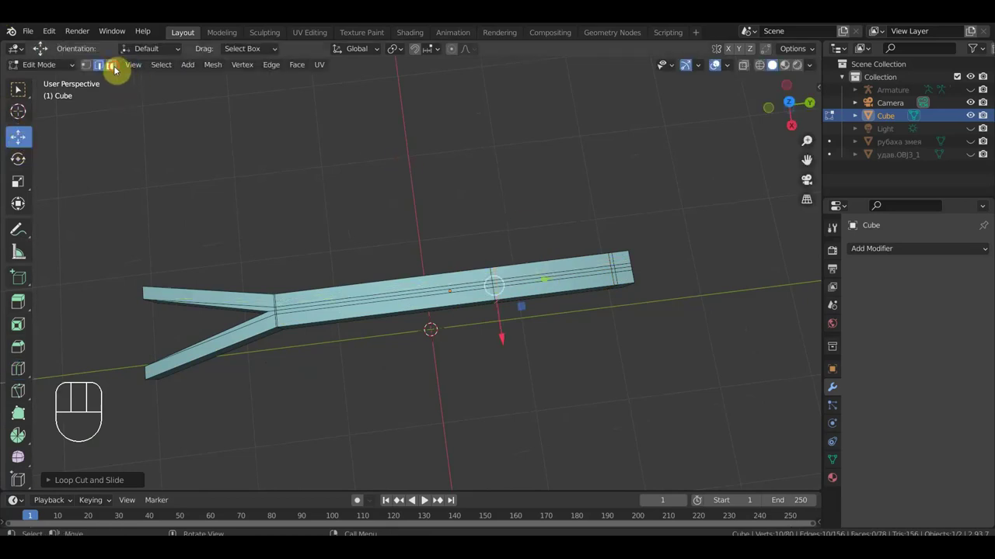
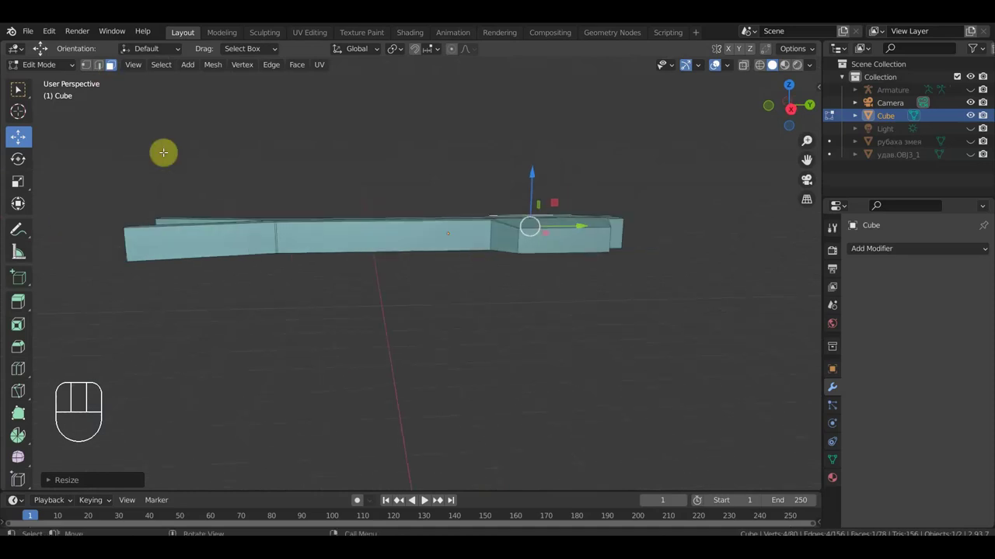
pyautogui.press('KP_3')
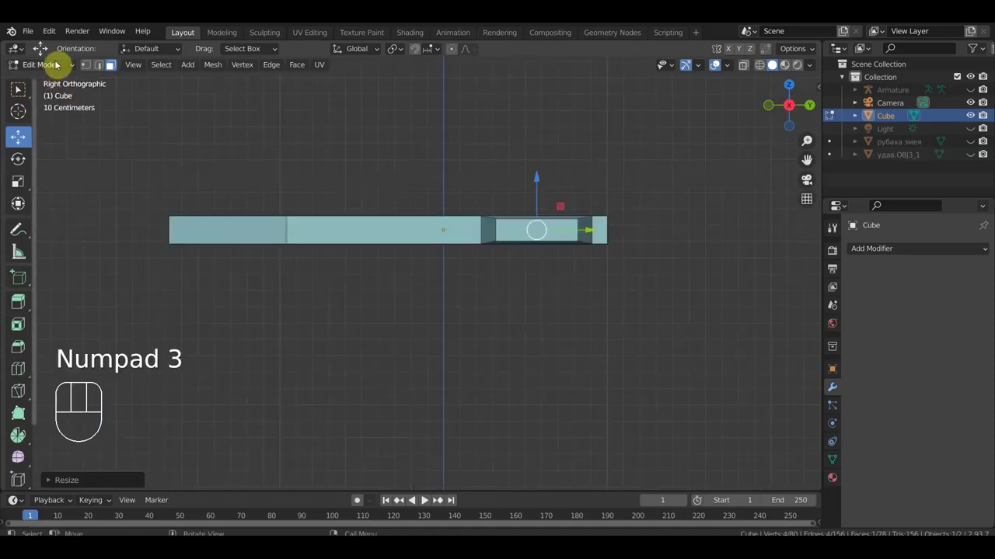
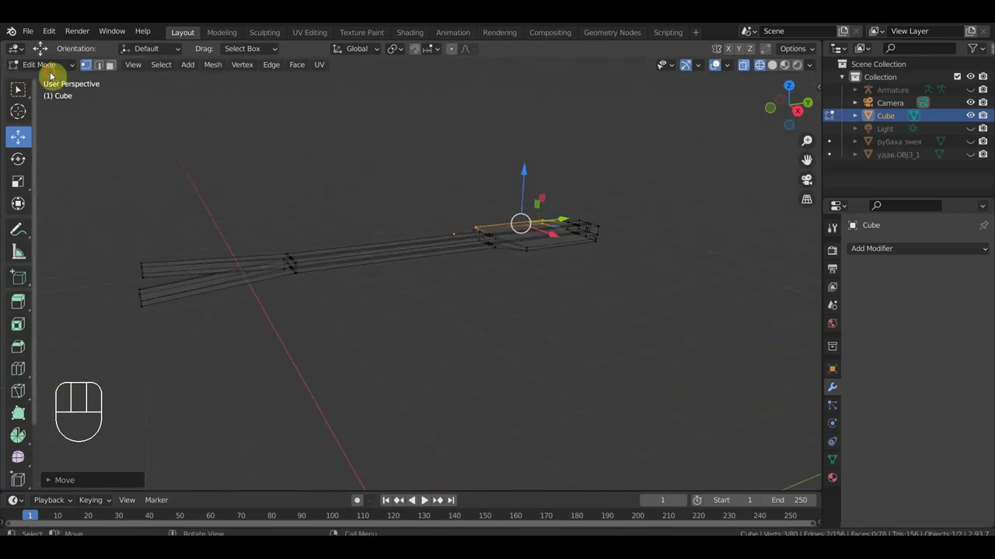
# Leave Edit Mode and create a new material for the forked bar.
pyautogui.moveTo(52, 70); pyautogui.dragTo(70, 86)
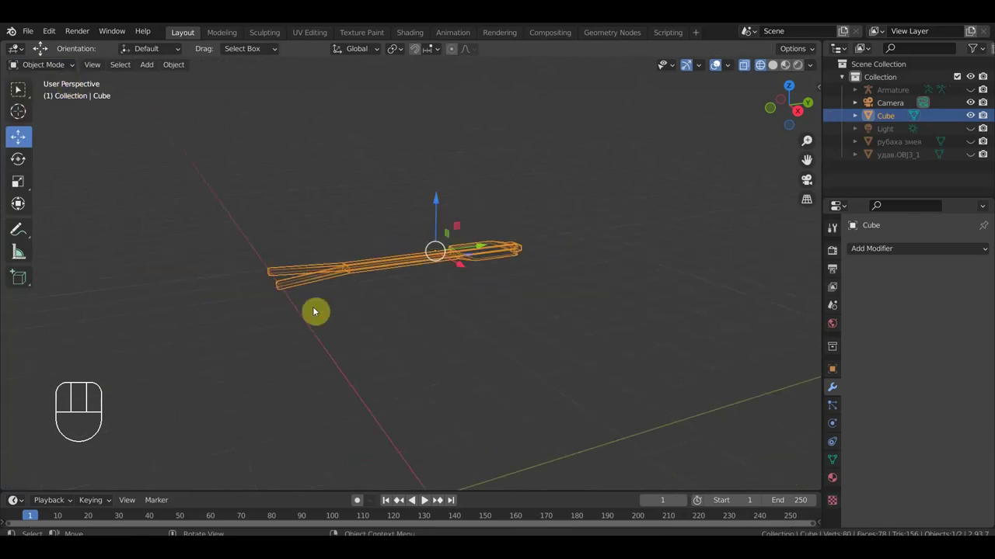
pyautogui.click(773, 72)
pyautogui.moveTo(628, 286); pyautogui.dragTo(607, 381)
pyautogui.click(505, 285)
pyautogui.rightClick(505, 285)
pyautogui.moveTo(533, 292); pyautogui.dragTo(547, 242)
pyautogui.press('s')
# Set the material's Base Color to red and unhide all objects with Alt+H.
pyautogui.click(838, 481)
pyautogui.click(936, 309)
pyautogui.click(943, 444)
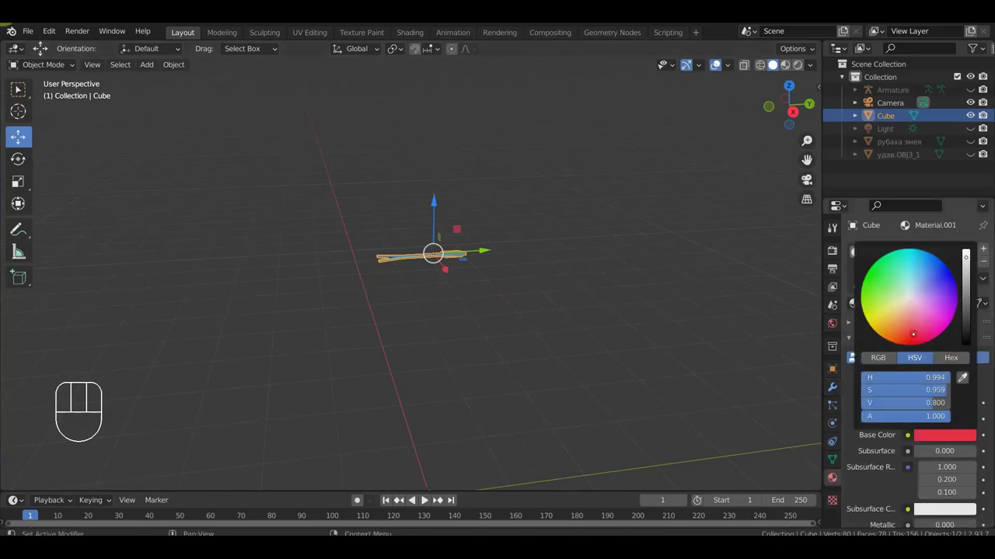
pyautogui.moveTo(578, 321); pyautogui.dragTo(669, 296)
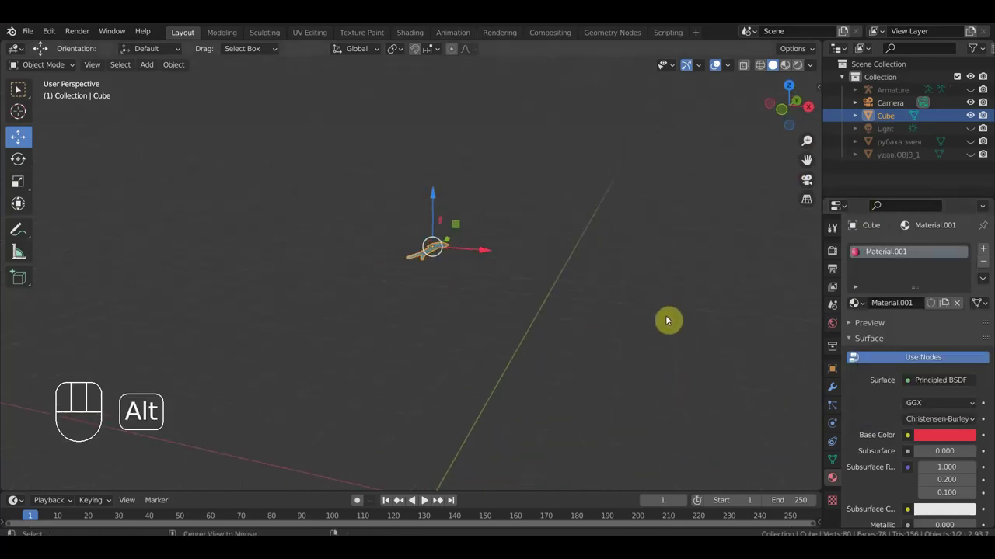
pyautogui.press('alt+h')
# Hide the camera and the light in the outliner.
pyautogui.moveTo(706, 327); pyautogui.dragTo(662, 327)
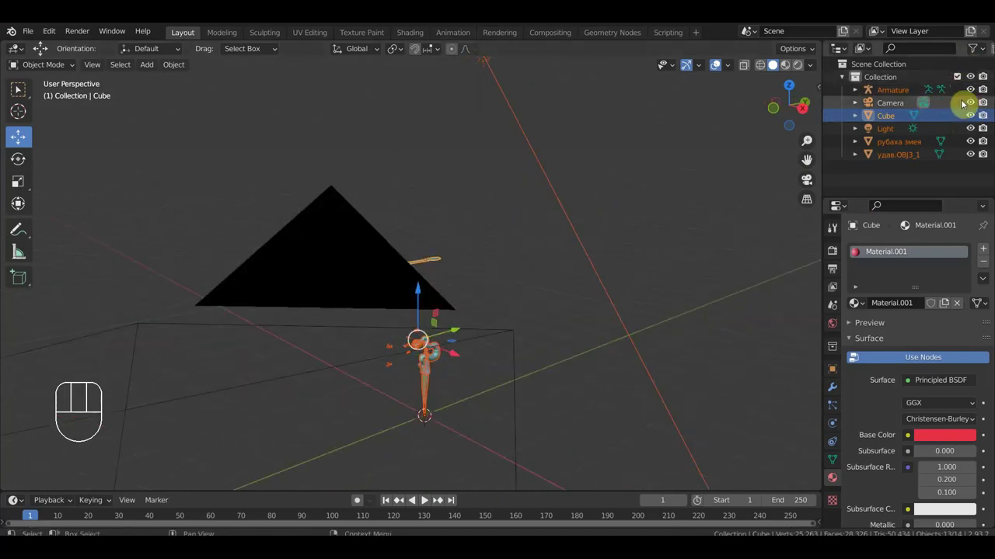
pyautogui.click(972, 109)
pyautogui.click(971, 134)
# Scale the red bar widget down to about half size in side view.
pyautogui.moveTo(521, 277); pyautogui.dragTo(518, 288)
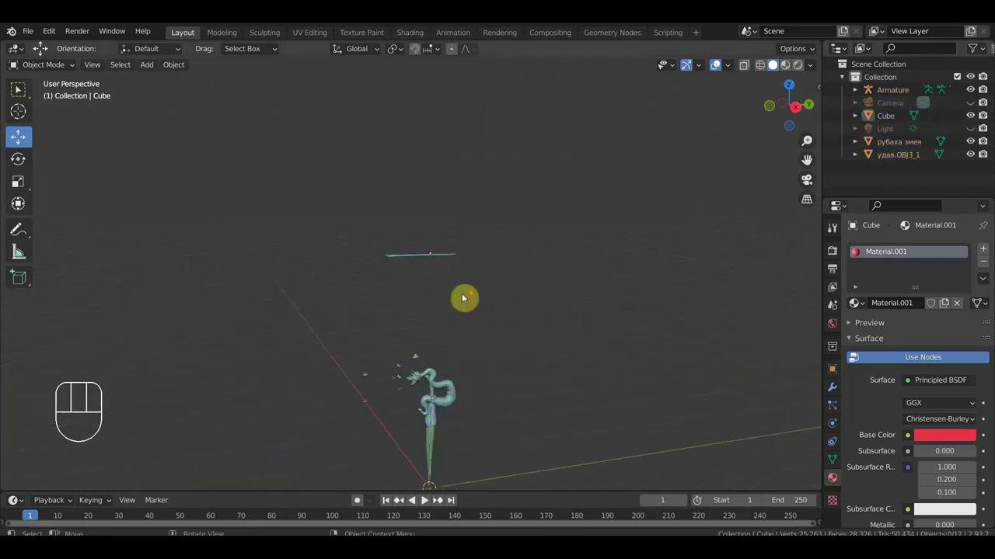
pyautogui.click(417, 258)
pyautogui.press('KP_3')
pyautogui.press('s')
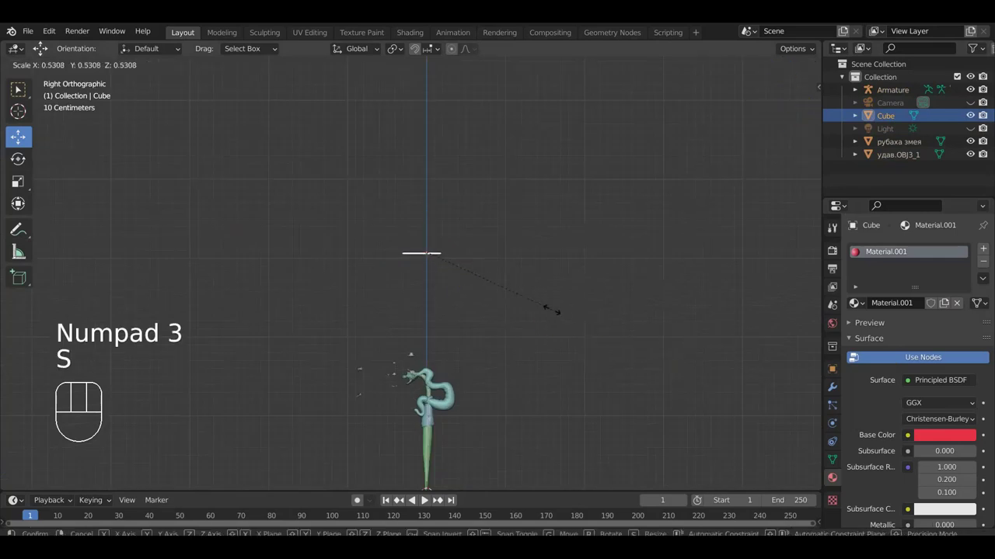
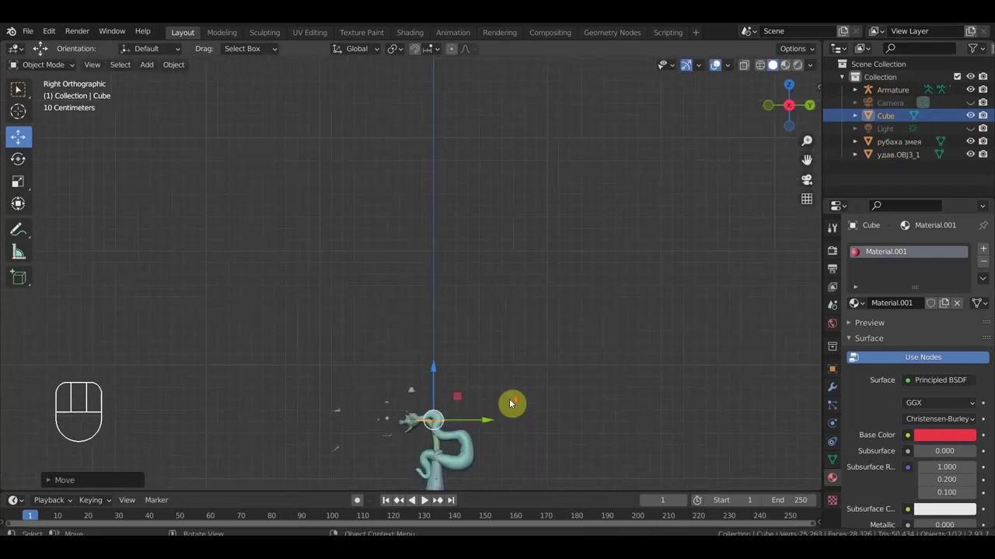
pyautogui.middleClick(519, 404)
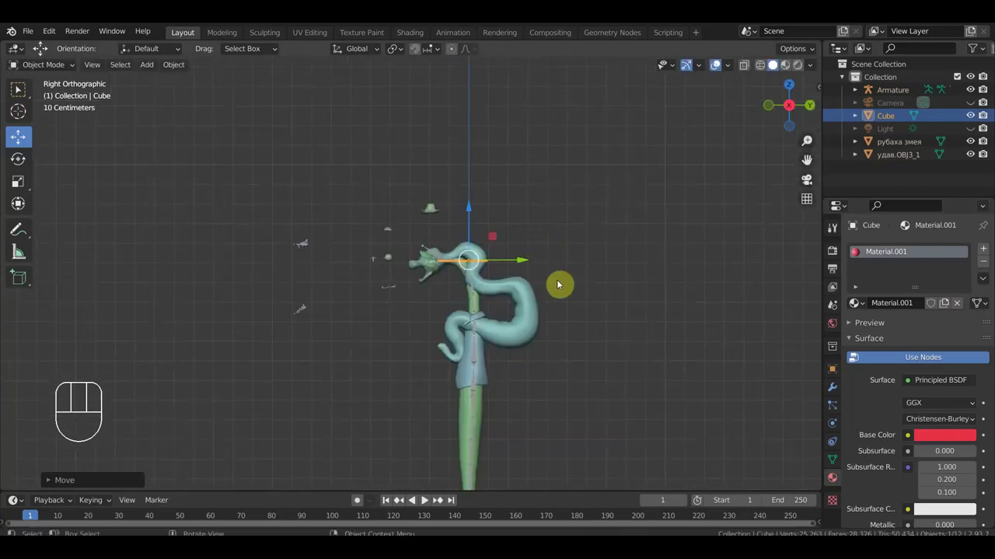
pyautogui.press('s')
# Rotate the three-spike widget slightly, hide the boa mesh, and parent the widget to the Armature.
pyautogui.click(557, 280)
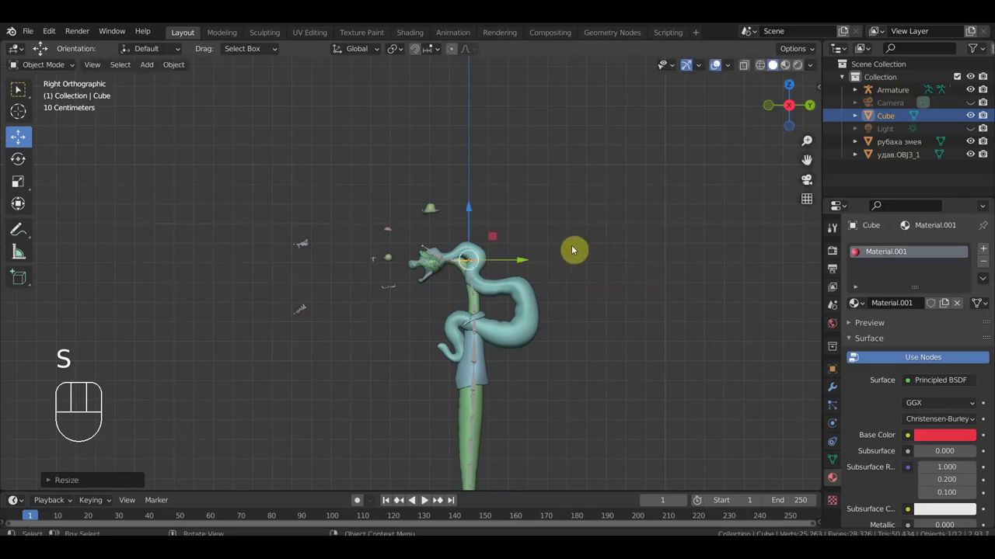
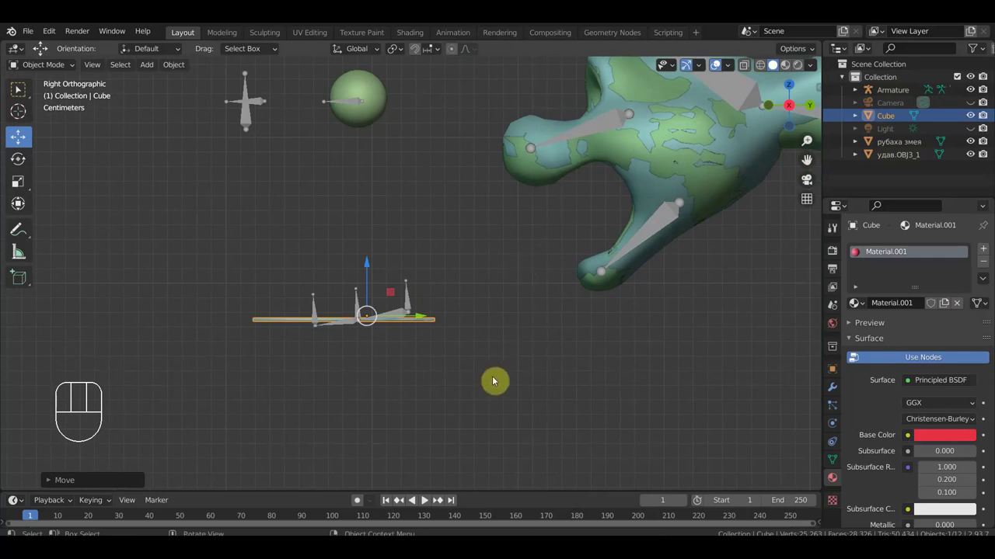
pyautogui.press('r')
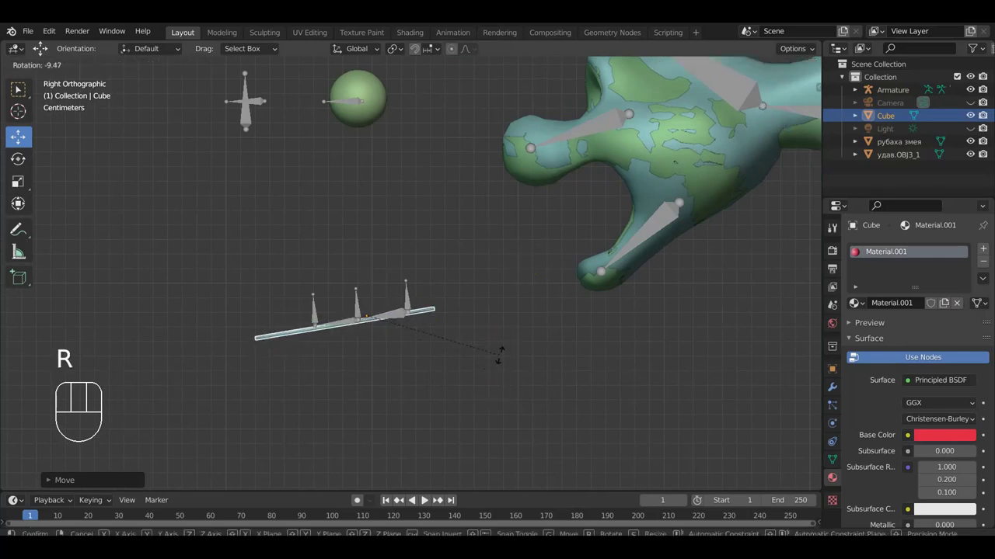
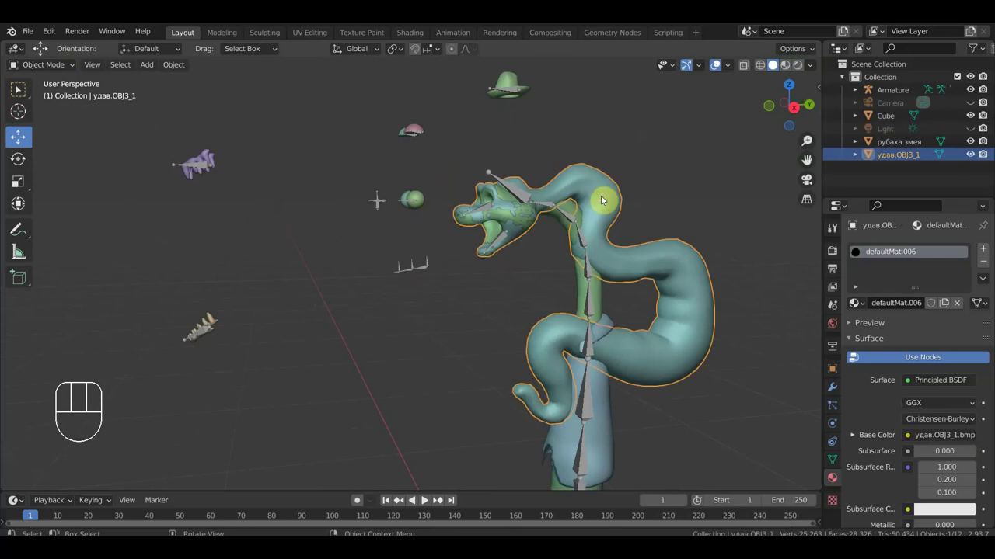
pyautogui.press('h')
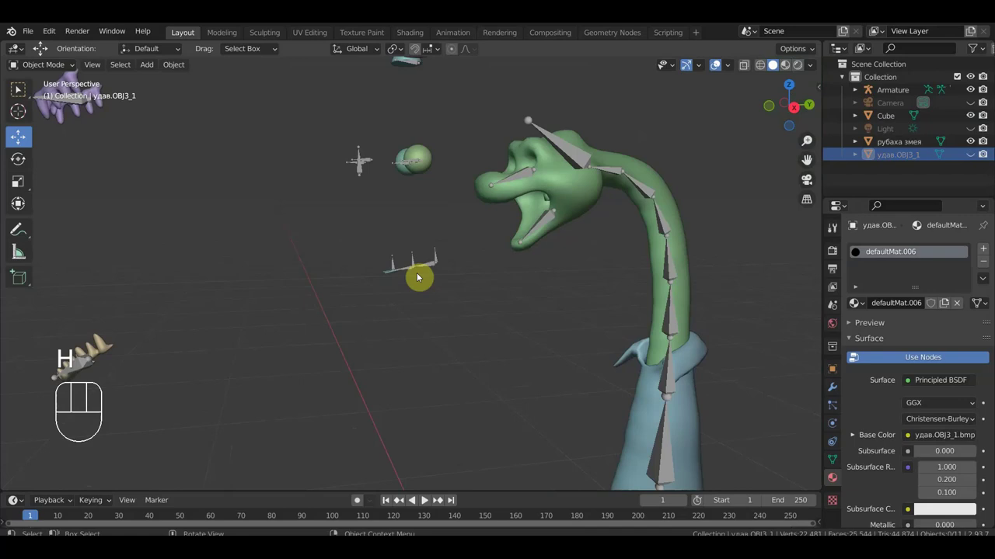
pyautogui.click(390, 276)
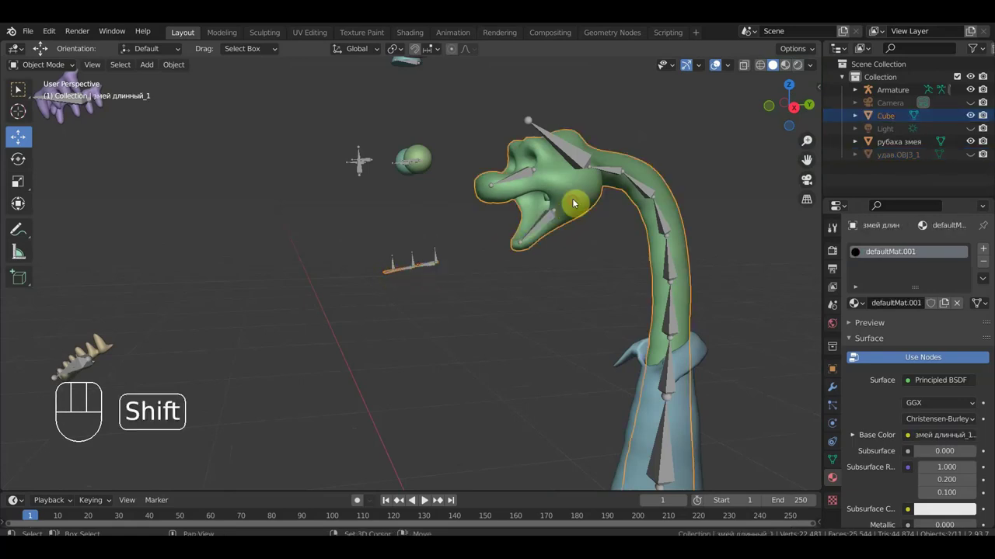
pyautogui.click(552, 139)
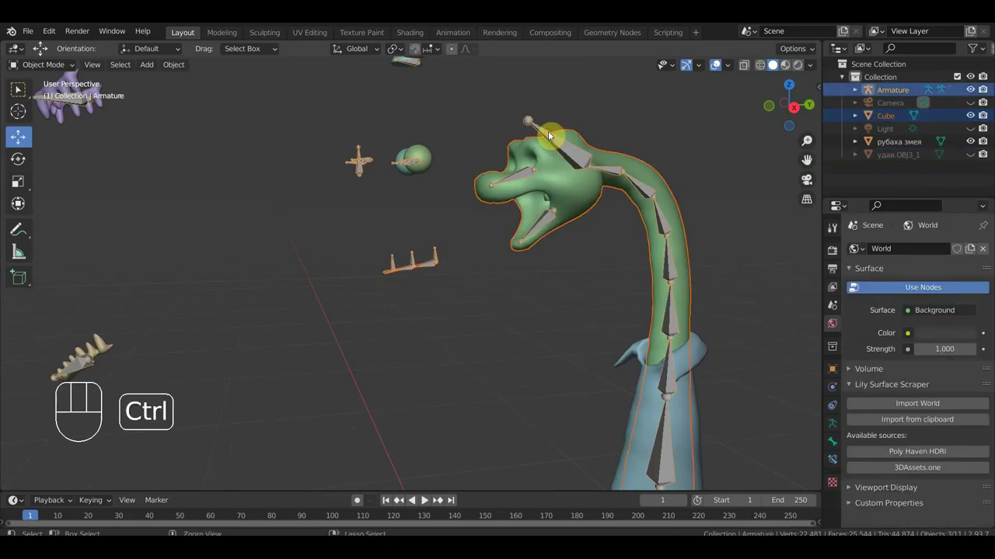
pyautogui.press('ctrl+p')
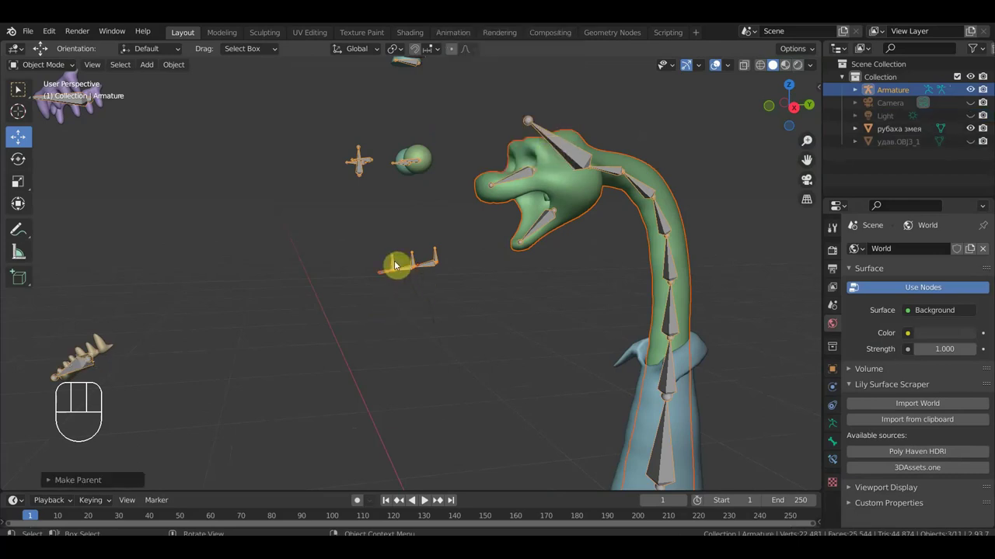
pyautogui.moveTo(51, 68); pyautogui.dragTo(180, 156)
pyautogui.click(383, 277)
pyautogui.click(585, 196)
pyautogui.click(568, 159)
pyautogui.press('ctrl+p')
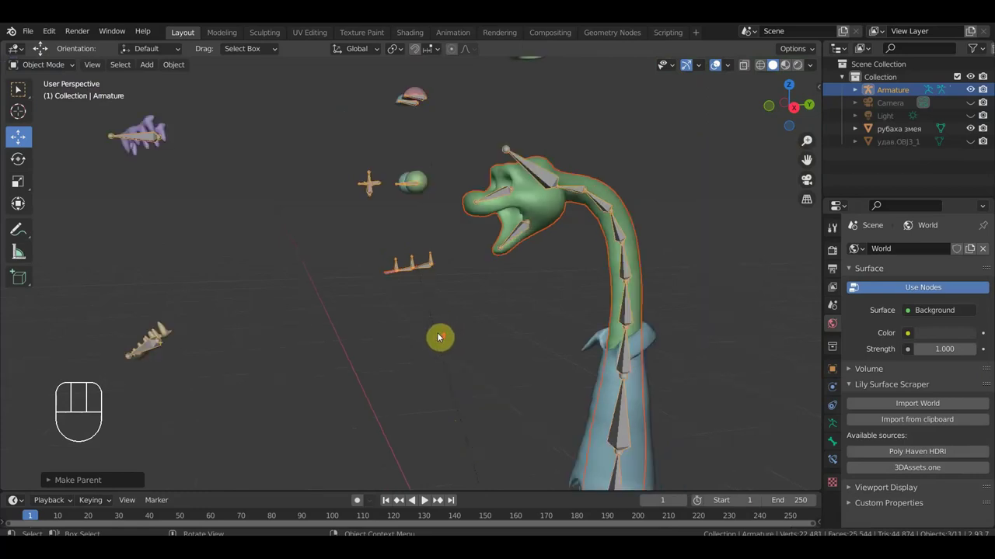
pyautogui.click(384, 256)
pyautogui.moveTo(47, 69); pyautogui.dragTo(50, 108)
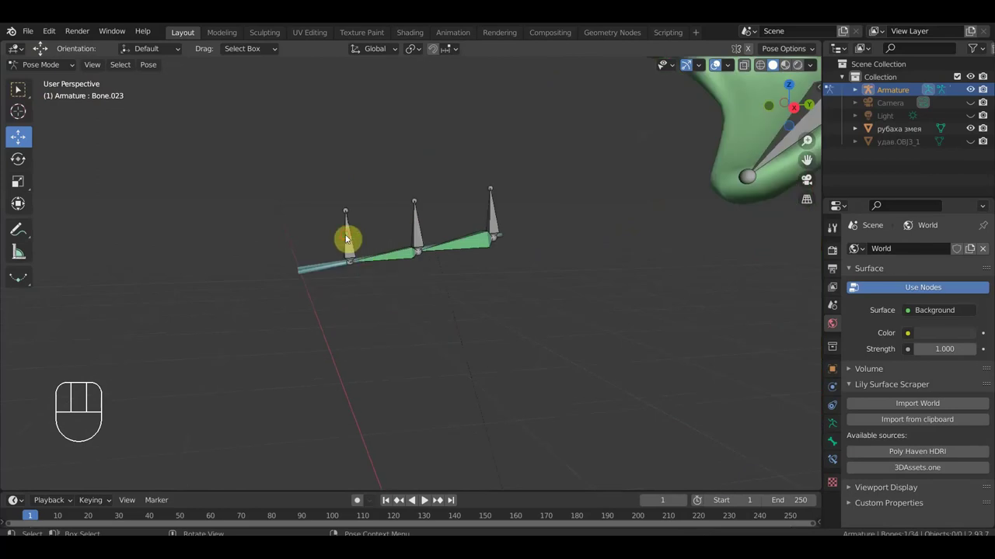
pyautogui.press('g')
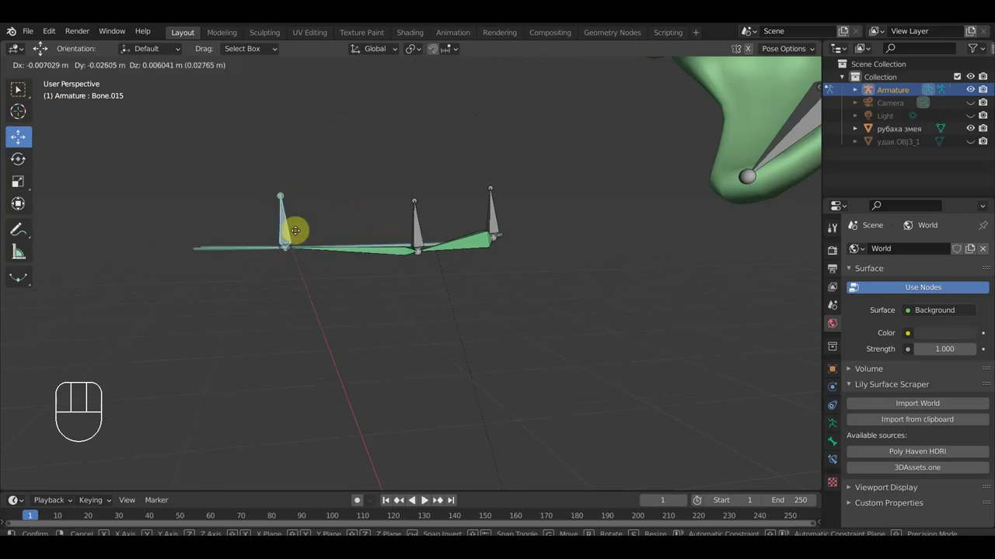
pyautogui.click(395, 254)
pyautogui.moveTo(394, 273); pyautogui.dragTo(387, 318)
pyautogui.moveTo(470, 368); pyautogui.dragTo(528, 362)
pyautogui.press('g')
pyautogui.click(485, 370)
pyautogui.middleClick(482, 341)
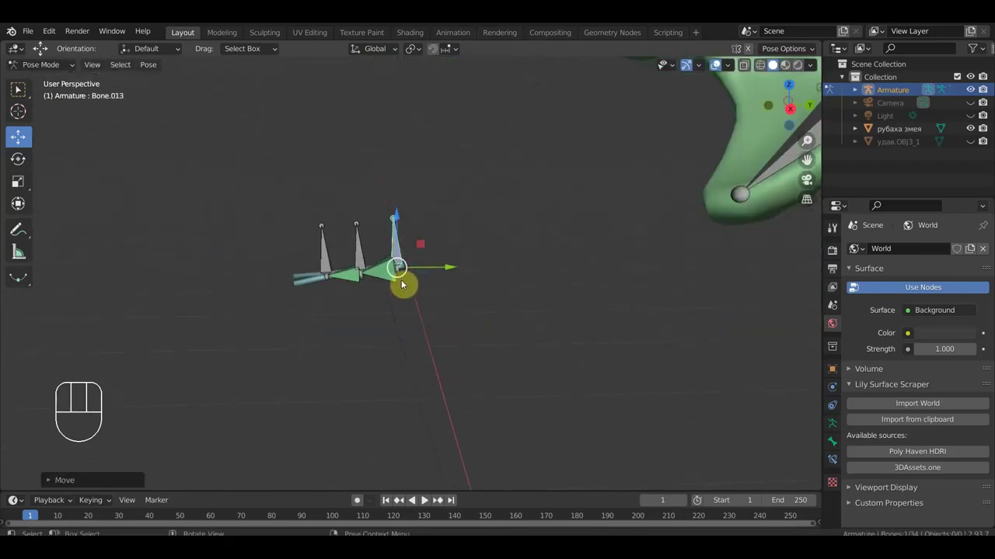
pyautogui.press('g')
pyautogui.click(276, 208)
pyautogui.click(356, 263)
pyautogui.press('g')
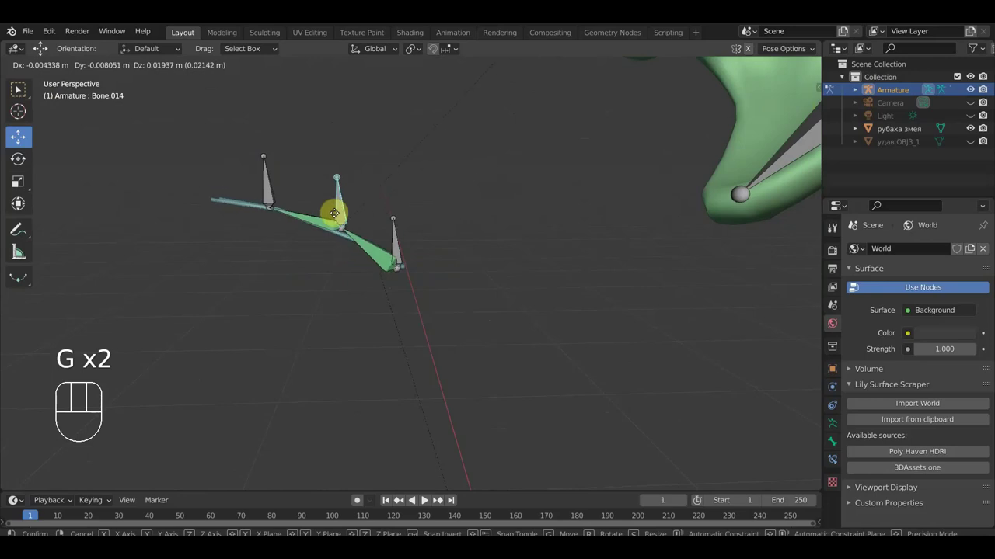
pyautogui.click(329, 201)
pyautogui.moveTo(385, 235); pyautogui.dragTo(383, 239)
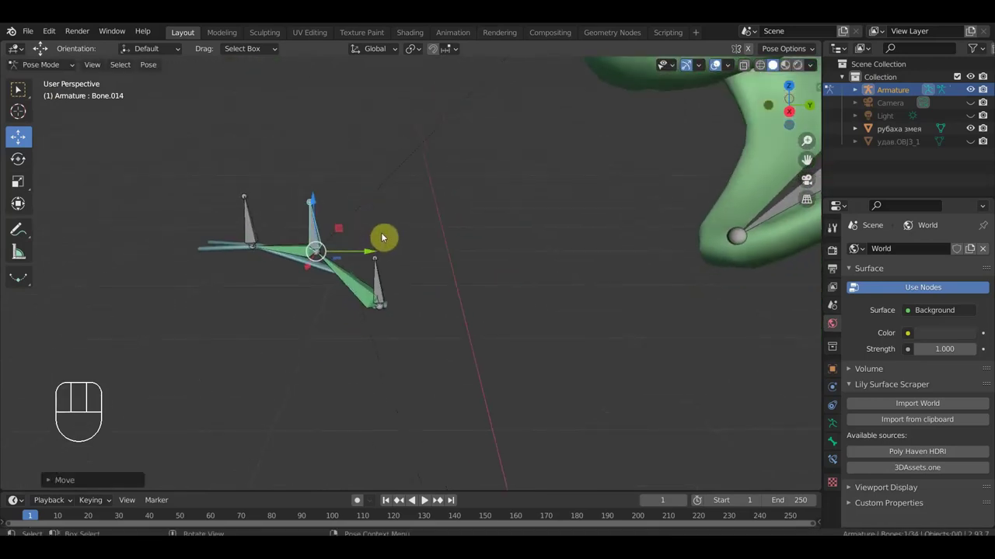
pyautogui.press('ctrl+z')
pyautogui.press('ctrl+z')
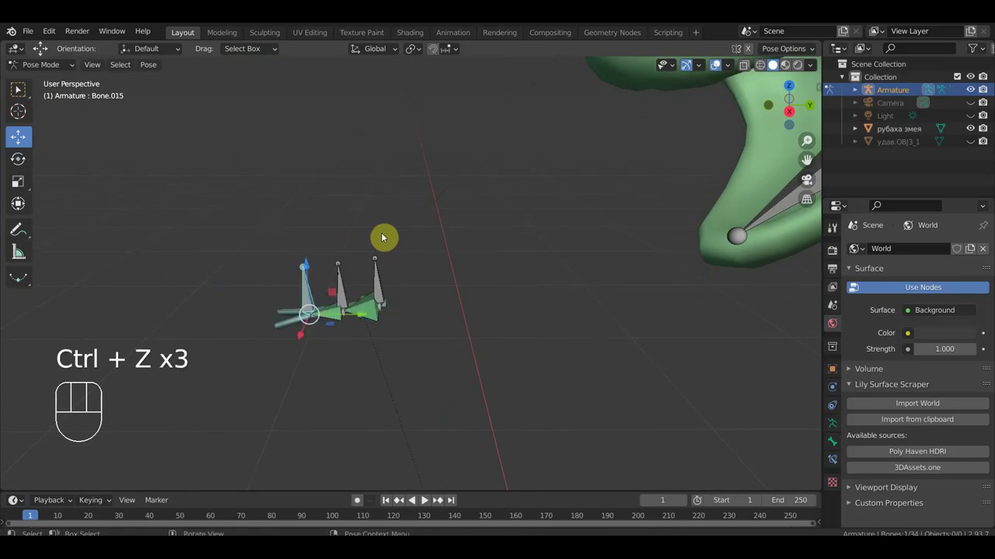
pyautogui.press('ctrl+z')
pyautogui.press('ctrl+z')
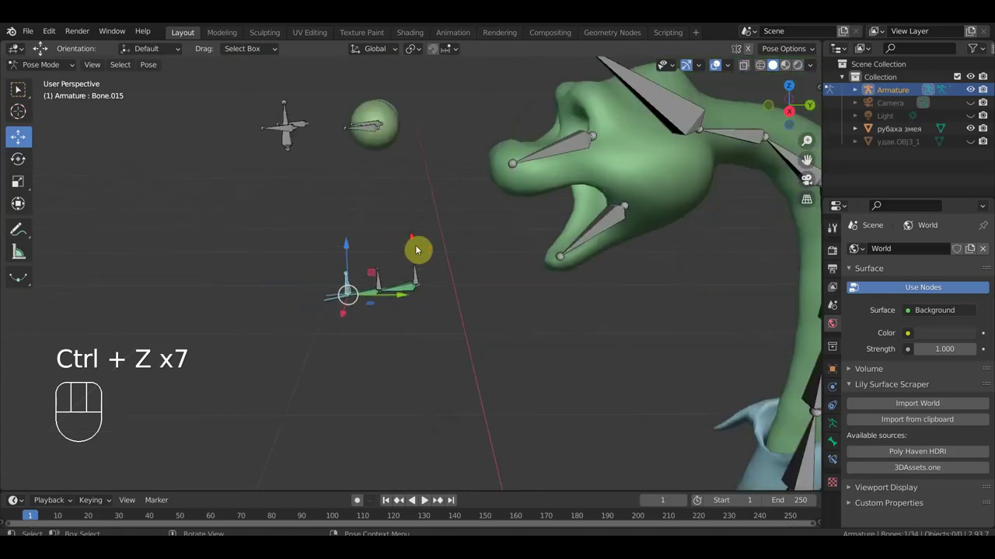
pyautogui.moveTo(42, 68); pyautogui.dragTo(106, 110)
pyautogui.moveTo(541, 319); pyautogui.dragTo(608, 330)
pyautogui.moveTo(619, 328); pyautogui.dragTo(540, 216)
# Parent the shirt mesh to the Armature with Empty/Armature Deform.
pyautogui.click(493, 266)
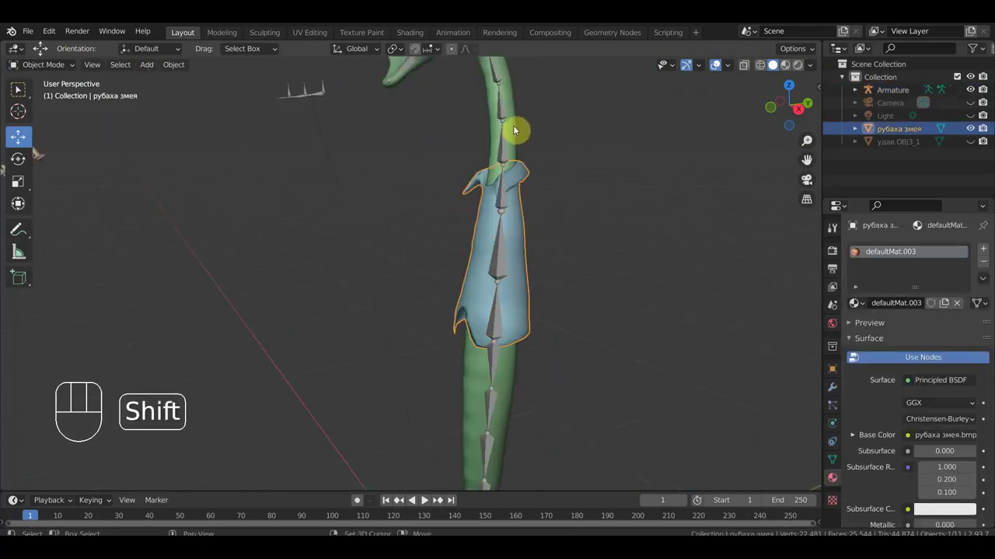
pyautogui.click(502, 112)
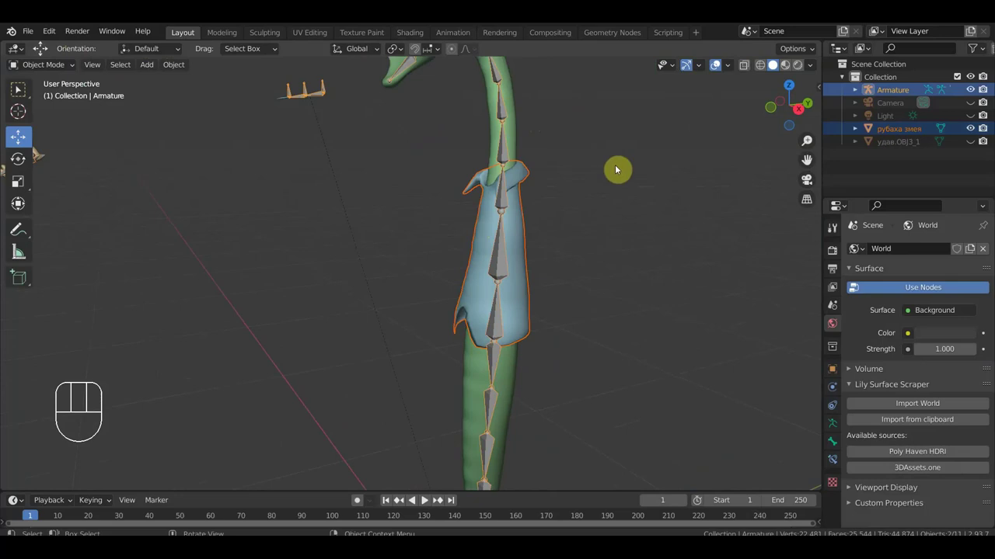
pyautogui.press('ctrl+shift+c')
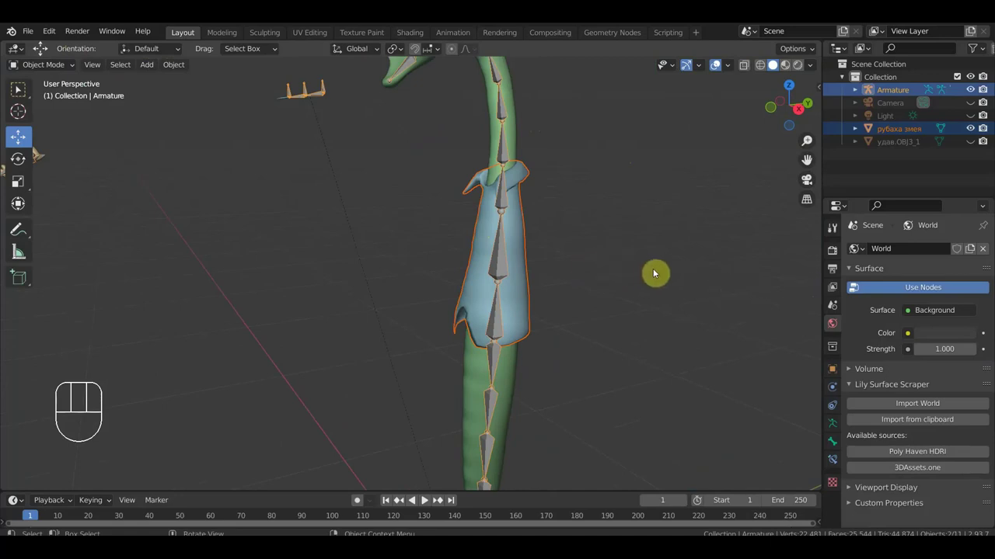
pyautogui.press('ctrl+p')
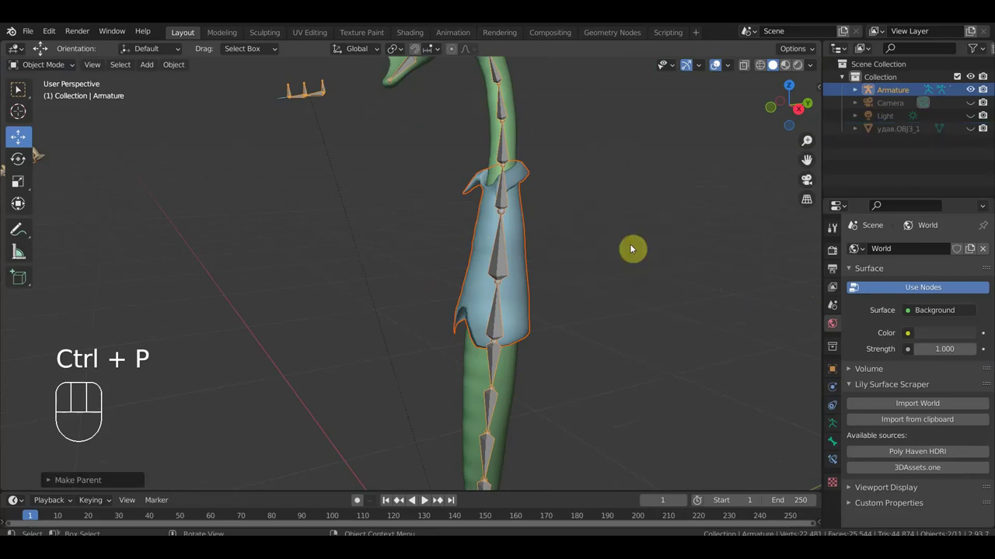
# Add a Data Transfer modifier copying the snake's vertex groups to the shirt and apply it.
pyautogui.click(528, 180)
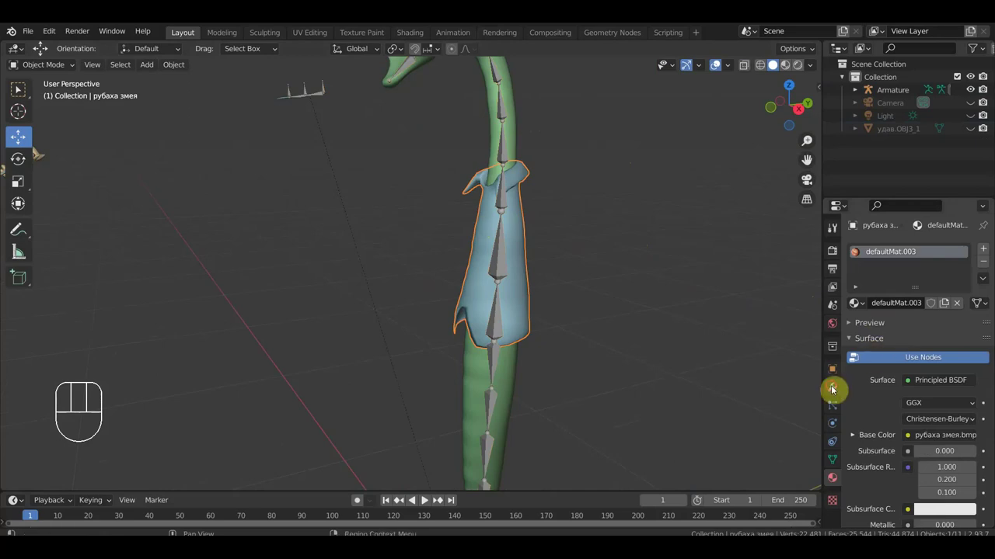
pyautogui.moveTo(883, 253); pyautogui.dragTo(635, 293)
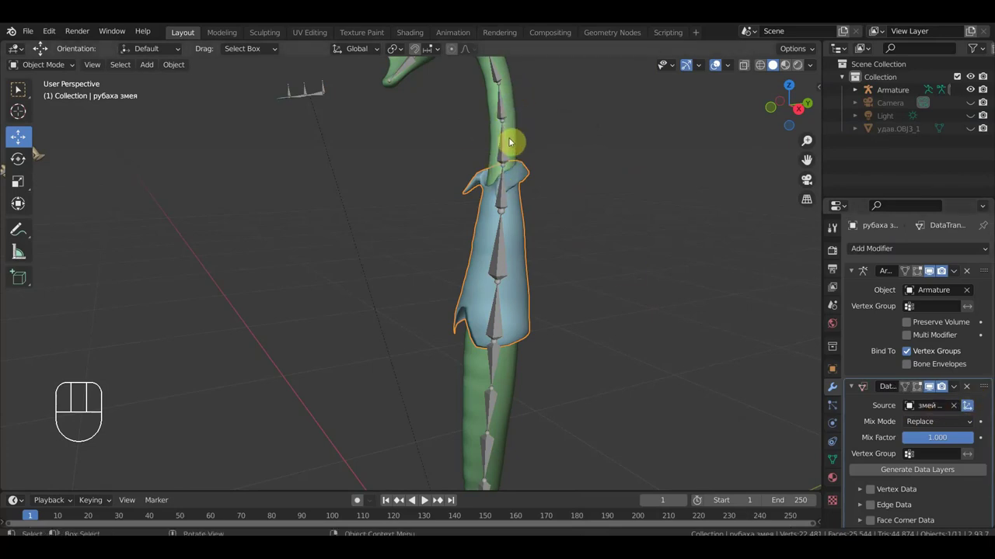
pyautogui.click(872, 494)
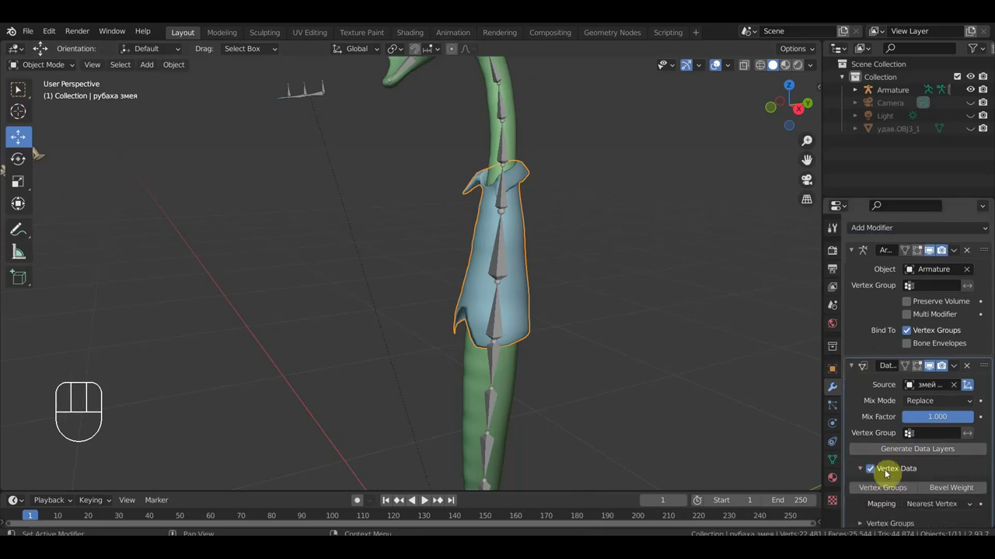
pyautogui.click(882, 492)
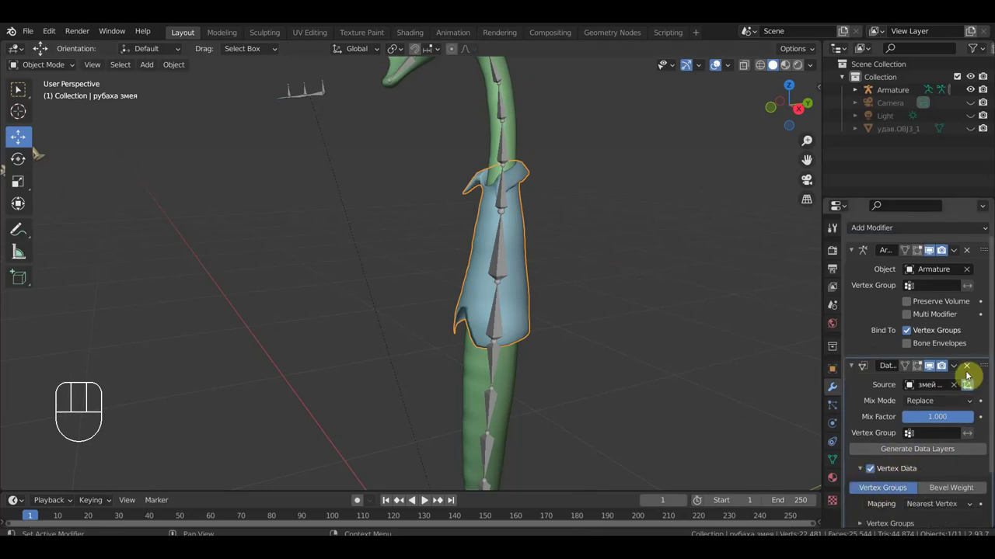
pyautogui.moveTo(959, 370); pyautogui.dragTo(933, 382)
pyautogui.moveTo(611, 376); pyautogui.dragTo(511, 367)
pyautogui.click(516, 343)
pyautogui.moveTo(519, 340); pyautogui.dragTo(496, 339)
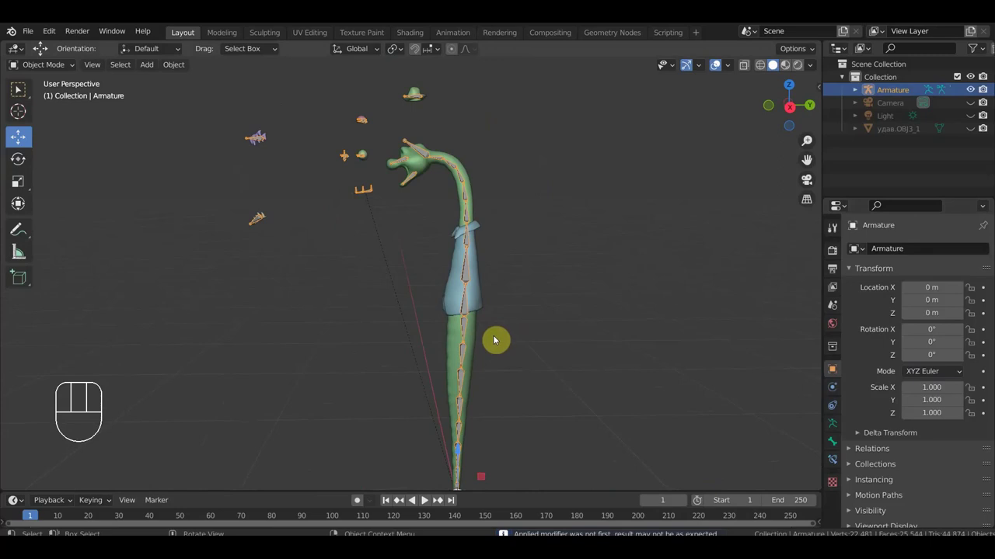
# Save the .blend file and orbit around the snake's head to inspect the rig.
pyautogui.moveTo(500, 345); pyautogui.dragTo(487, 343)
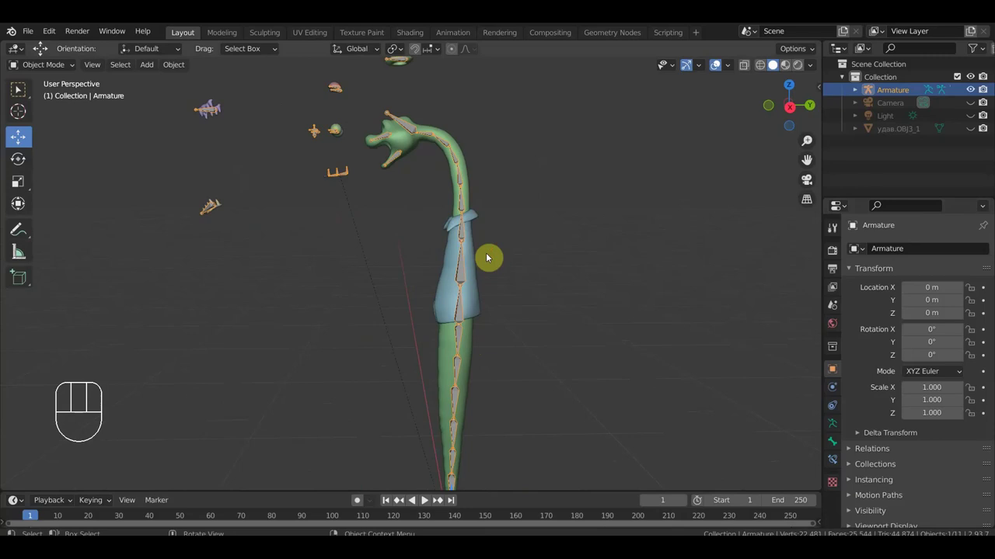
pyautogui.moveTo(490, 262); pyautogui.dragTo(490, 282)
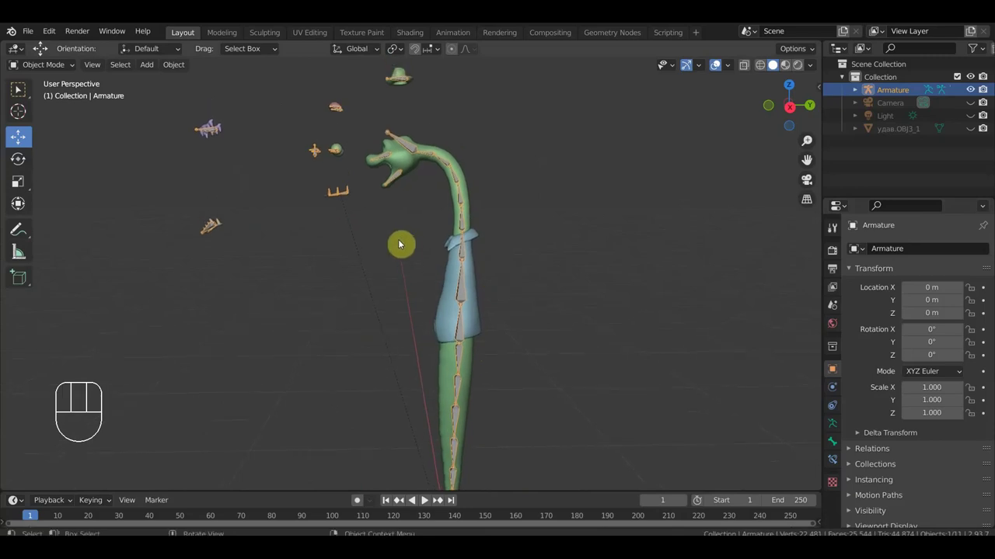
pyautogui.click(411, 150)
pyautogui.click(411, 150)
pyautogui.moveTo(30, 33); pyautogui.dragTo(60, 125)
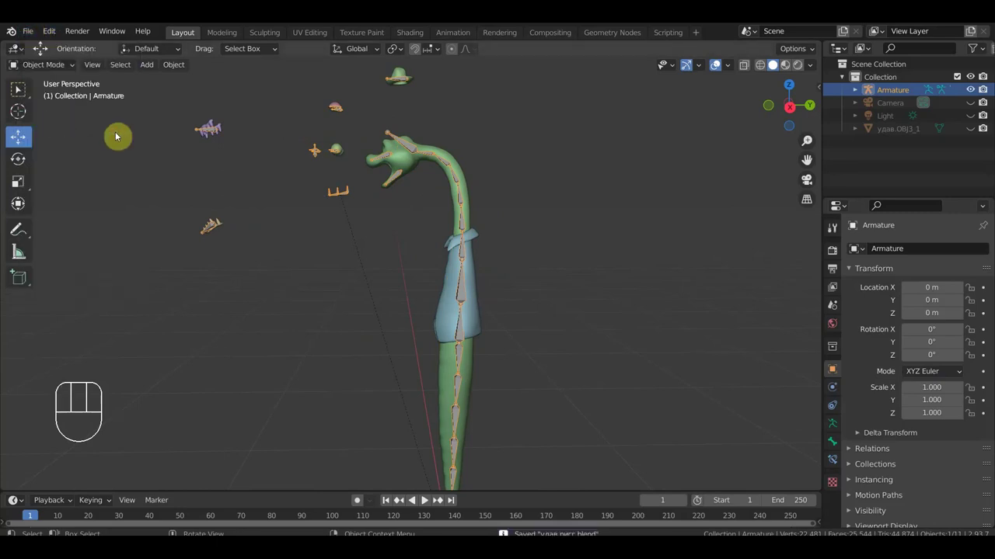
pyautogui.moveTo(285, 186); pyautogui.dragTo(297, 191)
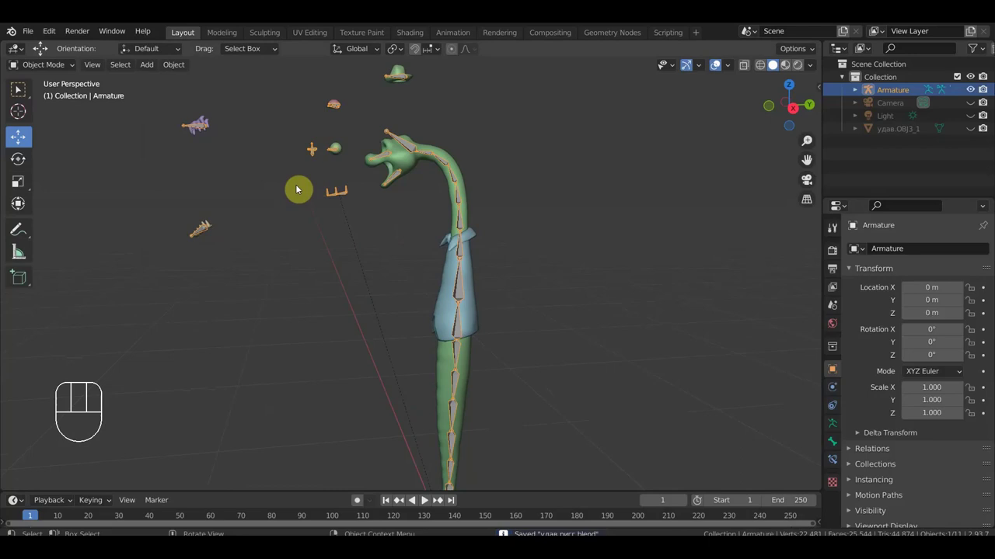
pyautogui.moveTo(38, 72); pyautogui.dragTo(50, 114)
pyautogui.moveTo(382, 184); pyautogui.dragTo(384, 311)
pyautogui.moveTo(412, 290); pyautogui.dragTo(405, 275)
pyautogui.middleClick(405, 275)
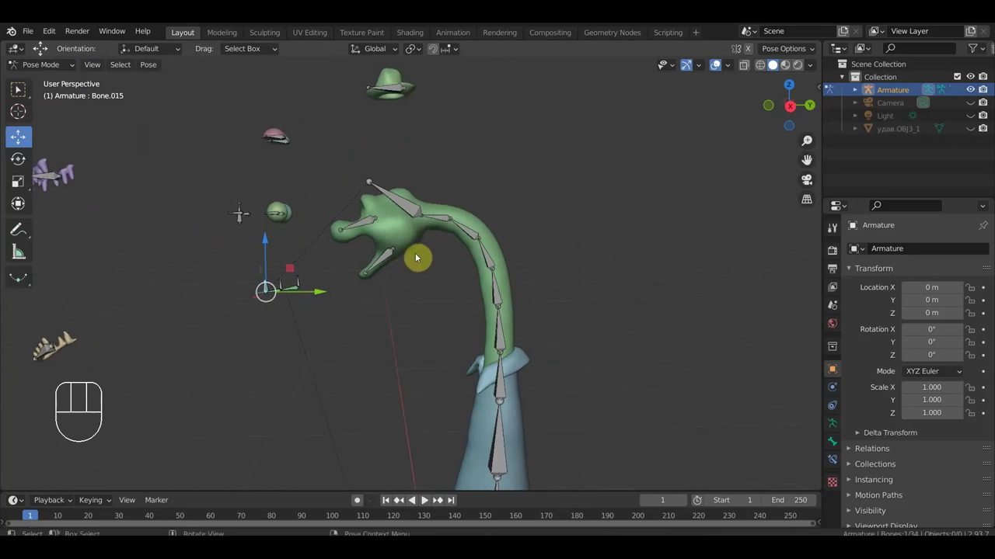
# Select the bone at the top of the snake's head for the IK constraint.
pyautogui.click(433, 221)
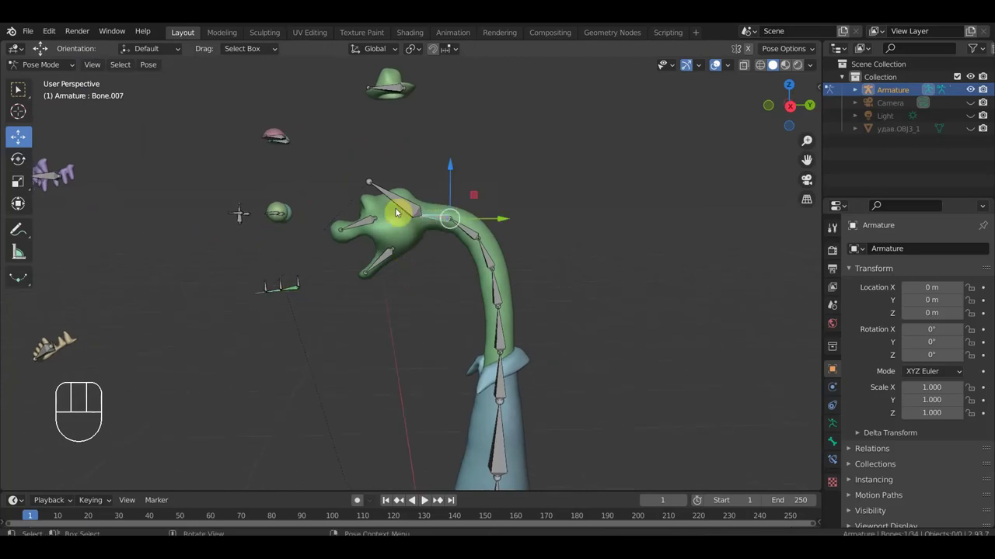
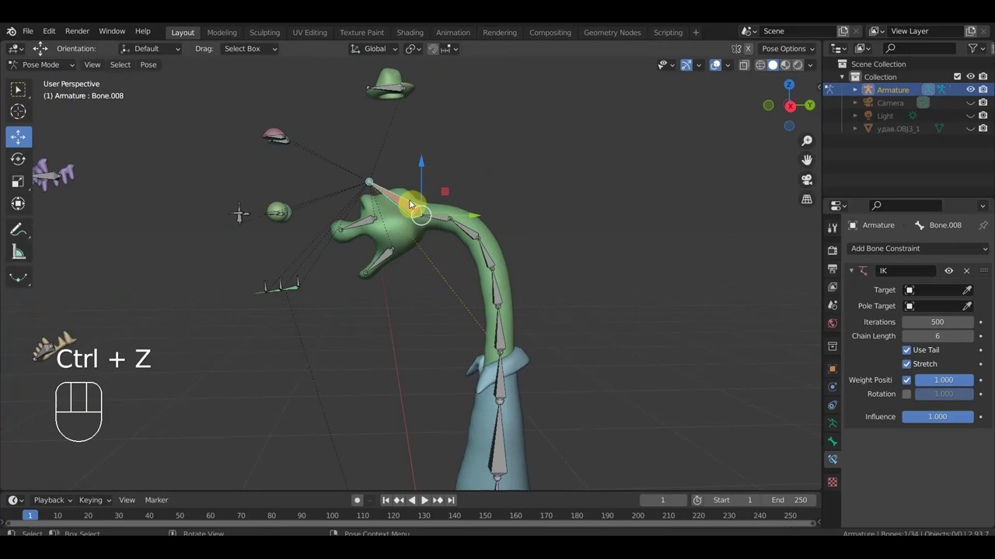
# Frame the tail tip and select the tail-tip bone.
pyautogui.middleClick(545, 339)
pyautogui.moveTo(548, 300); pyautogui.dragTo(554, 247)
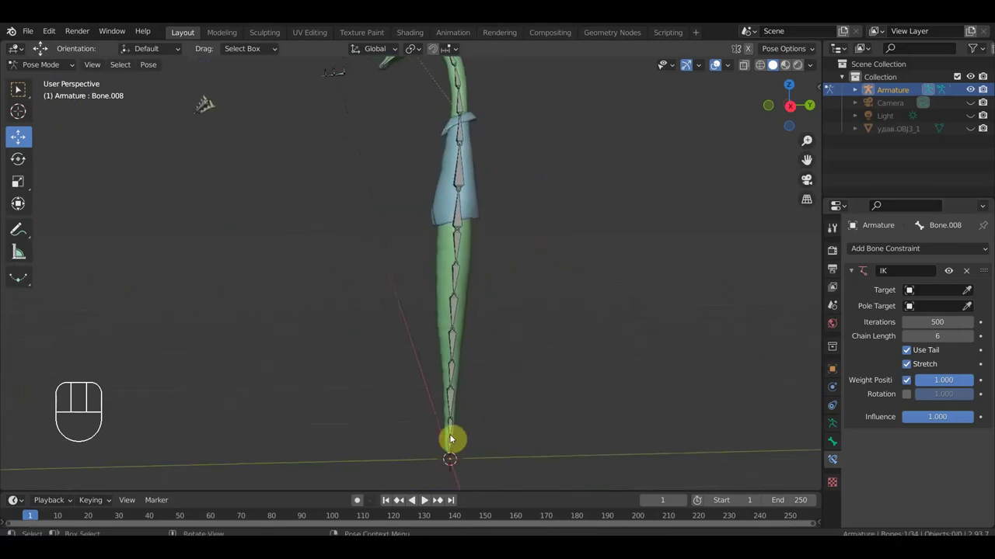
pyautogui.moveTo(488, 386); pyautogui.dragTo(508, 307)
pyautogui.moveTo(500, 367); pyautogui.dragTo(480, 314)
pyautogui.click(521, 340)
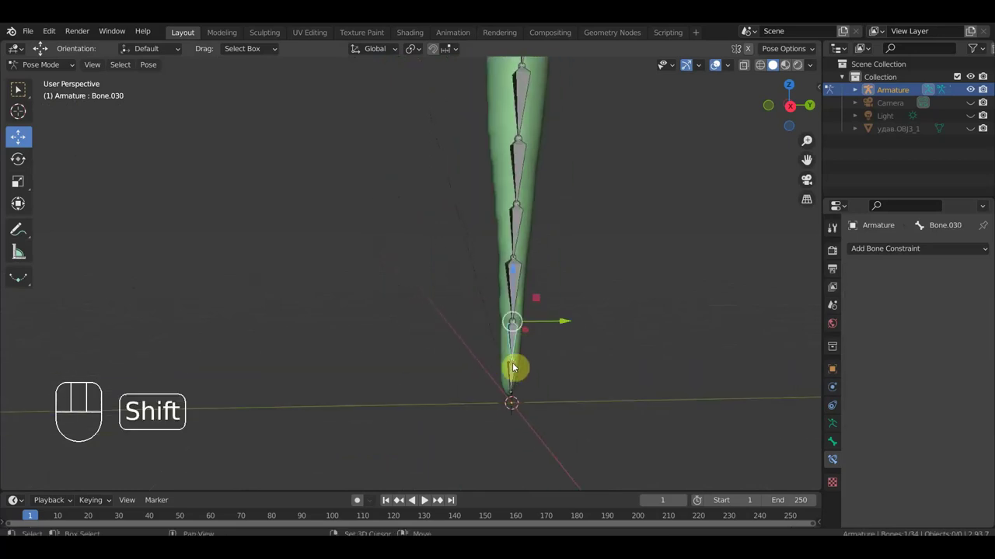
# Give the tail-tip bone a targetless IK constraint with chain length 8.
pyautogui.moveTo(516, 383); pyautogui.dragTo(554, 373)
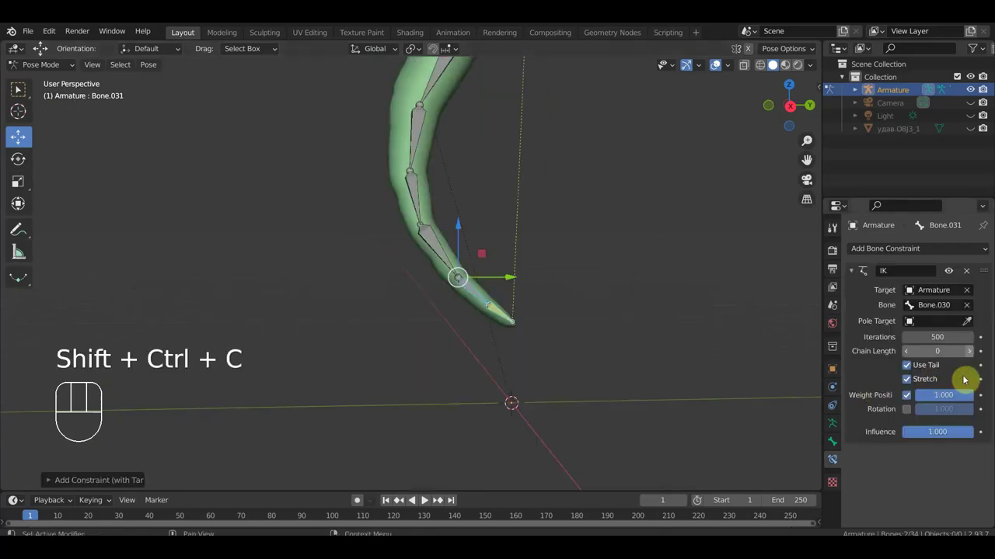
pyautogui.click(970, 296)
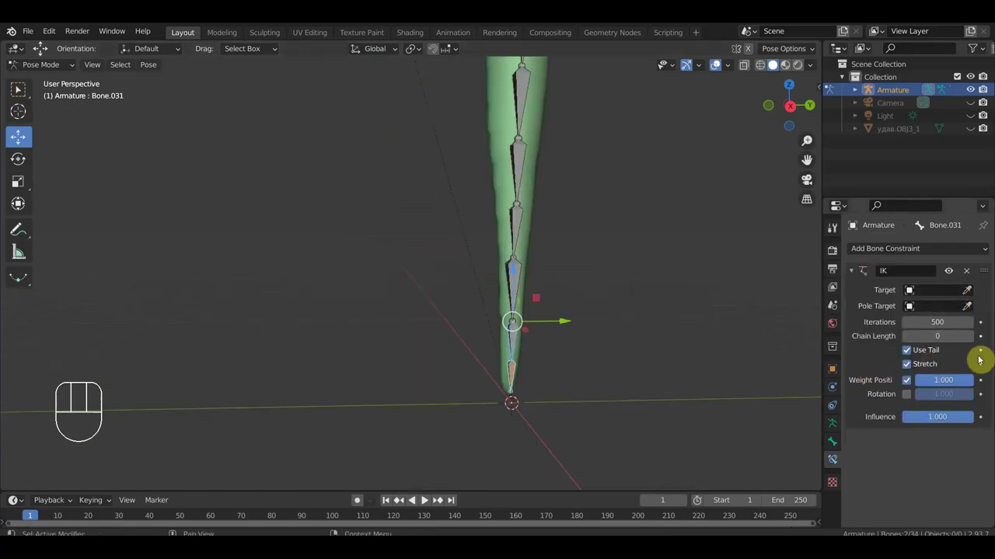
pyautogui.moveTo(638, 345); pyautogui.dragTo(621, 388)
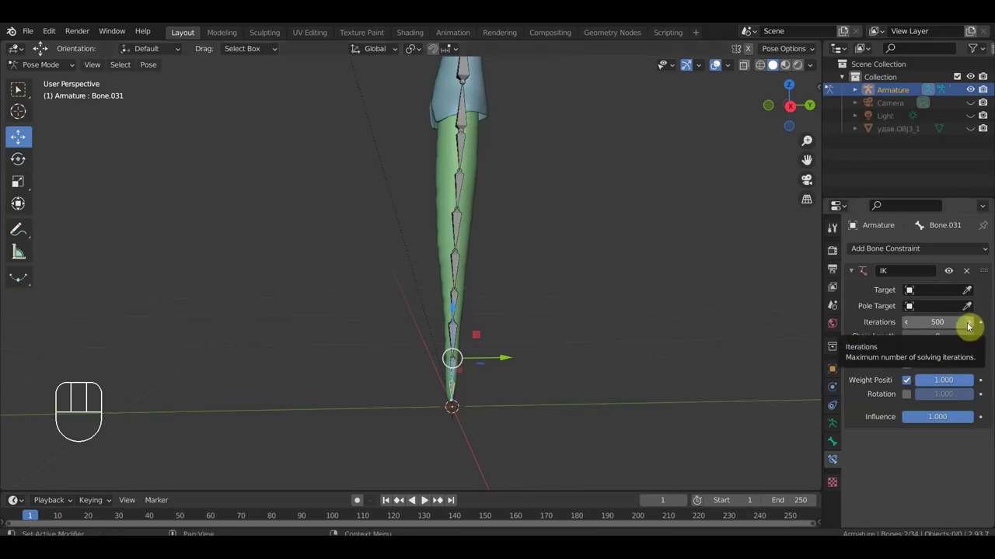
pyautogui.click(973, 344)
pyautogui.click(975, 346)
pyautogui.doubleClick(975, 346)
pyautogui.click(975, 347)
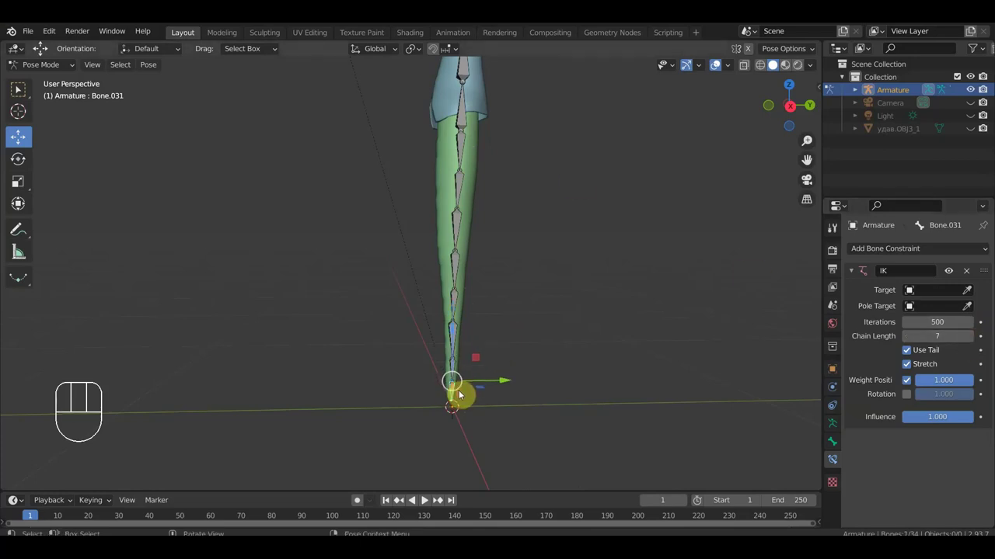
# Test-move the tail tip and a mid-body bone, then undo back to the straight rest pose.
pyautogui.press('g')
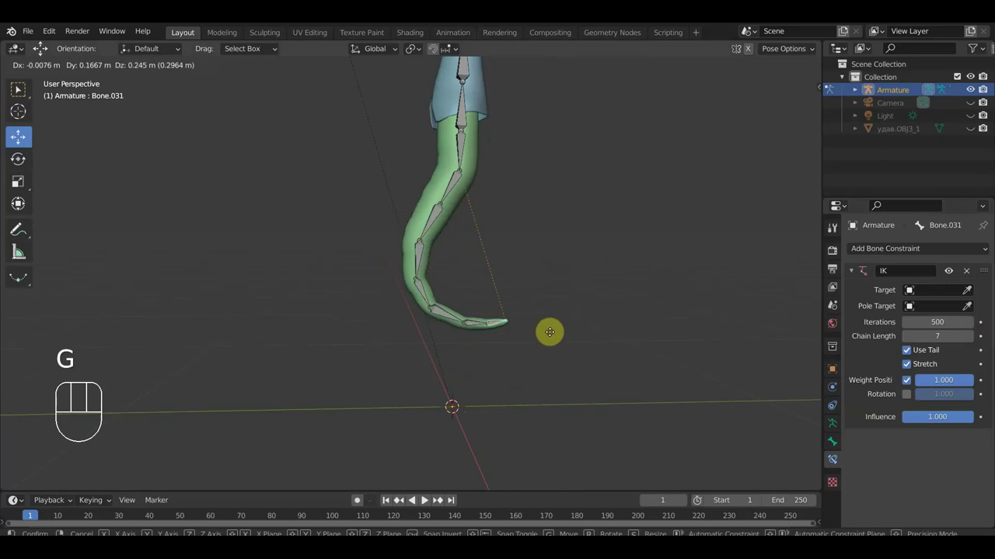
pyautogui.click(559, 347)
pyautogui.press('ctrl+z')
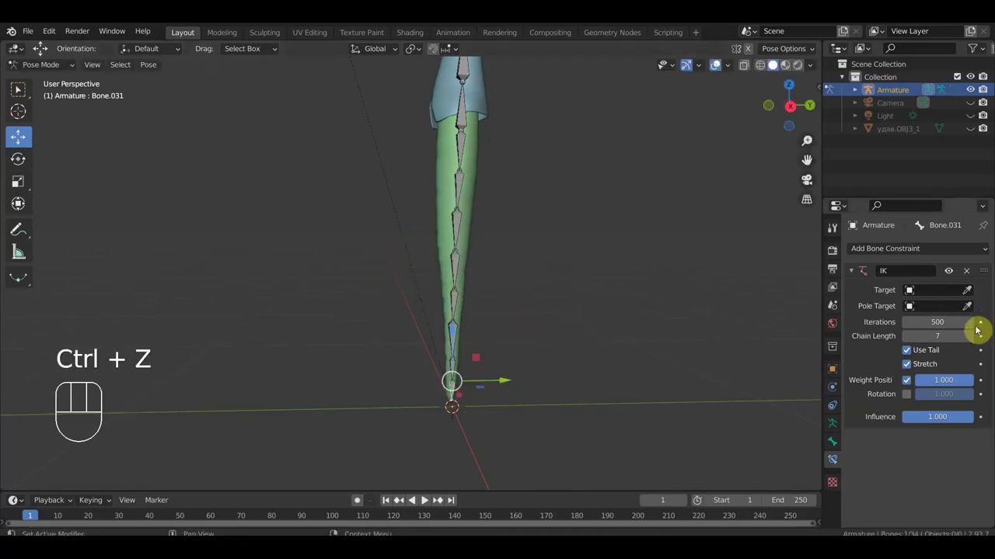
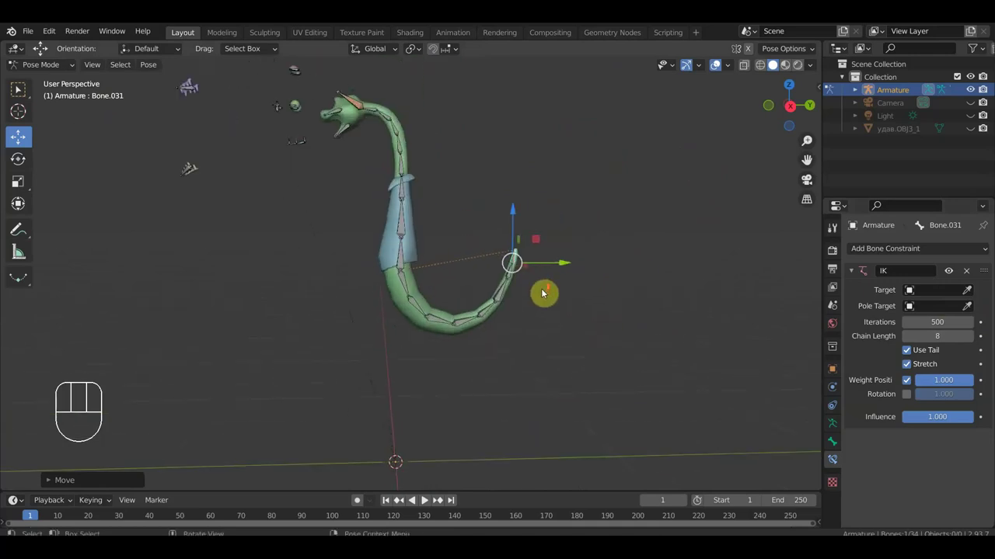
pyautogui.press('ctrl+z')
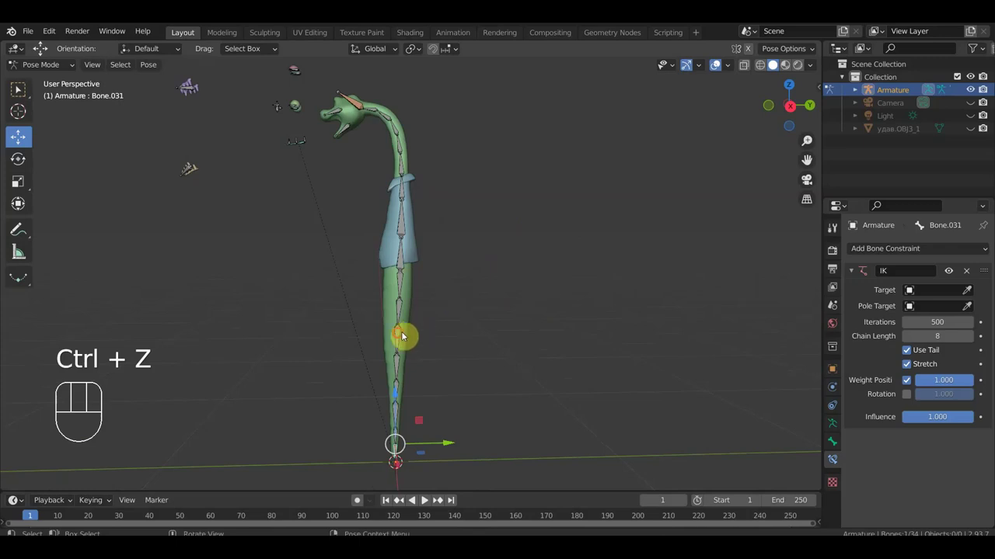
pyautogui.press('r')
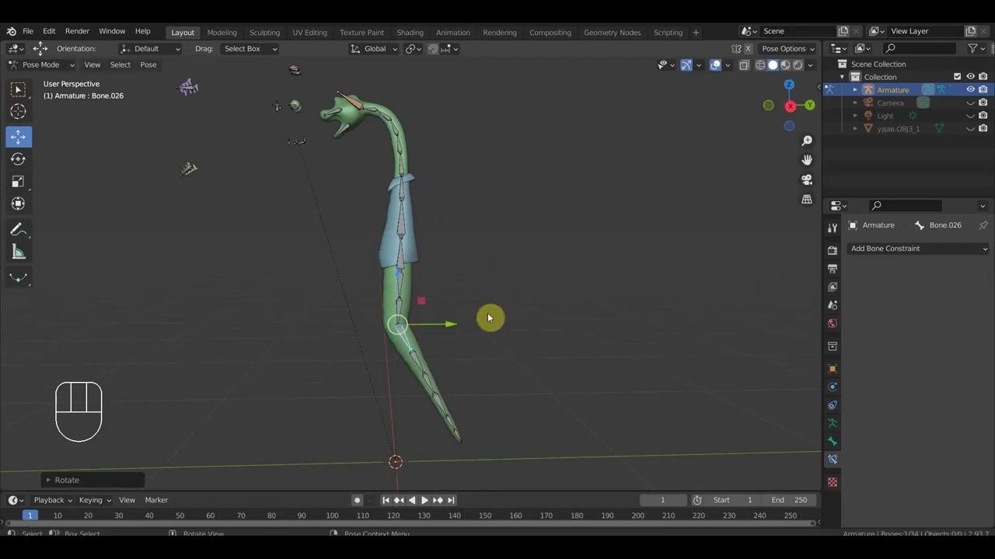
pyautogui.press('ctrl+z')
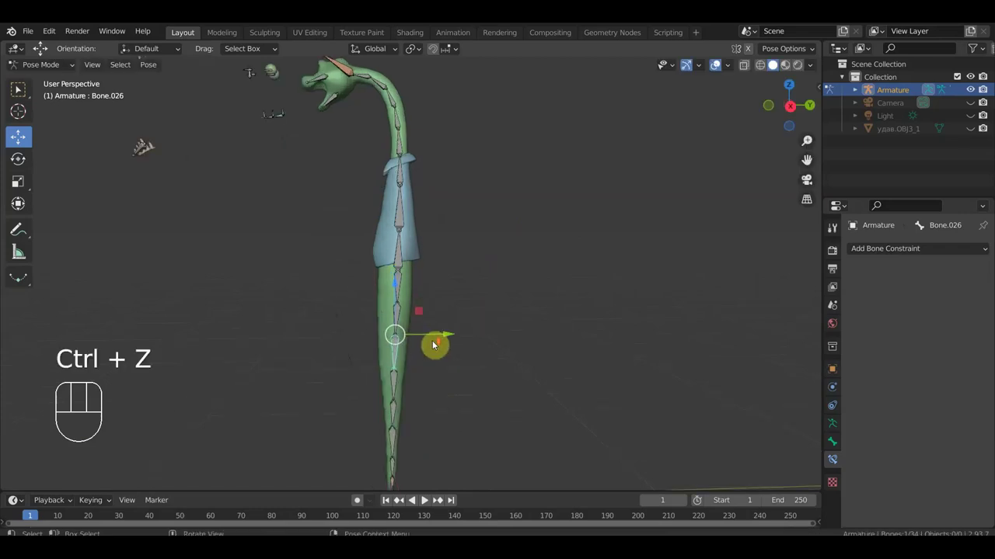
pyautogui.moveTo(454, 346); pyautogui.dragTo(496, 292)
pyautogui.moveTo(496, 291); pyautogui.dragTo(493, 334)
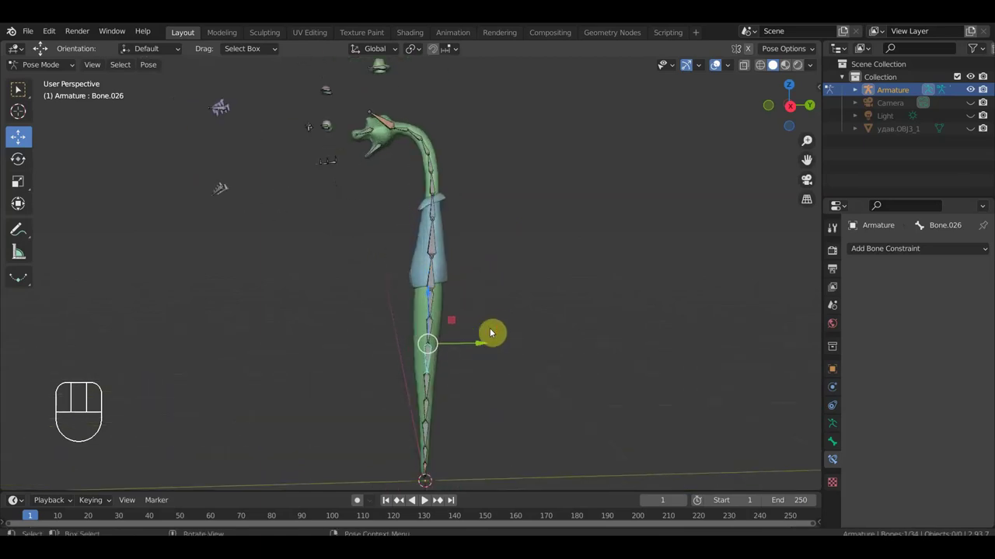
# In right side view, move the small bone inside the snake's mouth below the open jaw.
pyautogui.moveTo(486, 257); pyautogui.dragTo(490, 268)
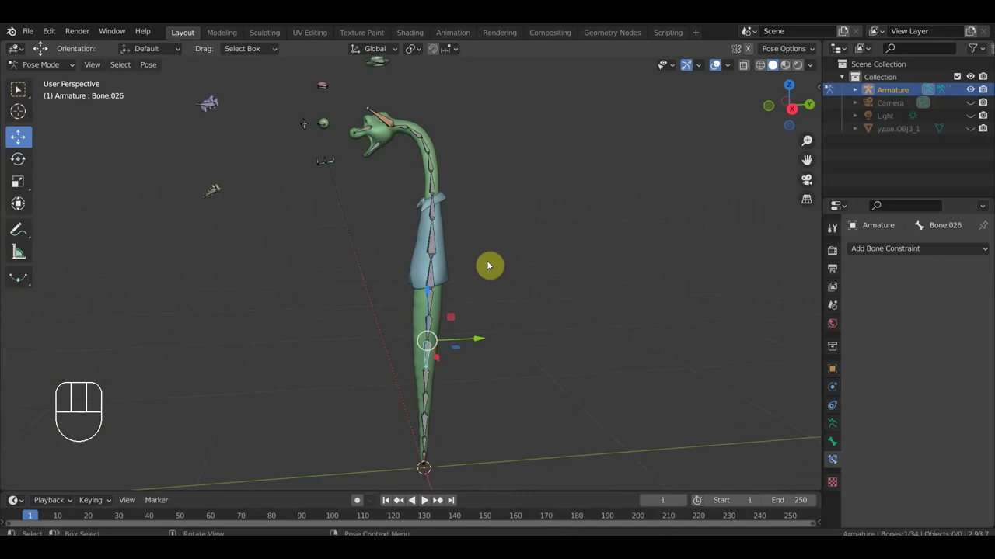
pyautogui.press('KP_3')
pyautogui.moveTo(461, 231); pyautogui.dragTo(549, 349)
pyautogui.moveTo(317, 238); pyautogui.dragTo(229, 183)
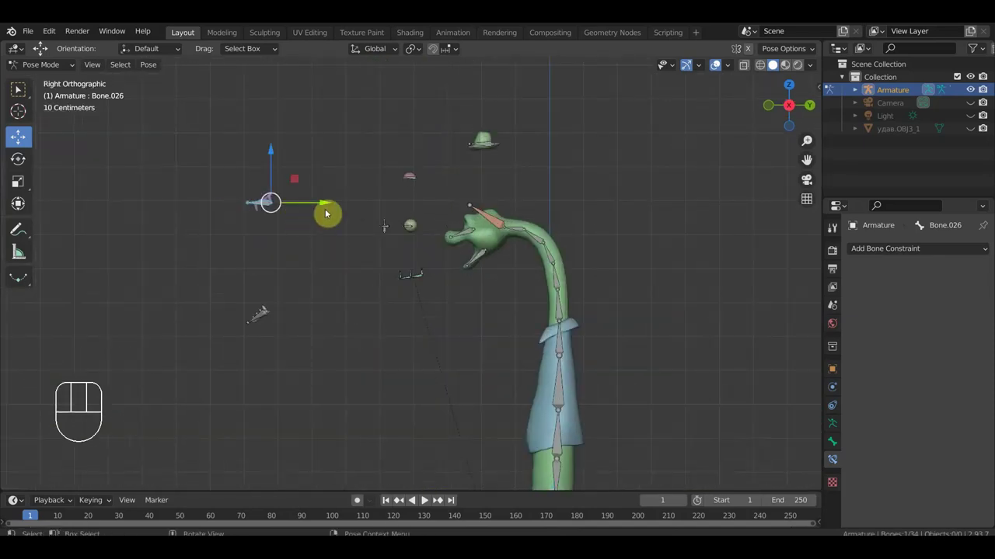
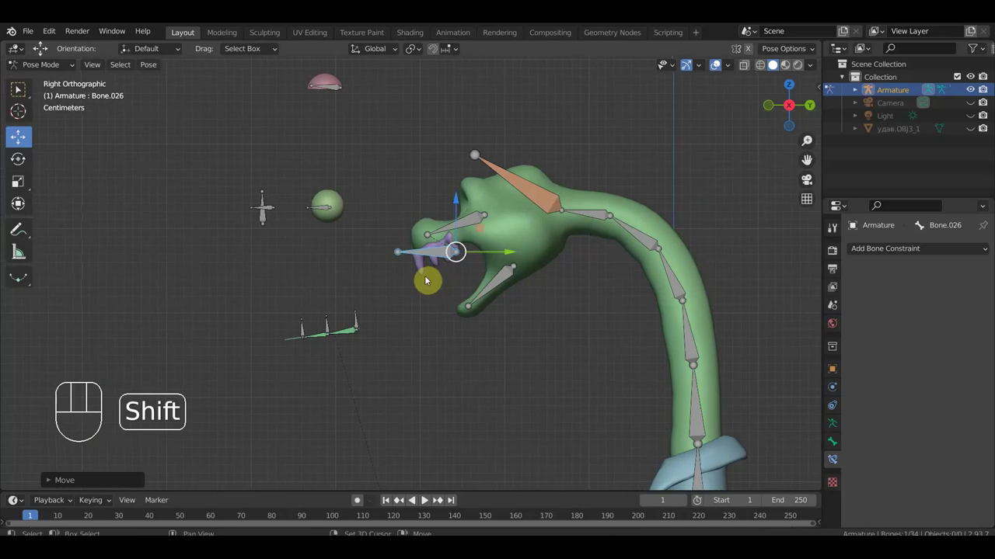
pyautogui.moveTo(513, 252); pyautogui.dragTo(531, 251)
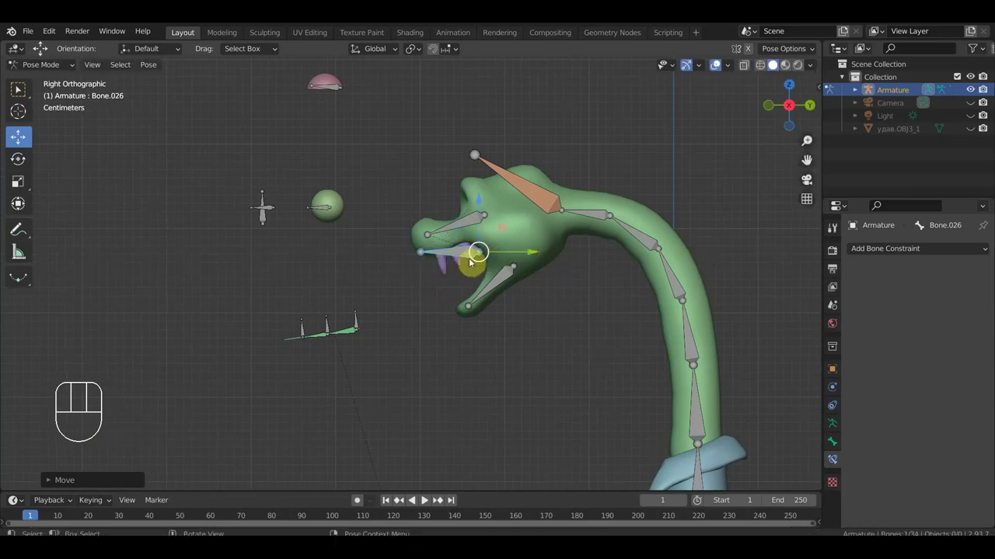
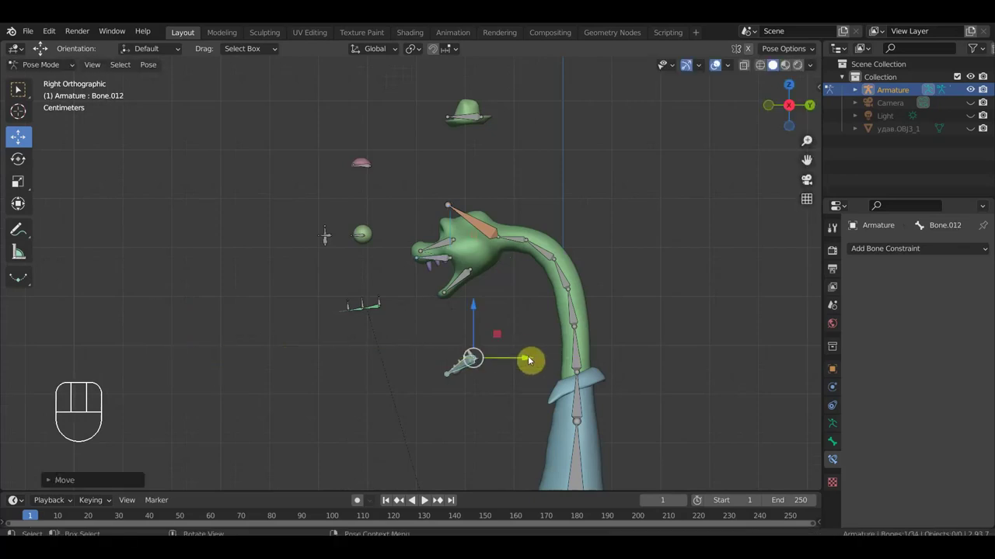
# Move the lower-jaw bone back along the jaw in line with the teeth, then box-select the jaw bones.
pyautogui.press('g')
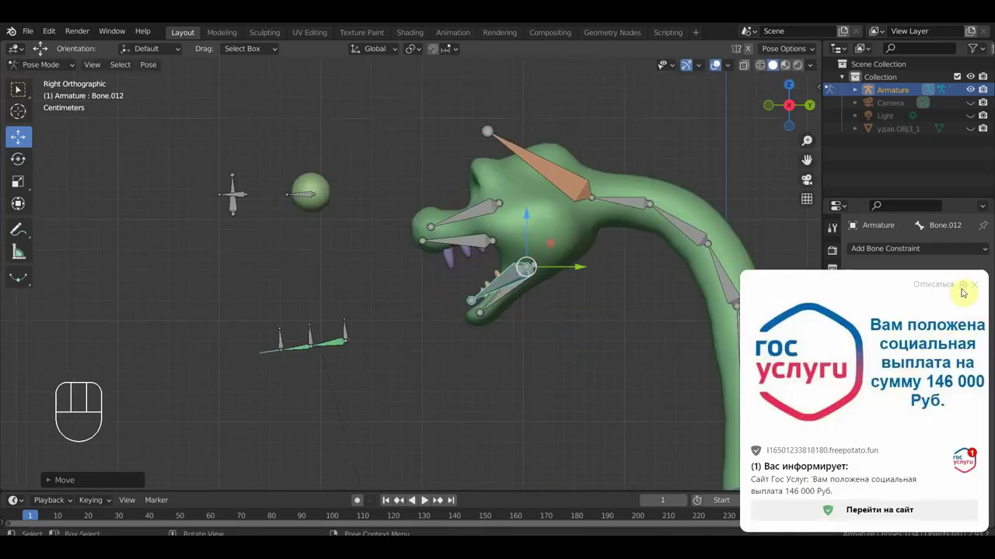
pyautogui.moveTo(705, 307); pyautogui.dragTo(681, 314)
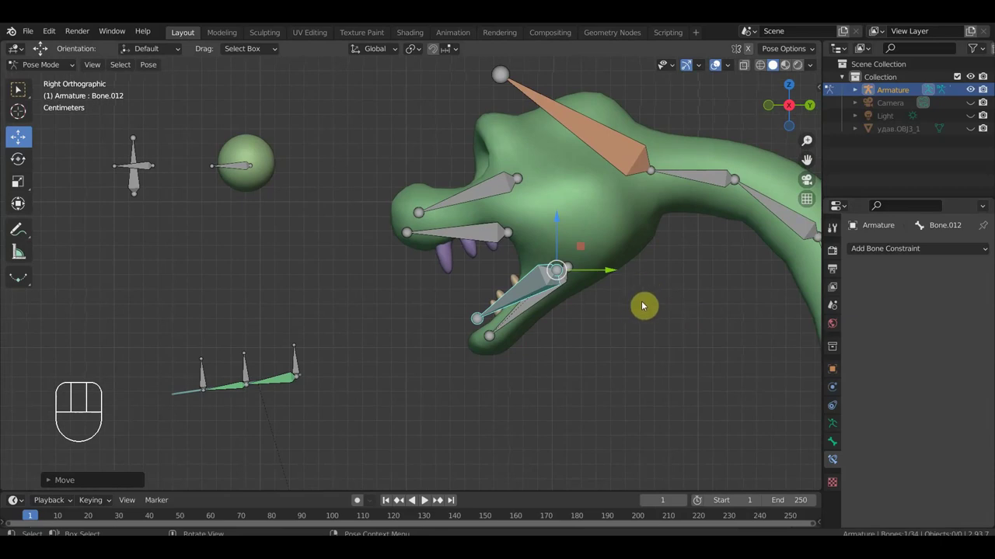
pyautogui.press('g')
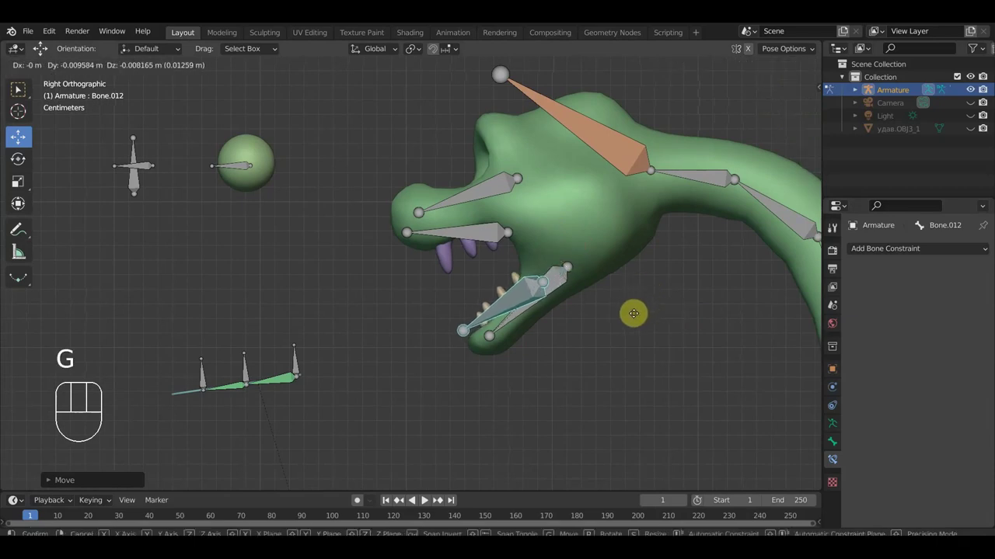
pyautogui.click(634, 319)
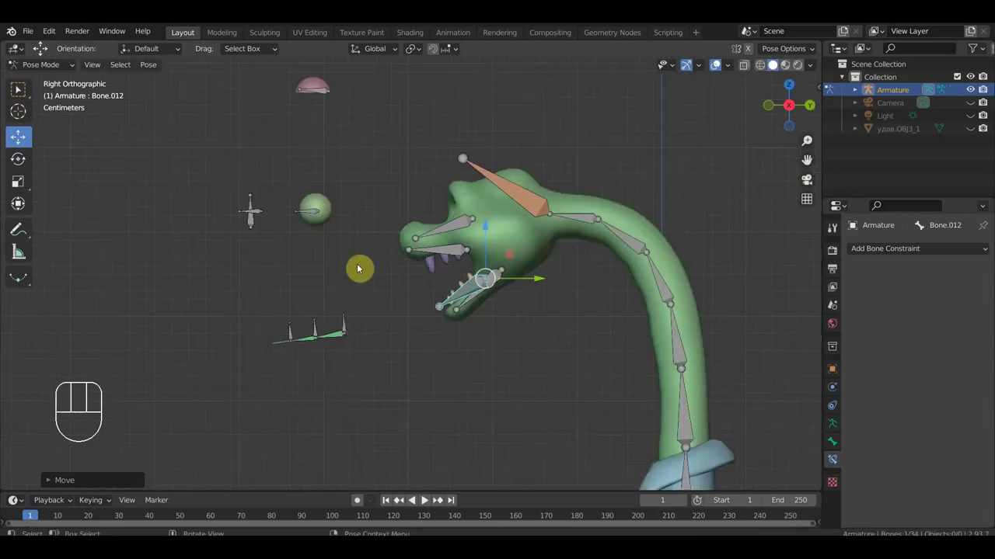
pyautogui.moveTo(368, 258); pyautogui.dragTo(286, 181)
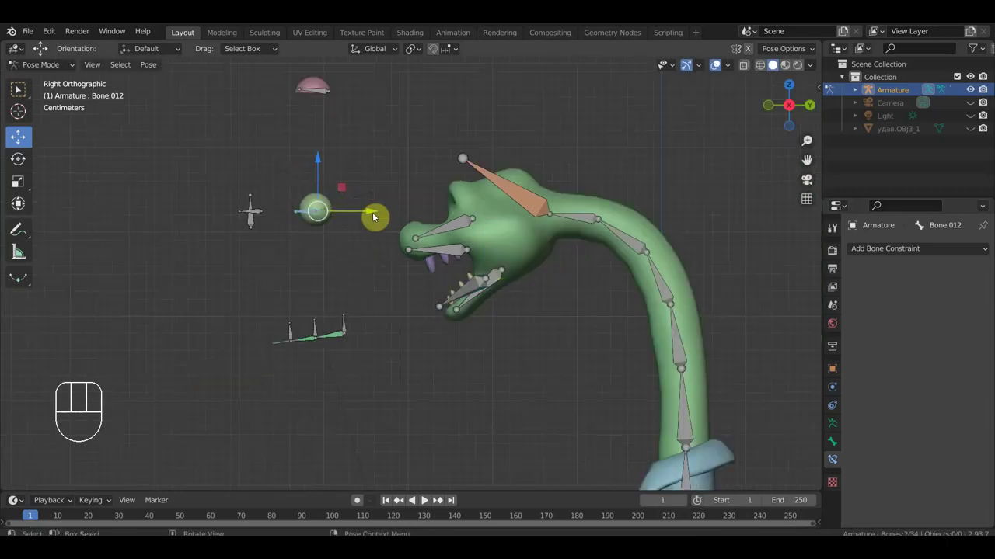
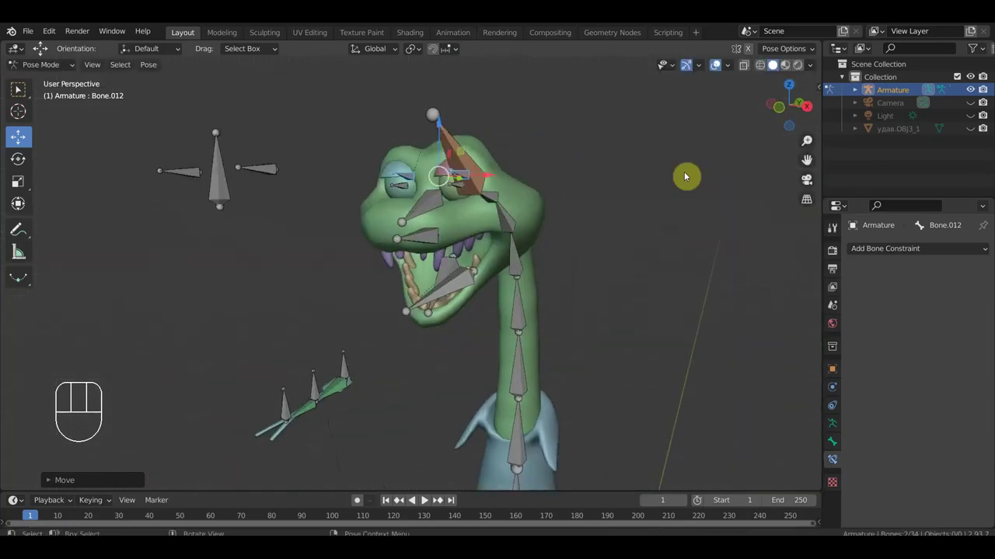
# Hide the bone overlays and reframe the view on the snake's mouth.
pyautogui.click(720, 71)
pyautogui.moveTo(575, 176); pyautogui.dragTo(495, 177)
pyautogui.moveTo(557, 175); pyautogui.dragTo(562, 177)
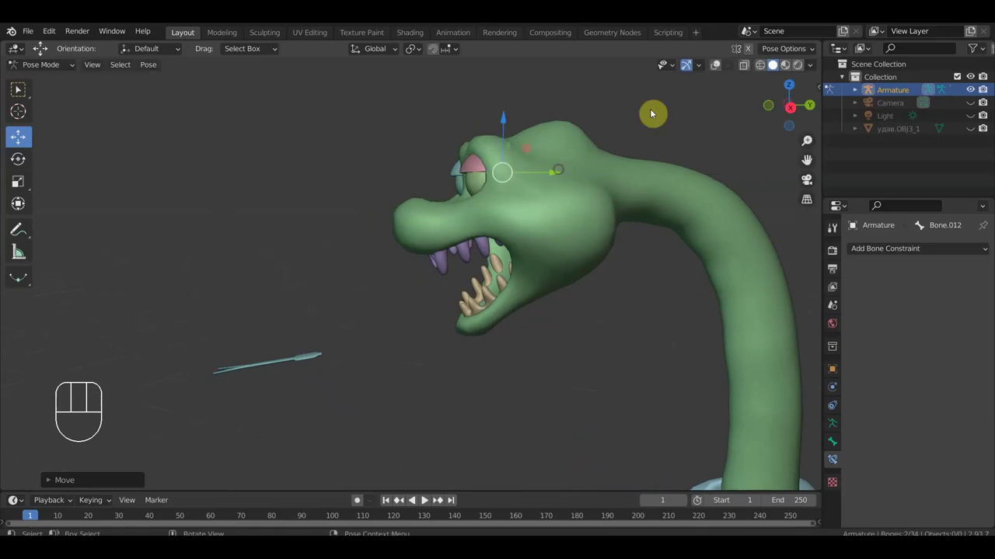
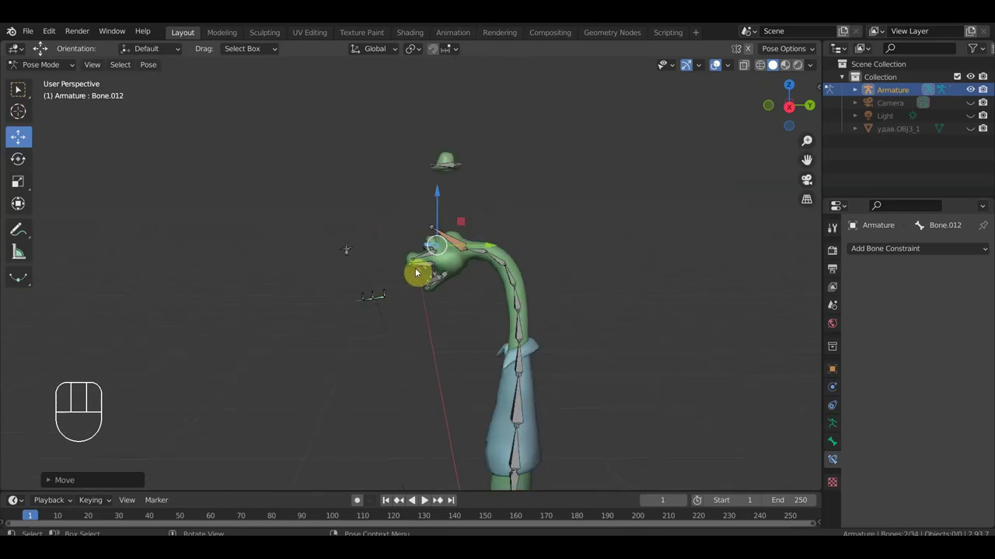
pyautogui.moveTo(484, 189); pyautogui.dragTo(428, 150)
pyautogui.moveTo(459, 117); pyautogui.dragTo(467, 189)
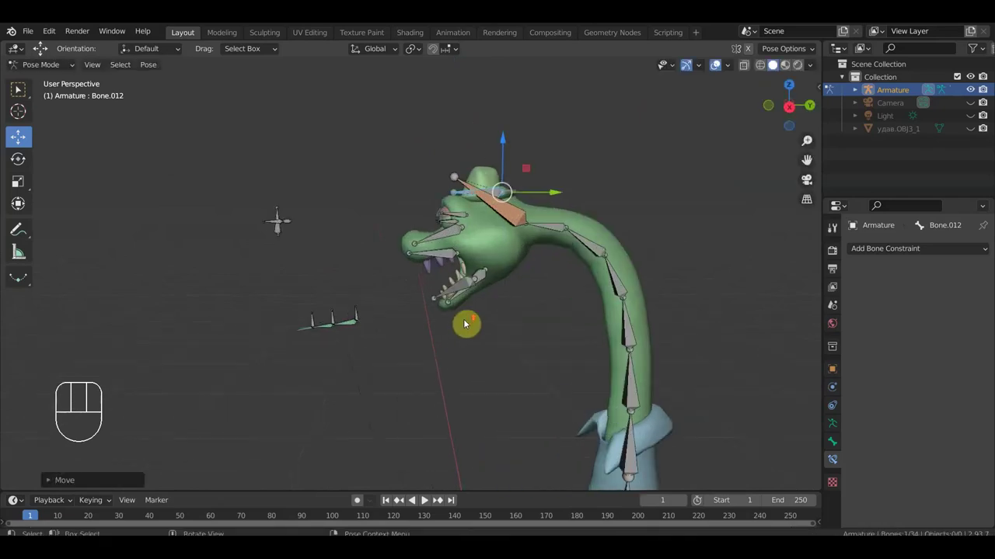
pyautogui.moveTo(397, 373); pyautogui.dragTo(386, 304)
pyautogui.moveTo(341, 258); pyautogui.dragTo(338, 233)
pyautogui.moveTo(381, 253); pyautogui.dragTo(505, 229)
pyautogui.moveTo(446, 200); pyautogui.dragTo(431, 147)
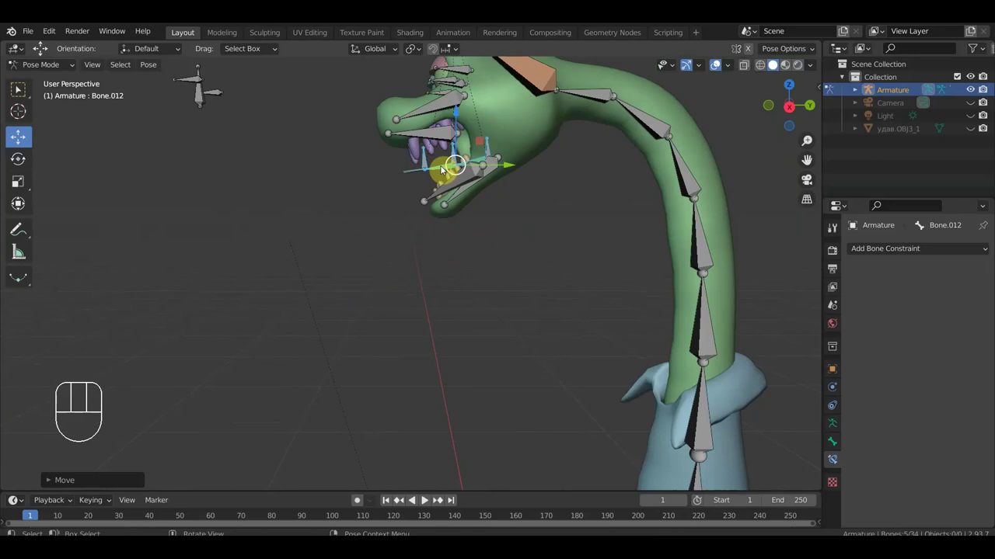
# Rotate and shift the lower-jaw bone to test deformation, then select another jaw bone in side view.
pyautogui.press('r')
pyautogui.click(577, 151)
pyautogui.moveTo(562, 171); pyautogui.dragTo(555, 178)
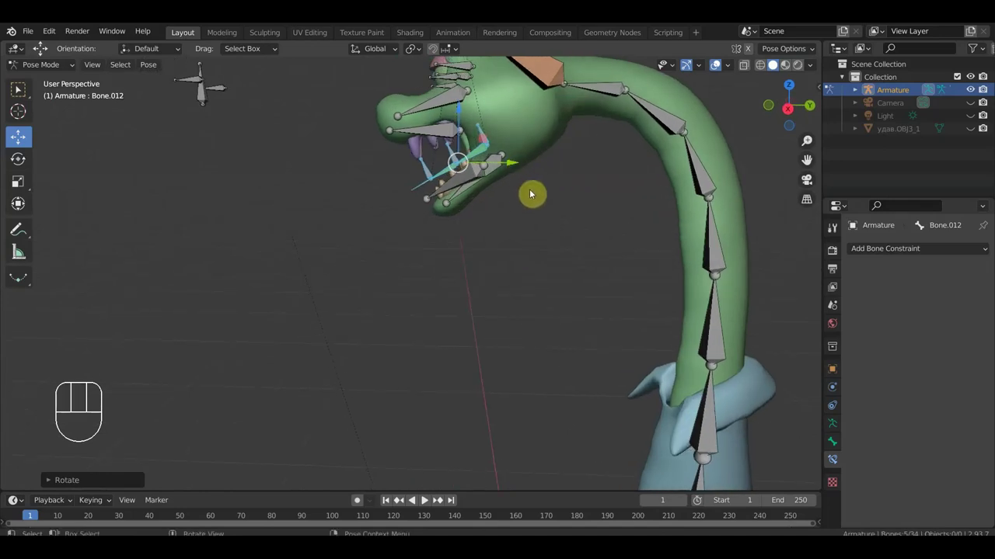
pyautogui.press('g')
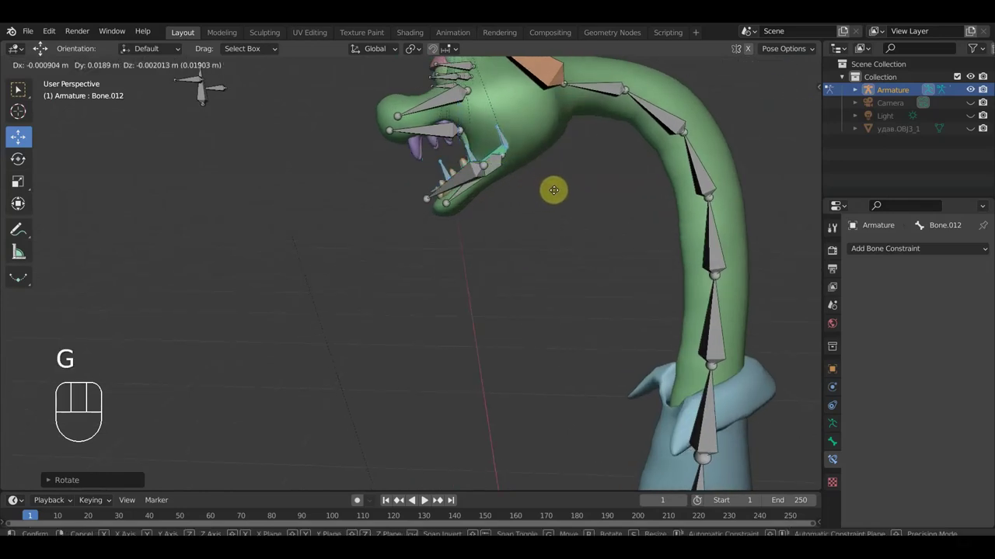
pyautogui.click(552, 191)
pyautogui.click(435, 204)
pyautogui.press('KP_3')
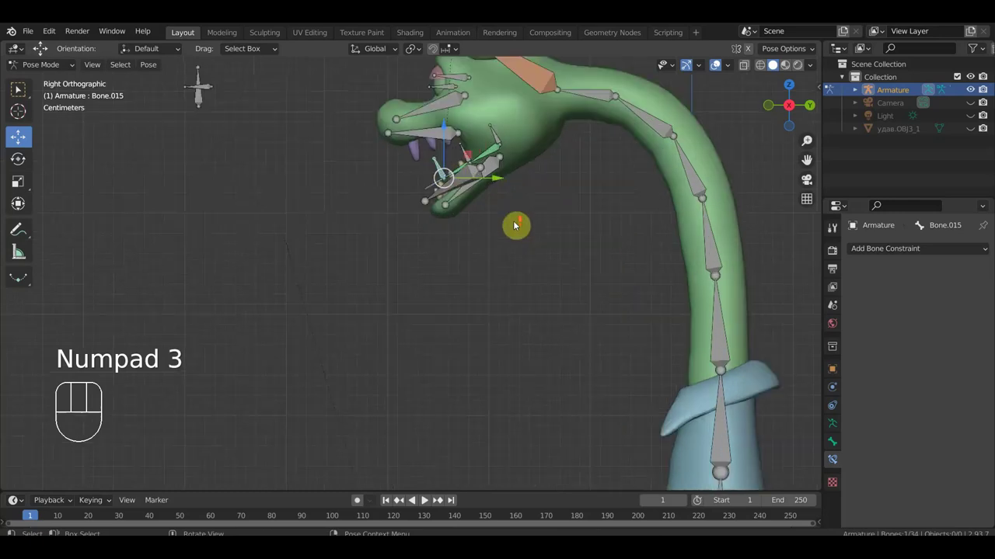
# With overlays off, grab a jaw bone to check mesh deformation and undo it.
pyautogui.moveTo(506, 267); pyautogui.dragTo(420, 361)
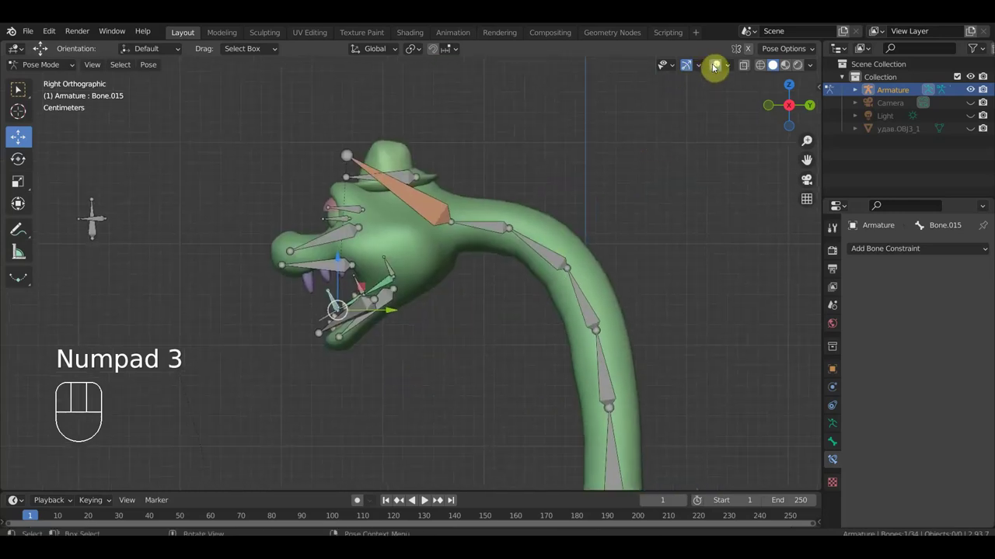
pyautogui.click(715, 70)
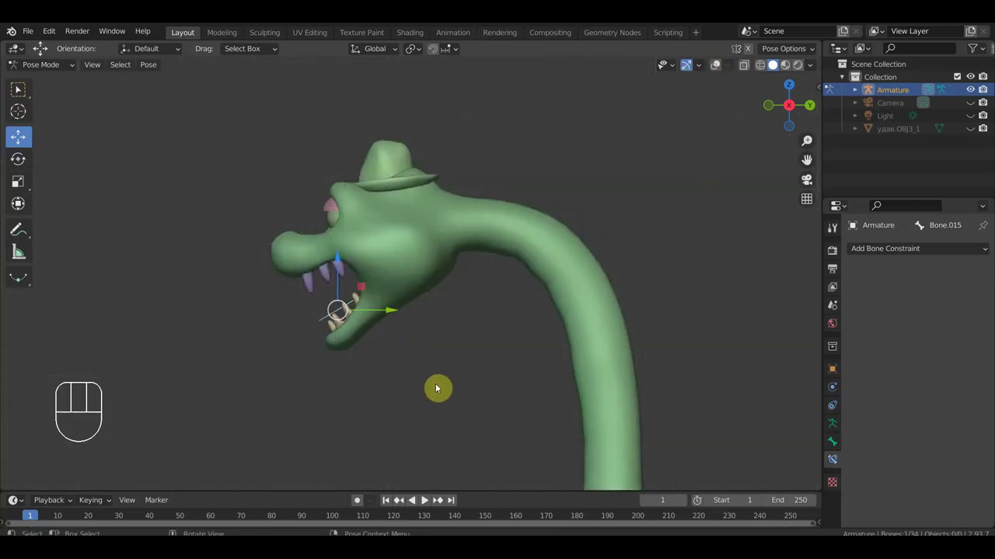
pyautogui.press('g')
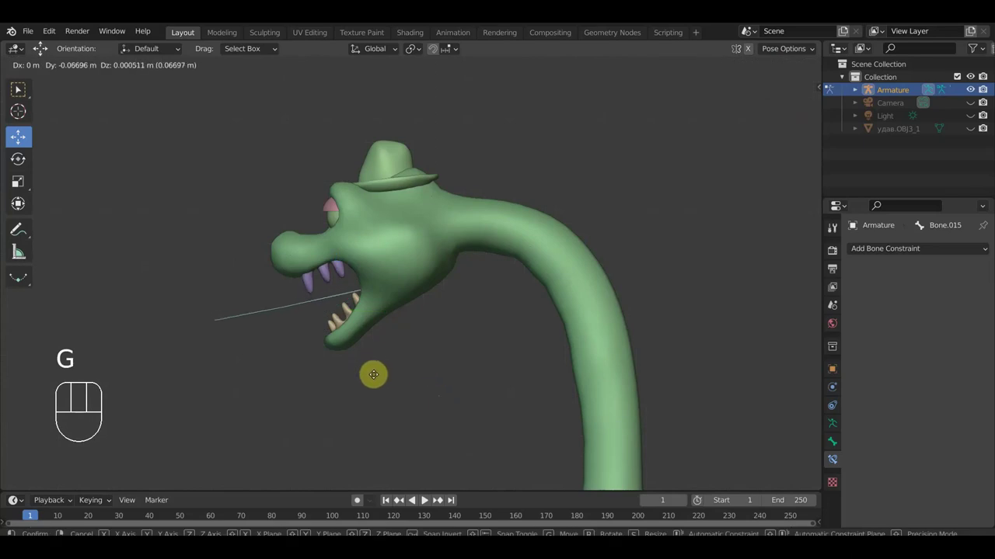
pyautogui.click(380, 381)
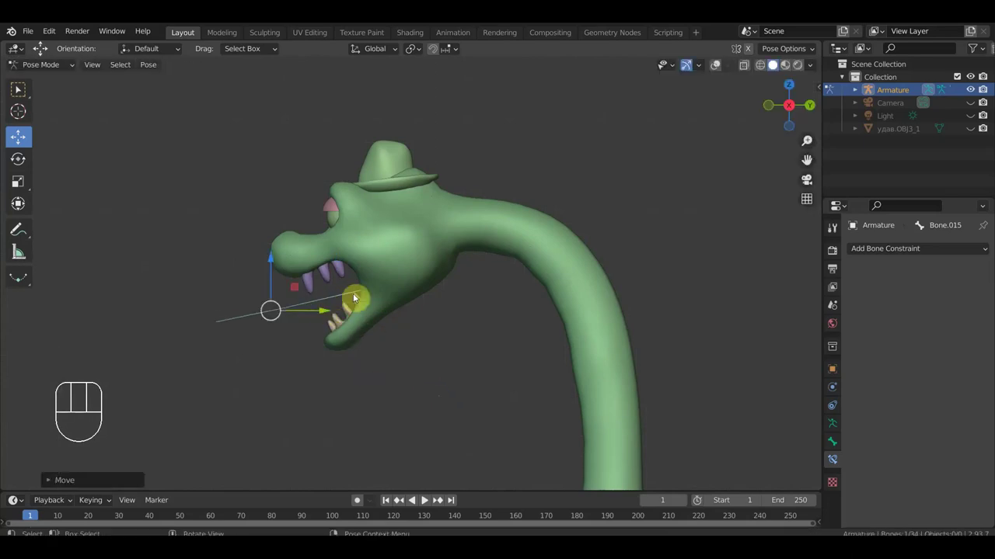
pyautogui.moveTo(407, 356); pyautogui.dragTo(379, 335)
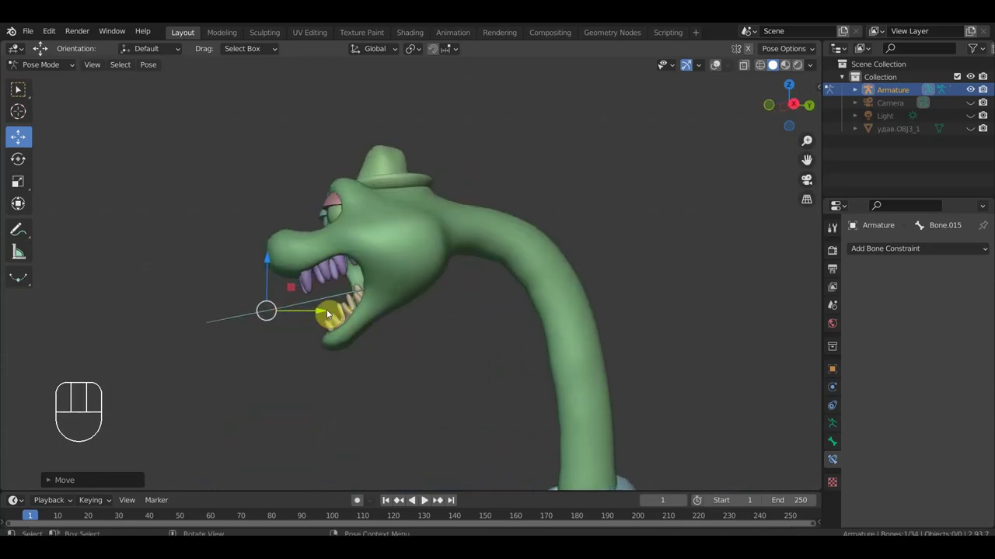
pyautogui.press('ctrl+z')
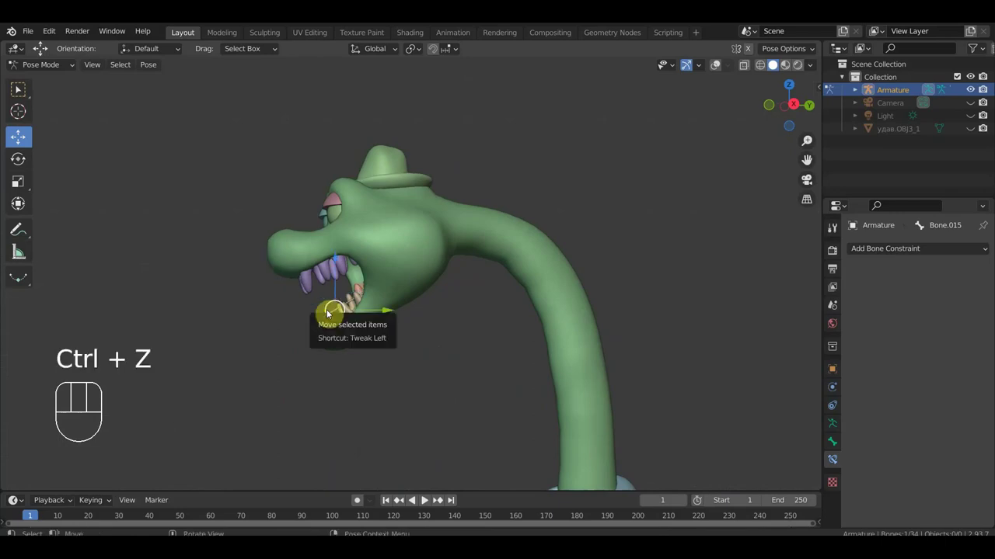
pyautogui.moveTo(420, 293); pyautogui.dragTo(438, 296)
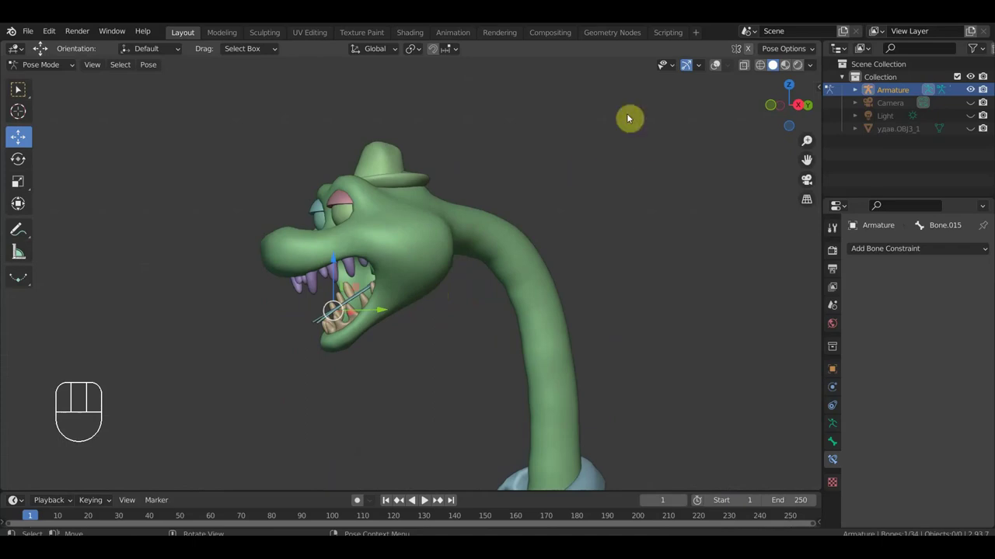
# Show the bones over the mesh again and undo another jaw-bone test move.
pyautogui.click(721, 69)
pyautogui.moveTo(591, 213); pyautogui.dragTo(545, 208)
pyautogui.press('g')
pyautogui.click(534, 304)
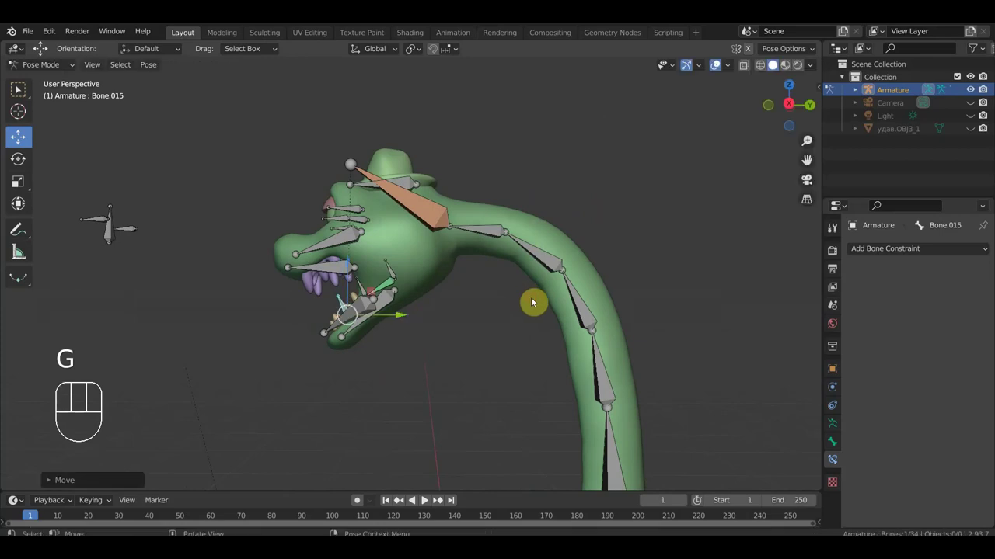
pyautogui.press('ctrl+z')
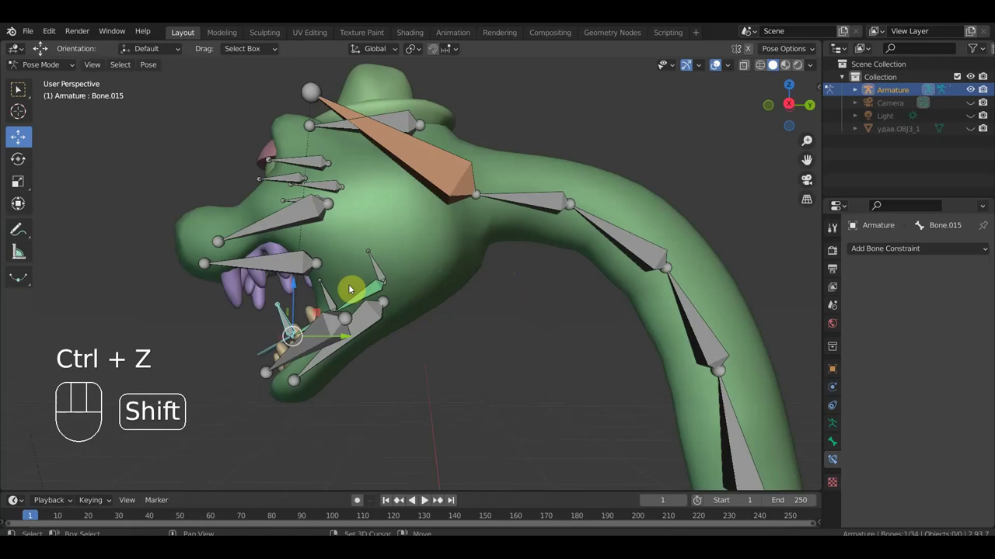
pyautogui.moveTo(328, 299); pyautogui.dragTo(372, 277)
# Nudge the inner jaw bone, zoom out to the whole snake and select the body root bone.
pyautogui.click(379, 270)
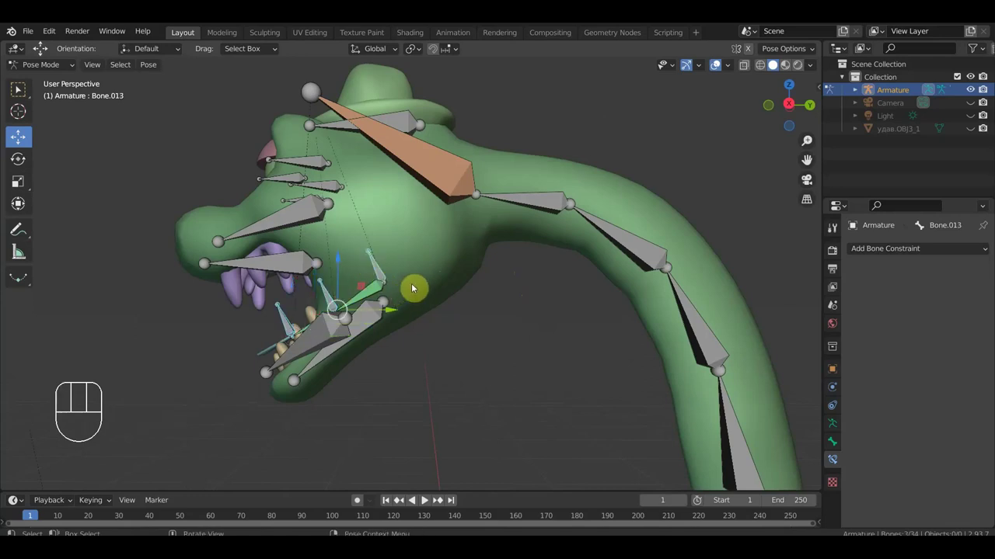
pyautogui.press('g')
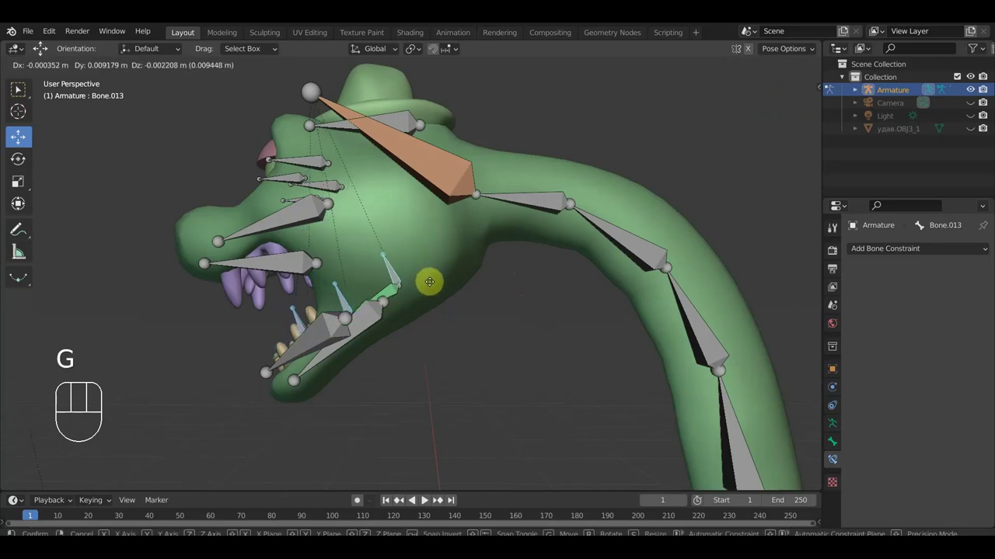
pyautogui.click(432, 287)
pyautogui.moveTo(383, 350); pyautogui.dragTo(364, 320)
pyautogui.press('KP_3')
pyautogui.moveTo(276, 293); pyautogui.dragTo(303, 246)
pyautogui.moveTo(366, 322); pyautogui.dragTo(367, 247)
pyautogui.moveTo(383, 253); pyautogui.dragTo(423, 284)
pyautogui.click(474, 315)
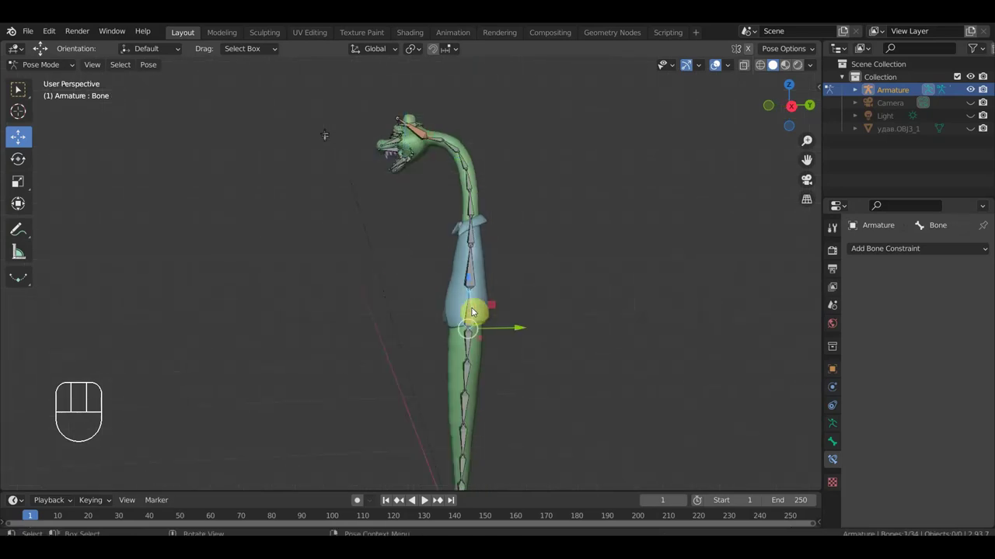
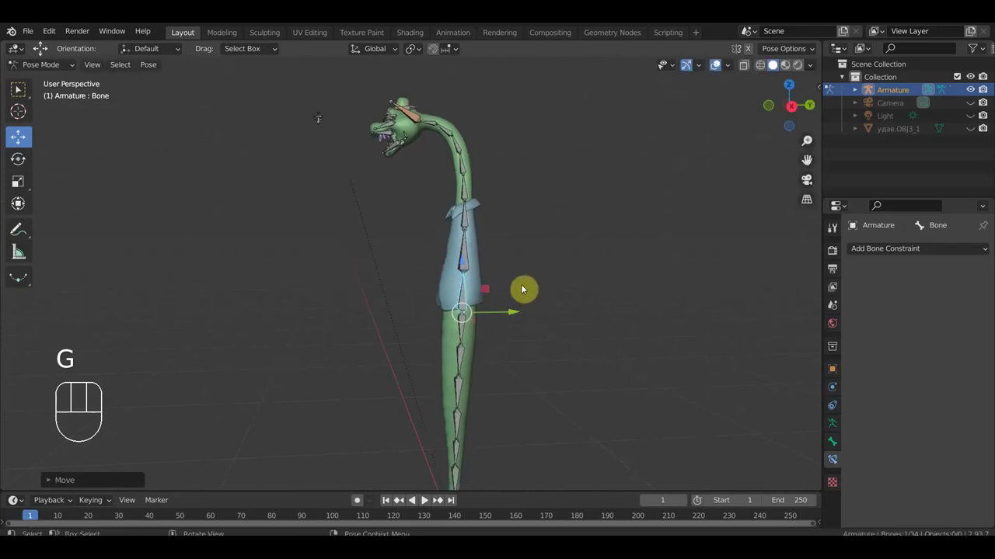
# In side view, box-select the spine bones and add the IK neck bone to the selection.
pyautogui.press('ctrl+z')
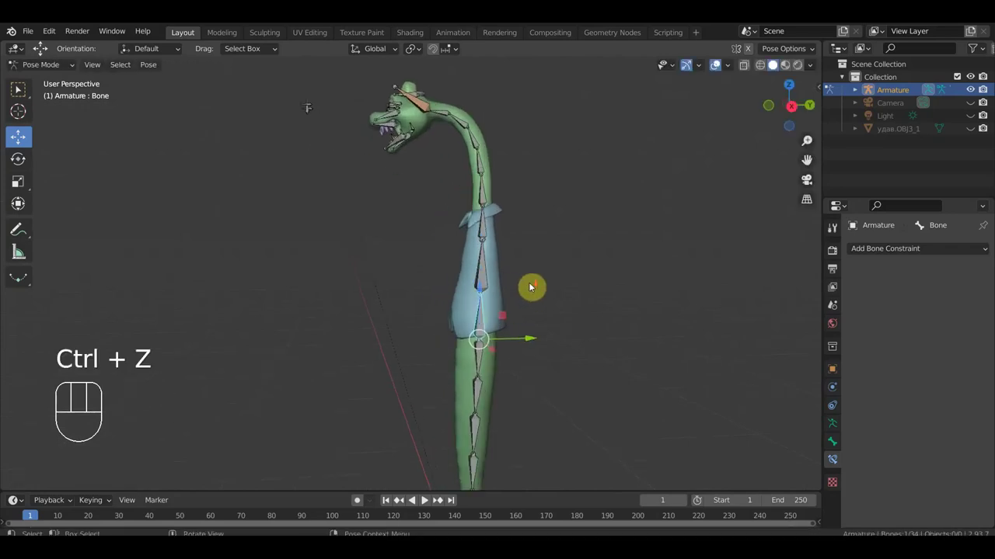
pyautogui.moveTo(529, 288); pyautogui.dragTo(498, 279)
pyautogui.press('KP_3')
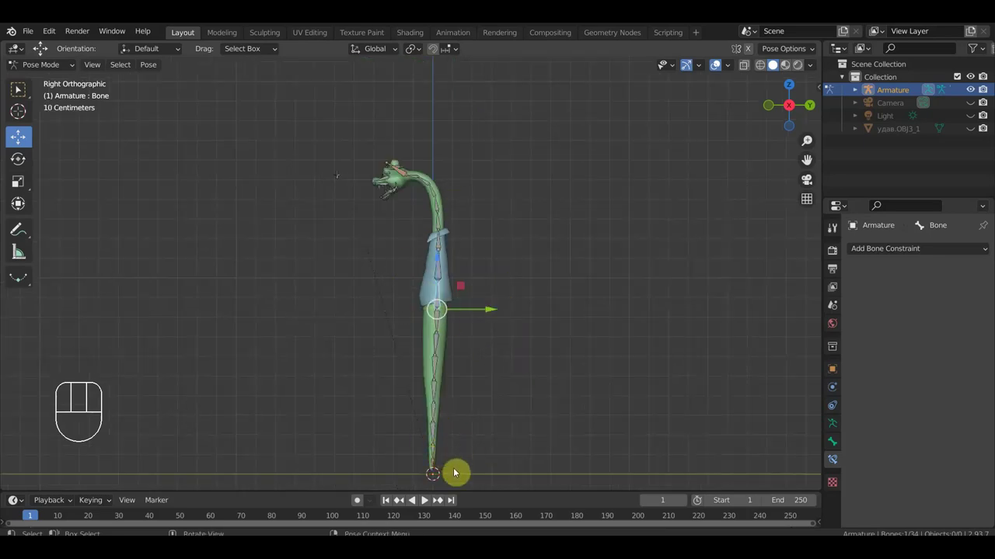
pyautogui.moveTo(489, 456); pyautogui.dragTo(412, 166)
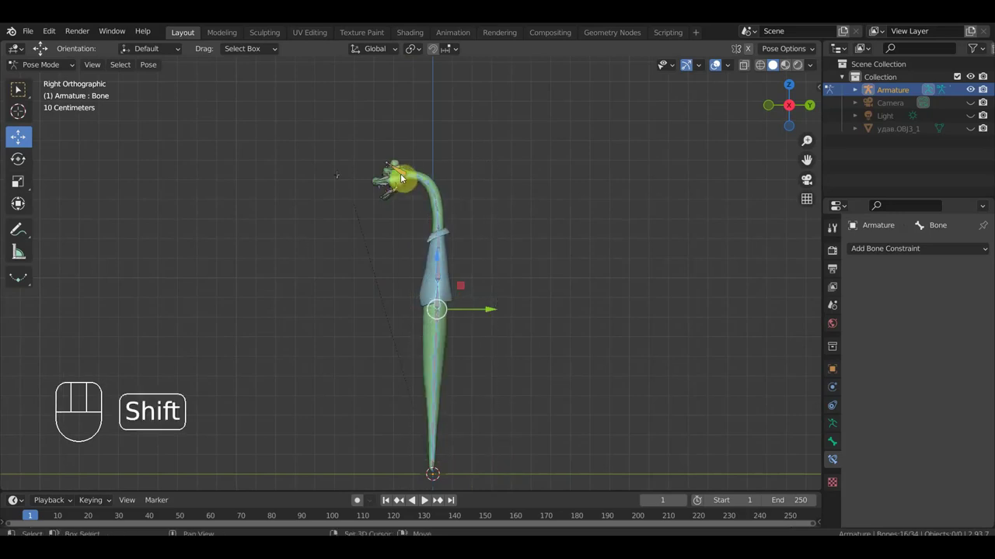
pyautogui.click(403, 178)
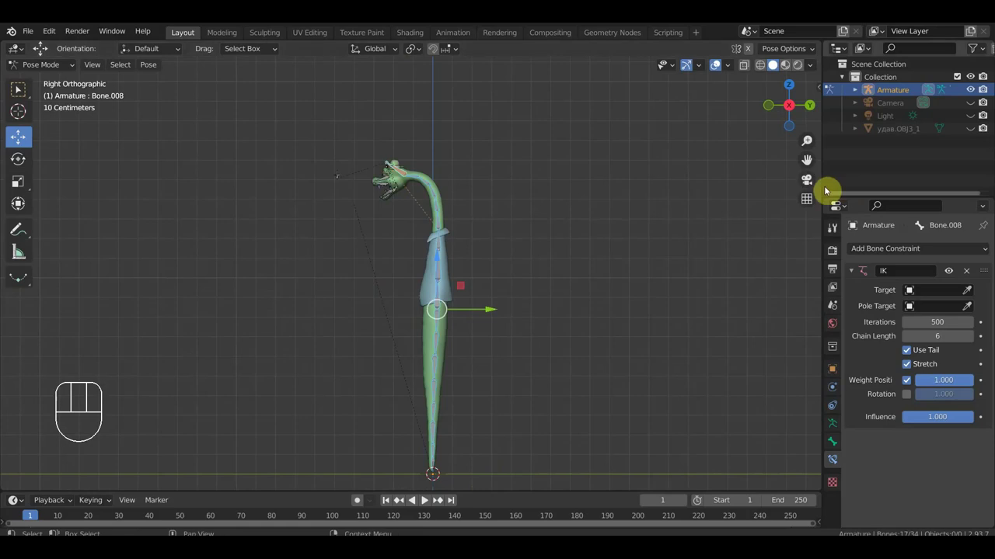
# Create Circle bone widgets for the selected spine bones from the Bone Widget panel.
pyautogui.press('n')
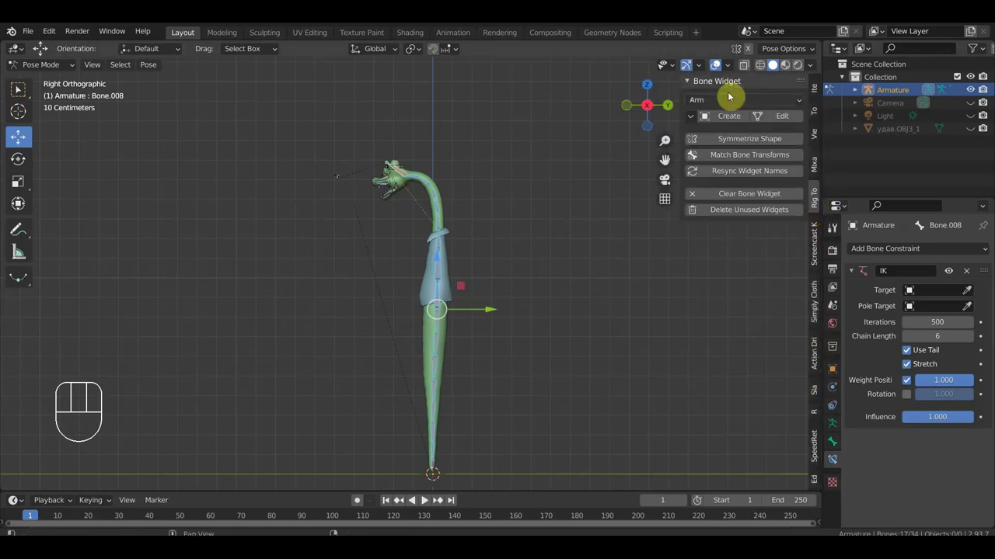
pyautogui.moveTo(733, 105); pyautogui.dragTo(720, 137)
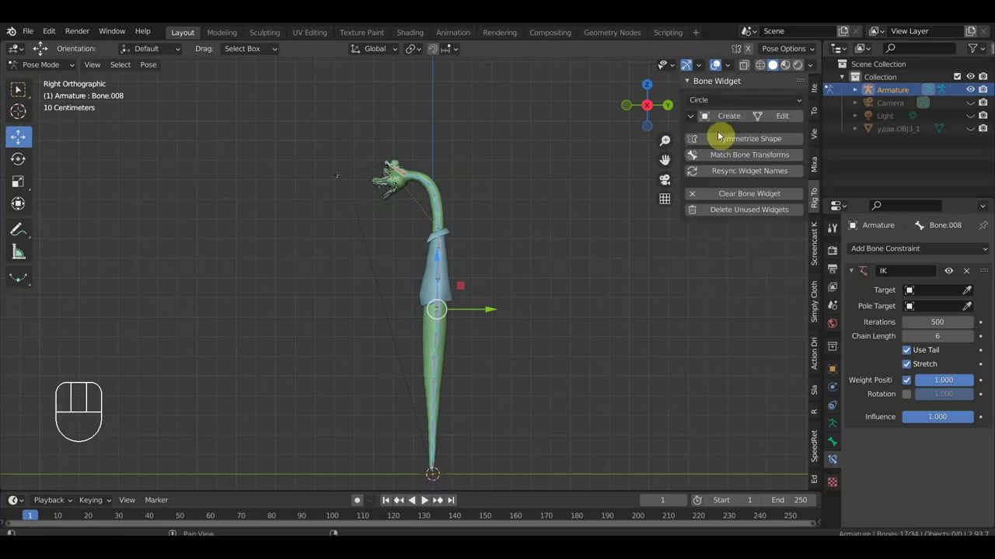
pyautogui.click(735, 118)
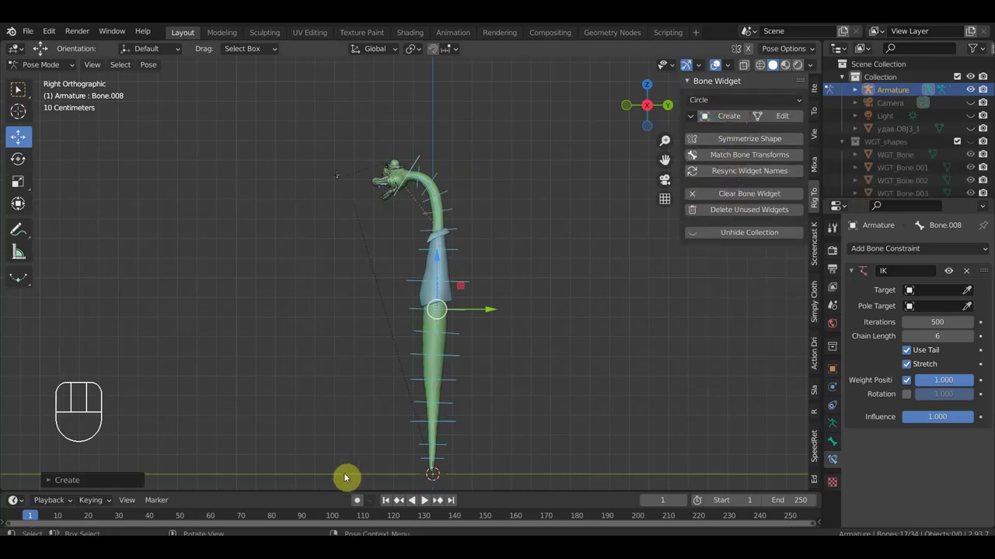
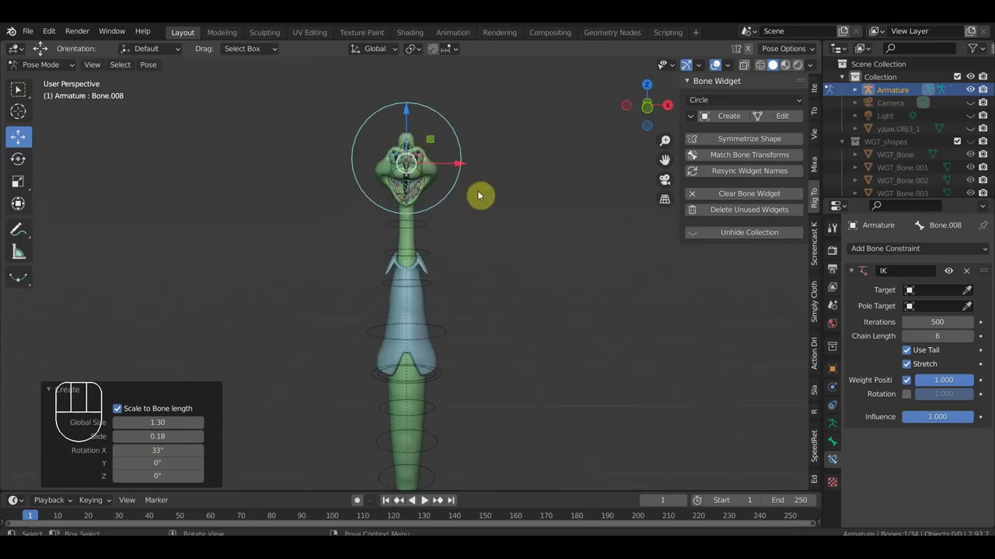
# Select the eye-control bone Bone.020 on the head and choose the Eyes widget shape for it.
pyautogui.moveTo(500, 258); pyautogui.dragTo(505, 326)
pyautogui.moveTo(446, 326); pyautogui.dragTo(328, 318)
pyautogui.moveTo(345, 302); pyautogui.dragTo(374, 284)
pyautogui.moveTo(398, 315); pyautogui.dragTo(415, 334)
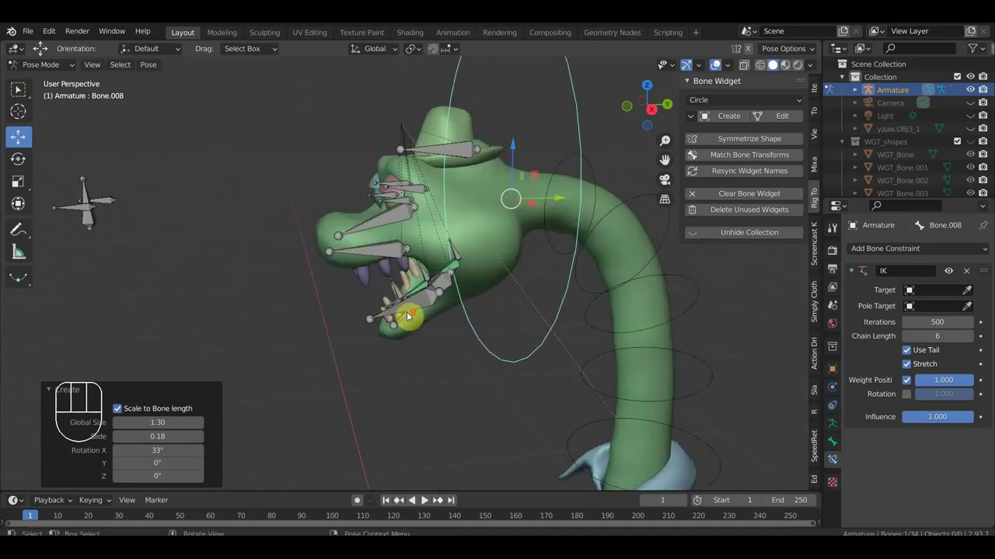
pyautogui.moveTo(313, 298); pyautogui.dragTo(330, 293)
pyautogui.moveTo(349, 294); pyautogui.dragTo(361, 283)
pyautogui.click(329, 226)
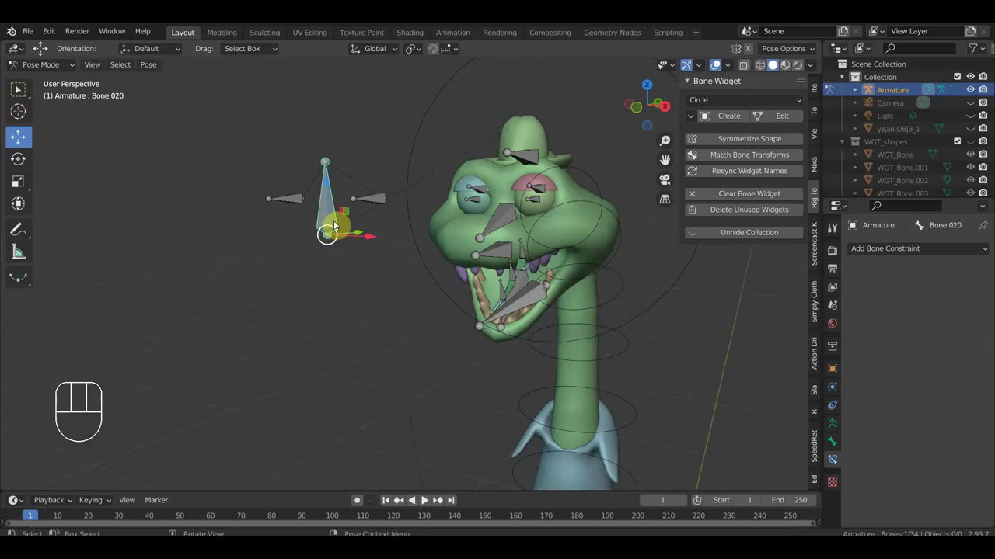
pyautogui.press('n')
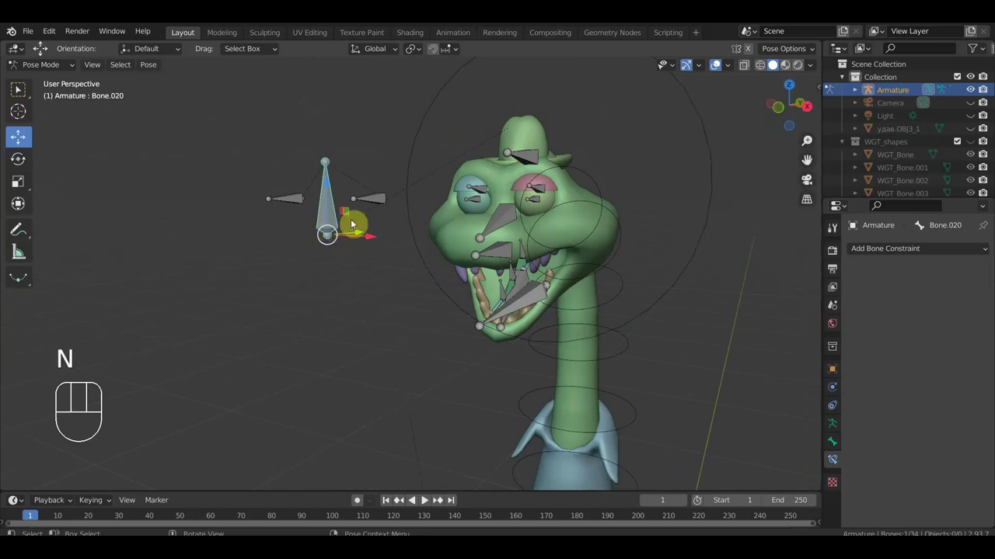
pyautogui.press('n')
pyautogui.moveTo(744, 104); pyautogui.dragTo(717, 174)
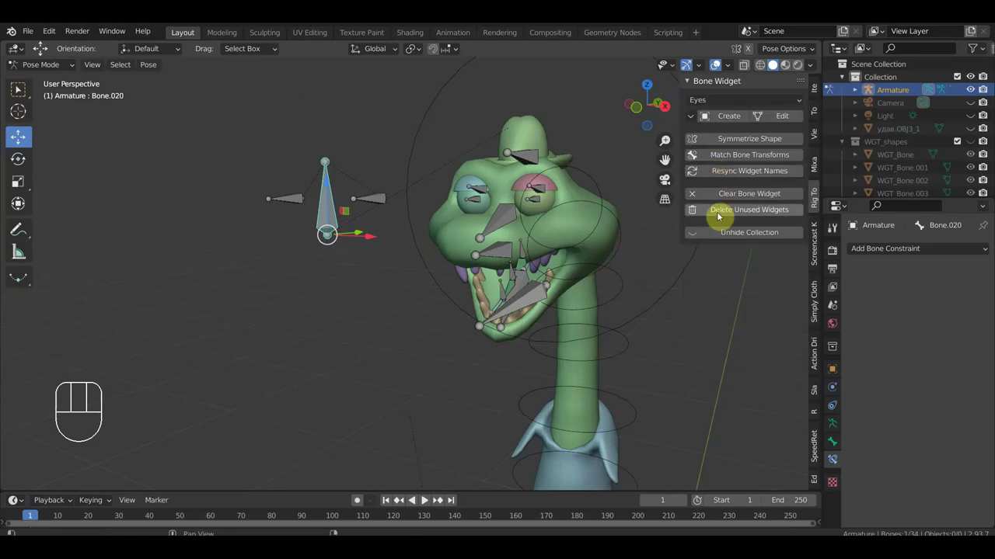
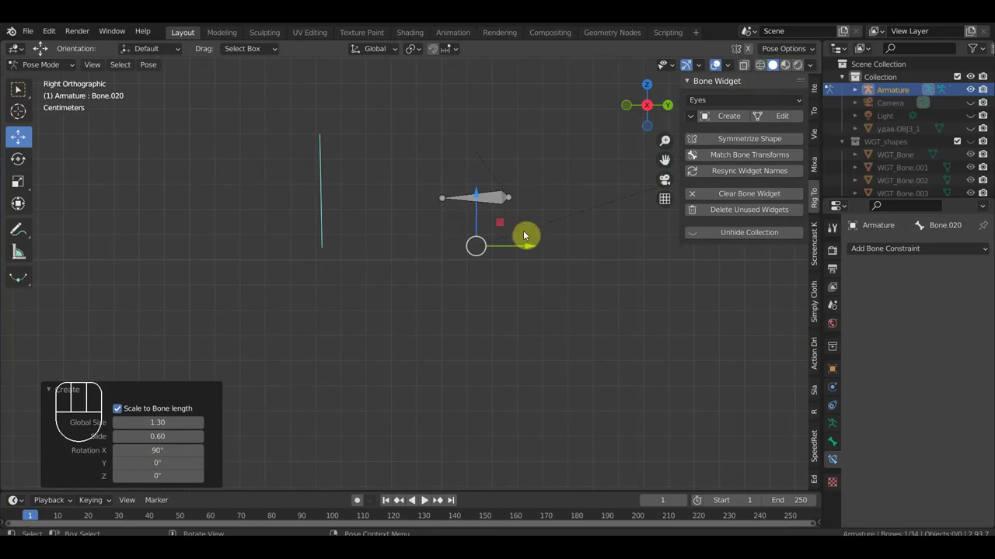
# Select the eye bones and switch their widget shape to Eye.
pyautogui.moveTo(529, 222); pyautogui.dragTo(424, 170)
pyautogui.moveTo(758, 101); pyautogui.dragTo(721, 165)
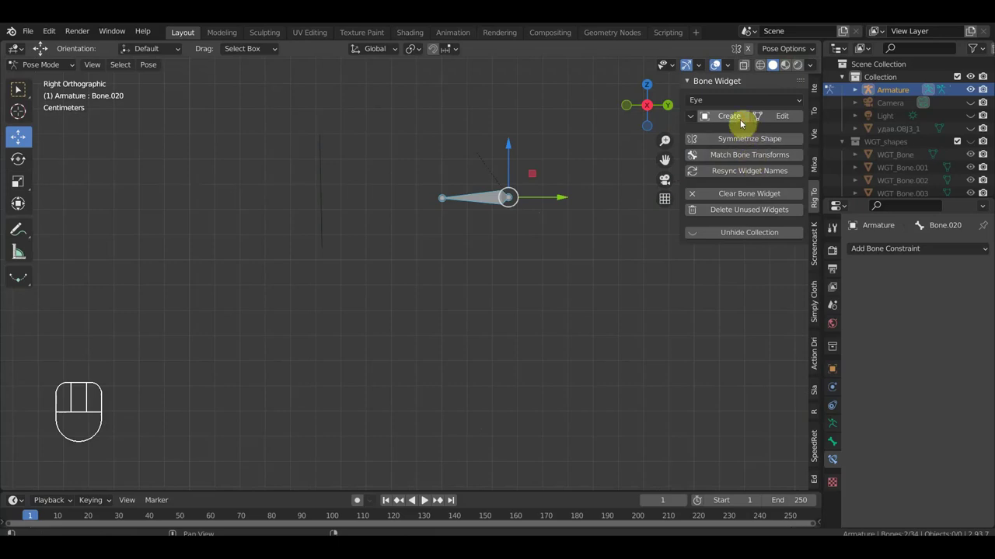
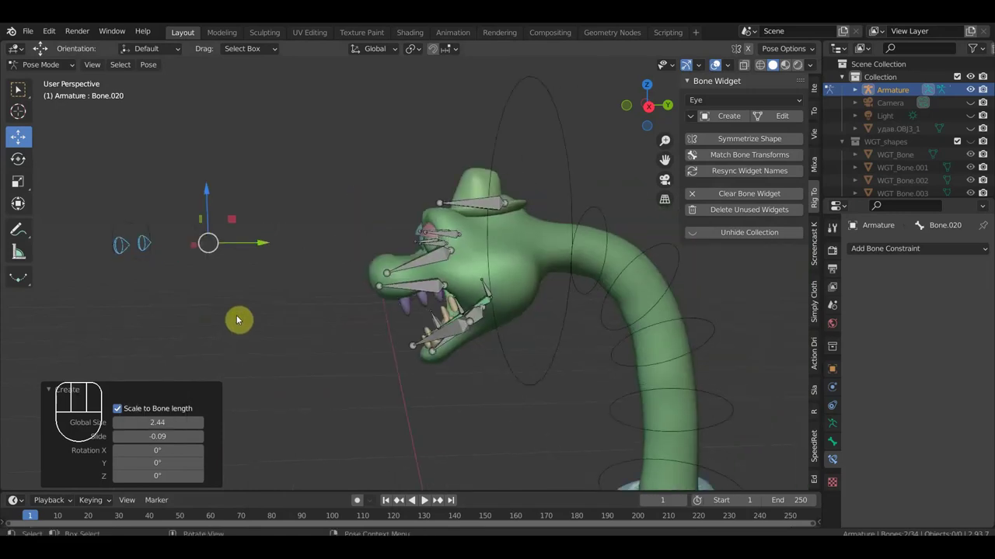
# Select the bone on top of the snake's head for a Cube widget.
pyautogui.middleClick(435, 298)
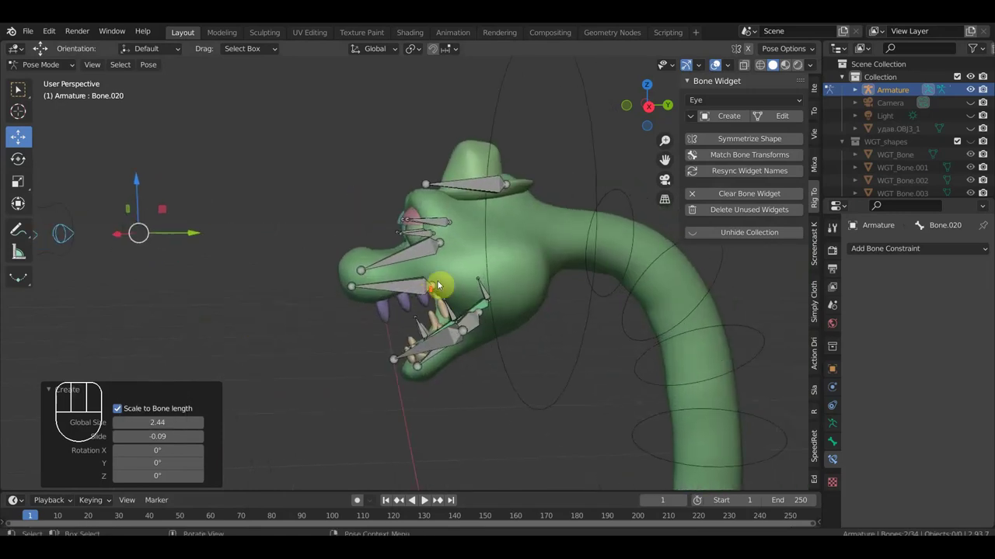
pyautogui.click(475, 186)
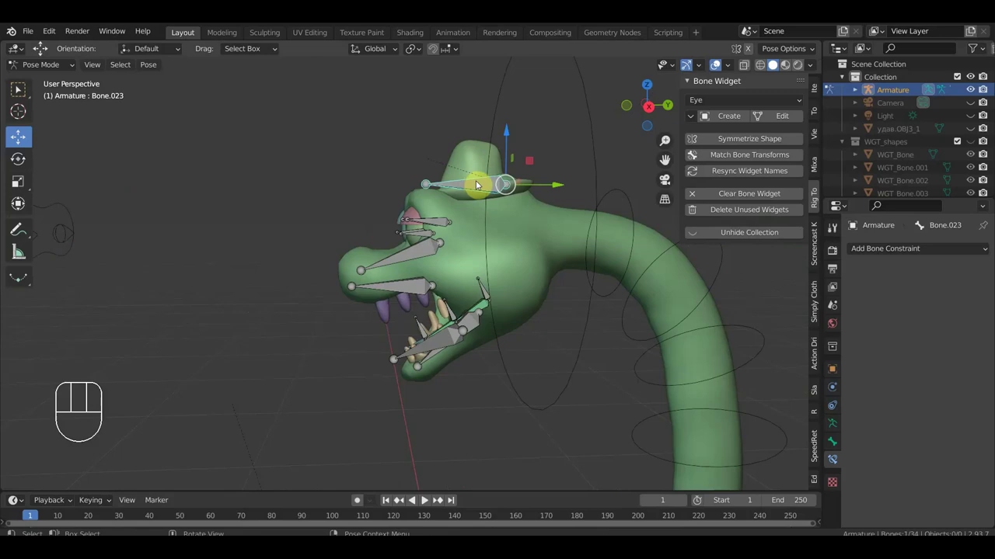
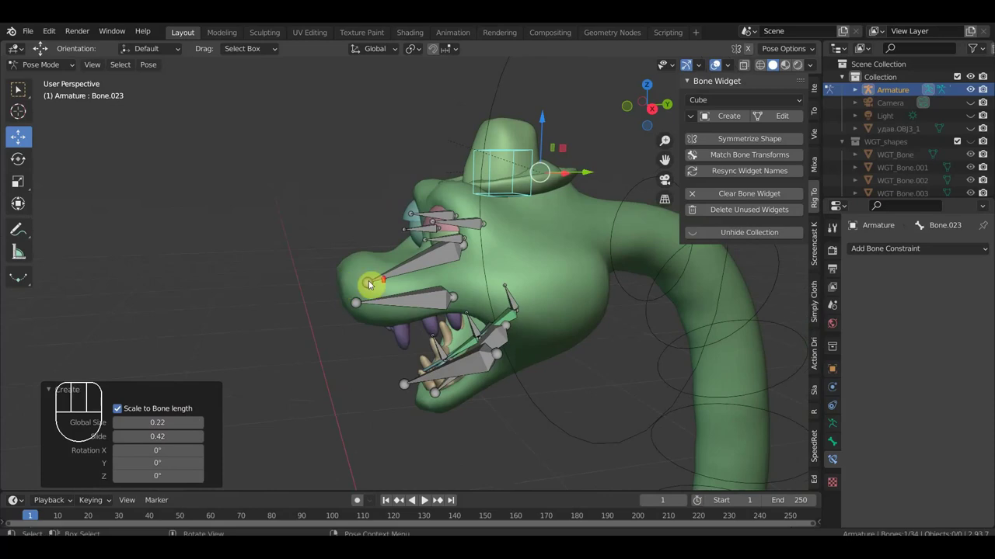
# Select the upper and lower jaw bones and give them a Finger-shaped widget.
pyautogui.moveTo(466, 283); pyautogui.dragTo(454, 255)
pyautogui.middleClick(411, 237)
pyautogui.click(366, 239)
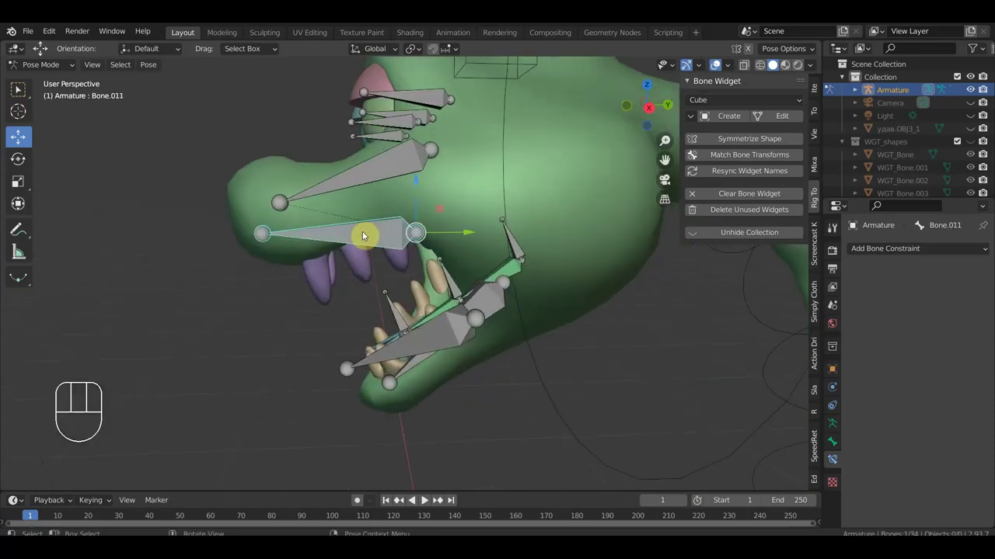
pyautogui.moveTo(383, 231); pyautogui.dragTo(377, 237)
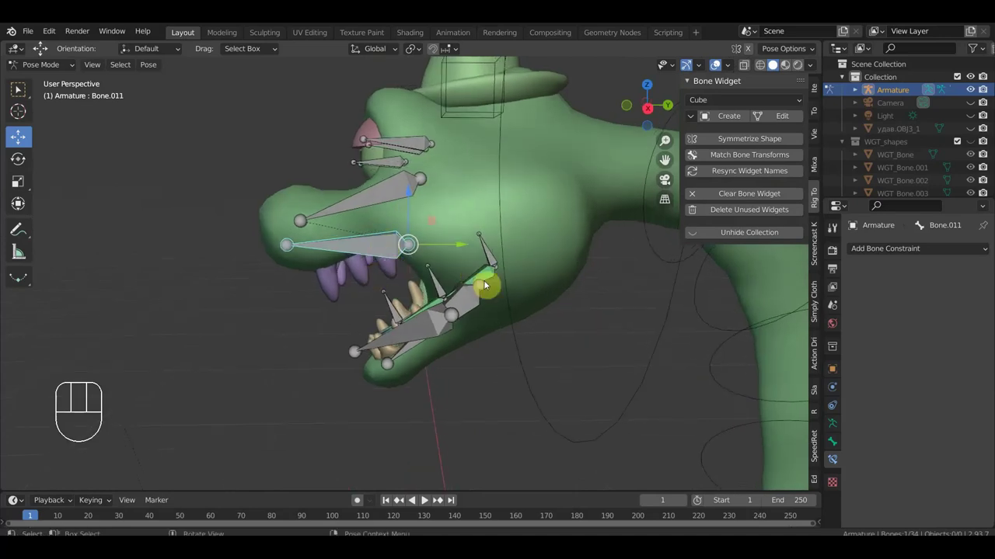
pyautogui.moveTo(479, 314); pyautogui.dragTo(502, 324)
pyautogui.click(468, 348)
pyautogui.middleClick(425, 502)
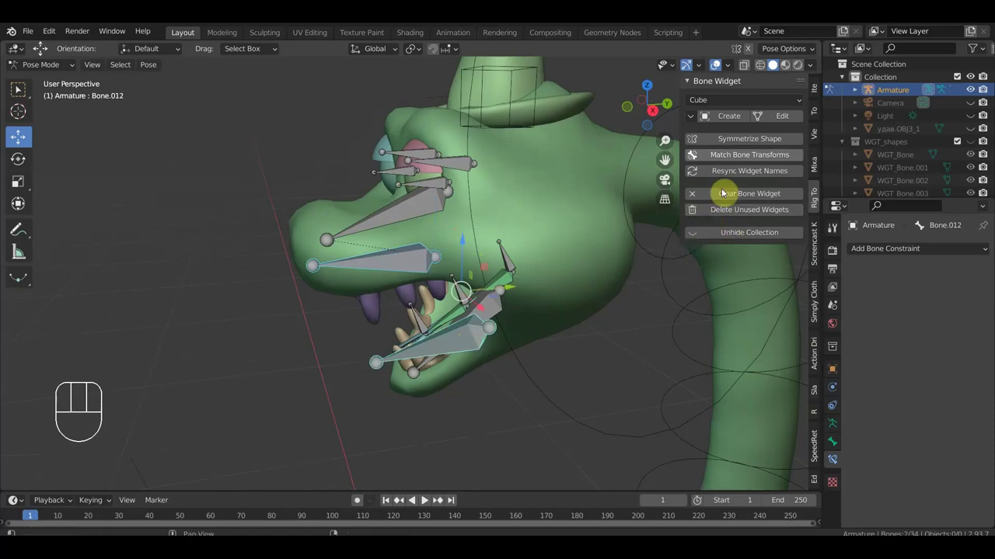
pyautogui.moveTo(742, 106); pyautogui.dragTo(716, 187)
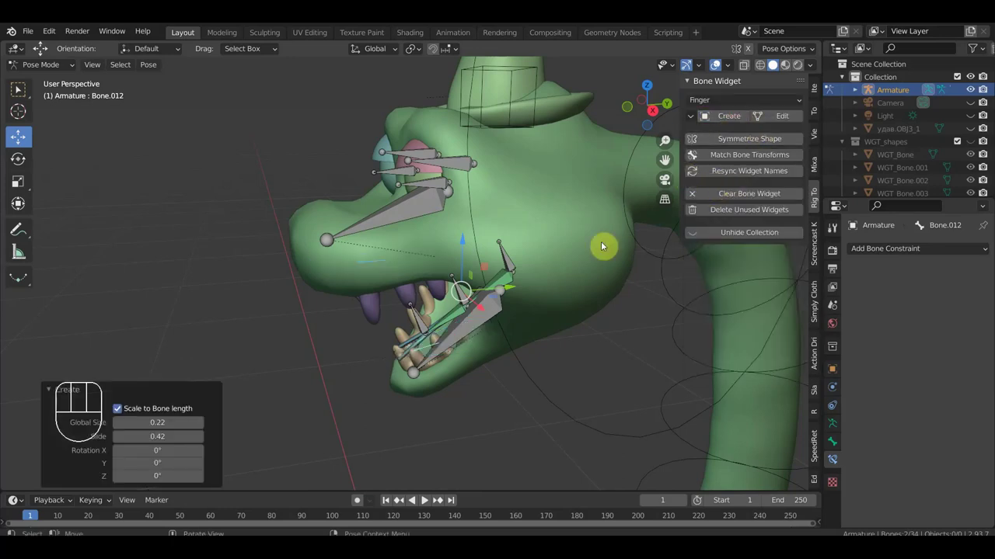
pyautogui.click(424, 502)
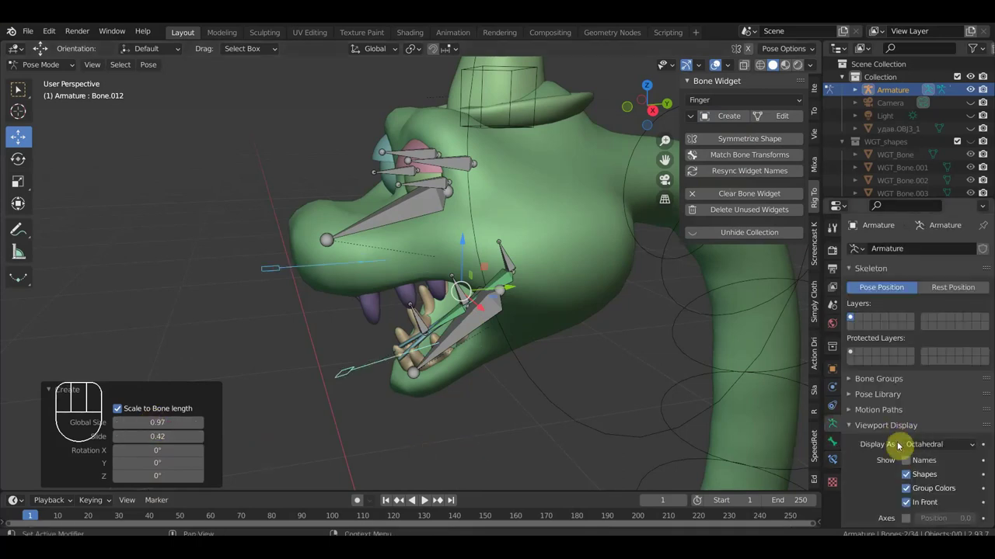
# Add a first bone group with a green colour set and assign the jaw bones to it.
pyautogui.click(888, 388)
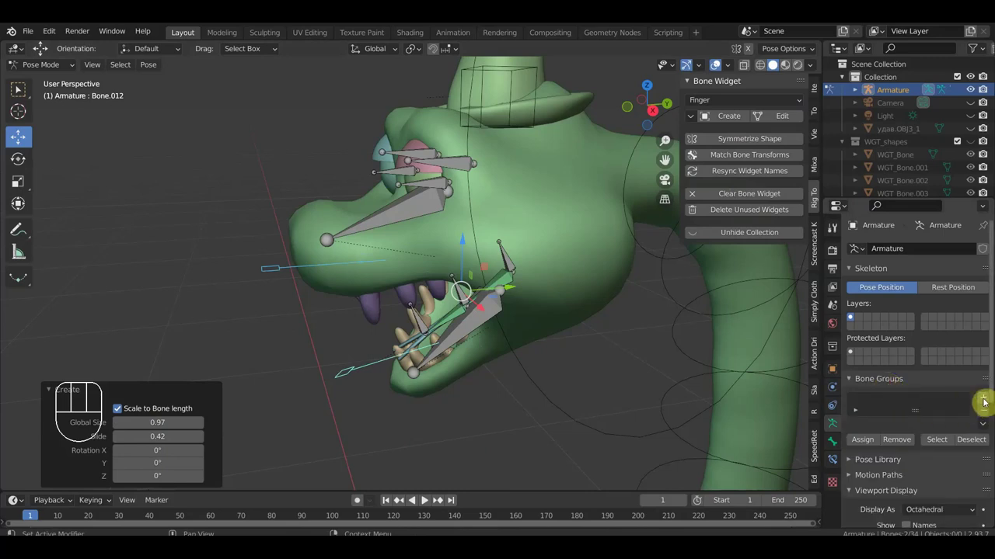
pyautogui.click(985, 403)
pyautogui.moveTo(910, 475); pyautogui.dragTo(721, 415)
pyautogui.click(866, 491)
pyautogui.moveTo(474, 321); pyautogui.dragTo(446, 266)
pyautogui.click(396, 225)
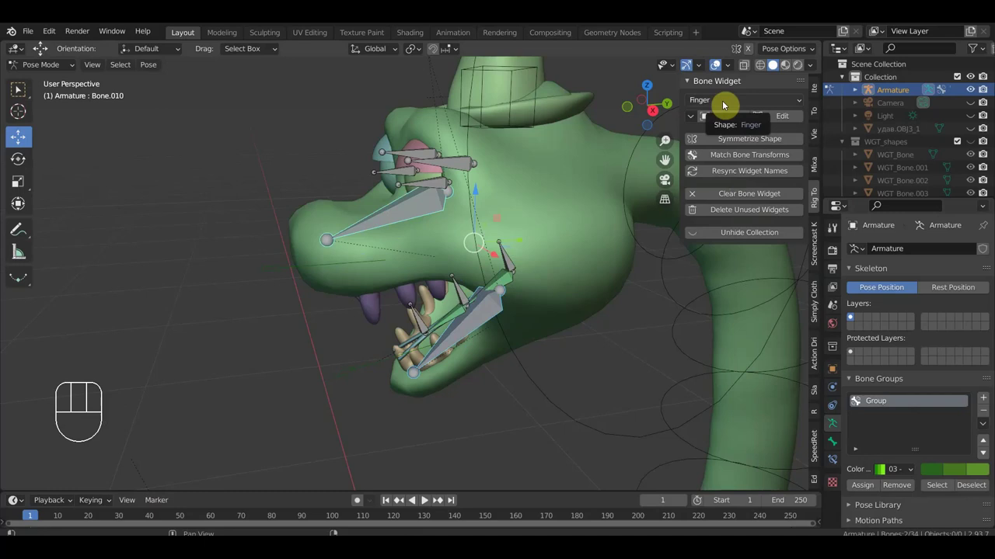
pyautogui.click(725, 109)
pyautogui.click(732, 123)
# Add a second bone group with a purple colour set and assign a tooth bone to it.
pyautogui.click(991, 403)
pyautogui.moveTo(907, 473); pyautogui.dragTo(830, 462)
pyautogui.click(867, 491)
pyautogui.middleClick(629, 411)
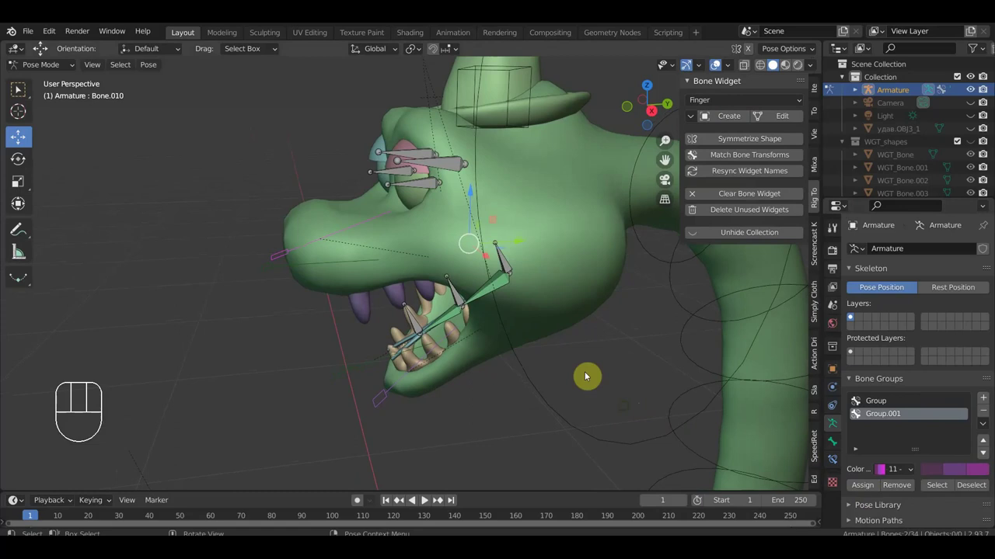
pyautogui.click(288, 270)
pyautogui.click(312, 245)
# Select the tooth bones in the mouth and choose the Sphere widget shape for them.
pyautogui.moveTo(437, 197); pyautogui.dragTo(424, 195)
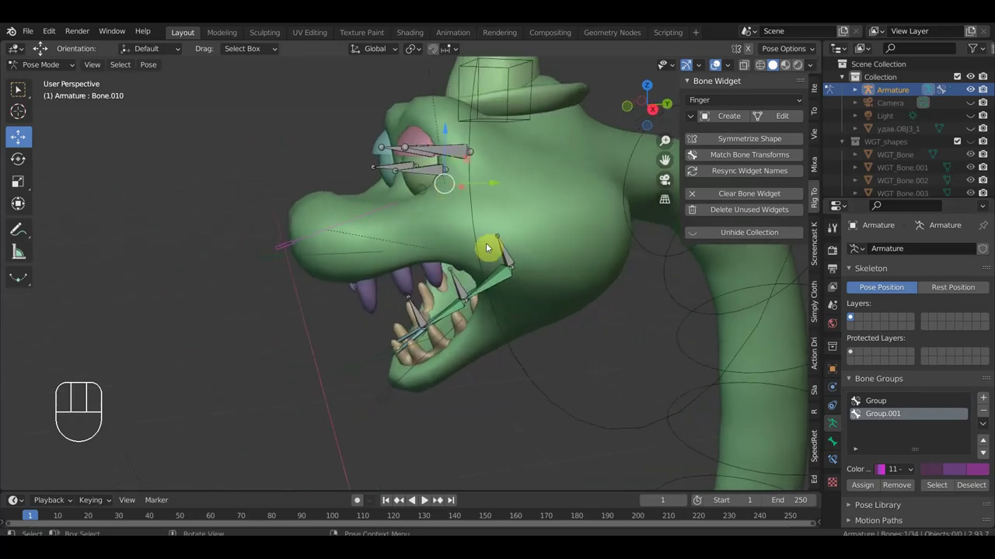
pyautogui.middleClick(494, 261)
pyautogui.click(504, 253)
pyautogui.moveTo(495, 279); pyautogui.dragTo(461, 284)
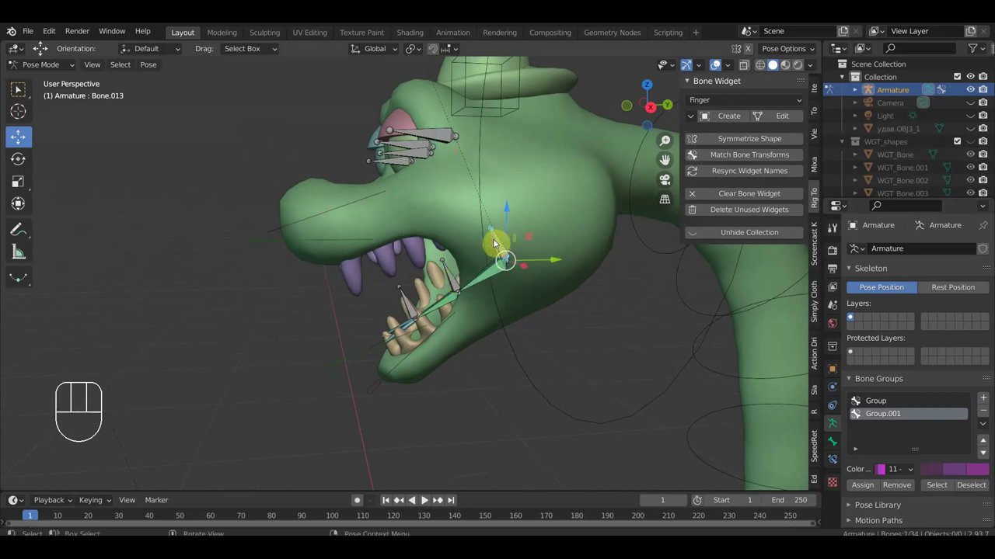
pyautogui.click(454, 282)
pyautogui.click(410, 309)
pyautogui.moveTo(725, 106); pyautogui.dragTo(718, 328)
pyautogui.click(730, 121)
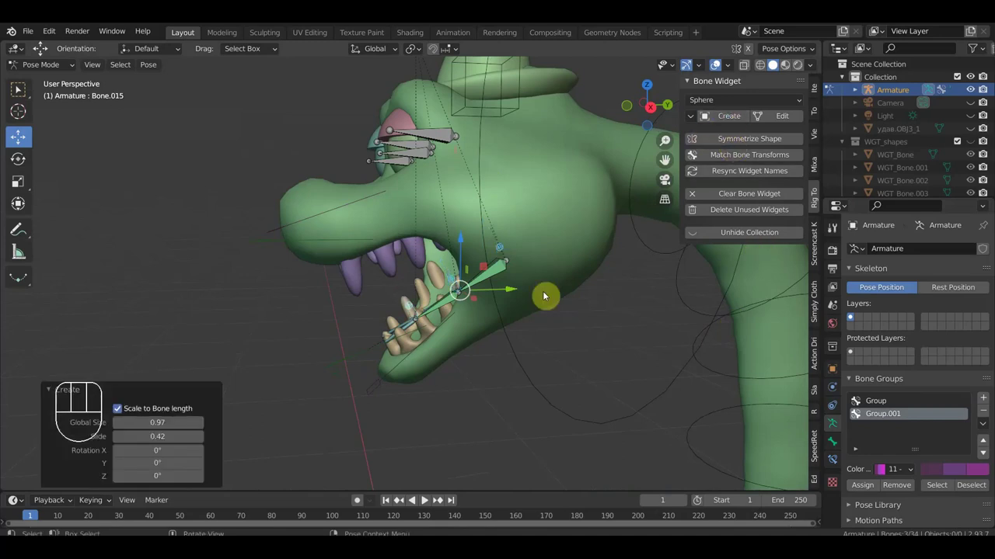
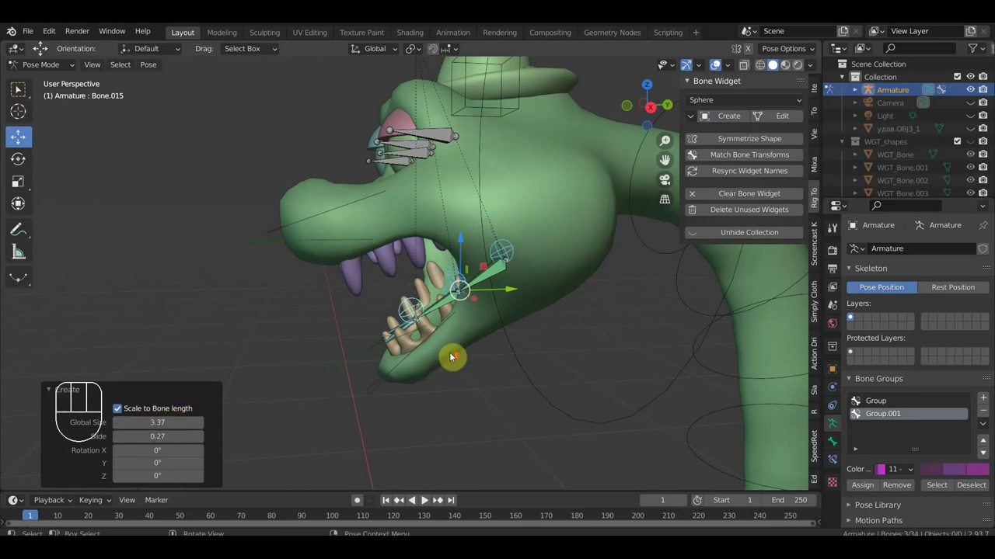
# Create sphere widgets on the tooth bones, give the lip bone a Line widget and add red Group.002.
pyautogui.click(453, 327)
pyautogui.click(531, 284)
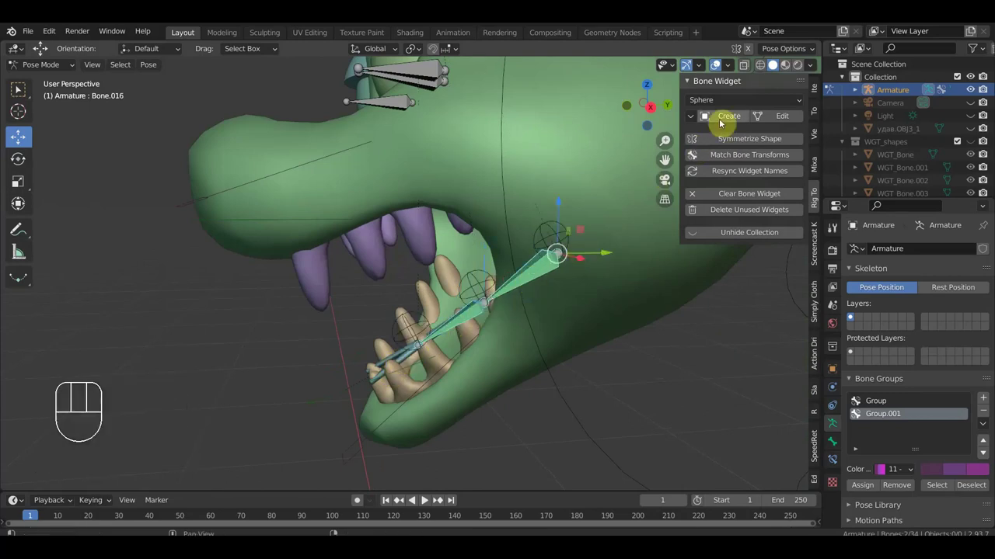
pyautogui.moveTo(732, 104); pyautogui.dragTo(710, 262)
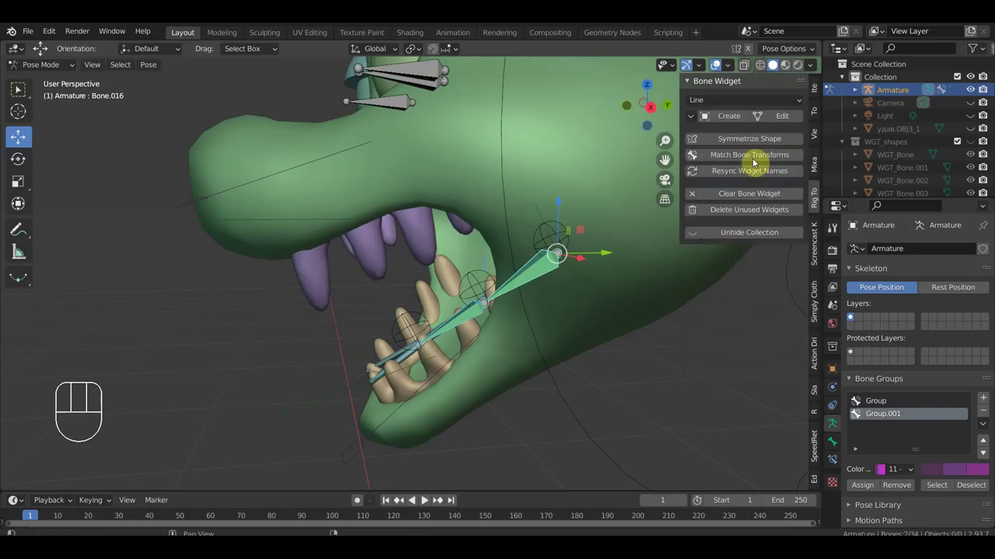
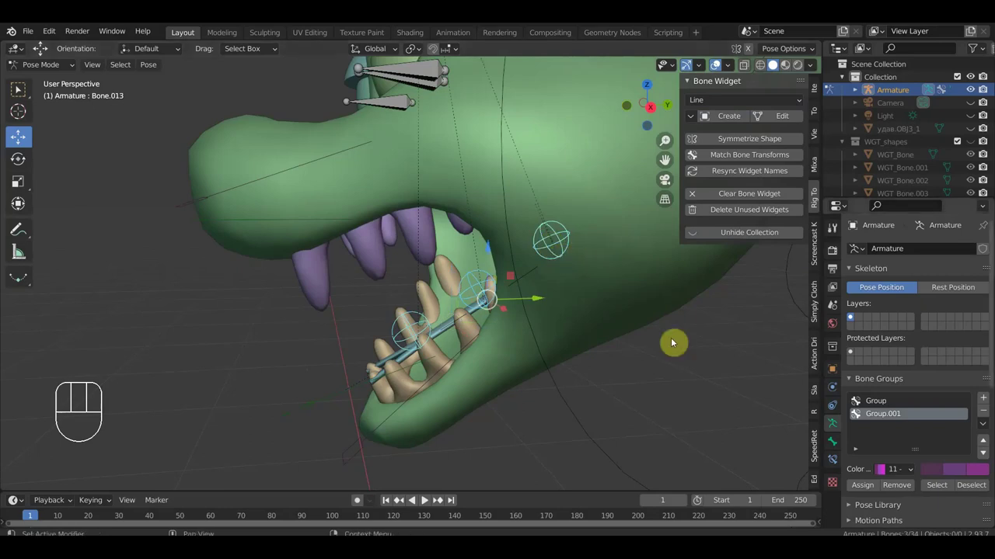
pyautogui.click(990, 402)
pyautogui.moveTo(903, 475); pyautogui.dragTo(735, 448)
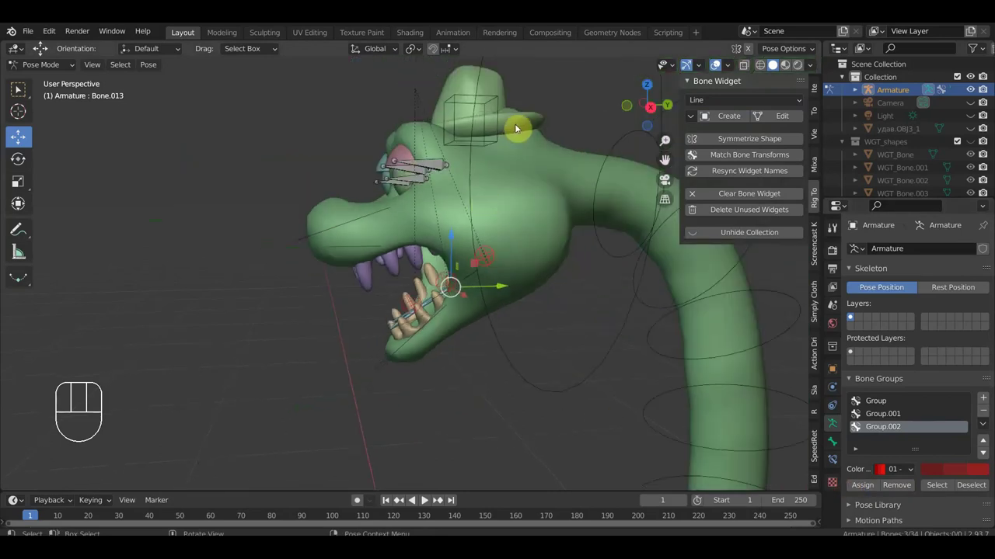
# Shift-select all the neck, body and tail control circles along the snake.
pyautogui.click(596, 132)
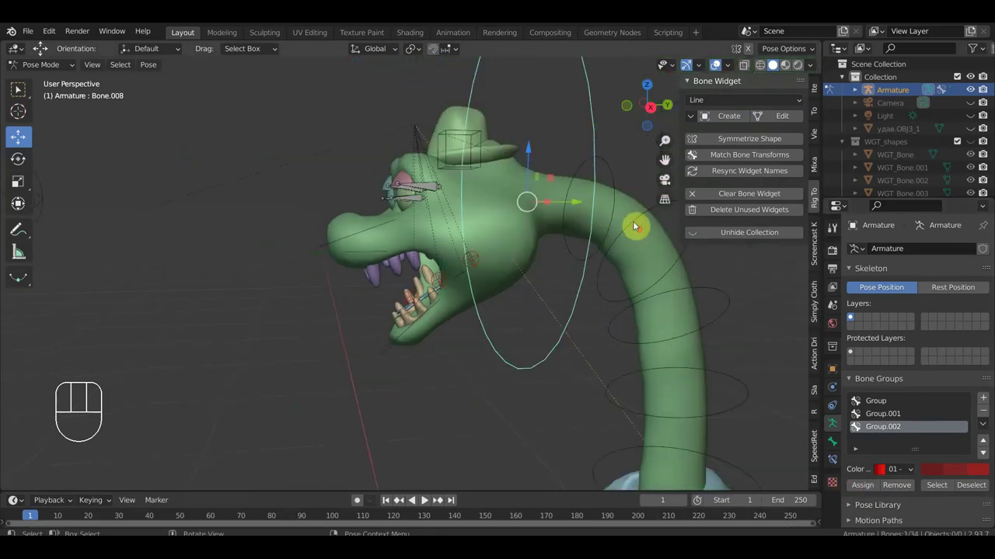
pyautogui.click(522, 220)
pyautogui.click(568, 241)
pyautogui.click(588, 294)
pyautogui.click(603, 354)
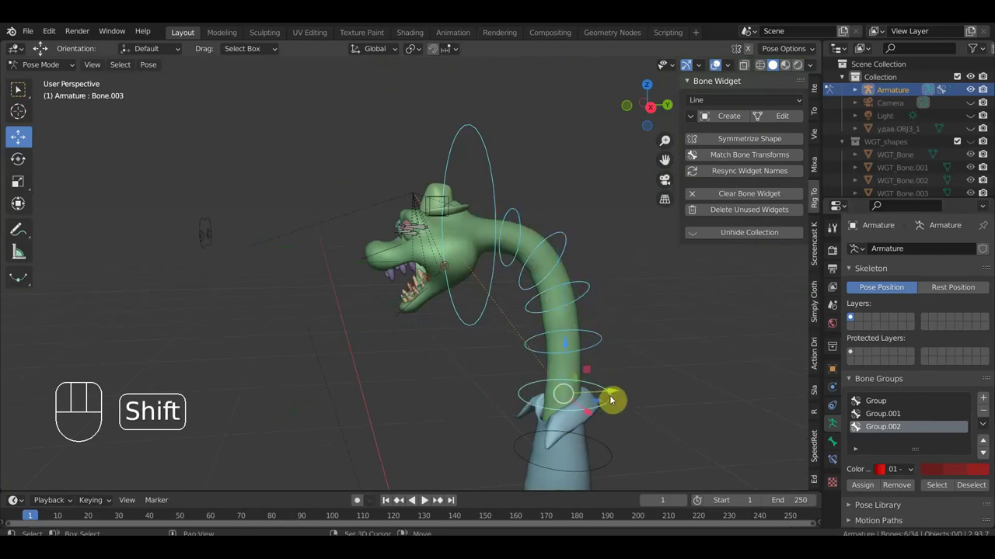
pyautogui.moveTo(627, 387); pyautogui.dragTo(587, 214)
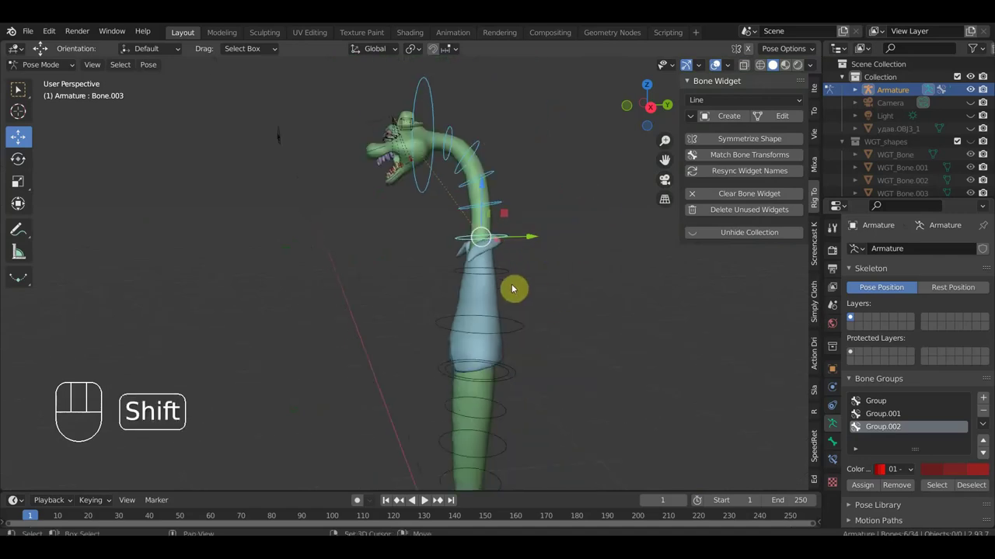
pyautogui.click(521, 330)
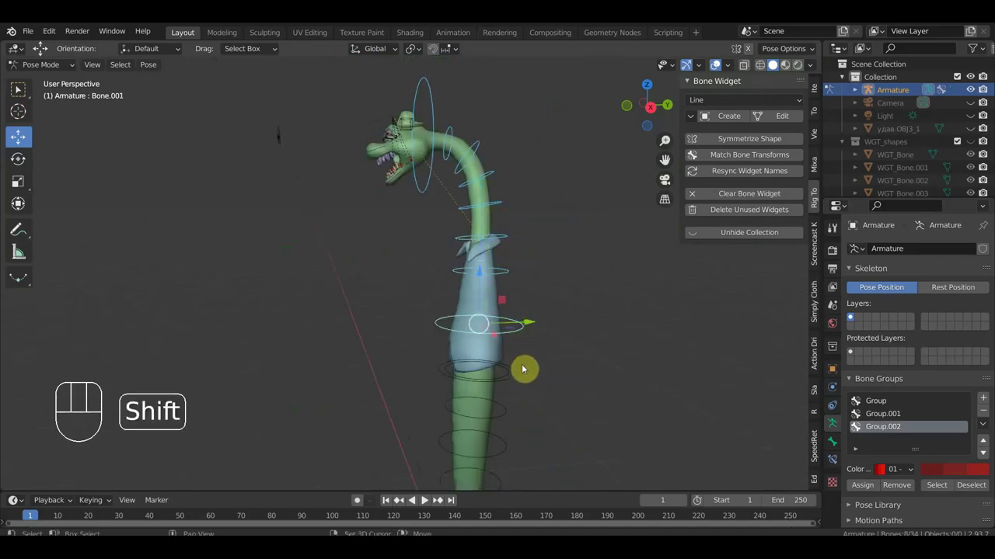
pyautogui.click(518, 378)
pyautogui.moveTo(521, 382); pyautogui.dragTo(526, 259)
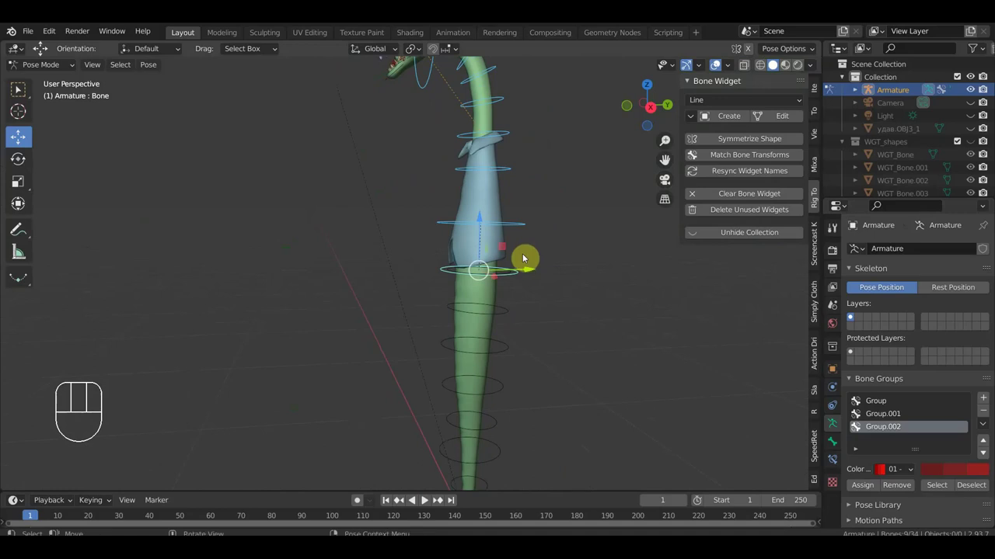
pyautogui.click(514, 315)
pyautogui.click(510, 355)
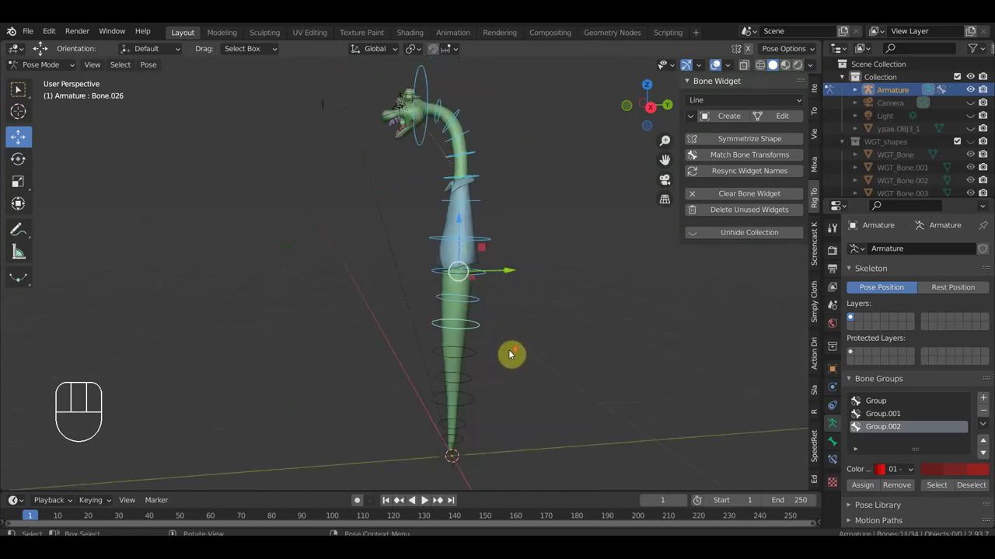
# Assign the spine controls to red Group.002 and orbit the snake to check the colours.
pyautogui.moveTo(514, 434); pyautogui.dragTo(416, 334)
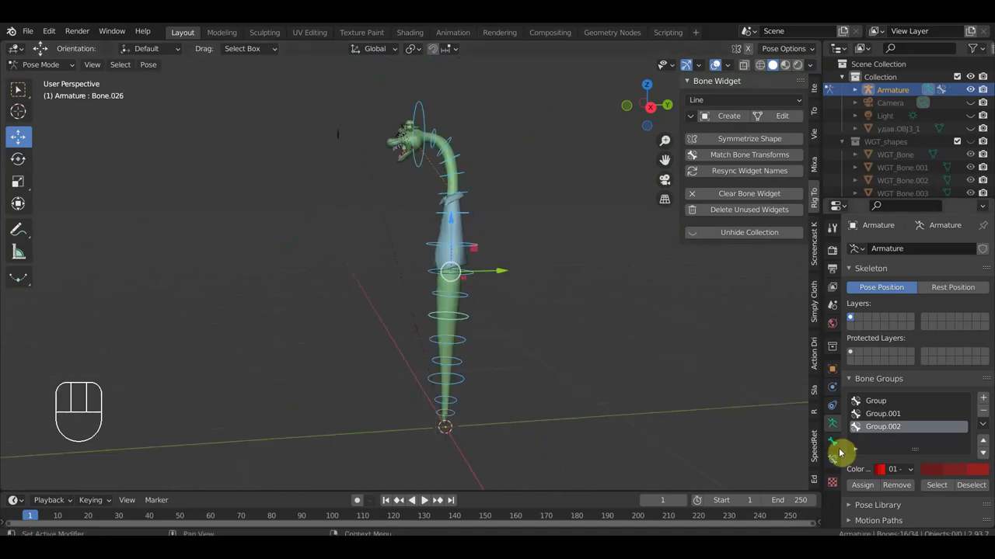
pyautogui.click(868, 489)
pyautogui.click(579, 337)
pyautogui.moveTo(568, 329); pyautogui.dragTo(630, 330)
pyautogui.moveTo(525, 263); pyautogui.dragTo(568, 374)
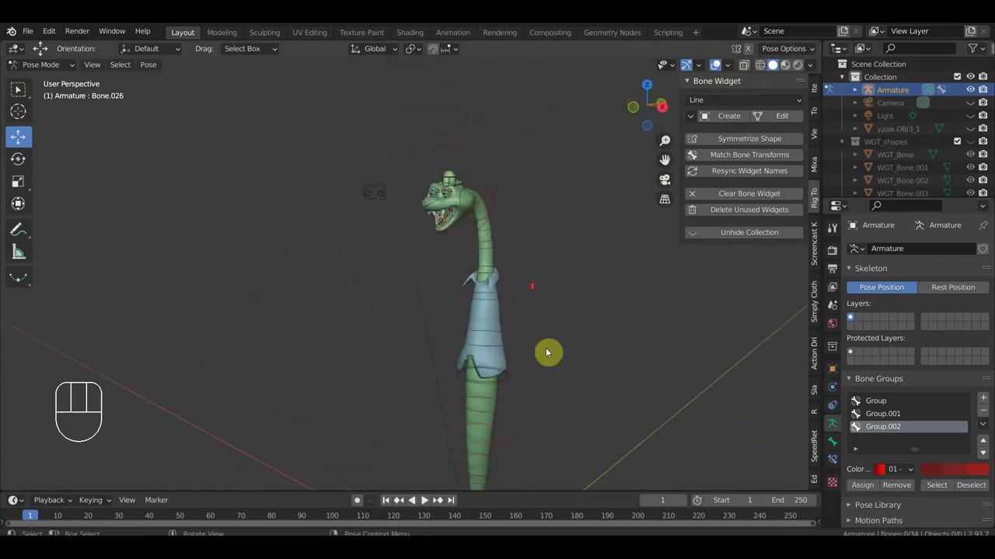
pyautogui.middleClick(506, 231)
pyautogui.middleClick(436, 334)
pyautogui.moveTo(428, 323); pyautogui.dragTo(461, 317)
pyautogui.click(347, 157)
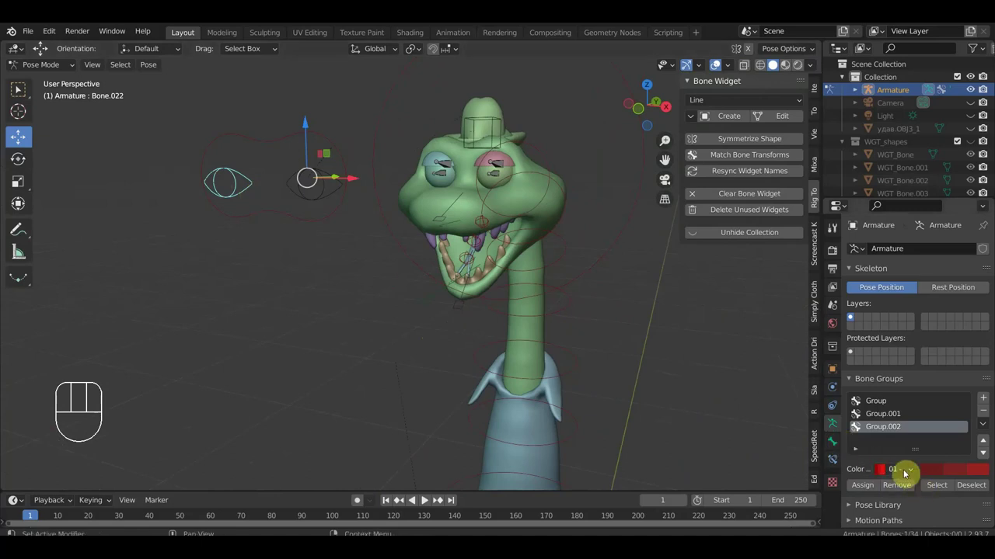
# Change the group's colour set, assign the selected bones and select the controls beside the eye.
pyautogui.moveTo(909, 475); pyautogui.dragTo(725, 335)
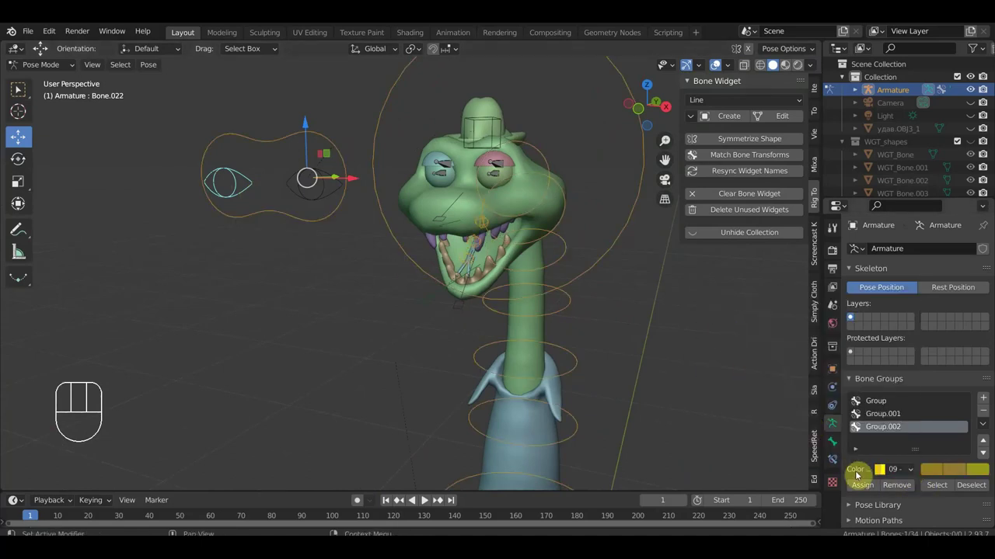
pyautogui.click(863, 492)
pyautogui.click(324, 197)
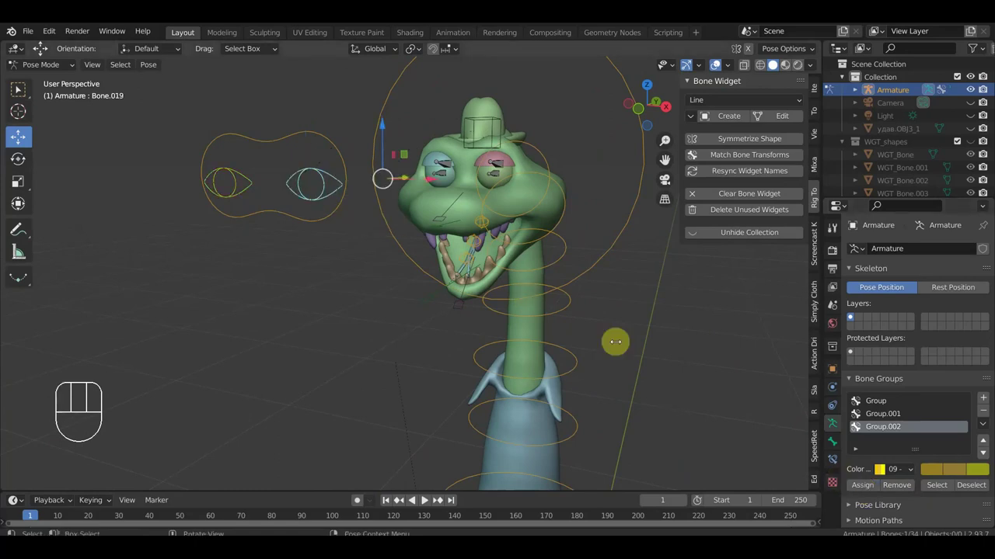
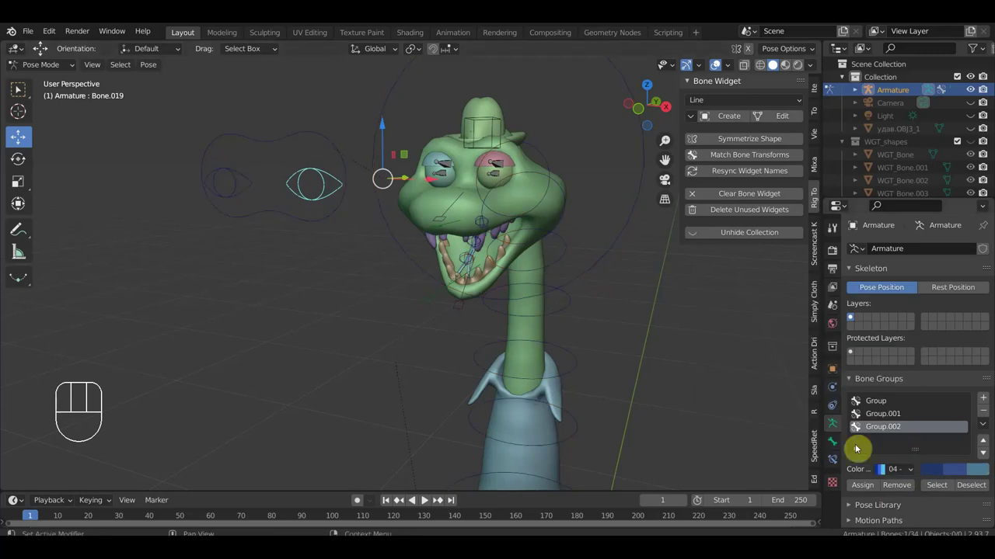
pyautogui.moveTo(556, 225); pyautogui.dragTo(569, 264)
pyautogui.click(365, 243)
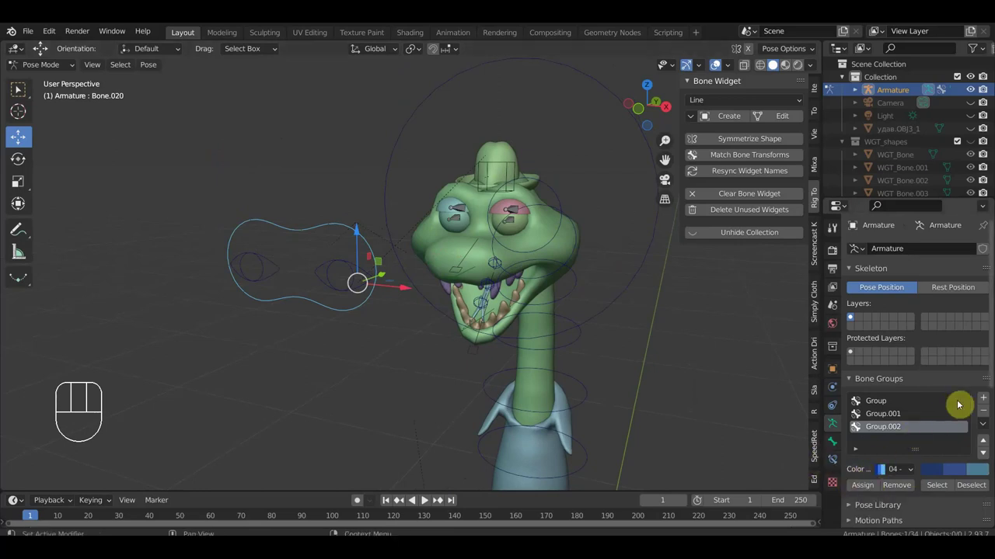
# Add Group.003 with a red colour set and Group.004 with a green colour set, assigning face bones.
pyautogui.click(889, 416)
pyautogui.click(886, 406)
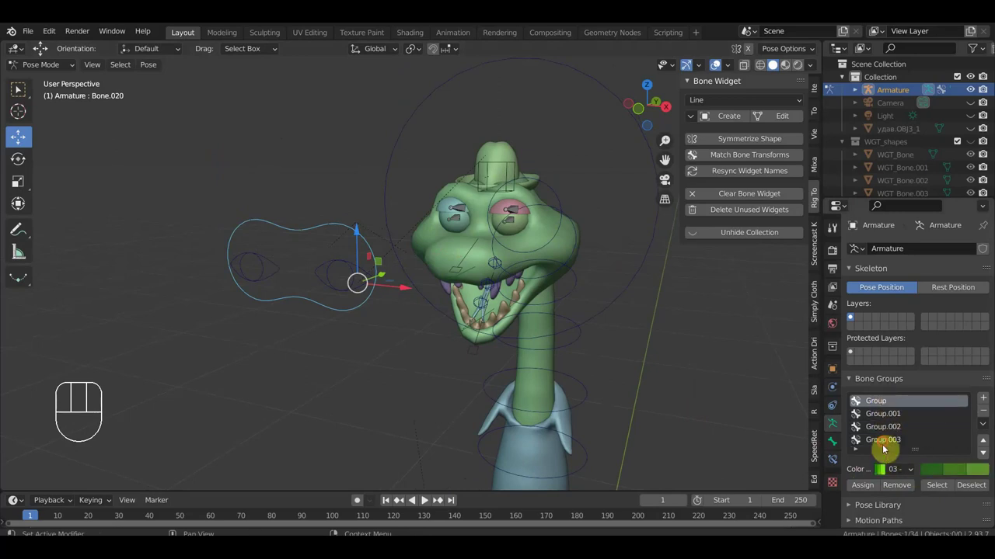
pyautogui.moveTo(913, 471); pyautogui.dragTo(741, 448)
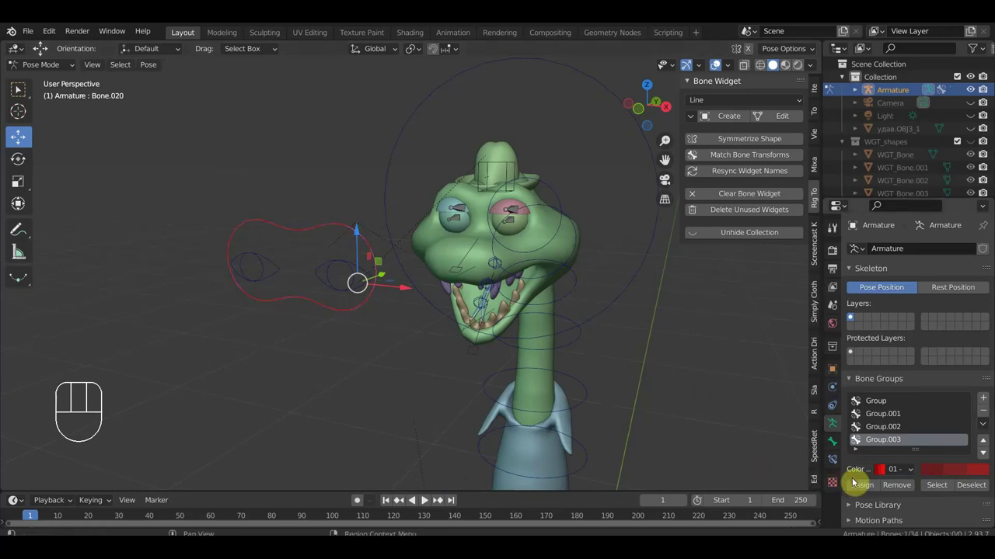
pyautogui.click(334, 269)
pyautogui.click(257, 271)
pyautogui.click(866, 433)
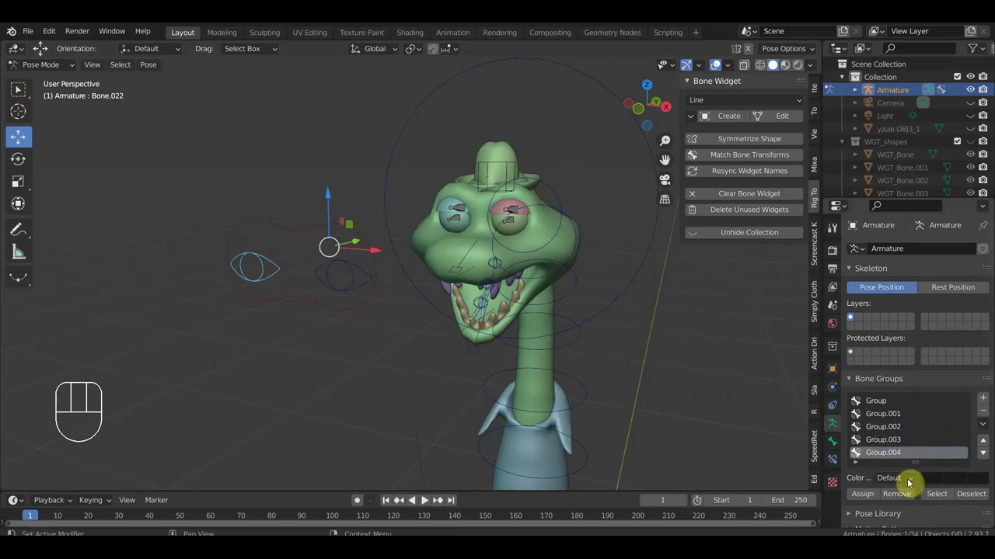
pyautogui.moveTo(910, 491); pyautogui.dragTo(729, 426)
pyautogui.click(865, 500)
# Select the eyelid control bone and give it a Finger-shaped widget.
pyautogui.moveTo(565, 332); pyautogui.dragTo(540, 329)
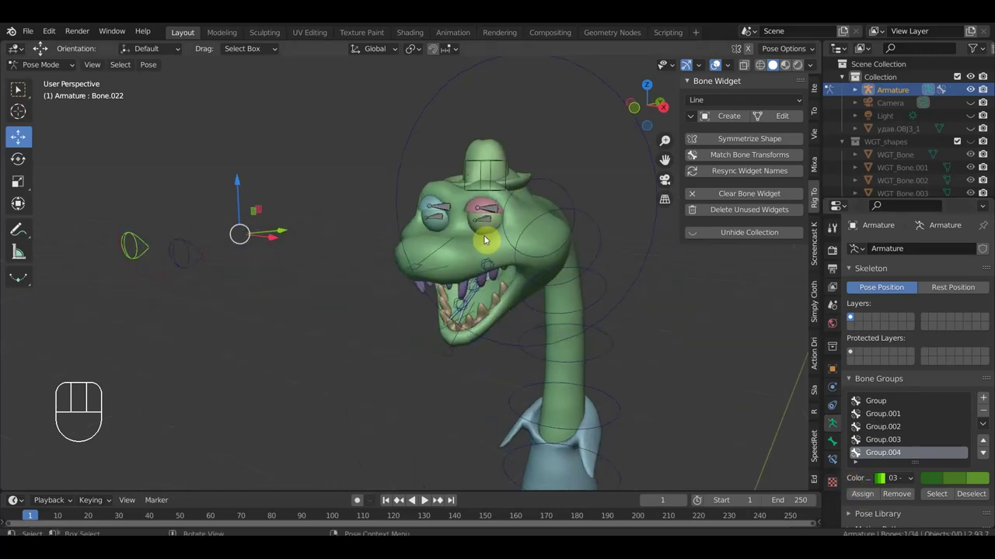
pyautogui.moveTo(475, 265); pyautogui.dragTo(457, 282)
pyautogui.moveTo(457, 282); pyautogui.dragTo(432, 269)
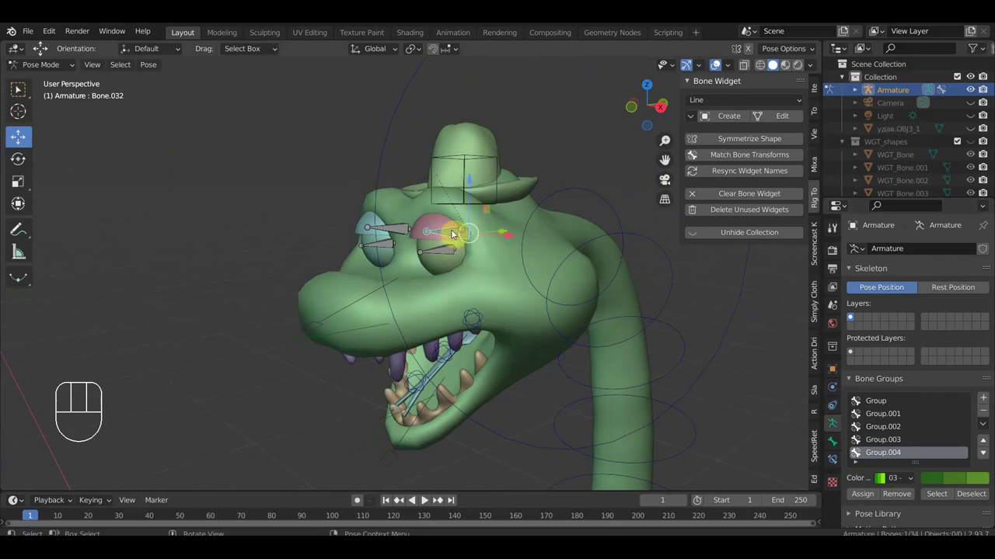
pyautogui.click(401, 227)
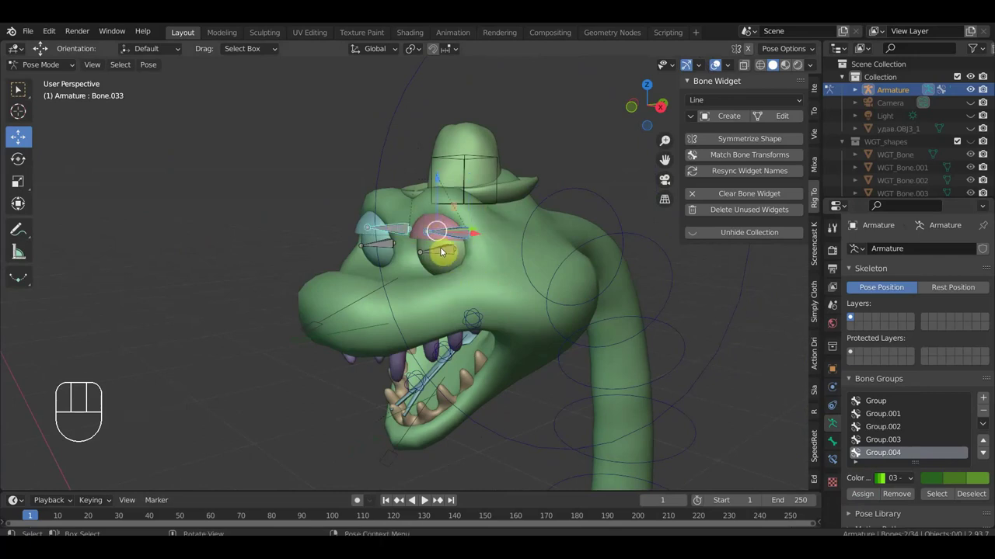
pyautogui.moveTo(438, 258); pyautogui.dragTo(400, 251)
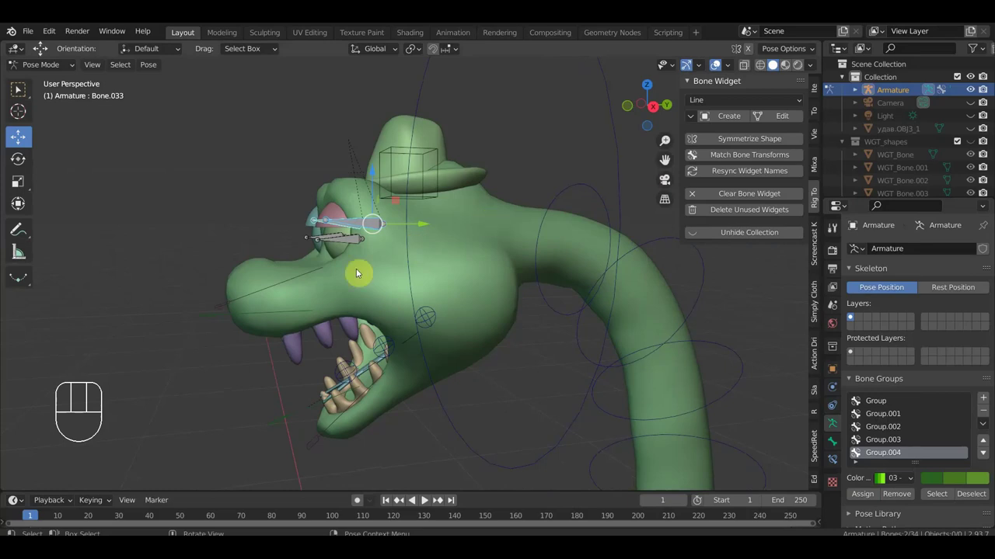
pyautogui.moveTo(349, 256); pyautogui.dragTo(361, 260)
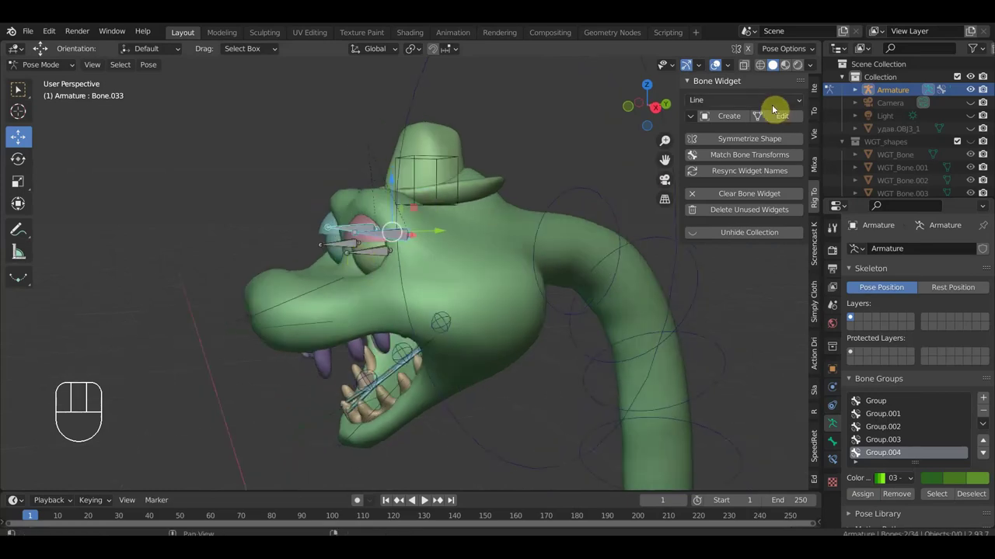
pyautogui.click(386, 235)
pyautogui.click(365, 231)
pyautogui.moveTo(728, 104); pyautogui.dragTo(715, 189)
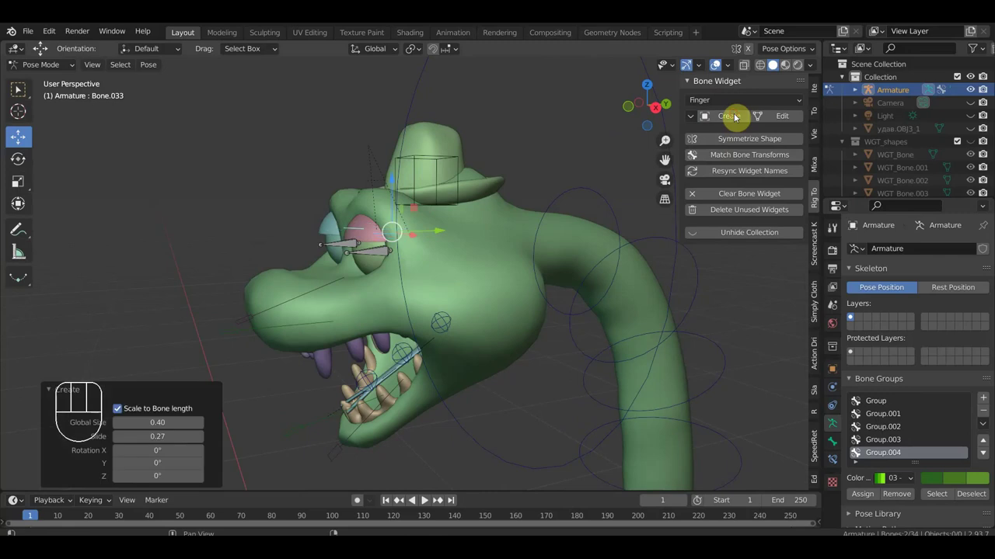
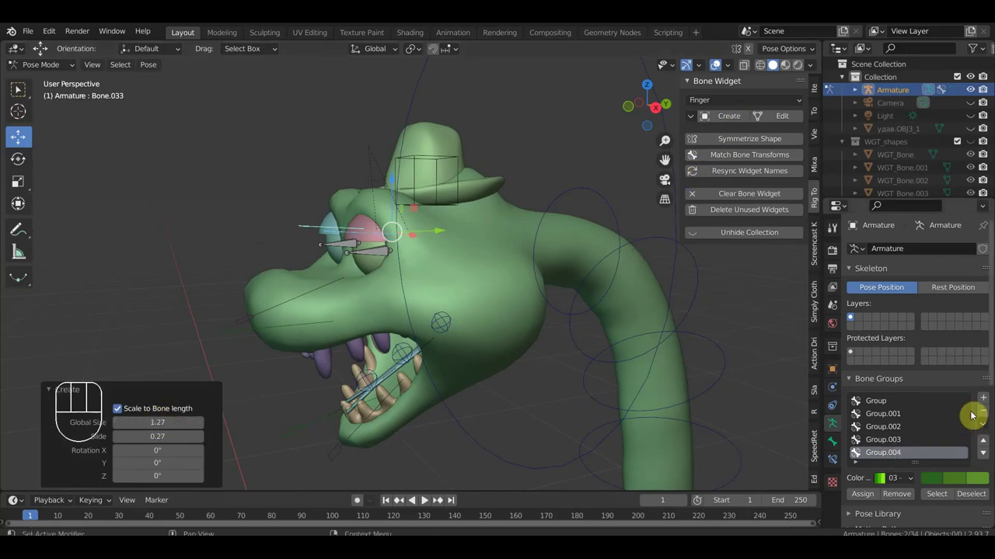
# Assign the eyelid bones to Group.005 and put the hat control bone into green Group.004.
pyautogui.moveTo(916, 485); pyautogui.dragTo(720, 436)
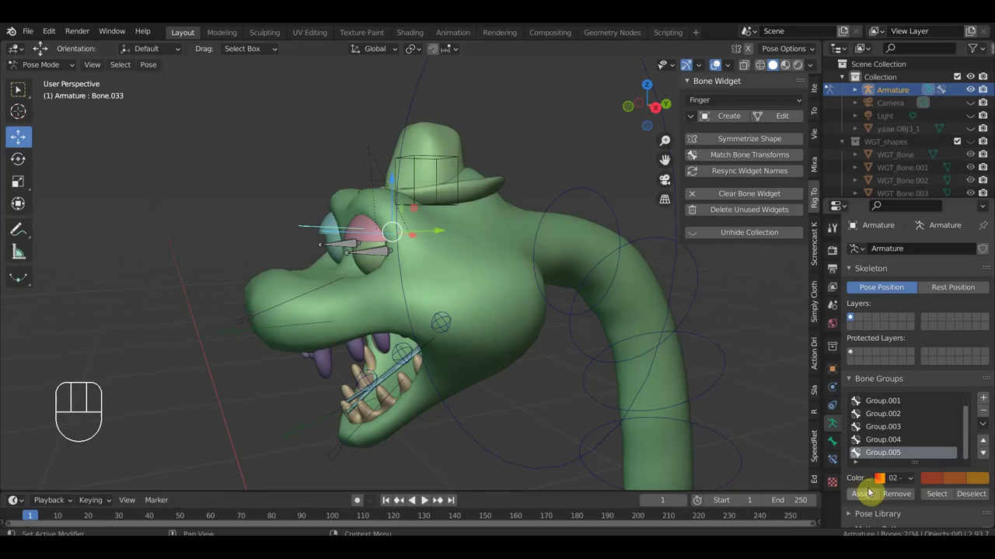
pyautogui.click(342, 250)
pyautogui.click(372, 260)
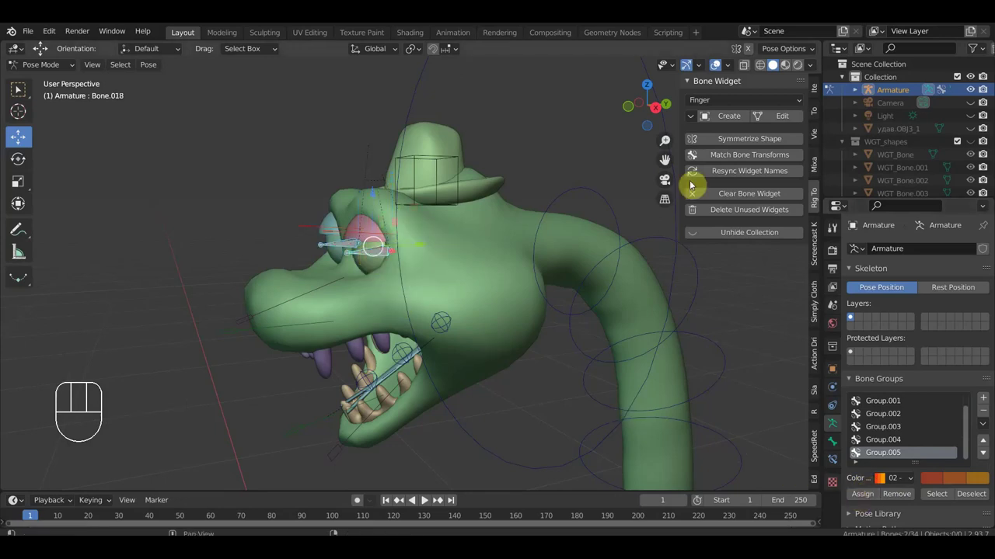
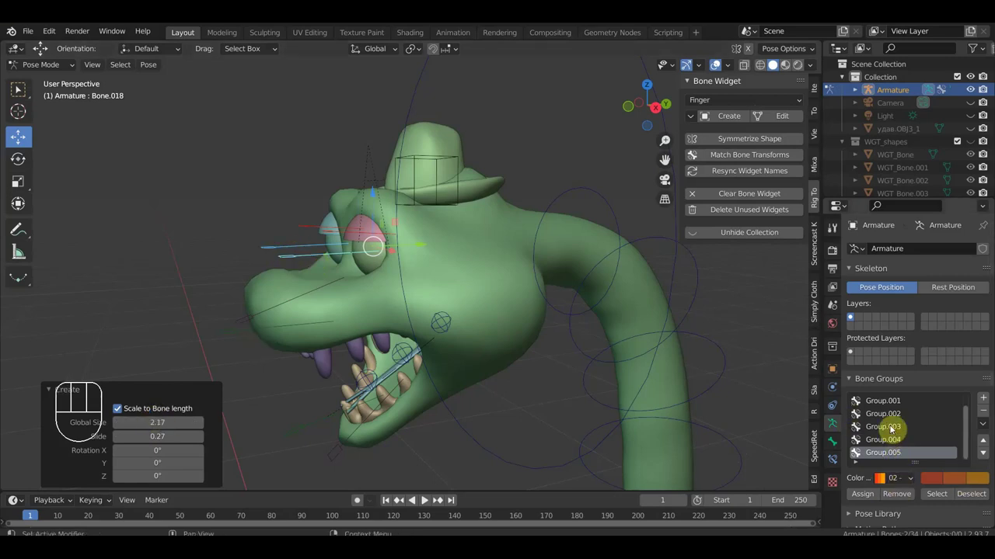
pyautogui.click(892, 431)
pyautogui.click(871, 498)
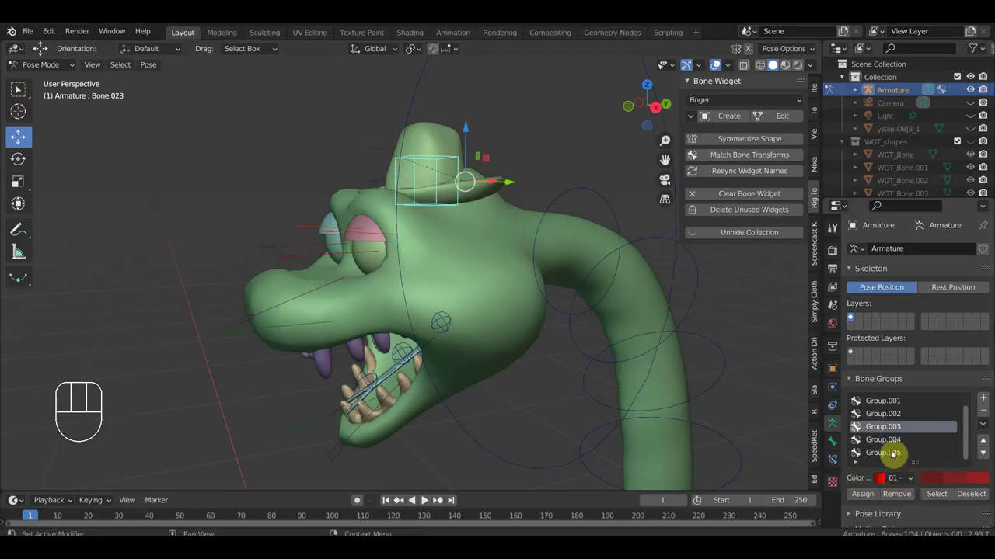
pyautogui.click(864, 497)
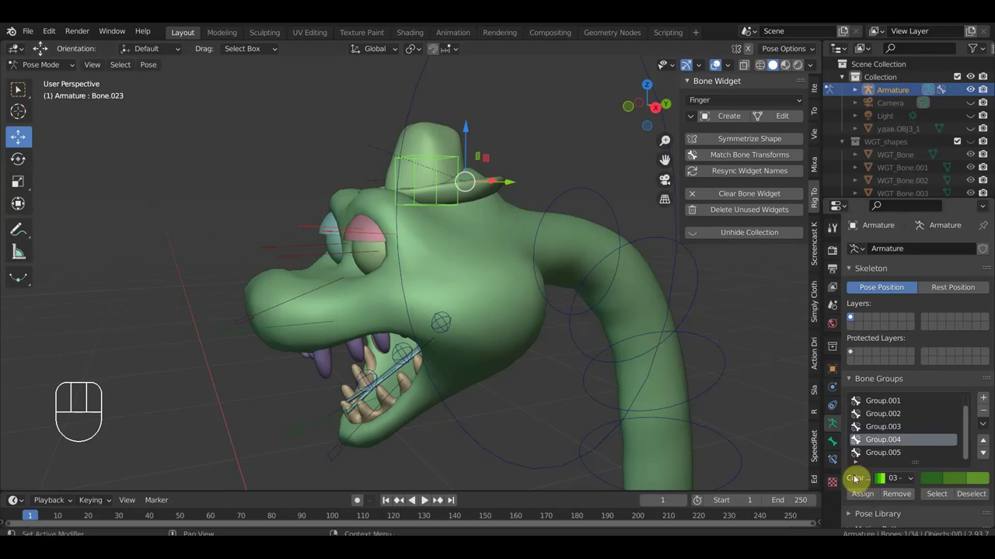
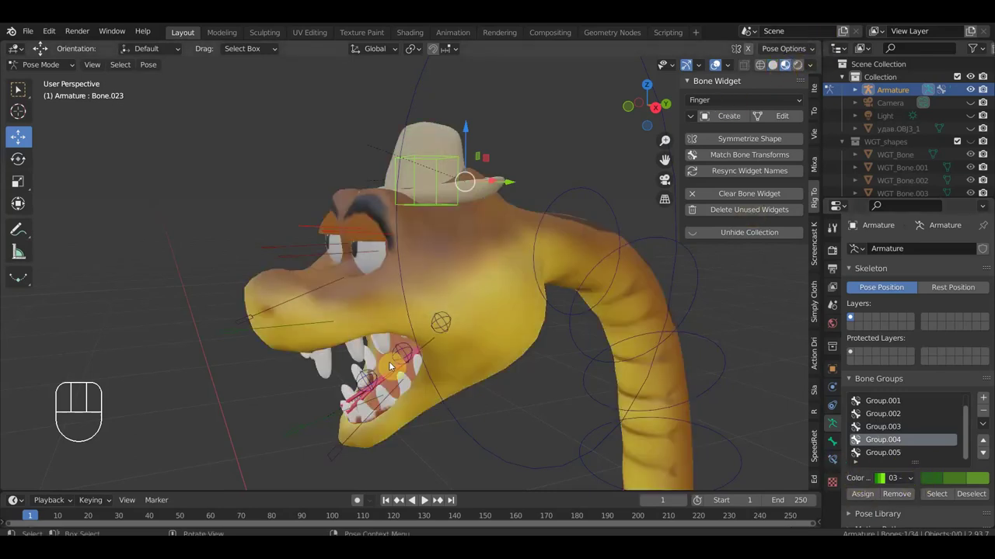
# Box-select the neck and body control rings and assign them to red Group.003.
pyautogui.click(277, 308)
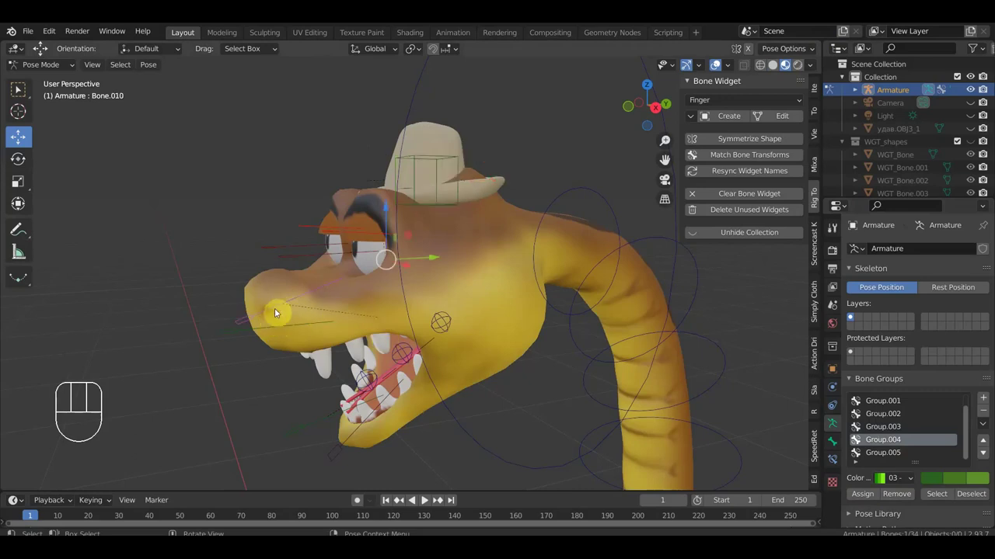
pyautogui.click(445, 328)
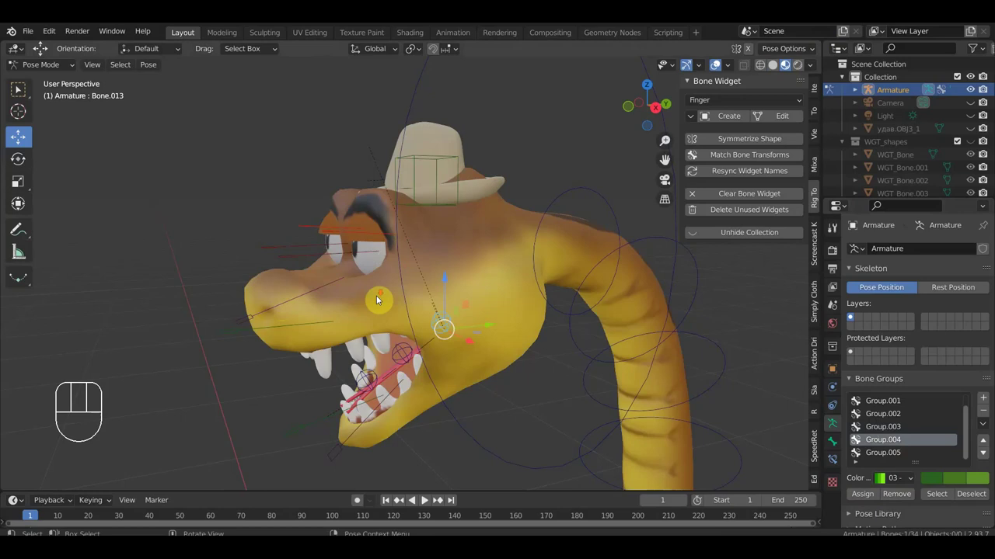
pyautogui.middleClick(509, 257)
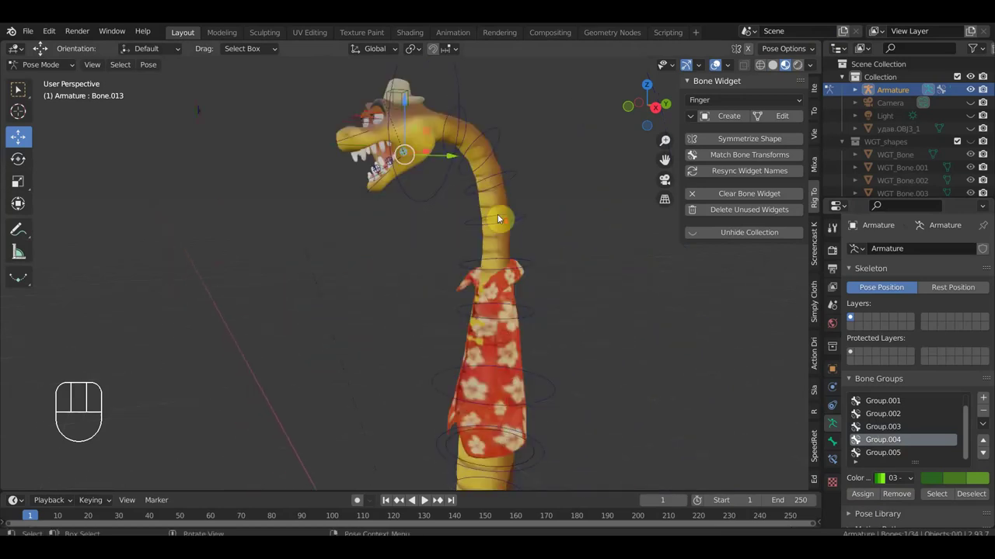
pyautogui.moveTo(507, 303); pyautogui.dragTo(516, 234)
pyautogui.moveTo(524, 238); pyautogui.dragTo(517, 236)
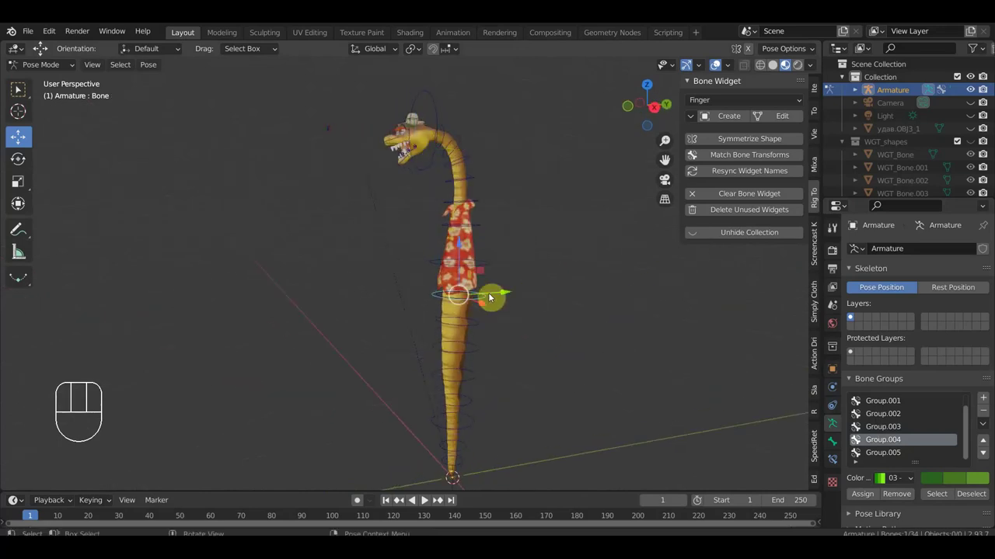
pyautogui.moveTo(504, 439); pyautogui.dragTo(427, 187)
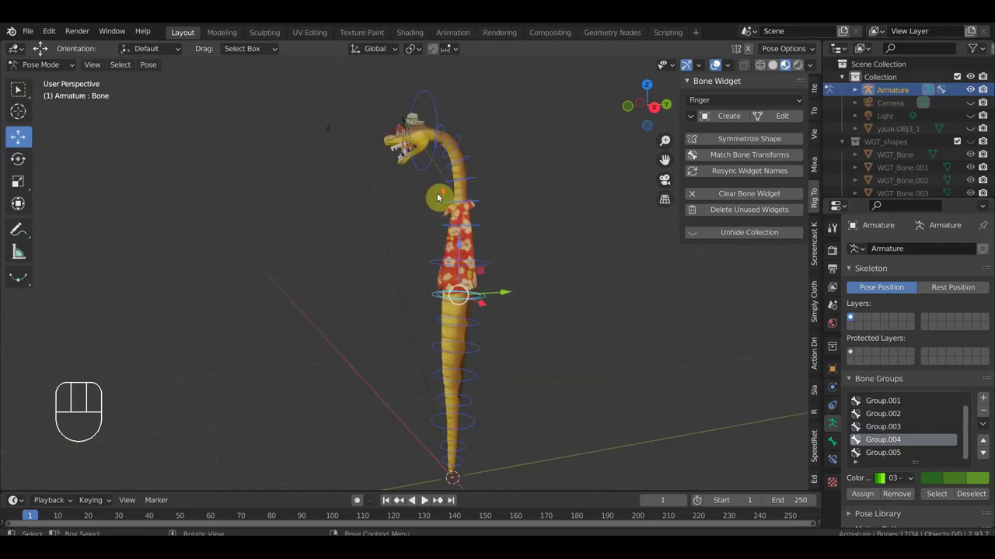
pyautogui.middleClick(478, 227)
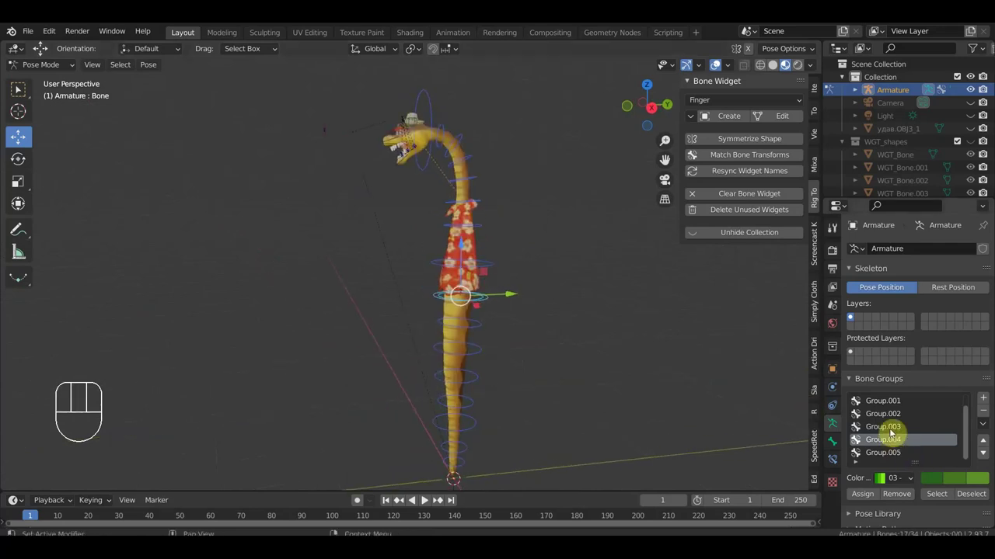
pyautogui.click(861, 500)
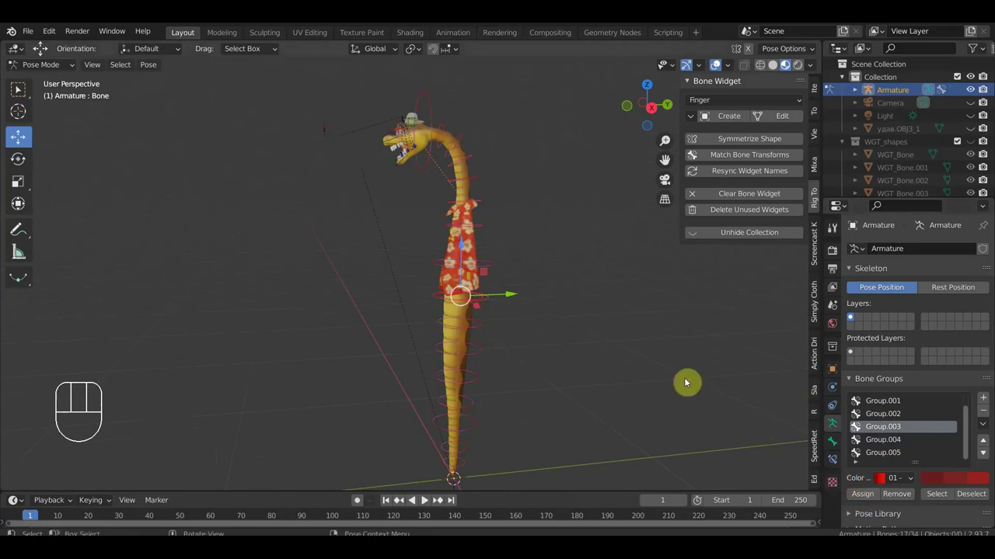
pyautogui.click(657, 373)
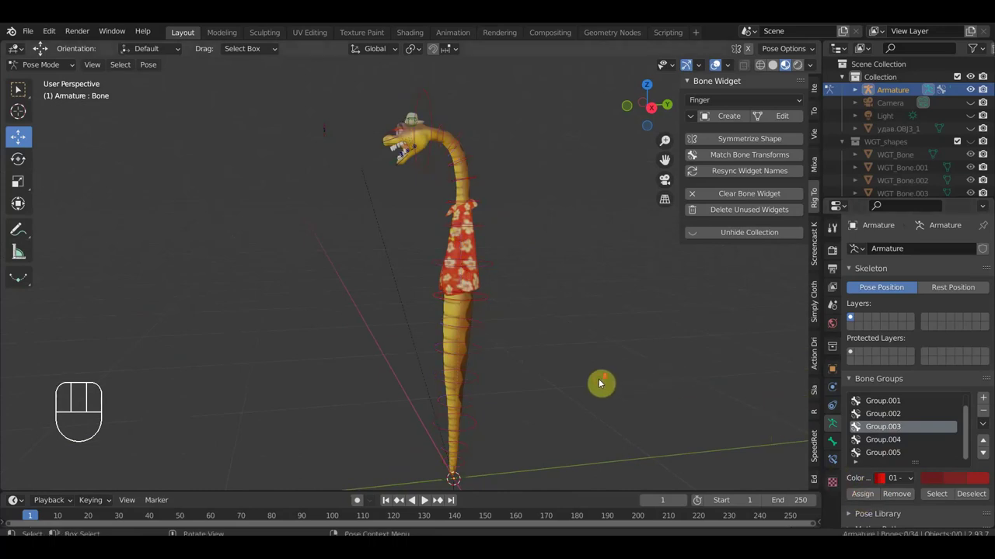
# Box-select the tail control rings and assign them to a new purple Group.006.
pyautogui.moveTo(509, 444); pyautogui.dragTo(410, 305)
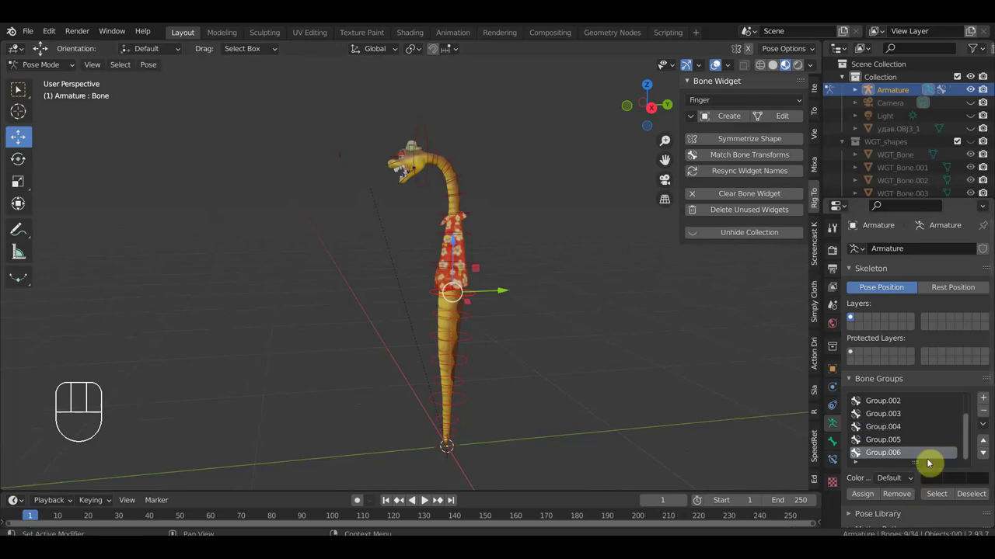
pyautogui.moveTo(907, 484); pyautogui.dragTo(870, 468)
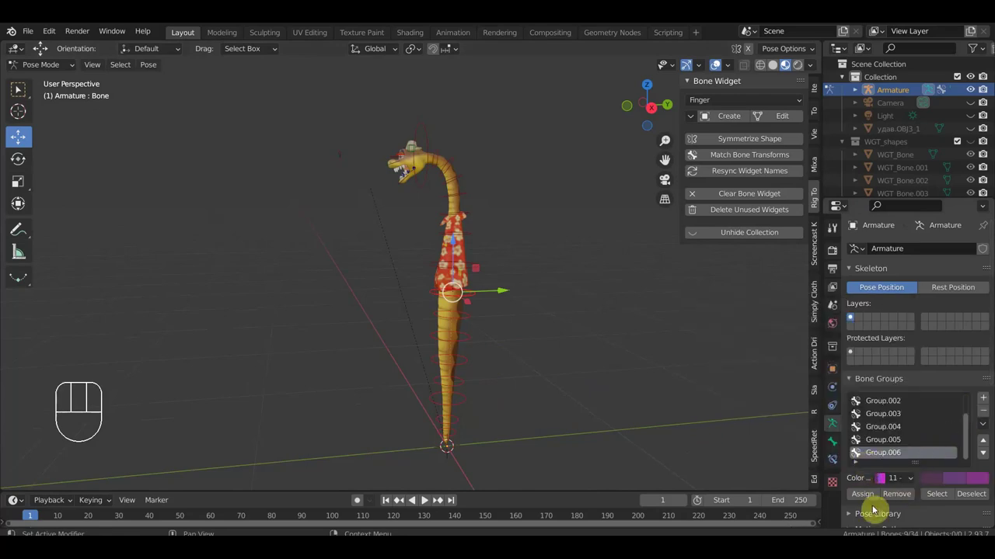
pyautogui.click(868, 499)
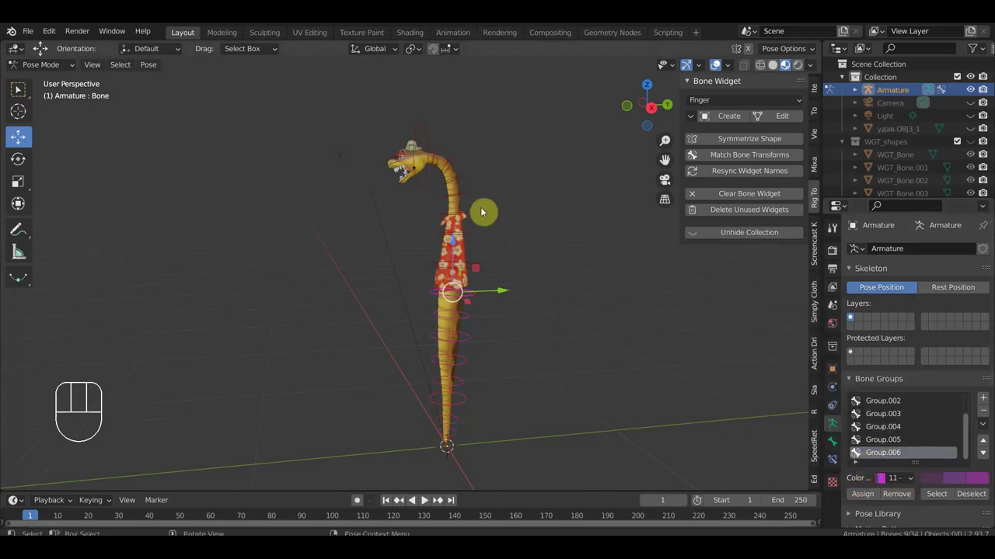
# Select the torso controls around the shirt and assign them to blue Group.002.
pyautogui.moveTo(436, 189); pyautogui.dragTo(435, 150)
pyautogui.click(497, 296)
pyautogui.moveTo(460, 274); pyautogui.dragTo(422, 215)
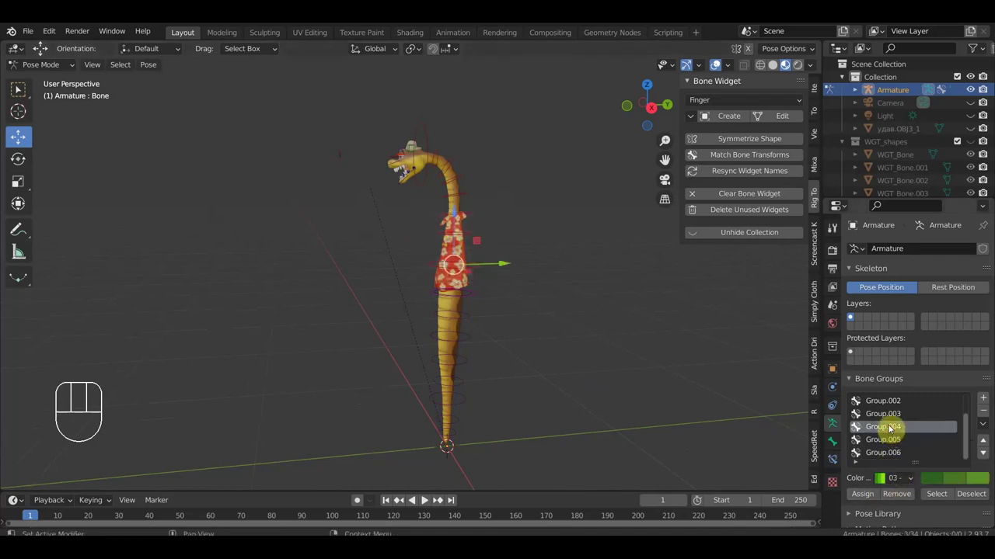
pyautogui.click(894, 423)
pyautogui.click(895, 409)
pyautogui.click(868, 495)
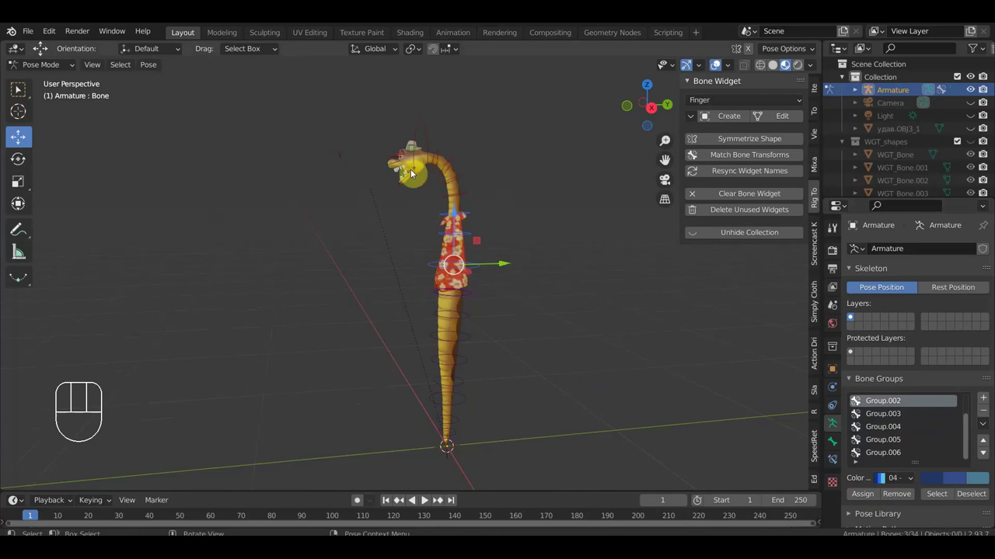
pyautogui.moveTo(529, 261); pyautogui.dragTo(607, 274)
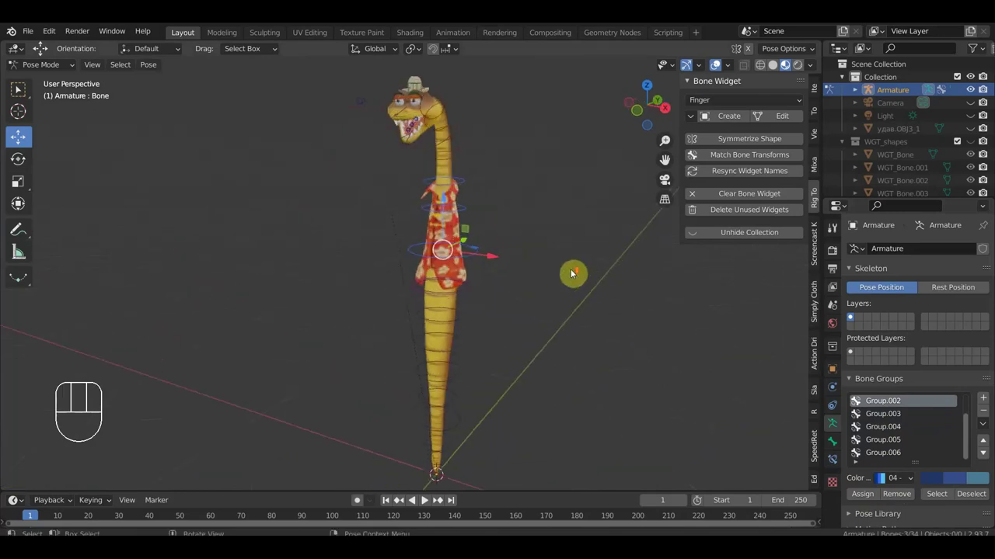
pyautogui.moveTo(569, 268); pyautogui.dragTo(527, 398)
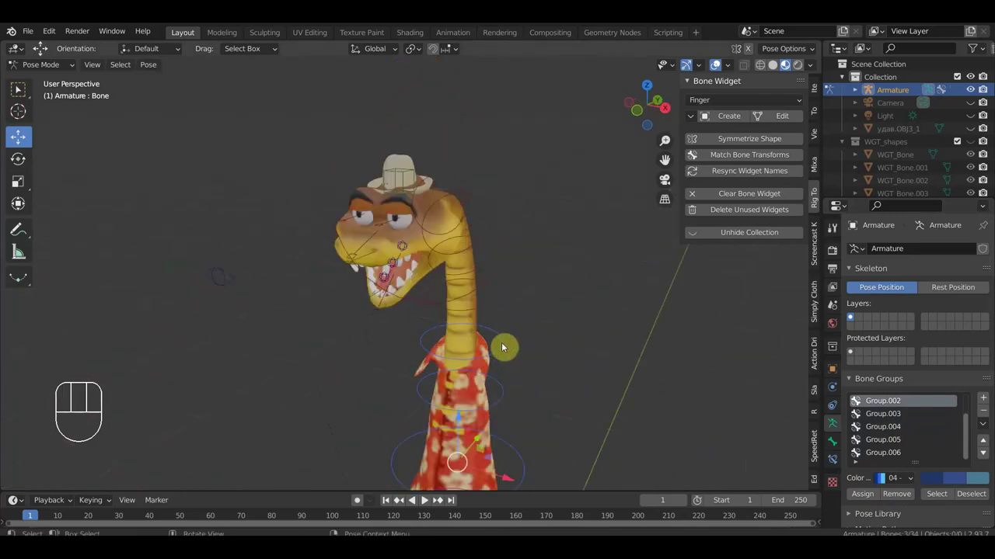
pyautogui.moveTo(499, 325); pyautogui.dragTo(491, 325)
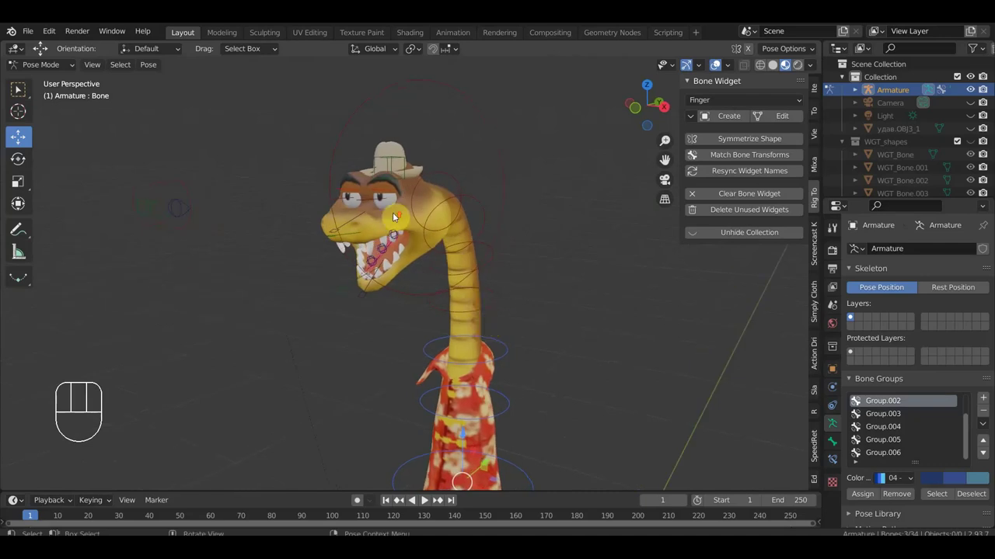
pyautogui.moveTo(429, 222); pyautogui.dragTo(445, 221)
pyautogui.moveTo(467, 216); pyautogui.dragTo(463, 242)
pyautogui.moveTo(475, 208); pyautogui.dragTo(409, 209)
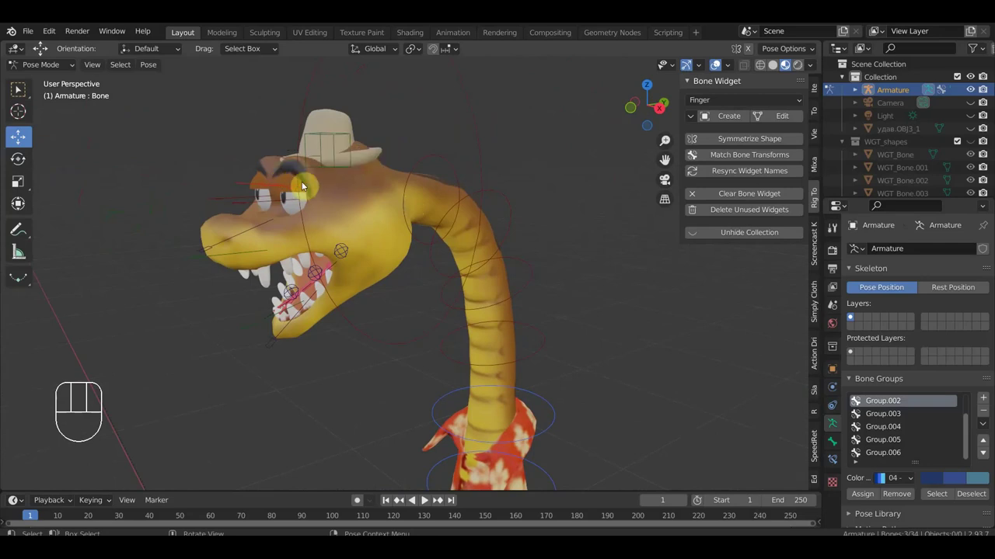
pyautogui.moveTo(329, 186); pyautogui.dragTo(369, 181)
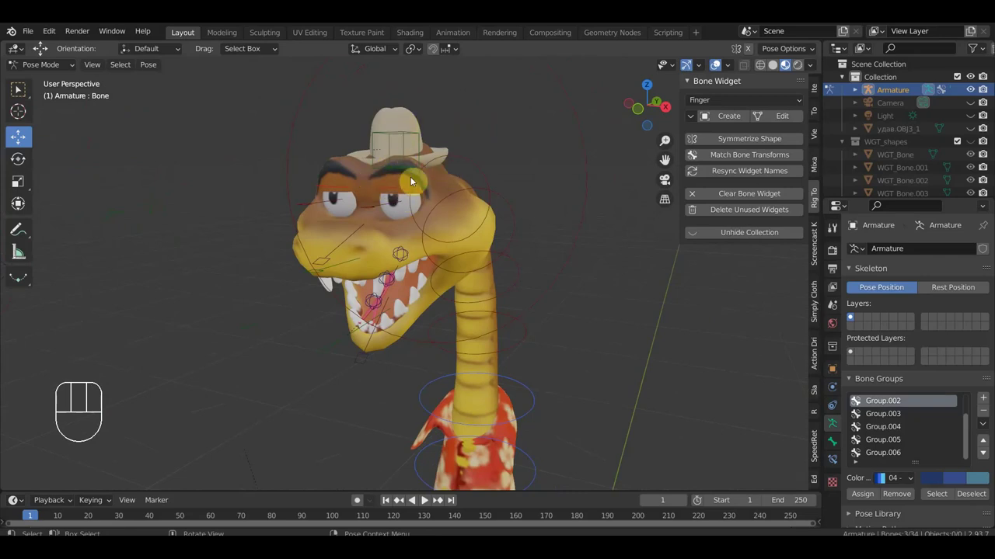
pyautogui.moveTo(419, 193); pyautogui.dragTo(407, 193)
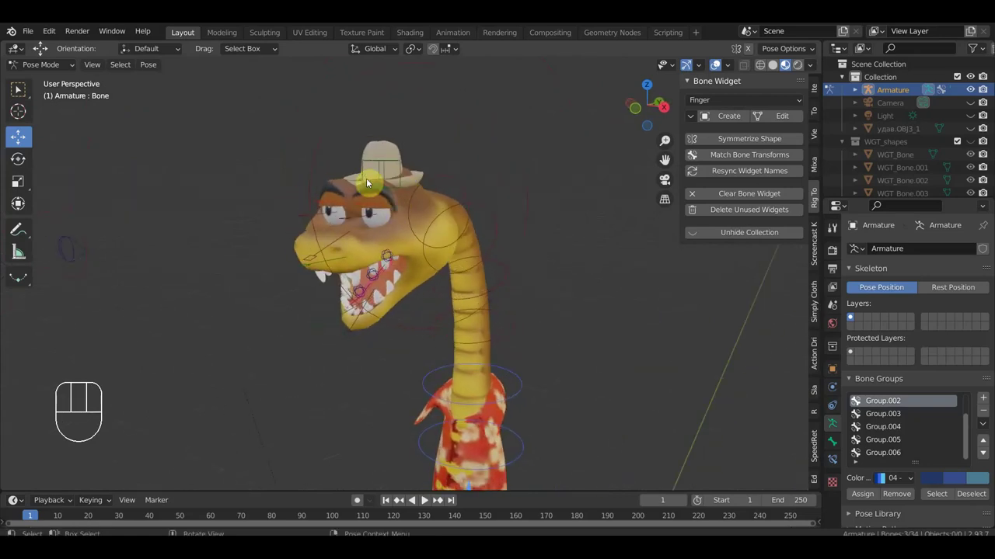
pyautogui.moveTo(374, 192); pyautogui.dragTo(323, 183)
pyautogui.press('KP_3')
pyautogui.moveTo(316, 198); pyautogui.dragTo(385, 201)
# Rotate the lower jaw bone open so the teeth and hanging tongue show.
pyautogui.click(393, 277)
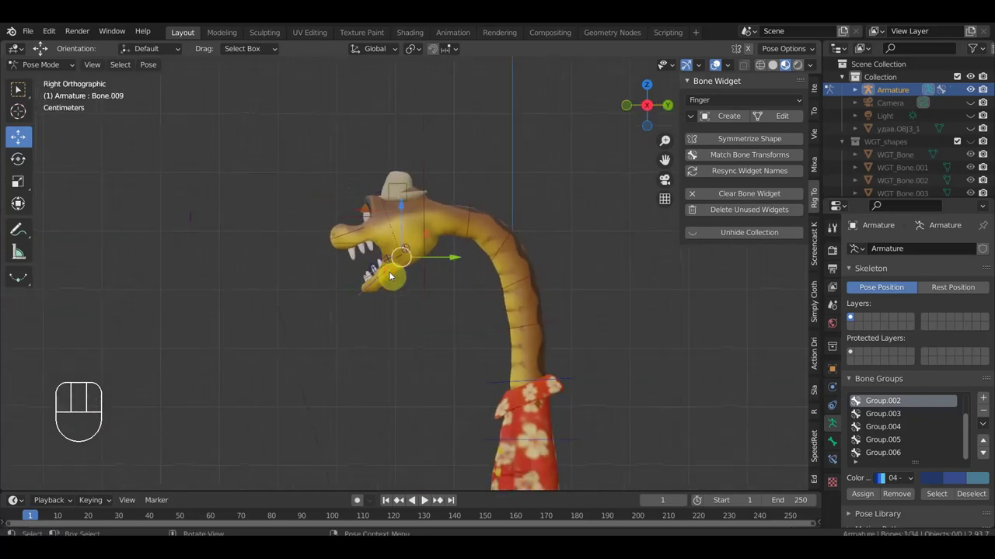
pyautogui.moveTo(35, 36); pyautogui.dragTo(66, 125)
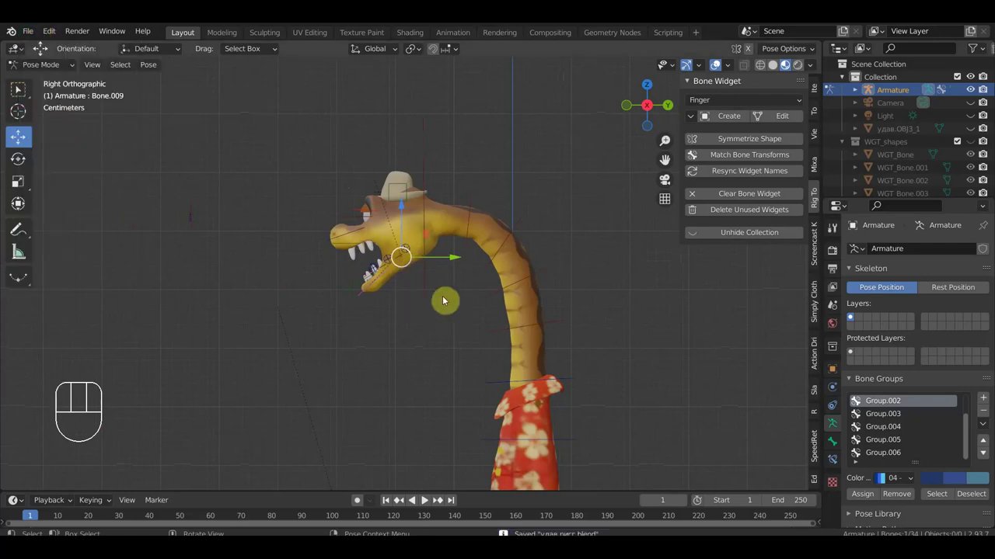
pyautogui.press('r')
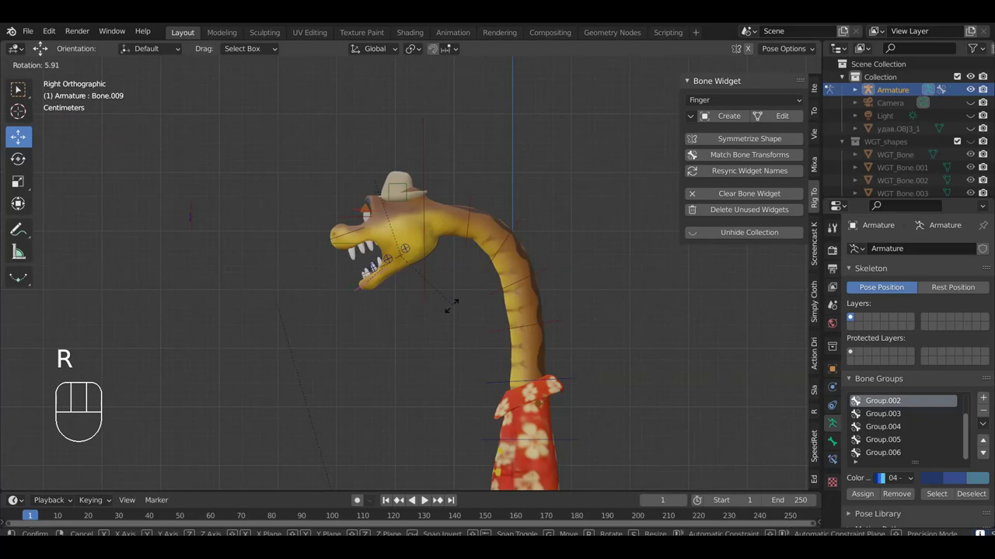
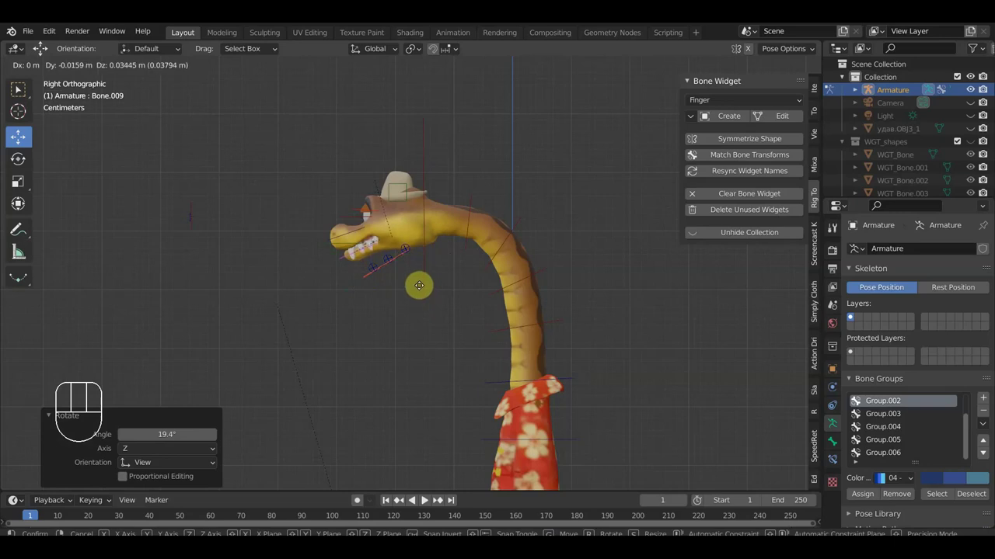
pyautogui.click(422, 291)
# Orbit around the head to check the opened mouth from the front.
pyautogui.moveTo(422, 294); pyautogui.dragTo(564, 297)
pyautogui.moveTo(567, 298); pyautogui.dragTo(536, 304)
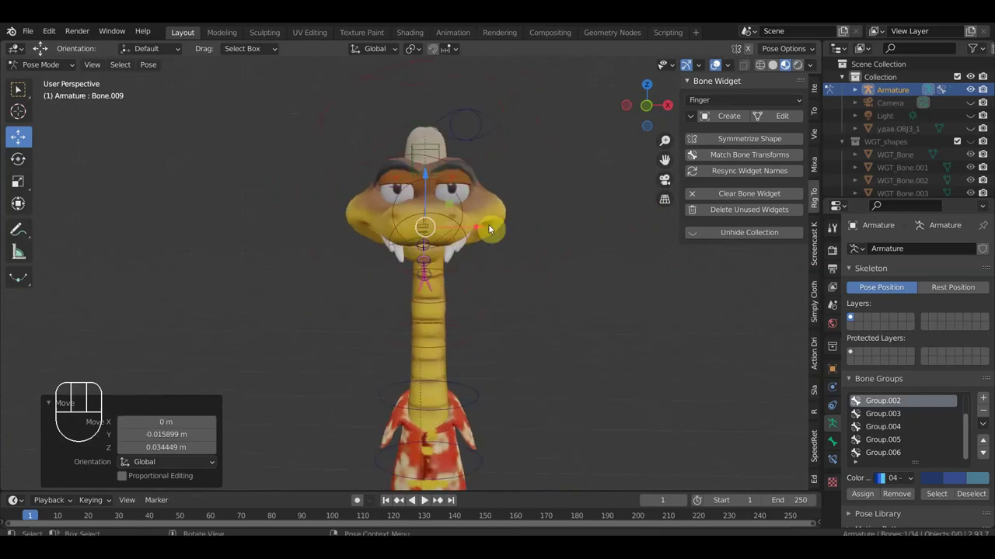
pyautogui.moveTo(498, 248); pyautogui.dragTo(386, 247)
pyautogui.moveTo(429, 267); pyautogui.dragTo(534, 250)
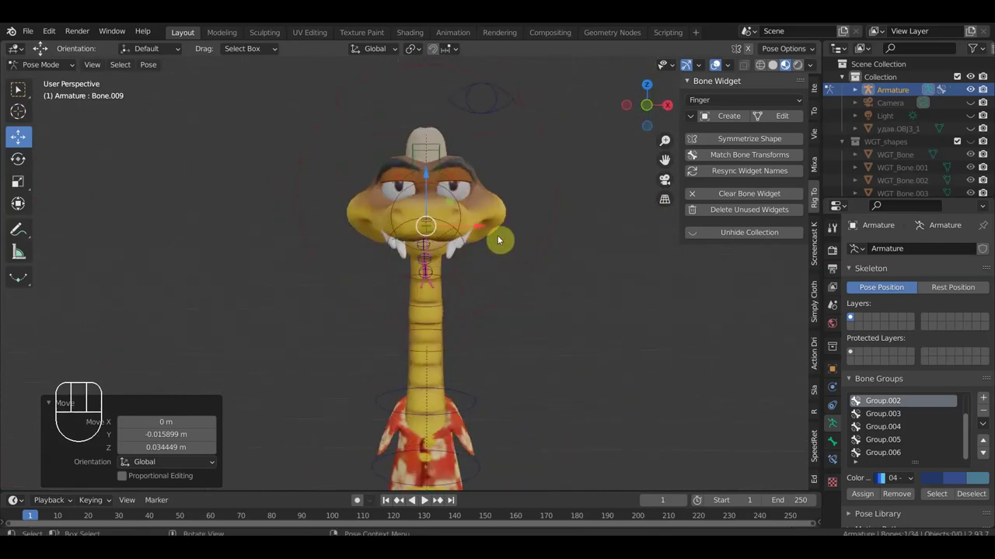
pyautogui.moveTo(520, 250); pyautogui.dragTo(592, 249)
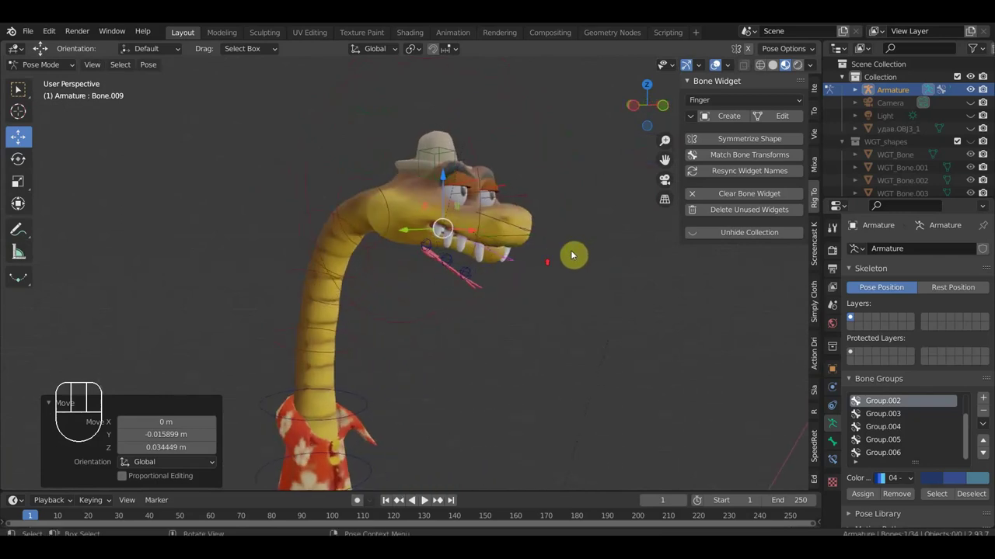
# Select the tongue bone and inspect it from the side of the head.
pyautogui.moveTo(497, 257); pyautogui.dragTo(302, 267)
pyautogui.scroll(-3)
pyautogui.click(288, 268)
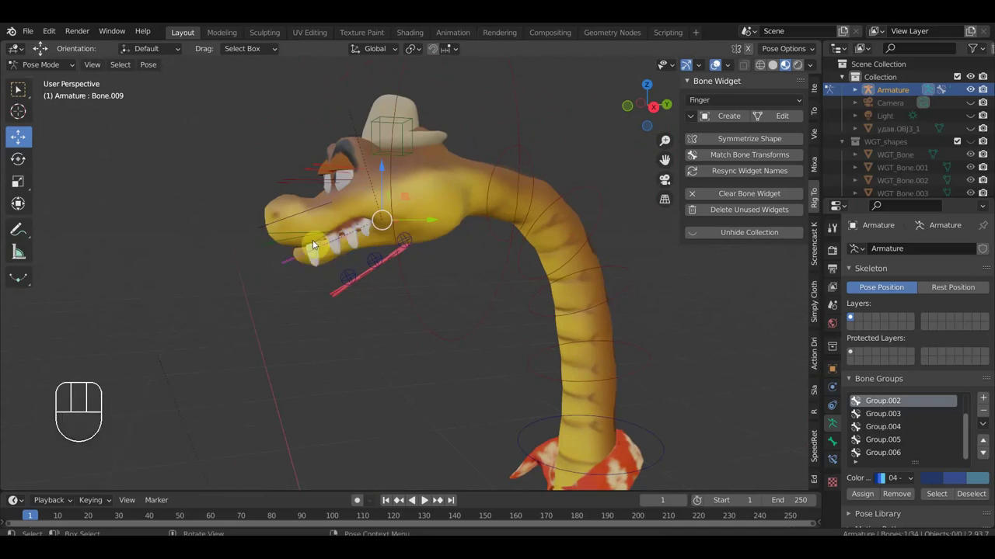
pyautogui.click(282, 247)
pyautogui.click(280, 237)
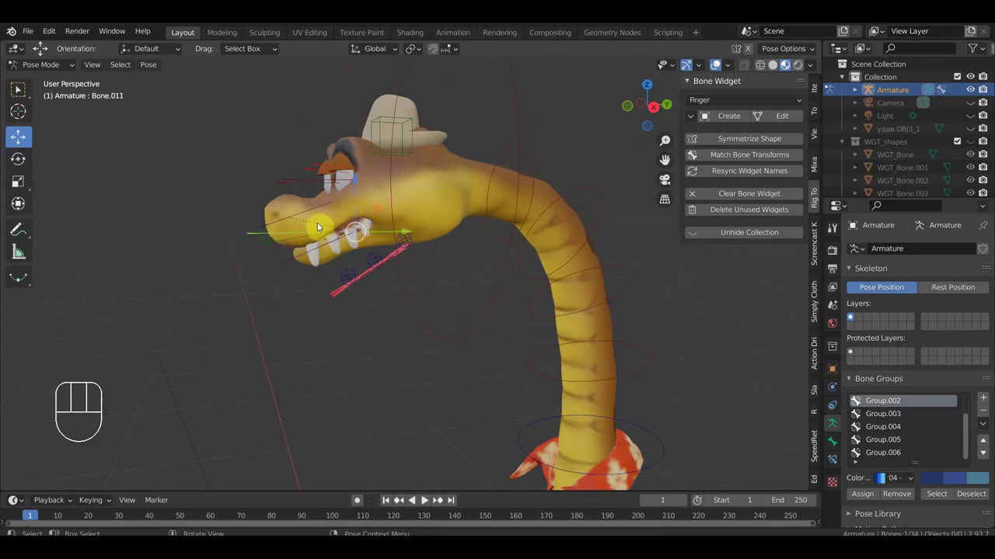
pyautogui.moveTo(355, 183); pyautogui.dragTo(351, 157)
pyautogui.scroll(3)
# Orbit and check the snake from the front and side numpad views.
pyautogui.moveTo(505, 226); pyautogui.dragTo(439, 227)
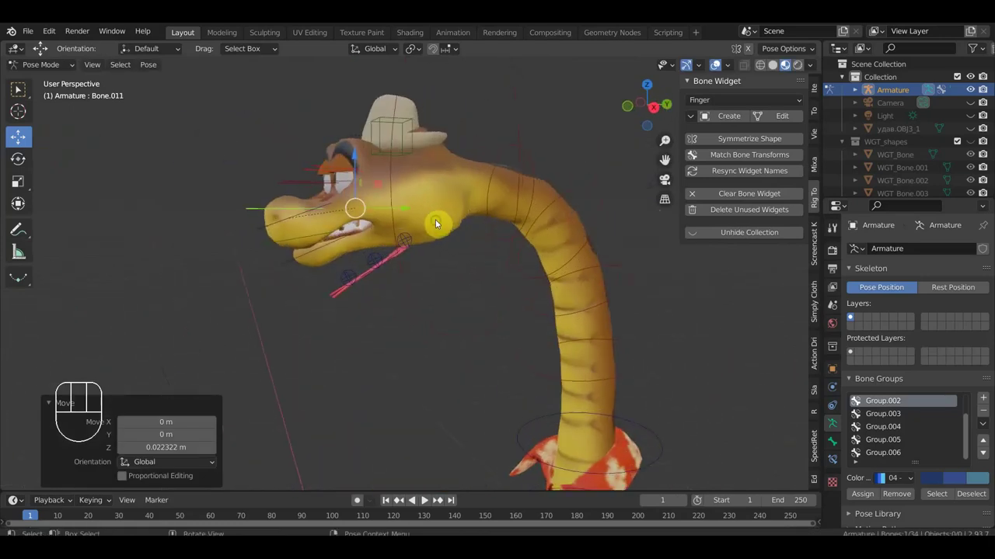
pyautogui.moveTo(408, 214); pyautogui.dragTo(414, 223)
pyautogui.moveTo(421, 248); pyautogui.dragTo(486, 236)
pyautogui.scroll(3)
pyautogui.moveTo(446, 258); pyautogui.dragTo(371, 276)
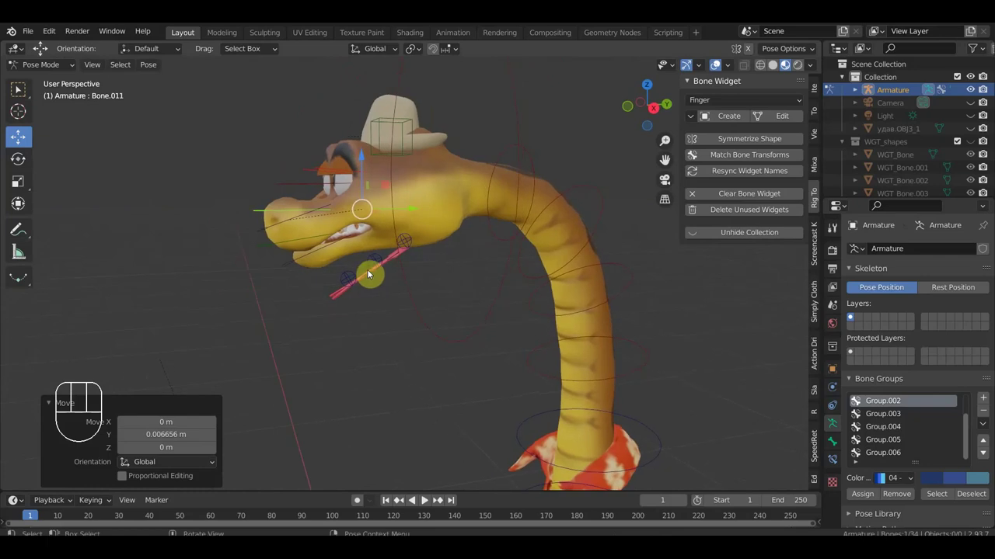
pyautogui.press('KP_1')
pyautogui.press('KP_2')
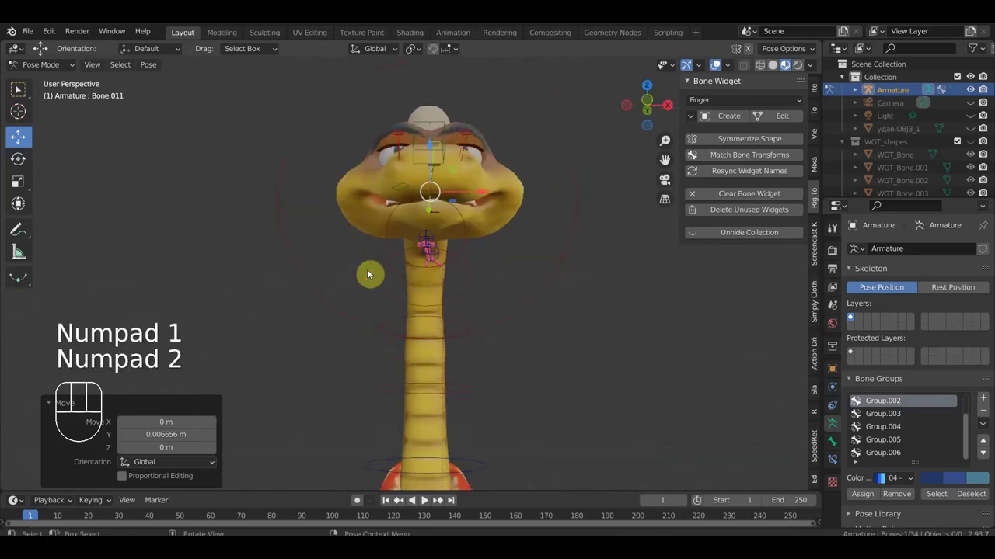
pyautogui.press('KP_3')
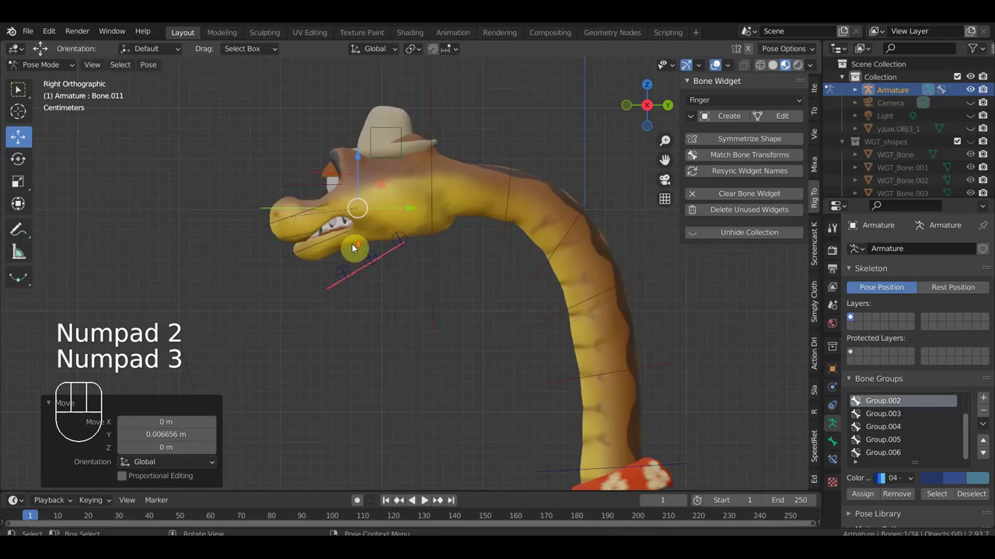
# Deselect all bones and make the snake body mesh the active object in Object Mode.
pyautogui.click(344, 219)
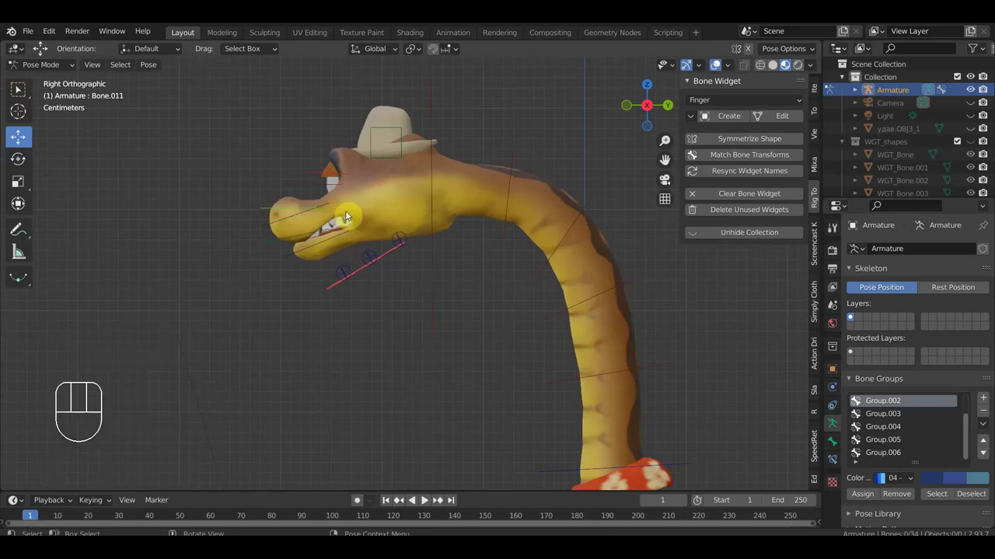
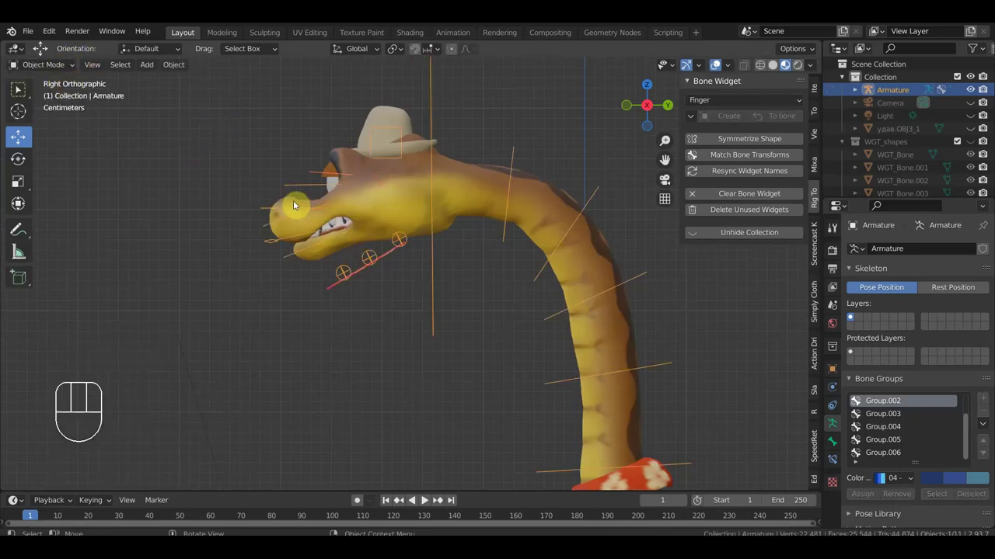
pyautogui.click(352, 210)
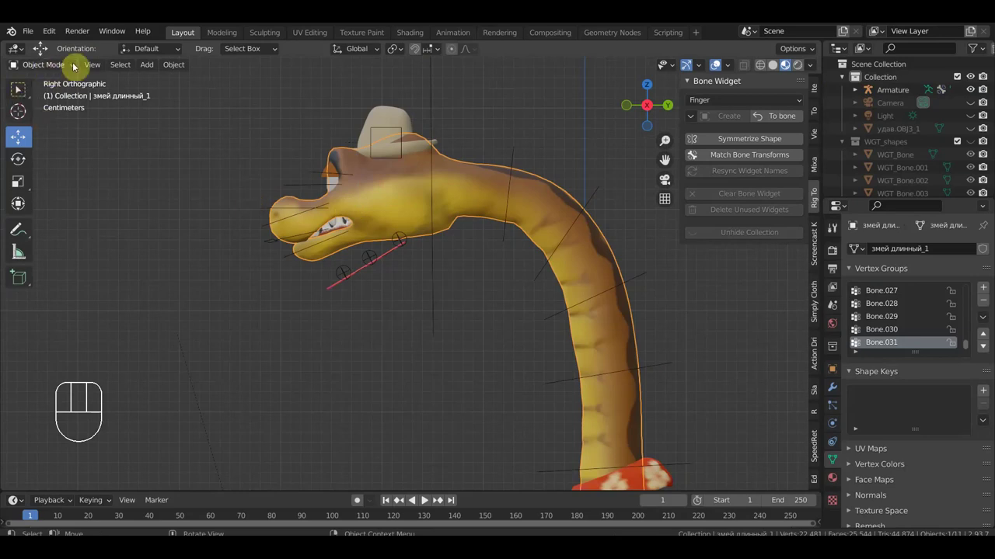
# Put the snake body mesh into Sculpt Mode with the Mask brush active.
pyautogui.moveTo(61, 70); pyautogui.dragTo(98, 131)
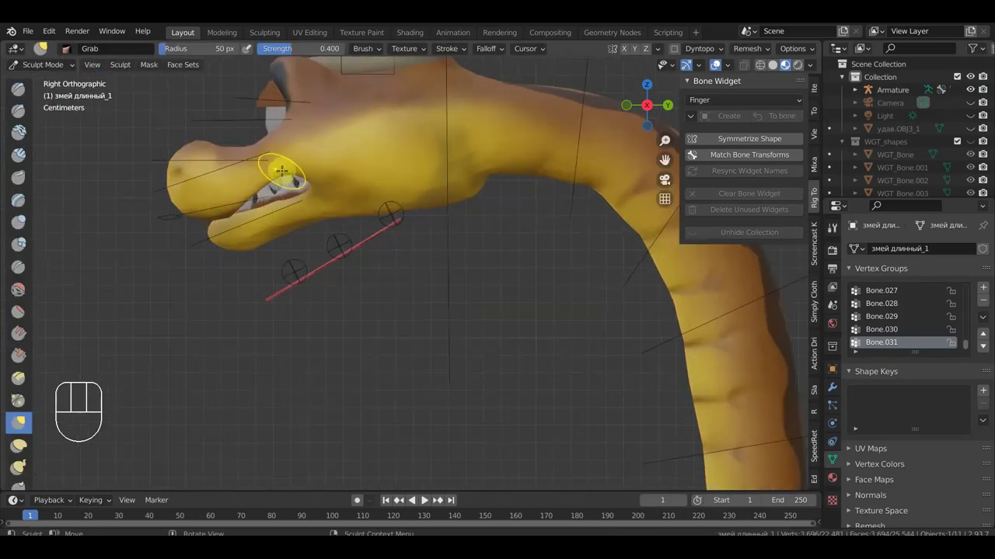
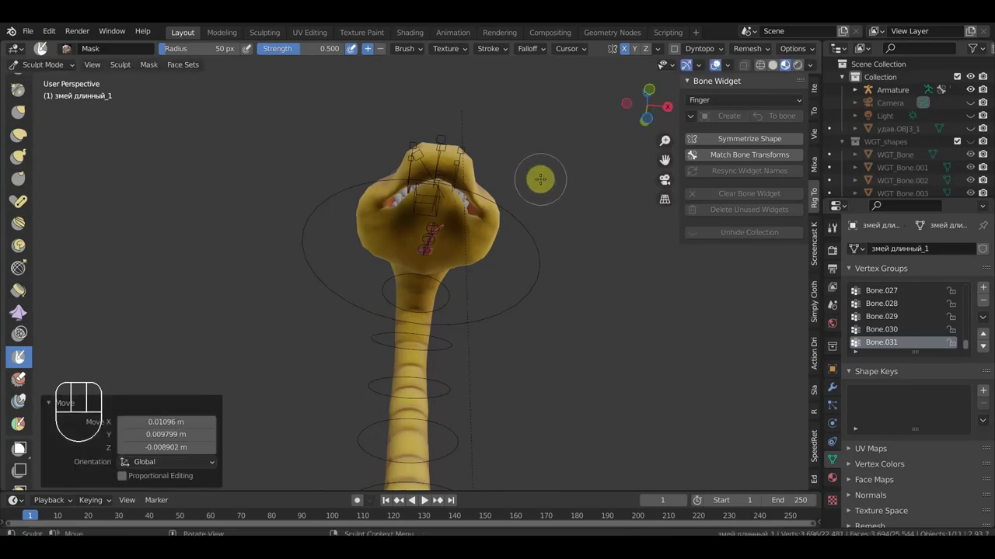
pyautogui.press('shift+space')
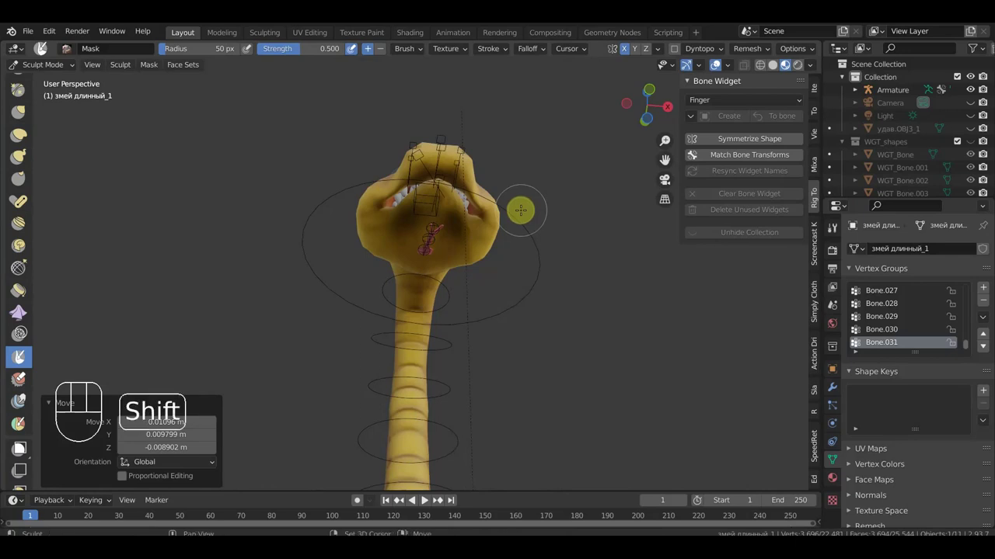
# Cycle the main area's editor type with Shift+F shortcuts, ending on an empty Movie Clip Editor.
pyautogui.press('shift+F7')
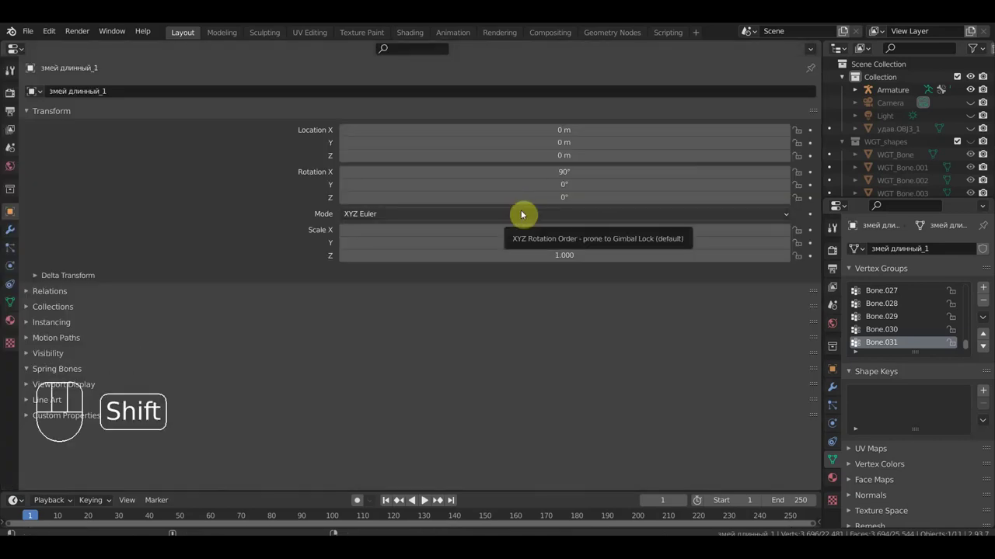
pyautogui.press('shift+F7')
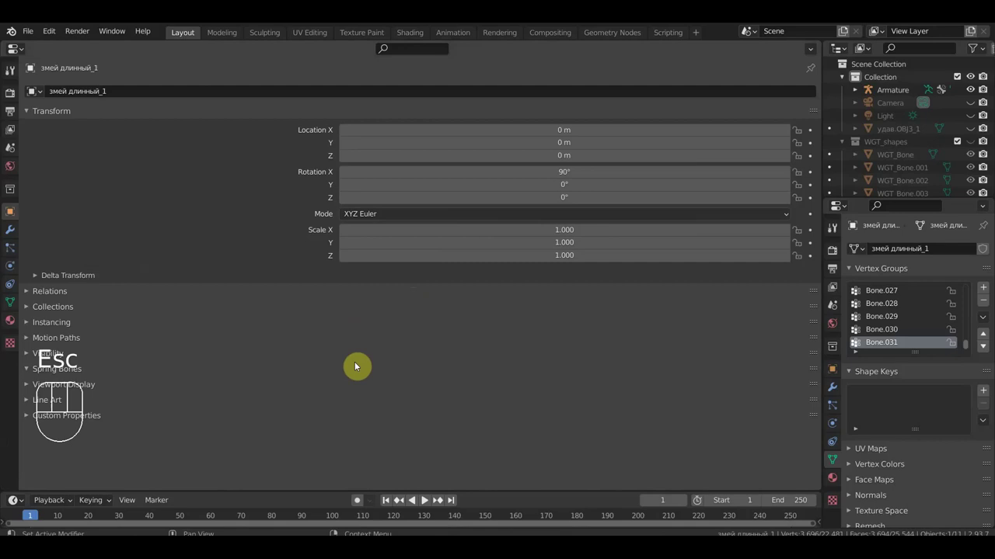
pyautogui.press('shift+space')
pyautogui.rightClick(358, 367)
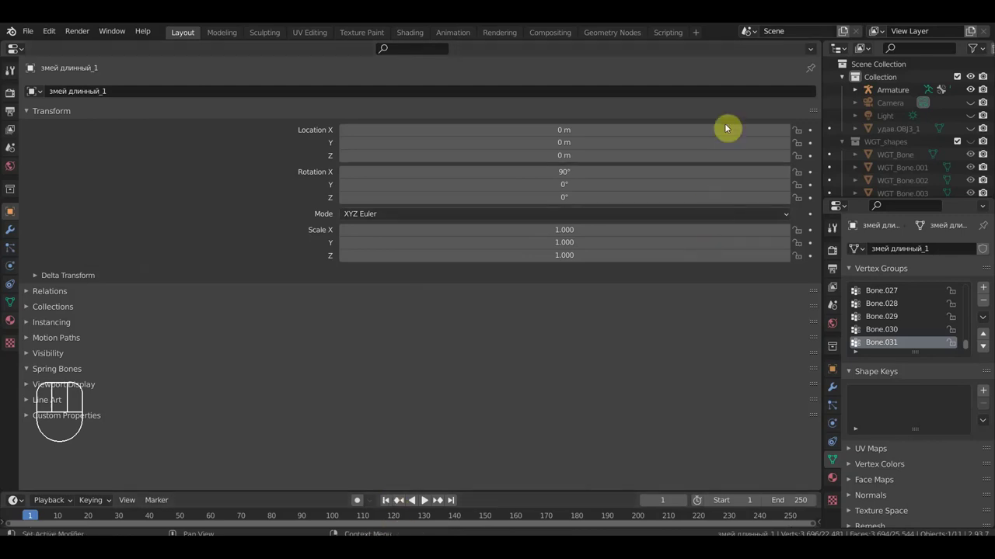
pyautogui.click(814, 56)
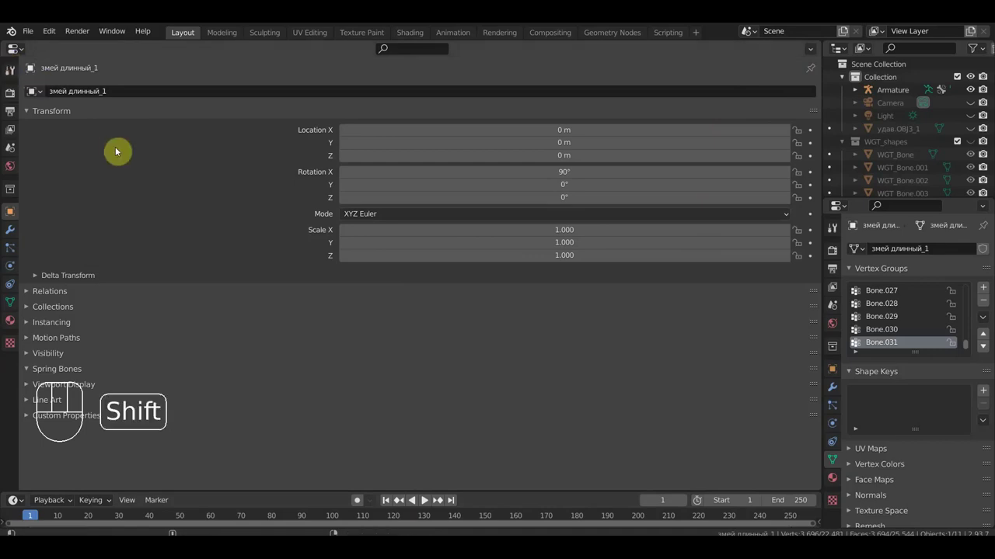
pyautogui.press('shift+F8')
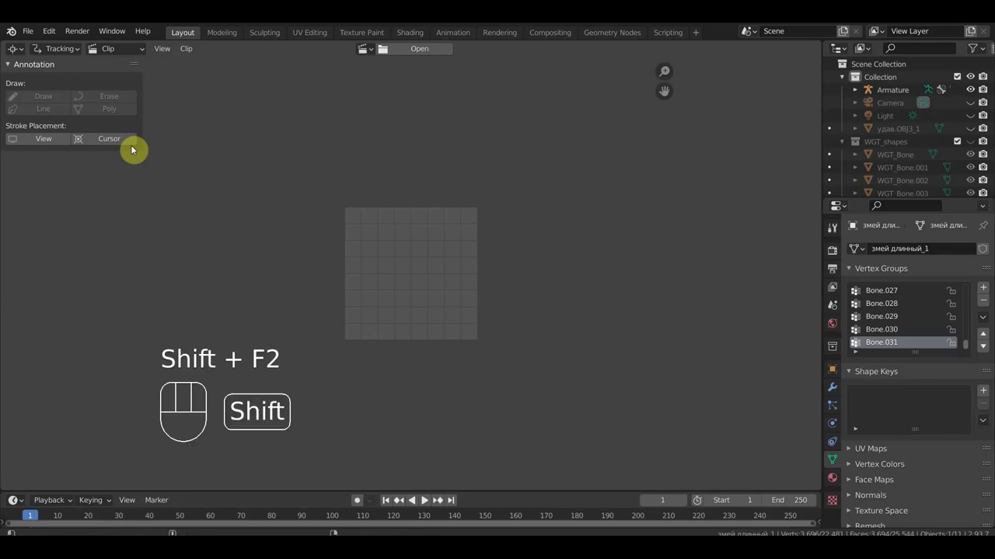
# Cycle the area through other editors and return it to the 3D view of the posed rig.
pyautogui.press('shift+F2')
pyautogui.press('shift+F4')
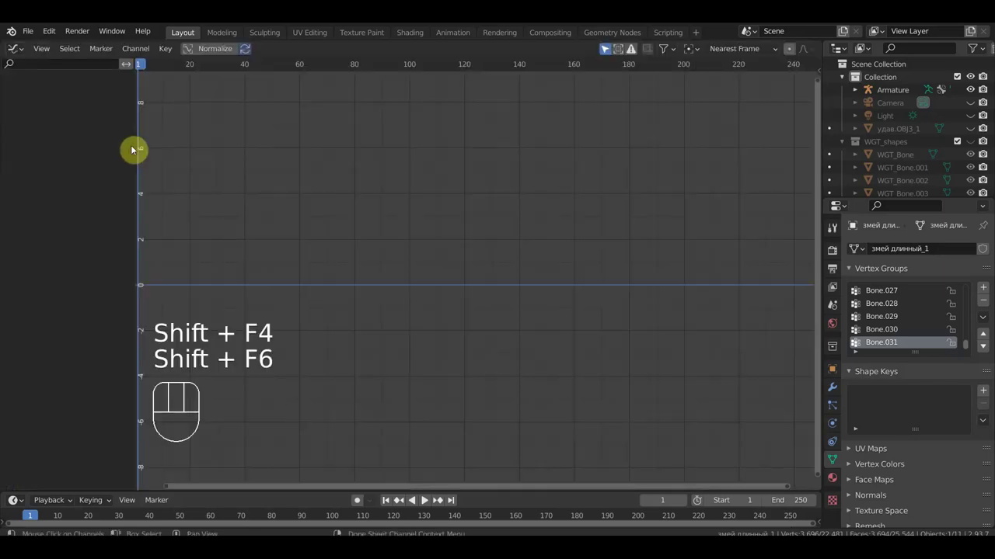
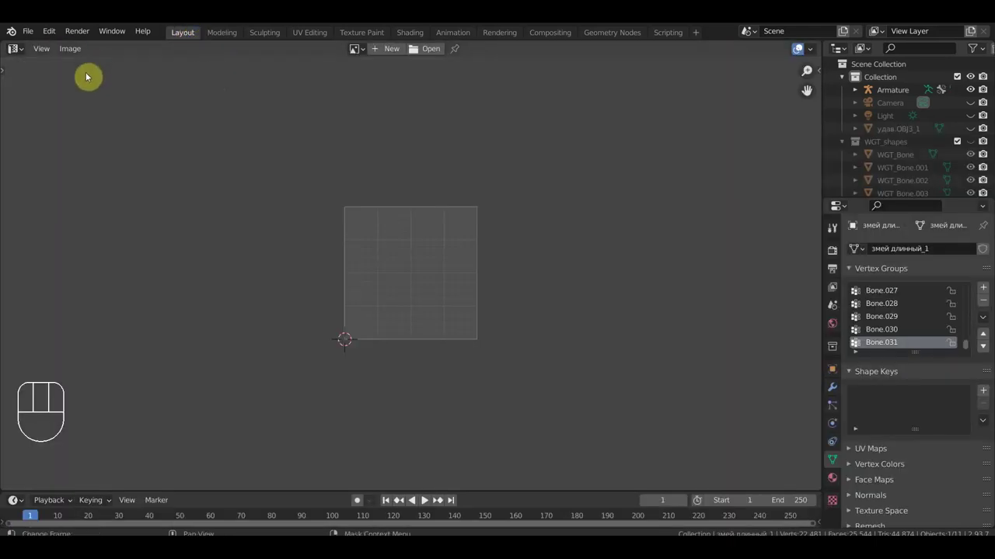
pyautogui.moveTo(36, 37); pyautogui.dragTo(538, 310)
pyautogui.moveTo(622, 334); pyautogui.dragTo(652, 337)
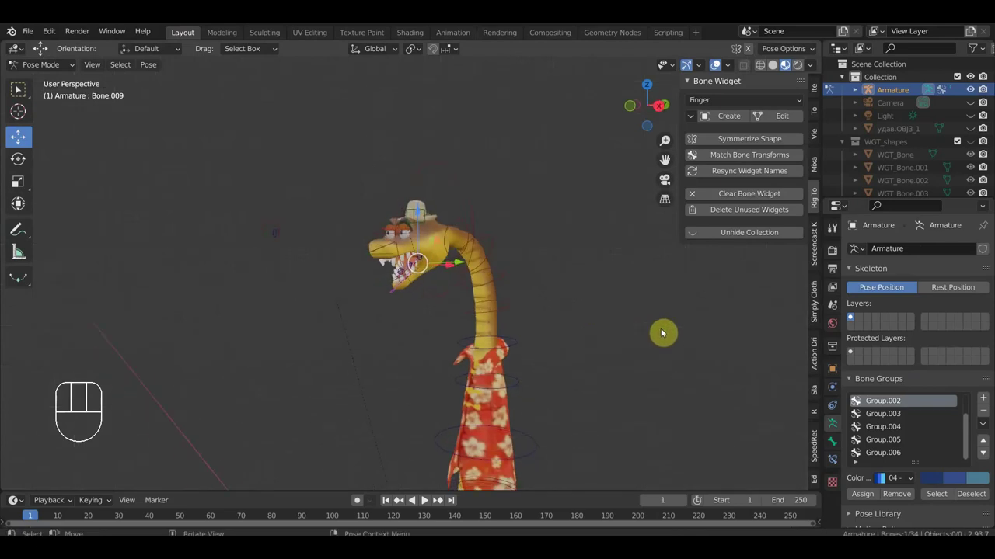
# Zoom out to frame the whole posed snake and bring the armature back to Object Mode.
pyautogui.press('n')
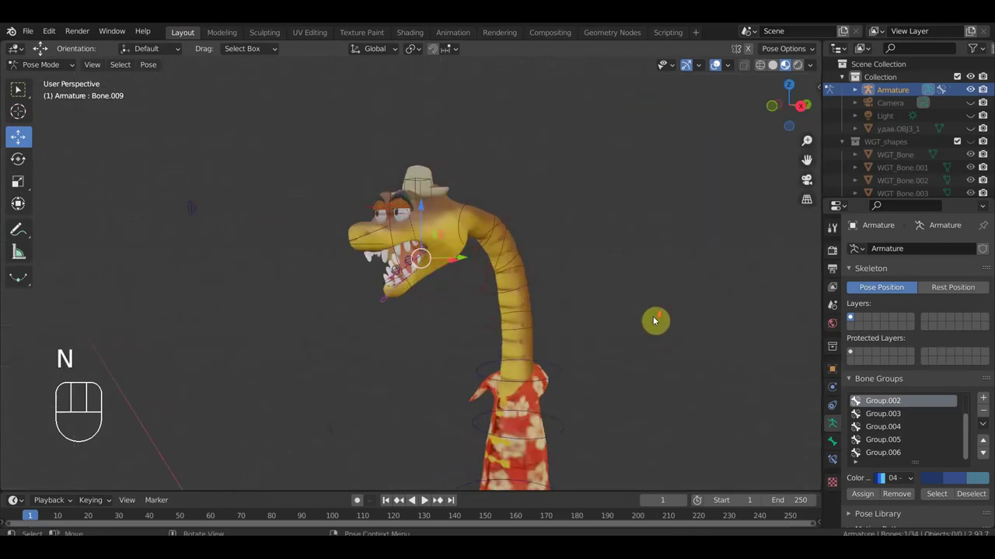
pyautogui.moveTo(654, 322); pyautogui.dragTo(674, 326)
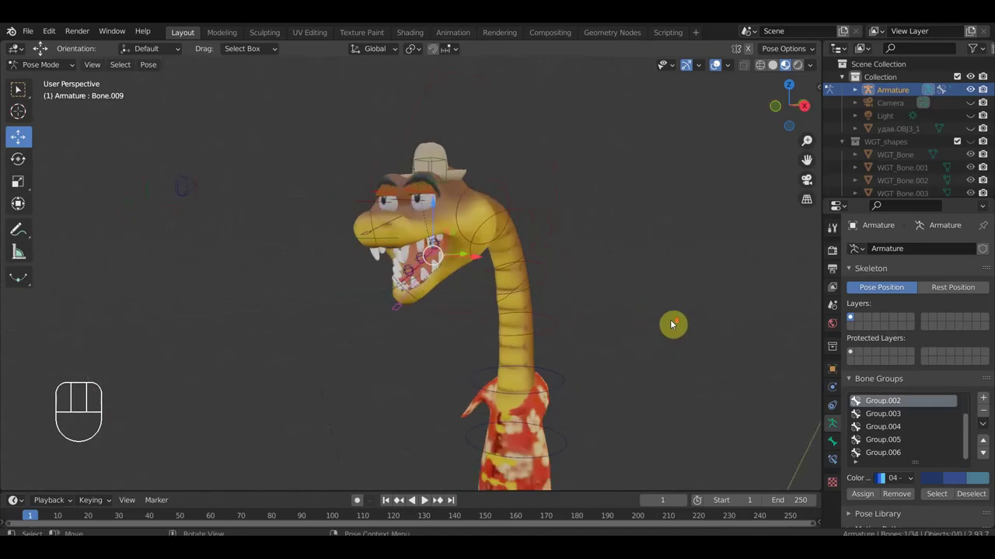
pyautogui.moveTo(665, 348); pyautogui.dragTo(651, 267)
pyautogui.moveTo(622, 281); pyautogui.dragTo(628, 231)
pyautogui.moveTo(612, 269); pyautogui.dragTo(531, 279)
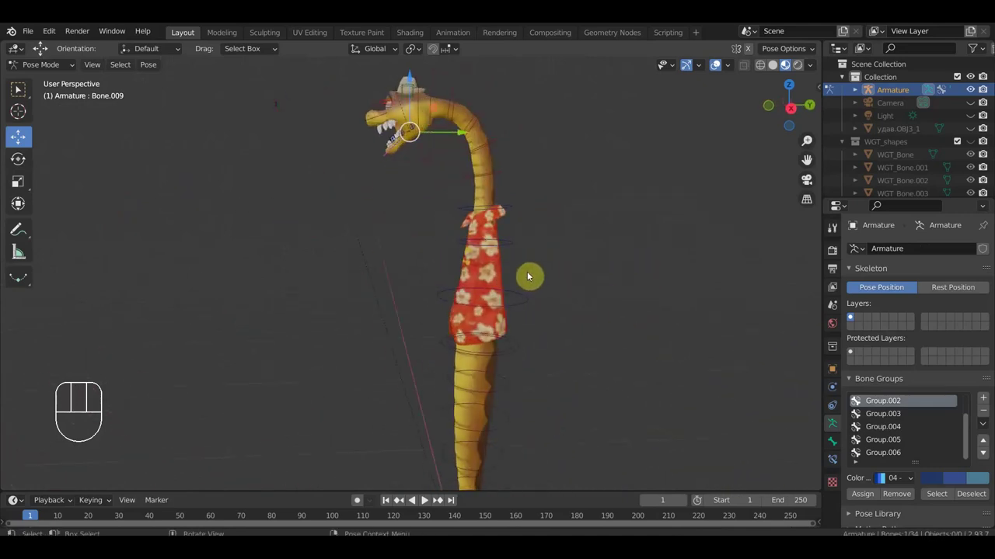
pyautogui.press('alt+h')
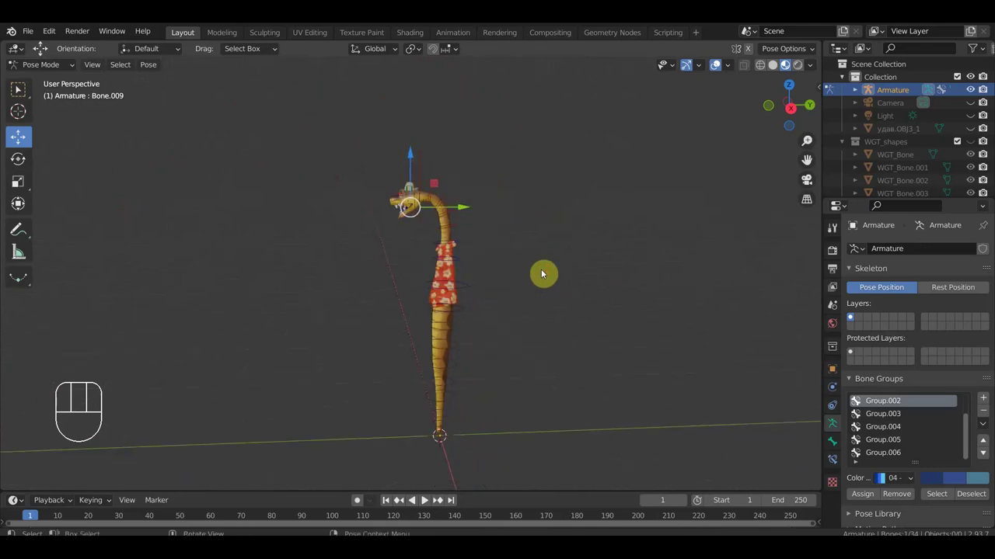
pyautogui.moveTo(56, 69); pyautogui.dragTo(62, 80)
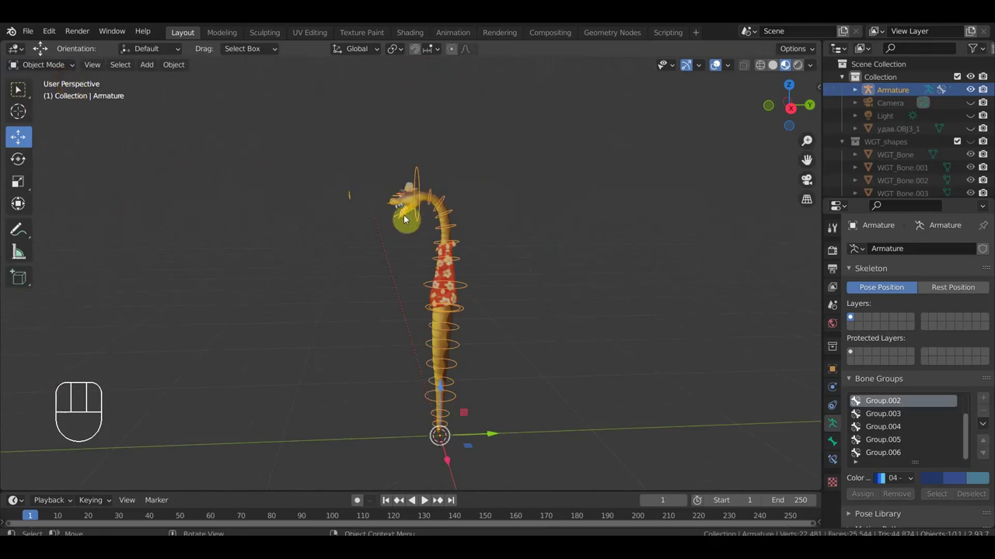
# Unhide the other objects (Alt+H) and frame the snake in Right Orthographic view.
pyautogui.press('alt+h')
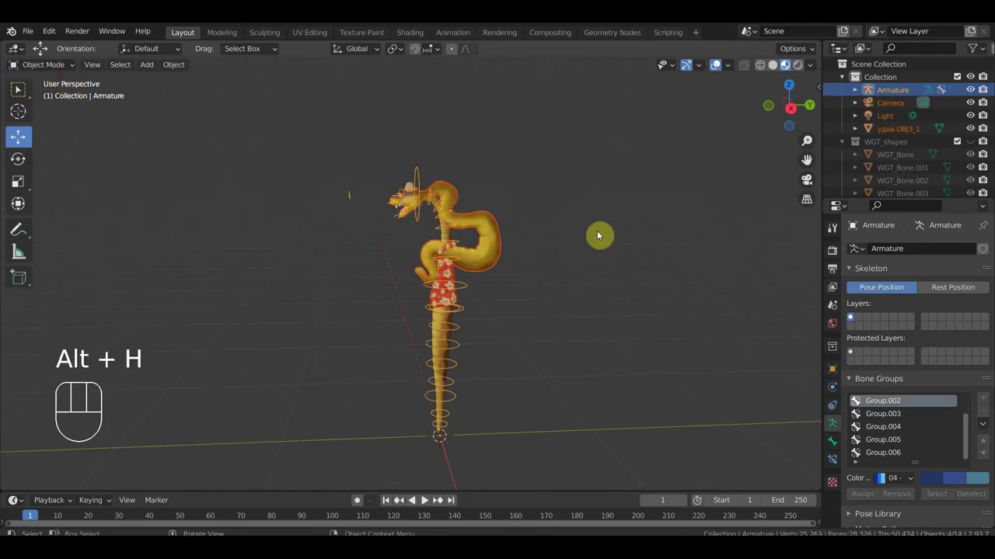
pyautogui.moveTo(611, 234); pyautogui.dragTo(594, 225)
pyautogui.press('KP_3')
pyautogui.moveTo(560, 221); pyautogui.dragTo(508, 172)
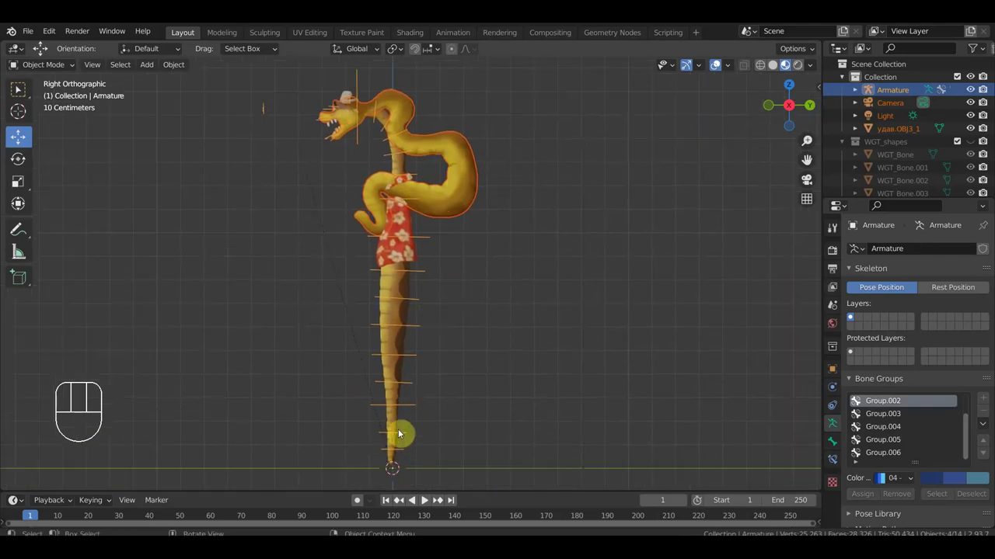
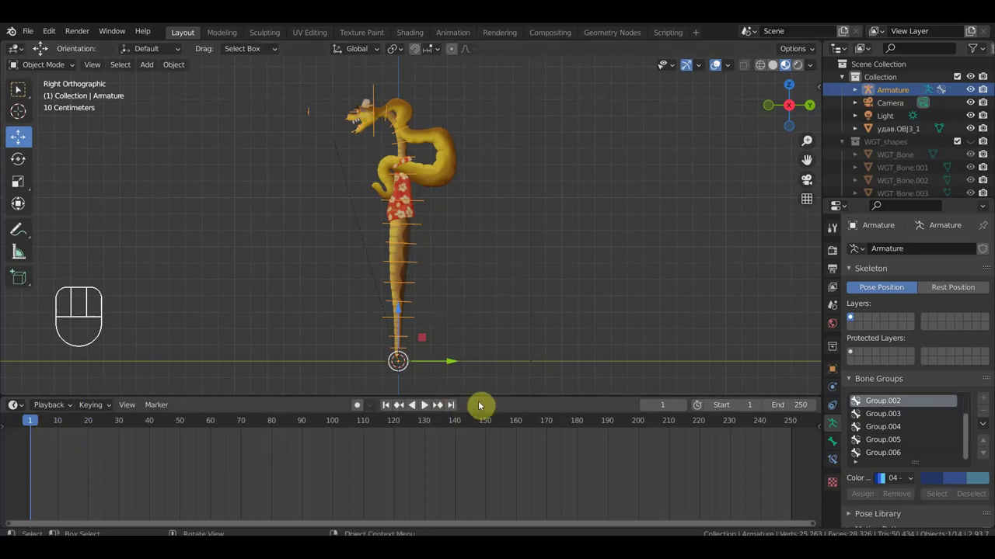
# Enlarge the timeline area and switch the armature into Pose Mode.
pyautogui.moveTo(424, 406); pyautogui.dragTo(425, 394)
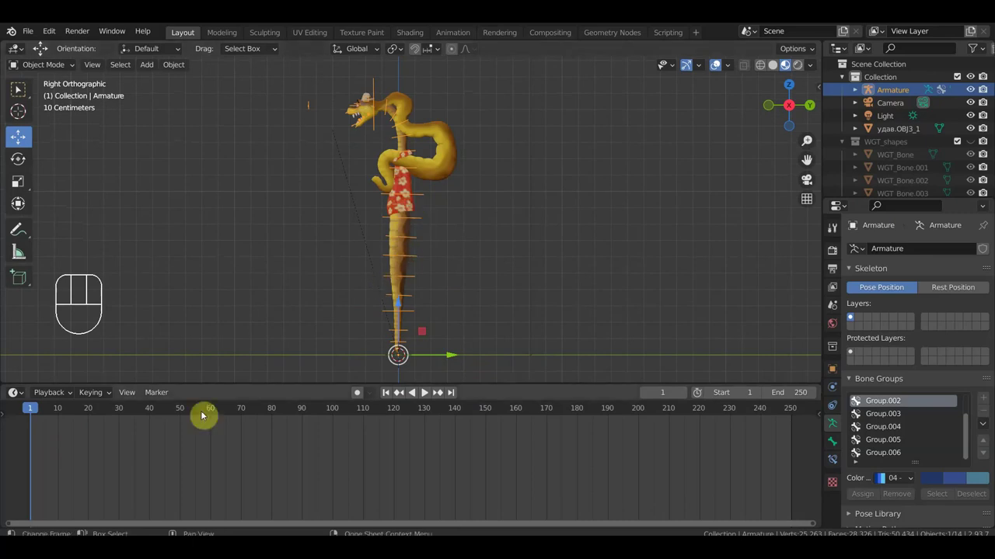
pyautogui.click(420, 223)
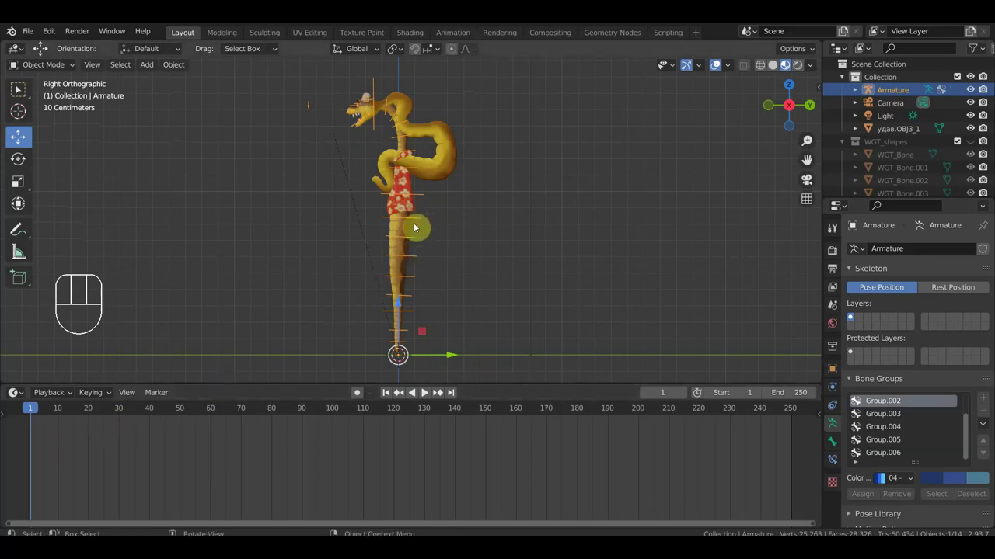
pyautogui.click(425, 394)
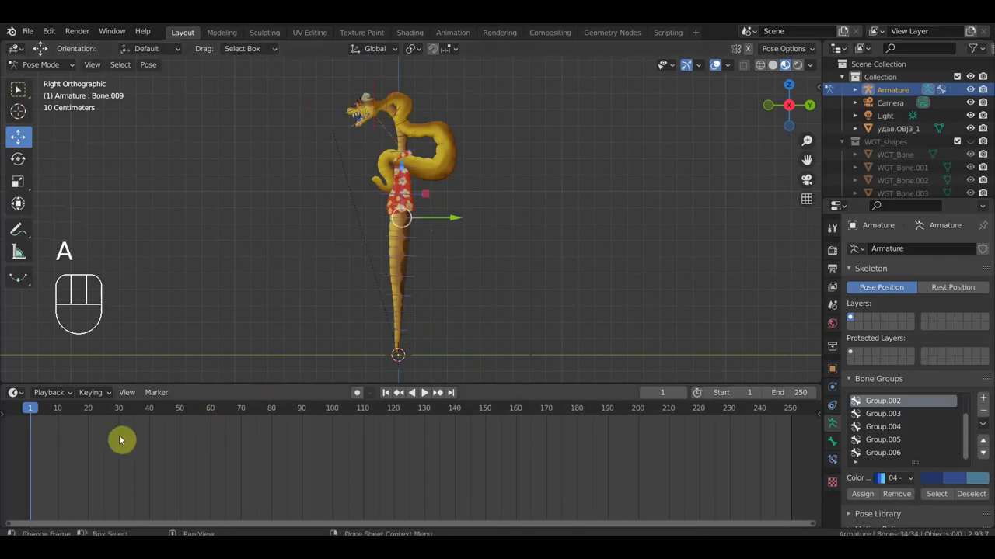
pyautogui.middleClick(424, 394)
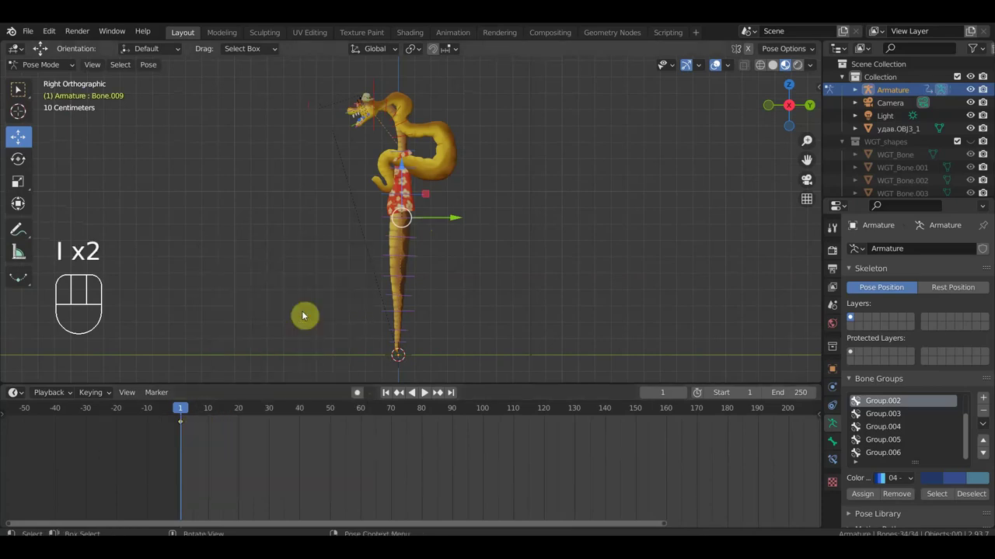
# Scrub the timeline through frames 10, 68, 11 and 50, settling on frame 53.
pyautogui.moveTo(189, 413); pyautogui.dragTo(211, 455)
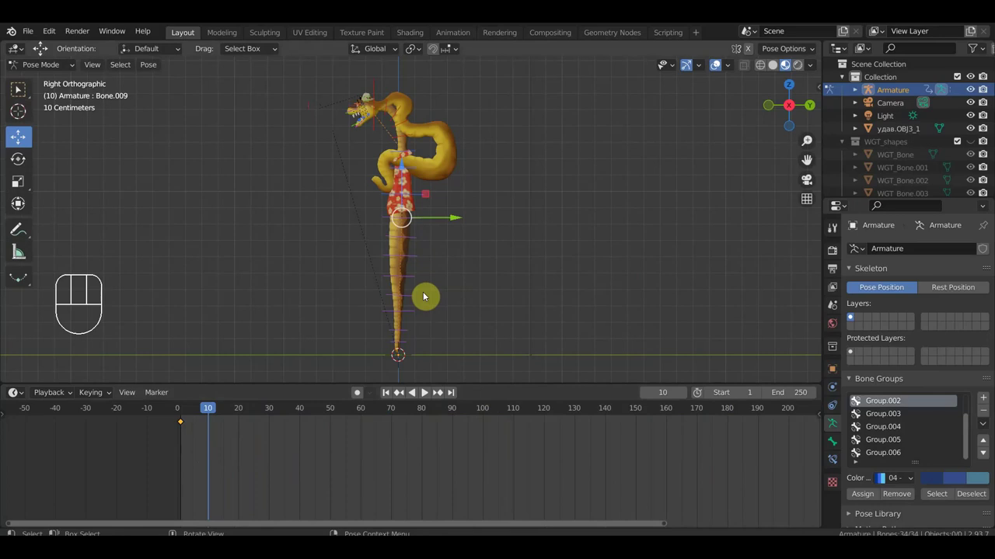
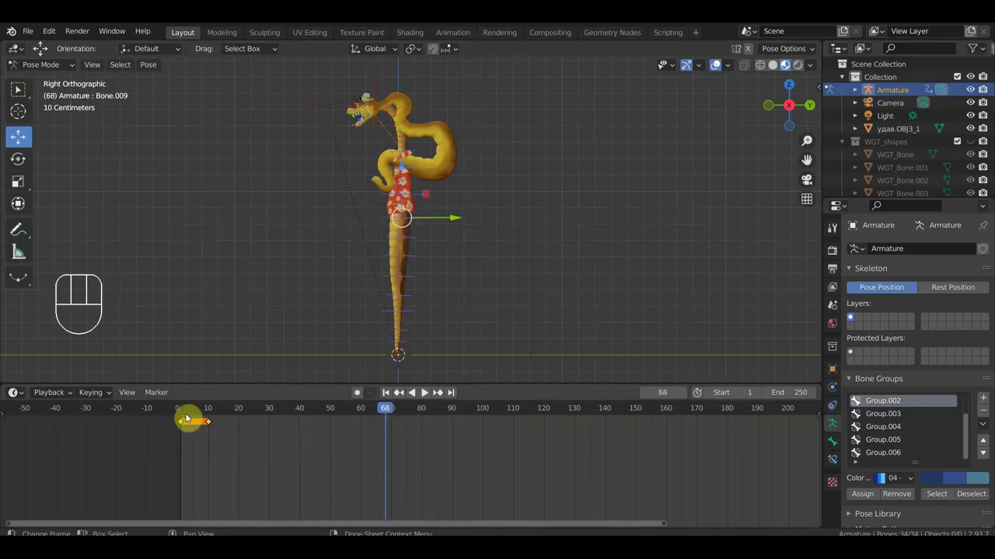
pyautogui.click(182, 415)
pyautogui.click(213, 409)
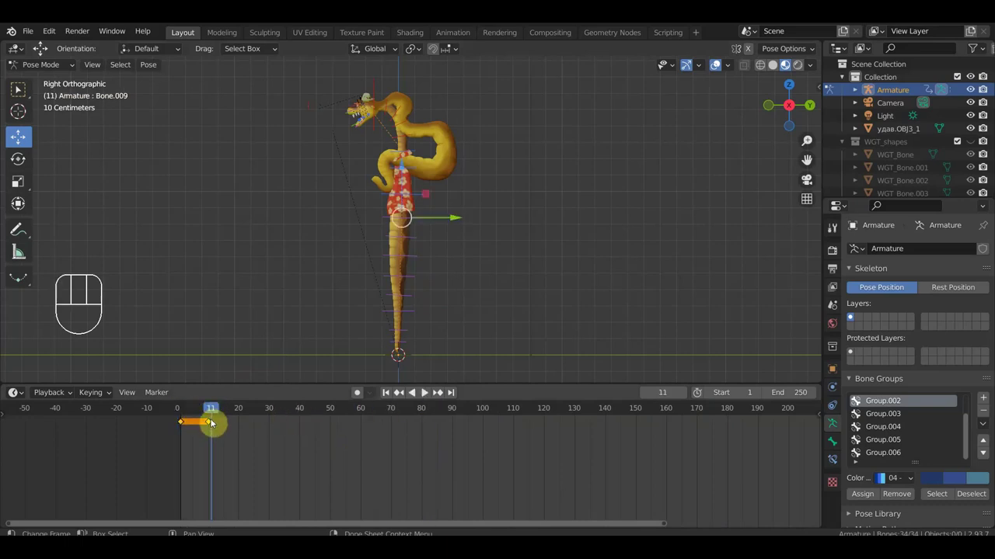
pyautogui.click(211, 416)
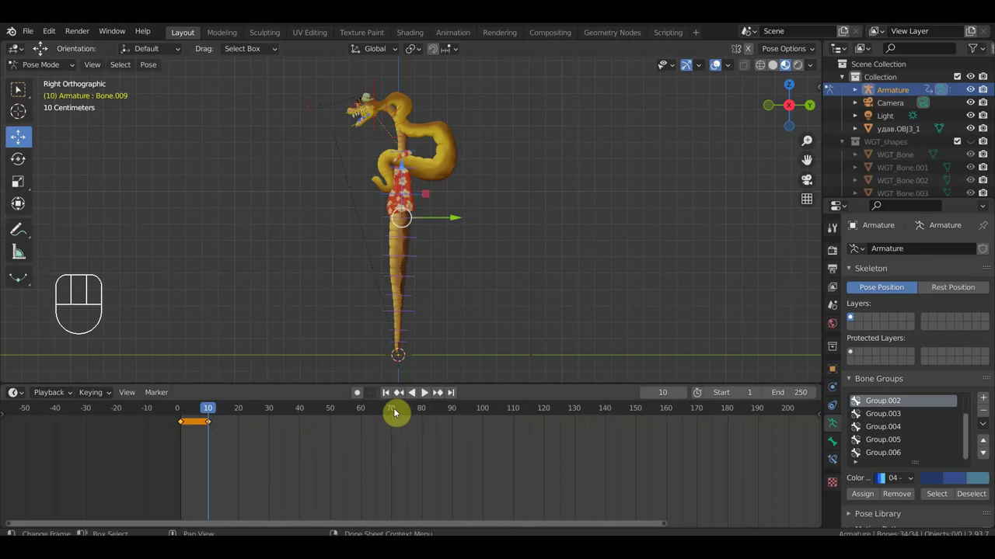
pyautogui.click(366, 412)
pyautogui.click(334, 417)
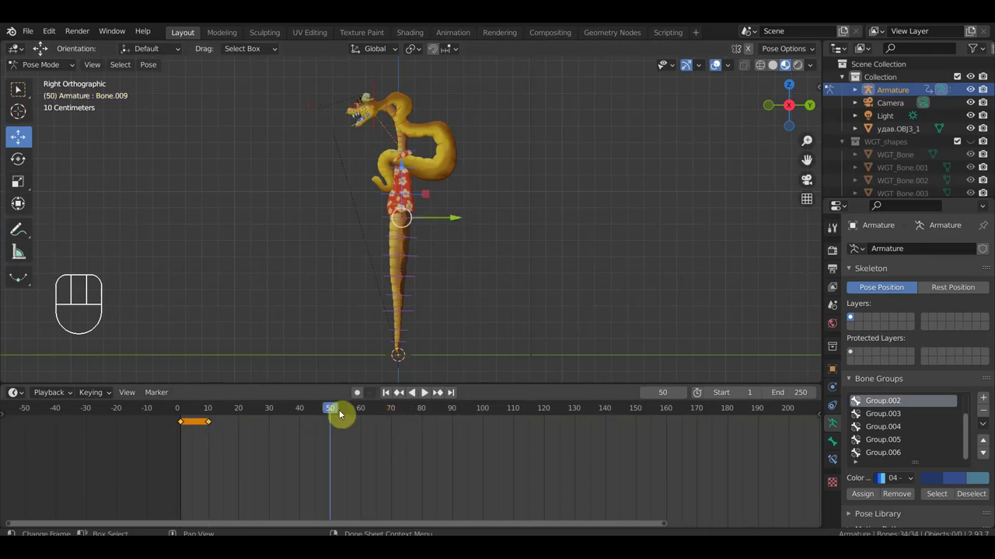
pyautogui.click(344, 414)
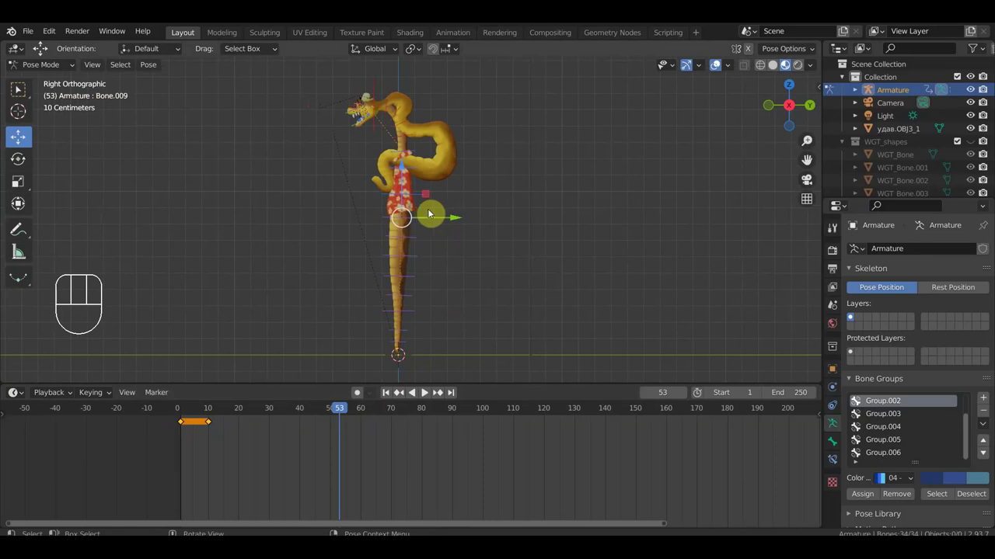
# Orbit toward the snake's front, return the armature to Object Mode and save the file.
pyautogui.moveTo(508, 213); pyautogui.dragTo(560, 216)
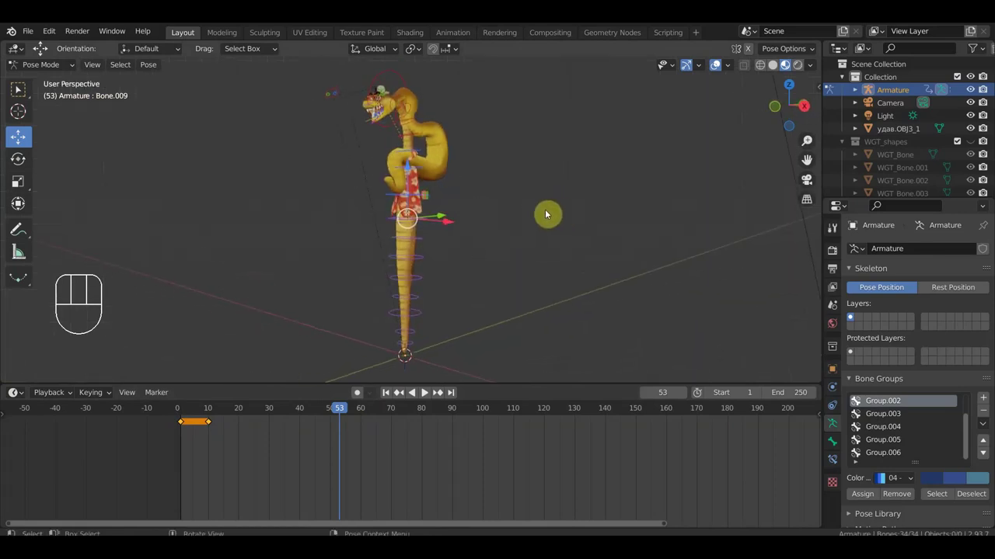
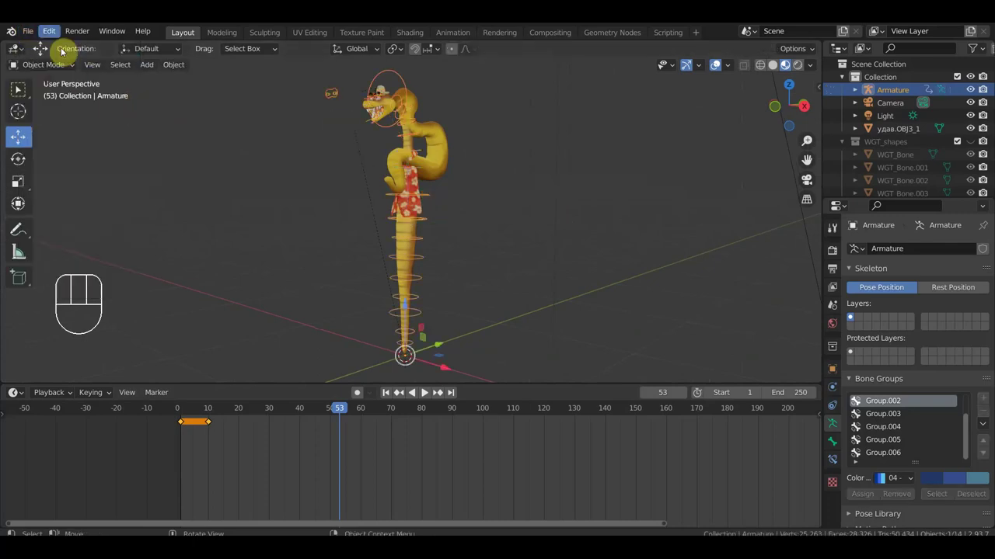
pyautogui.moveTo(36, 35); pyautogui.dragTo(363, 191)
pyautogui.moveTo(522, 238); pyautogui.dragTo(556, 239)
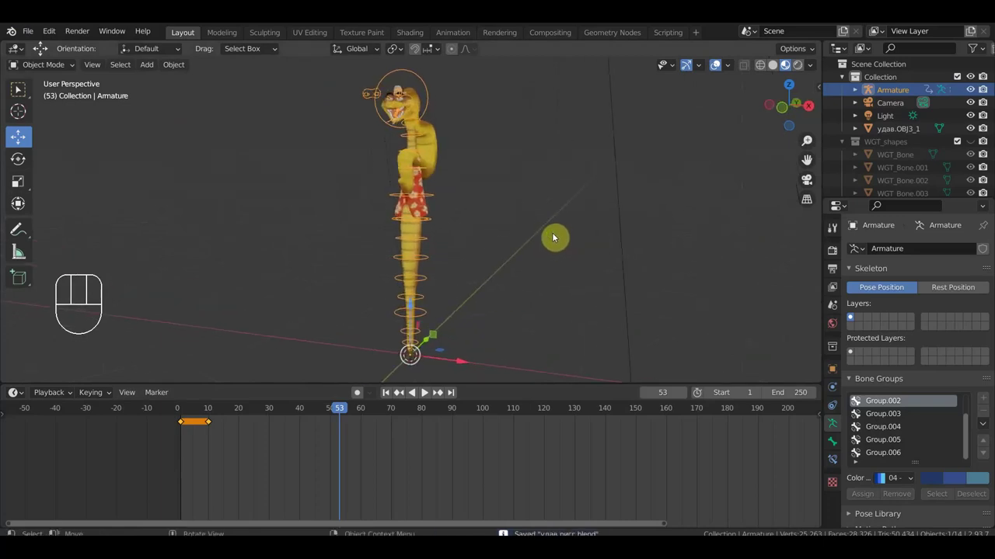
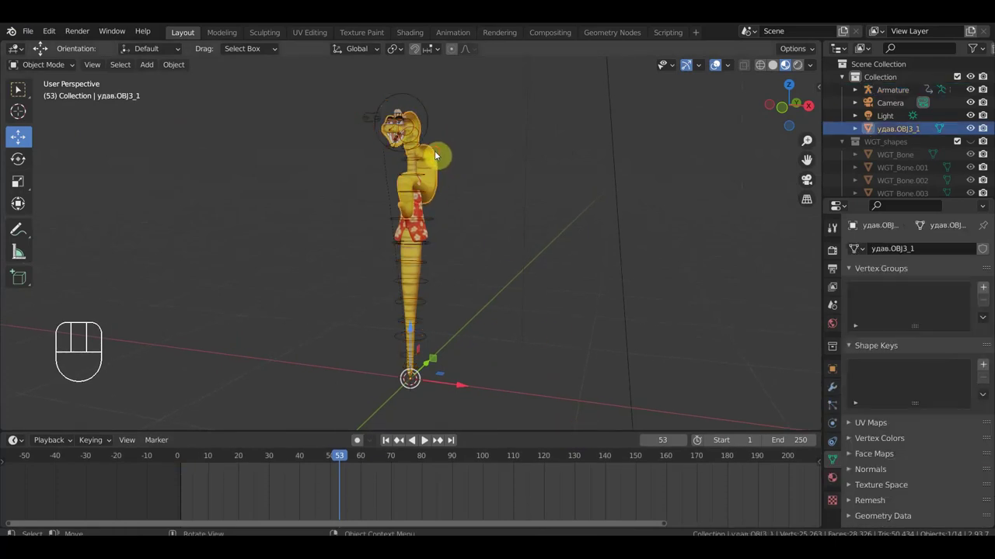
# Check the snake in Front Orthographic view, then select all 14 scene objects with A.
pyautogui.moveTo(469, 180); pyautogui.dragTo(507, 183)
pyautogui.press('KP_1')
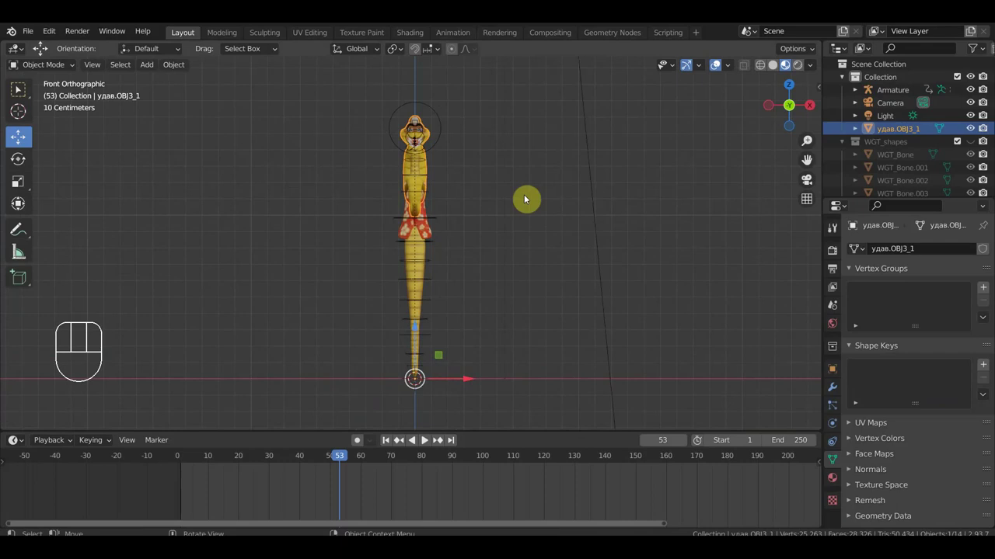
pyautogui.moveTo(579, 233); pyautogui.dragTo(666, 249)
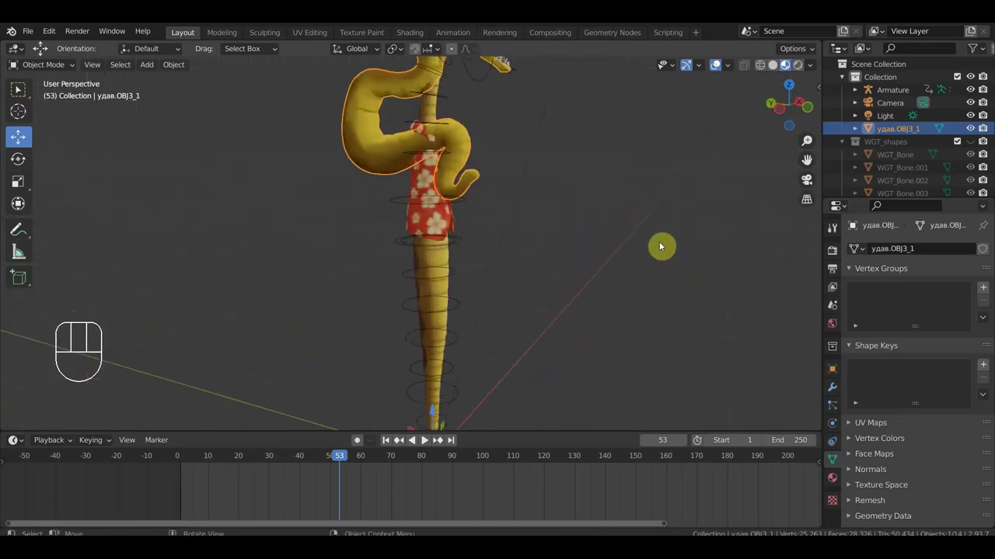
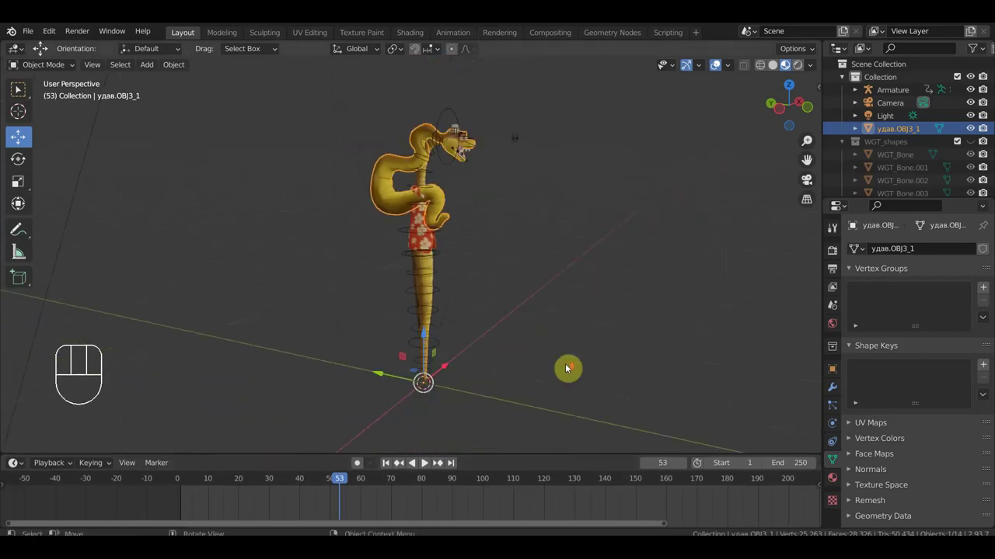
pyautogui.moveTo(572, 354); pyautogui.dragTo(535, 349)
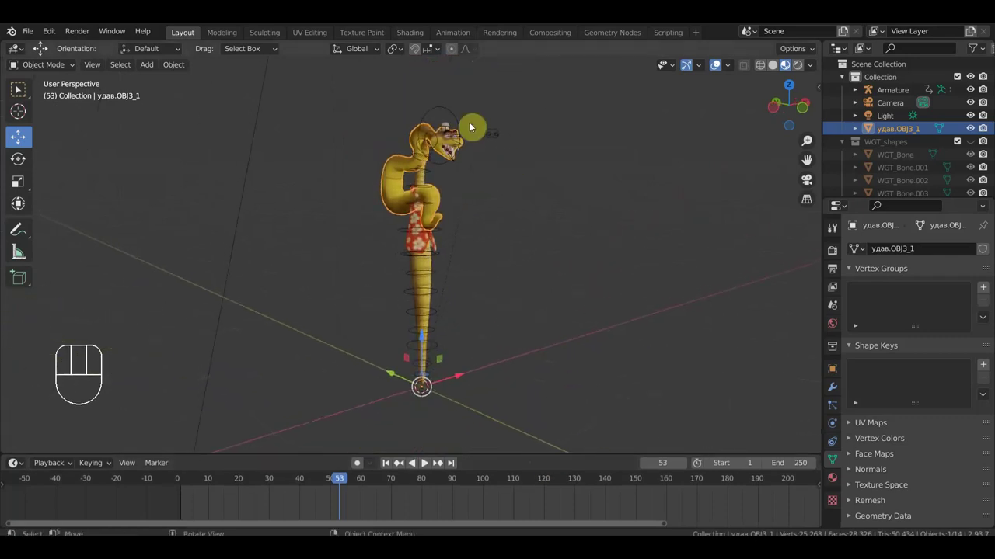
pyautogui.press('a')
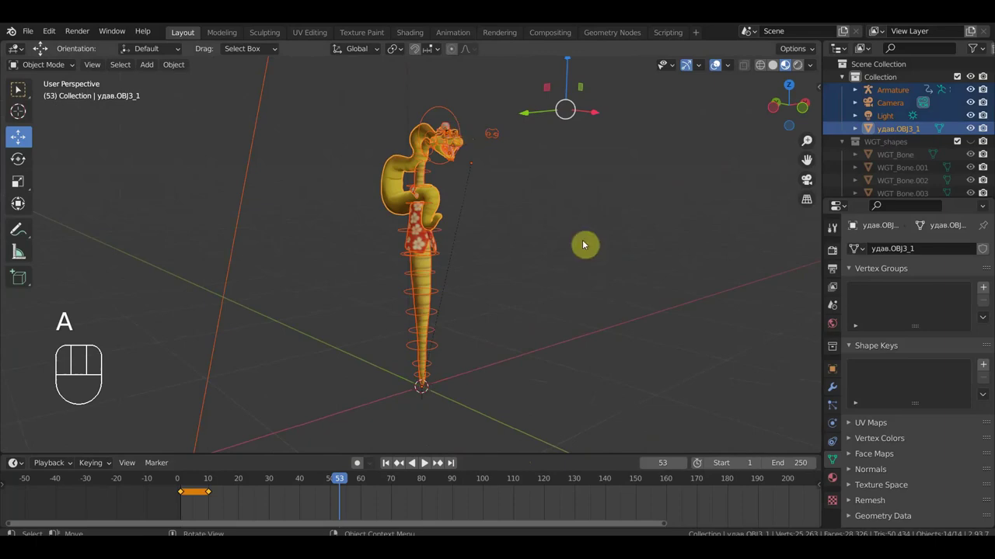